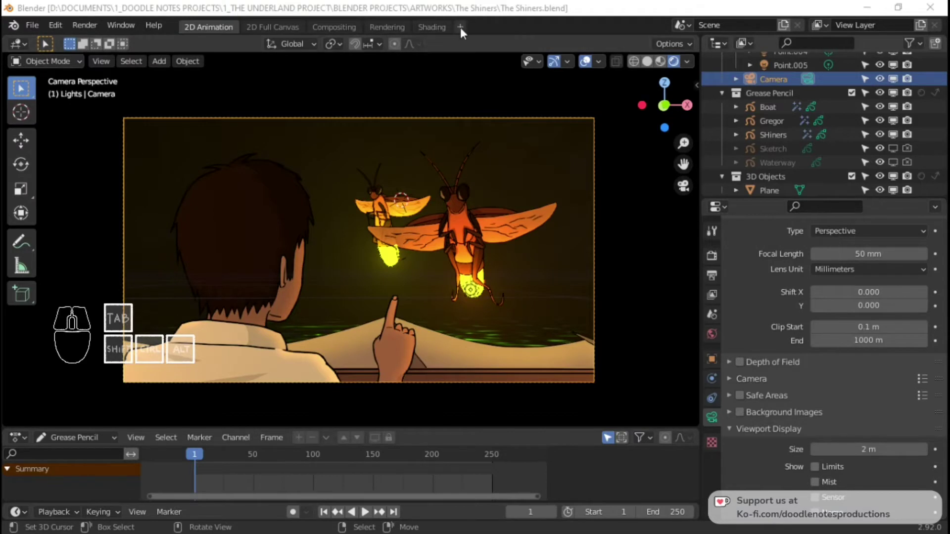
Add a Video Editing > Video Editing workspace from the + beside the workspace tabs
{"action": "left_click", "coordinate": [465, 30]}
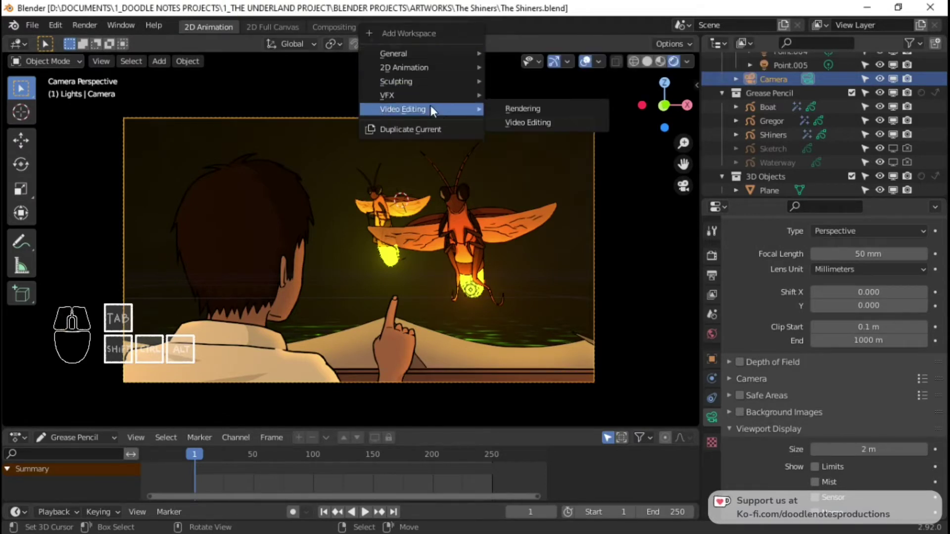
{"action": "left_click", "coordinate": [572, 33]}
{"action": "left_click", "coordinate": [471, 32]}
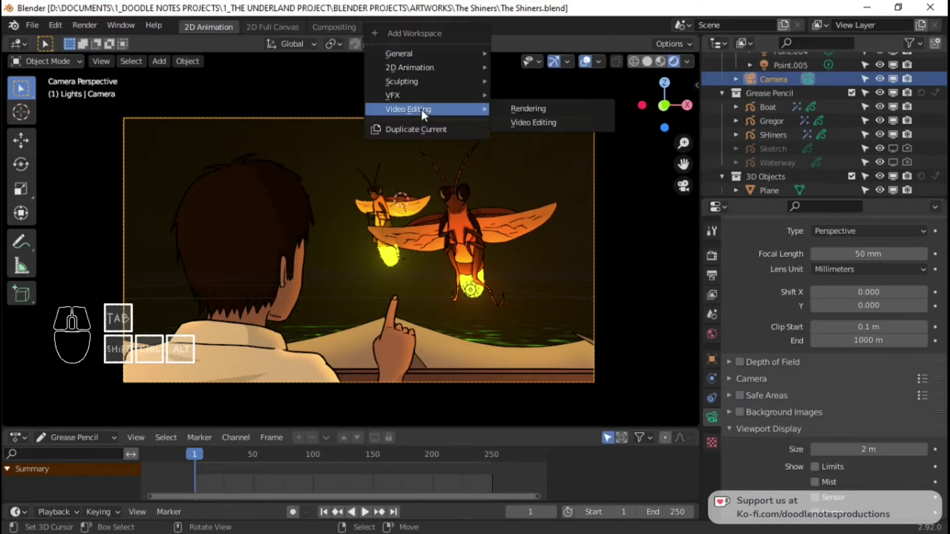
{"action": "left_click", "coordinate": [552, 122]}
{"action": "left_click", "coordinate": [221, 49]}
{"action": "left_click", "coordinate": [277, 78]}
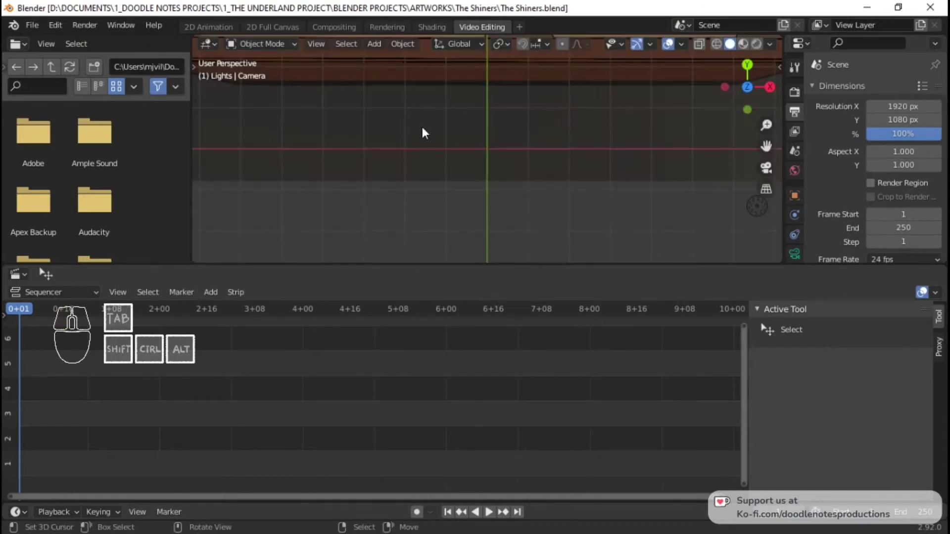
Look through the camera and hide the camera frame and gizmo overlays for a clean view
{"action": "key", "text": "Home"}
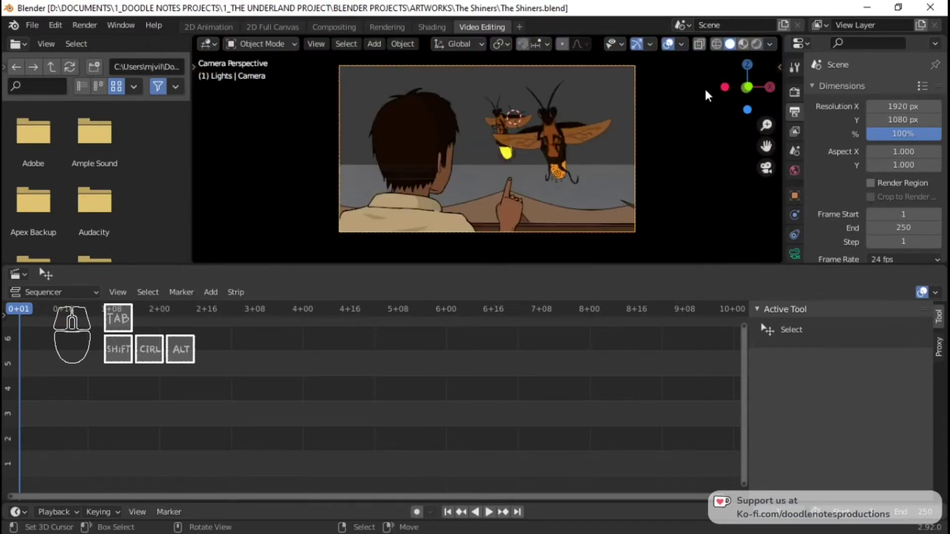
{"action": "key", "text": "q"}
{"action": "key", "text": "q"}
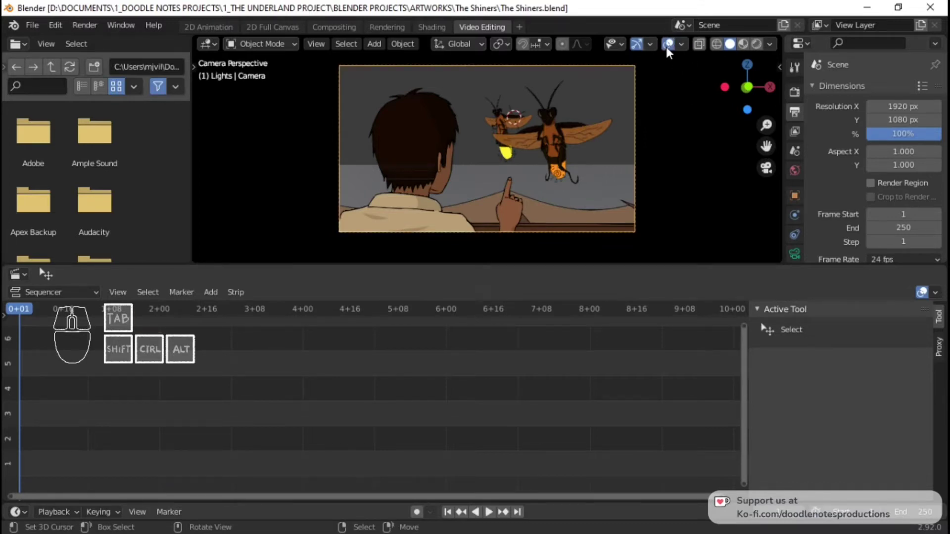
{"action": "left_click", "coordinate": [675, 50]}
{"action": "left_click", "coordinate": [675, 50]}
{"action": "key", "text": "q"}
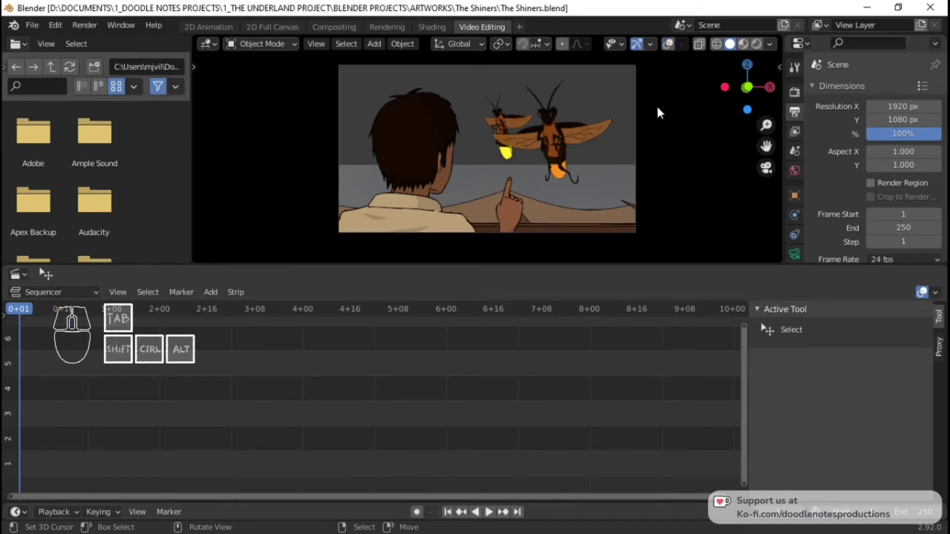
{"action": "key", "text": "q"}
{"action": "key", "text": "q"}
{"action": "key", "text": "q"}
{"action": "key", "text": "q"}
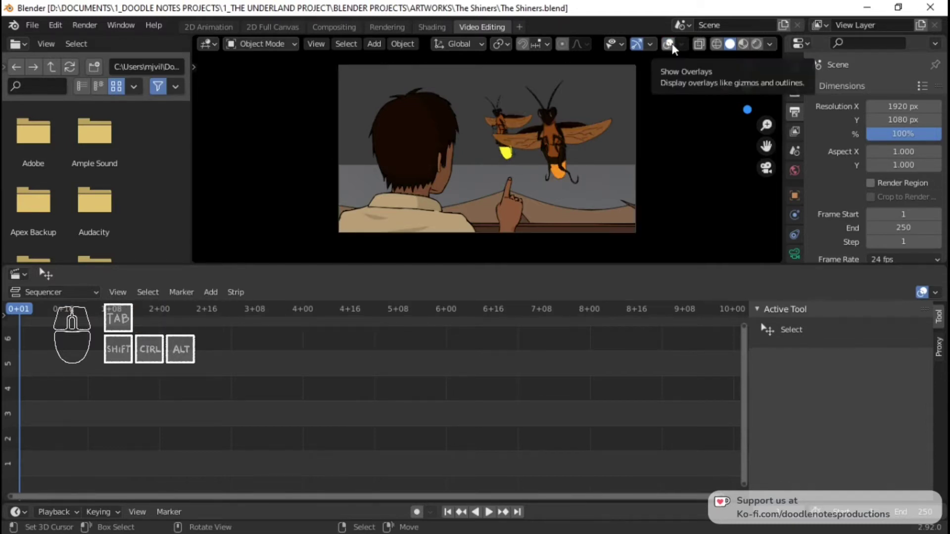
{"action": "key", "text": "q"}
{"action": "key", "text": "q"}
{"action": "key", "text": "q"}
{"action": "key", "text": "q"}
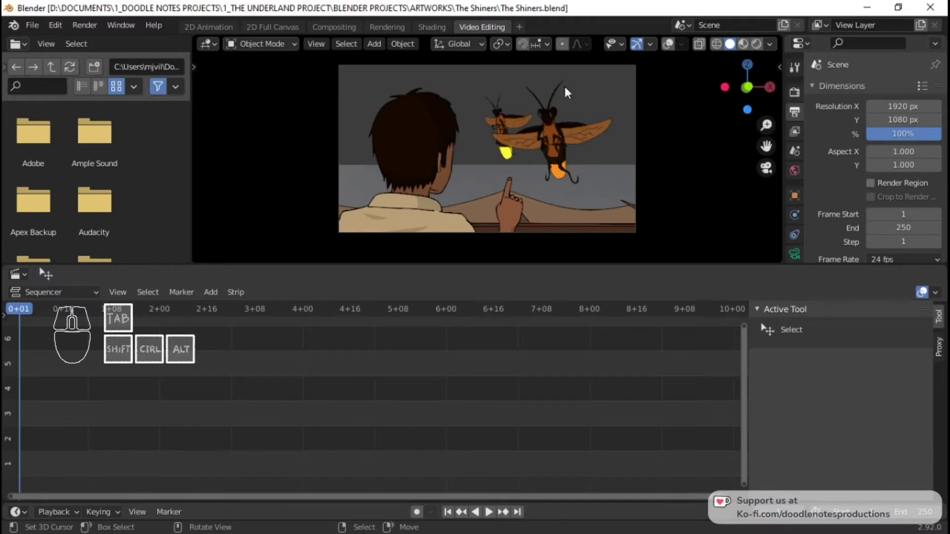
Switch the viewport to Rendered shading so the fireflies glow, save the file, and play the animation from frame 1
{"action": "left_click", "coordinate": [765, 50]}
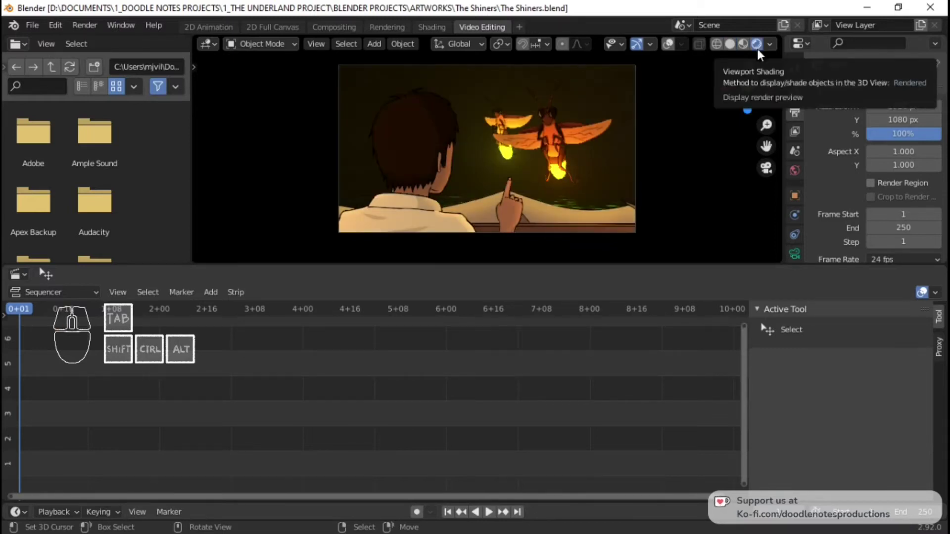
{"action": "key", "text": "ctrl+s"}
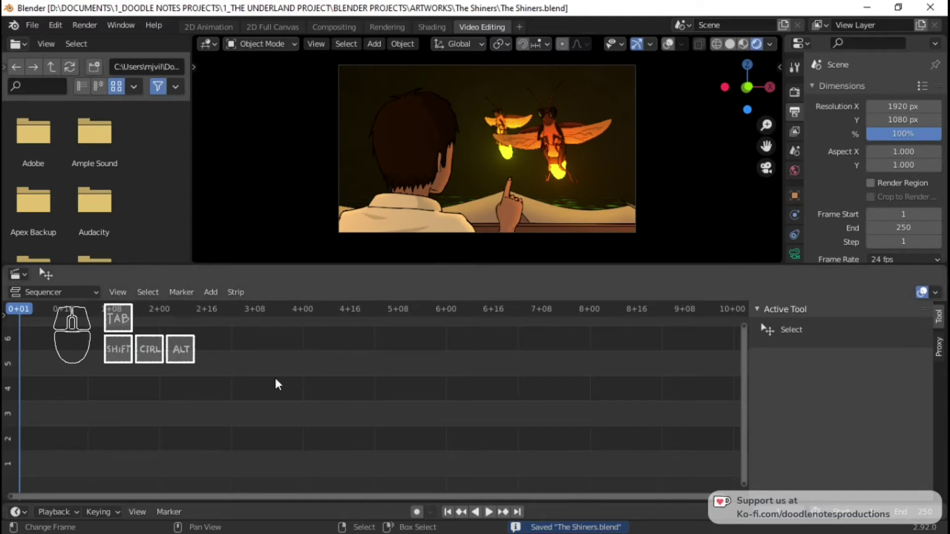
{"action": "key", "text": "space"}
{"action": "key", "text": "space"}
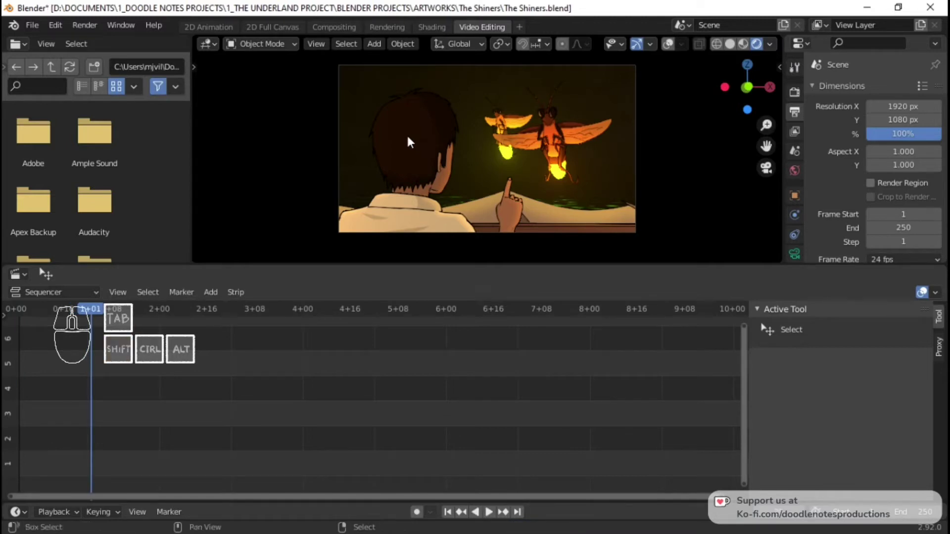
{"action": "key", "text": "space"}
{"action": "key", "text": "space"}
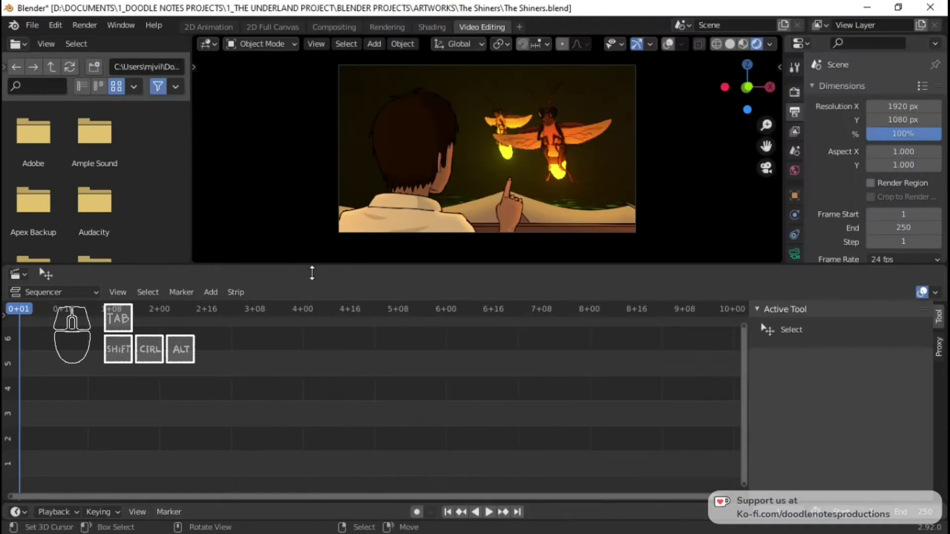
{"action": "key", "text": "space"}
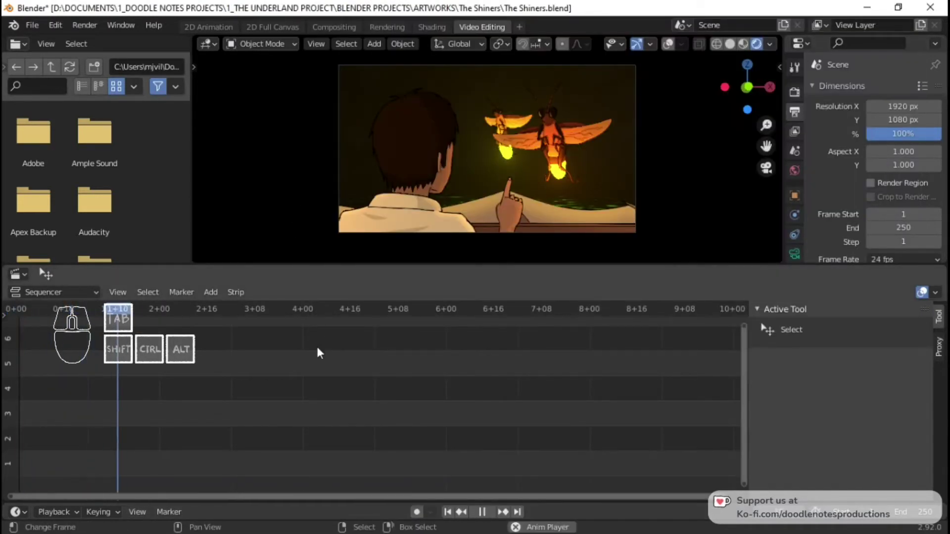
{"action": "key", "text": "space"}
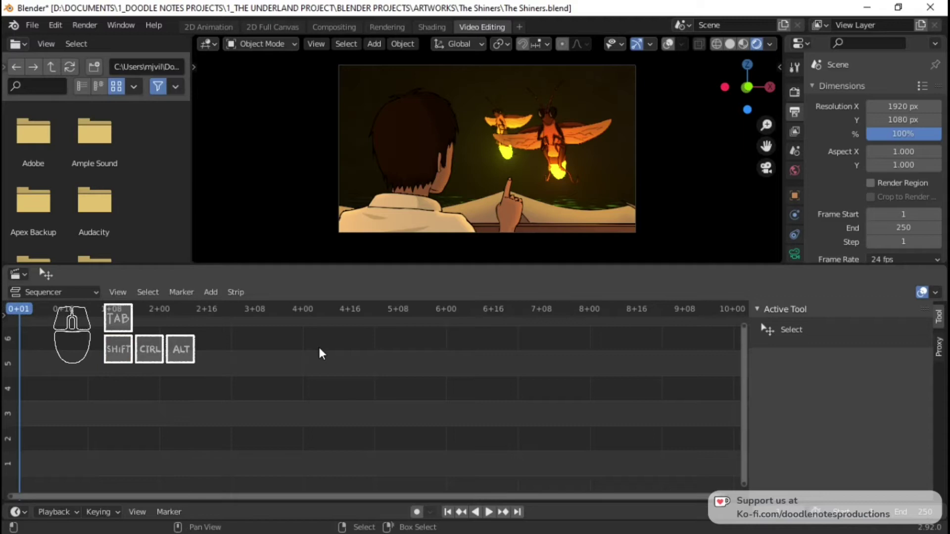
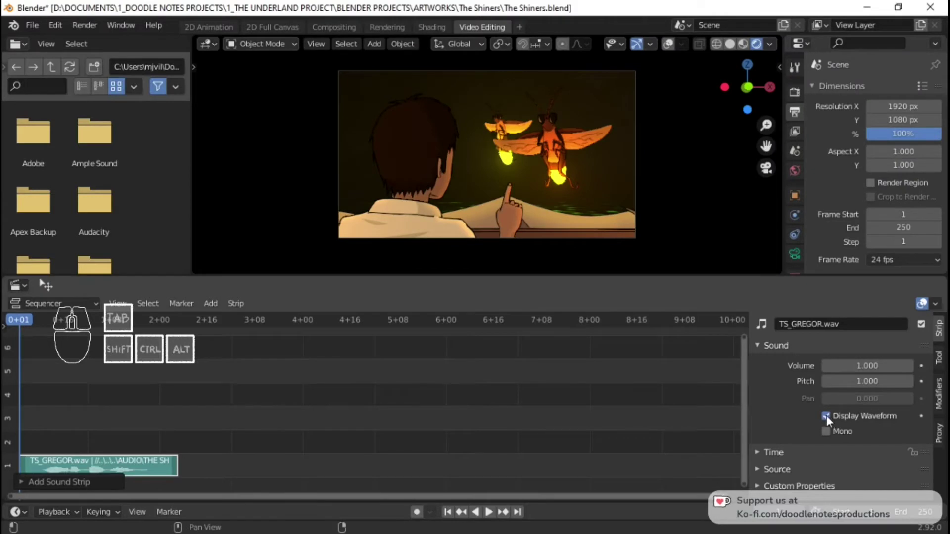
Slide the TS_GREGOR.wav strip later with G and play the animation with the sound
{"action": "key", "text": "space"}
{"action": "key", "text": "space"}
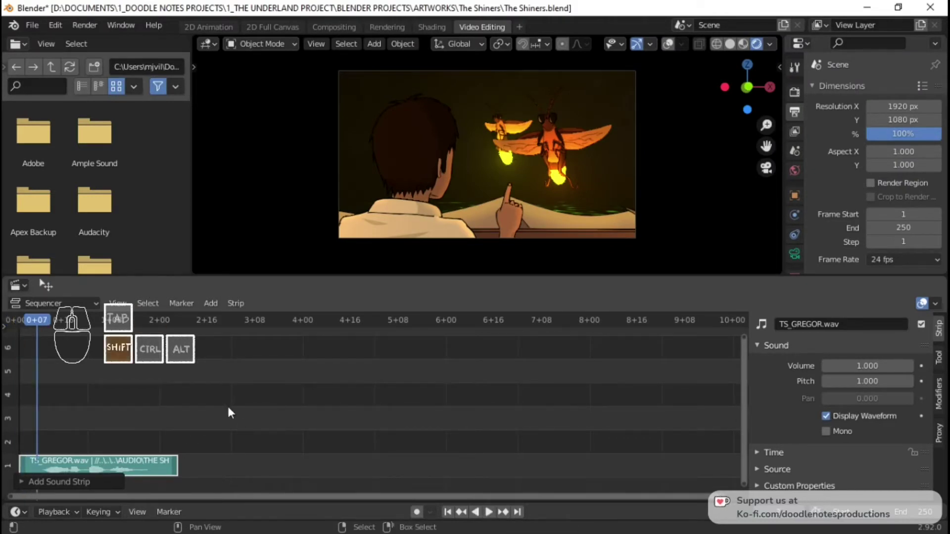
{"action": "right_click", "coordinate": [134, 470]}
{"action": "key", "text": "g"}
{"action": "left_click", "coordinate": [220, 428]}
{"action": "key", "text": "space"}
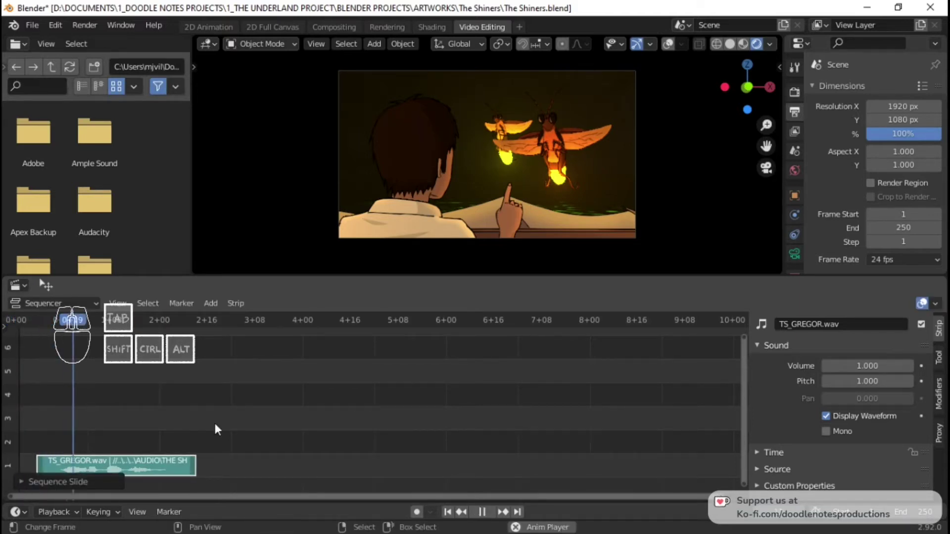
{"action": "key", "text": "space"}
Scrub and replay the sequencer to judge the Gregor clip's timing
{"action": "left_click", "coordinate": [23, 406]}
{"action": "key", "text": "space"}
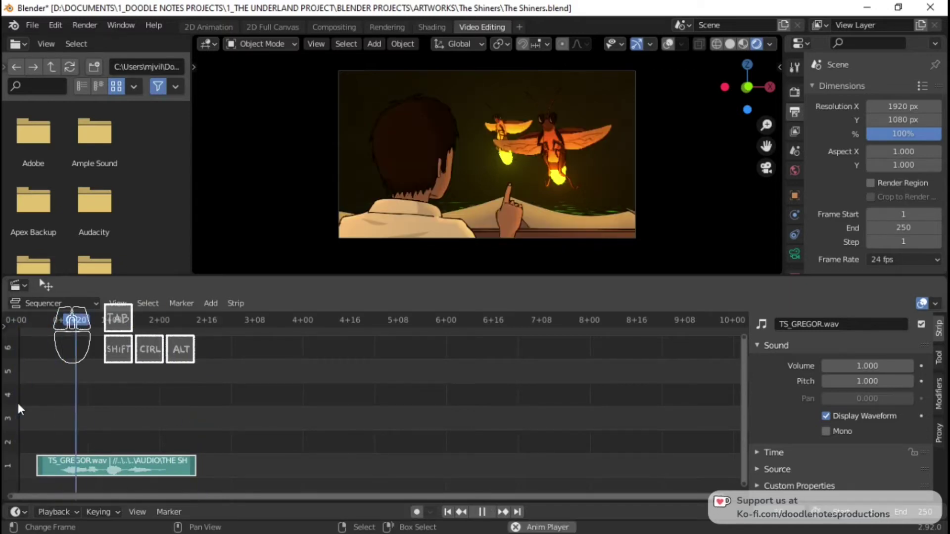
{"action": "key", "text": "space"}
{"action": "key", "text": "space"}
{"action": "key", "text": "space"}
{"action": "left_click", "coordinate": [17, 379]}
{"action": "key", "text": "space"}
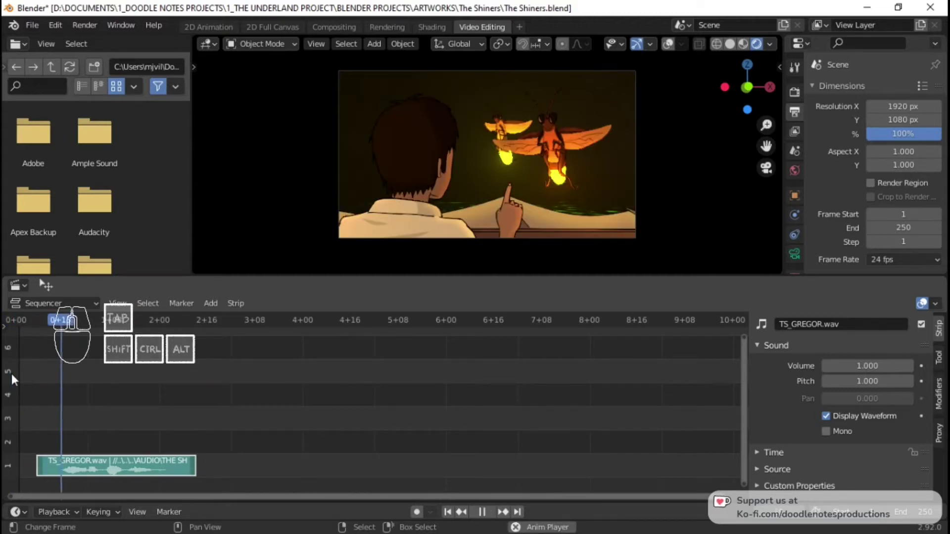
{"action": "key", "text": "space"}
Nudge the Gregor strip later once more and replay to confirm the timing
{"action": "right_click", "coordinate": [153, 465]}
{"action": "key", "text": "g"}
{"action": "left_click", "coordinate": [227, 472]}
{"action": "left_click", "coordinate": [28, 393]}
{"action": "key", "text": "space"}
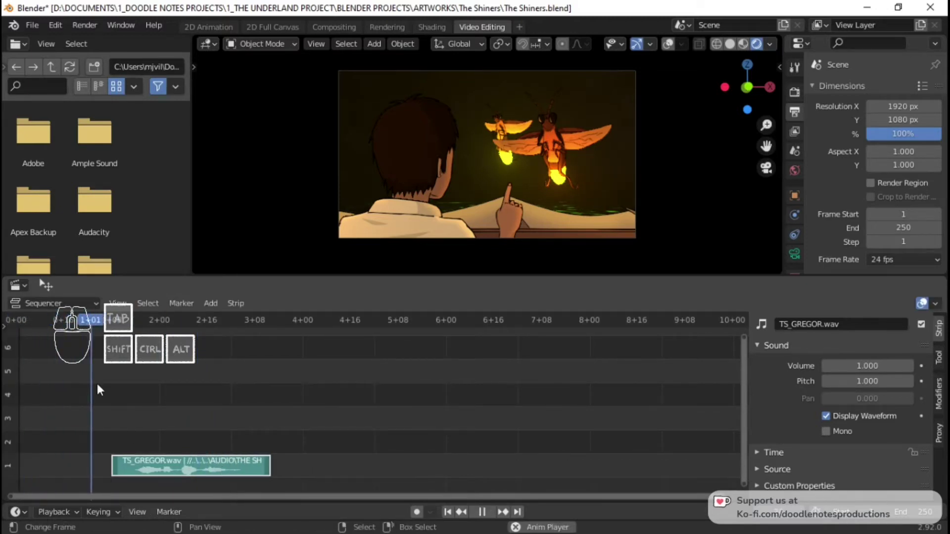
{"action": "key", "text": "space"}
{"action": "left_click", "coordinate": [21, 395]}
{"action": "key", "text": "space"}
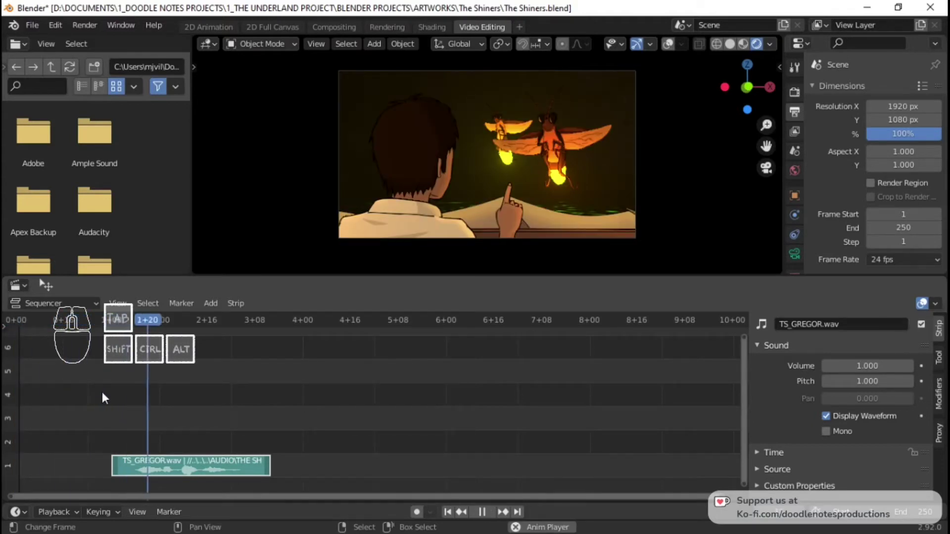
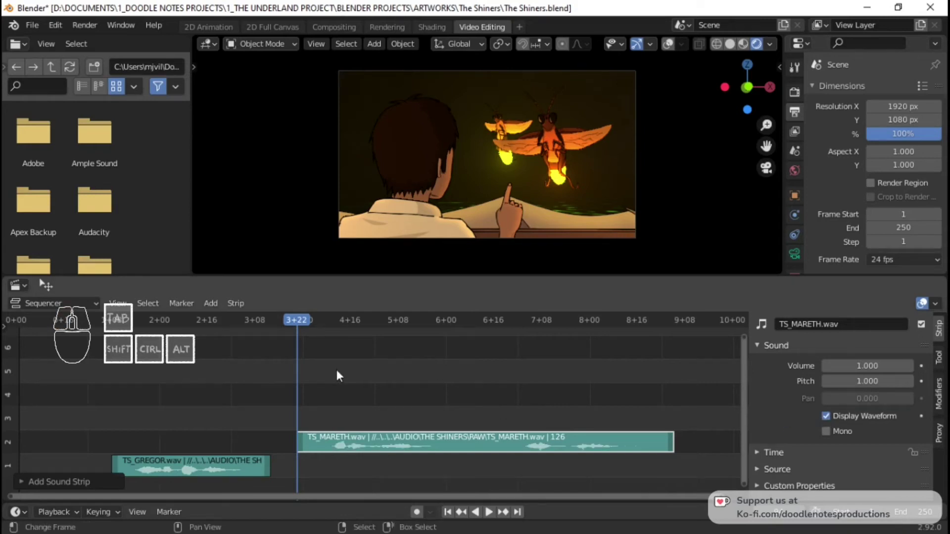
Show the TS_MARETH.wav waveform and play both sounds together
{"action": "left_click", "coordinate": [321, 378]}
{"action": "key", "text": "space"}
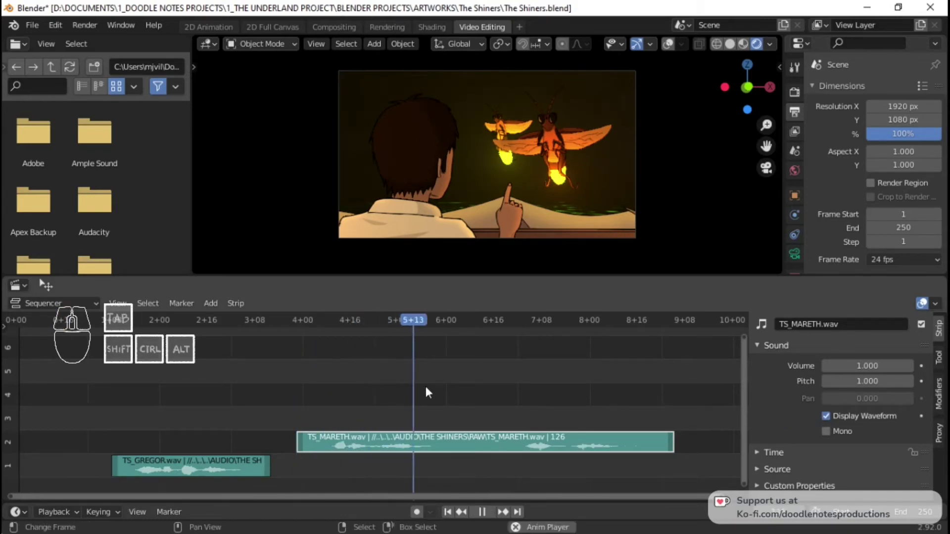
{"action": "key", "text": "space"}
Cut the Mareth strip with K and delete its tail to shorten it, then replay
{"action": "left_click", "coordinate": [273, 370]}
{"action": "left_click", "coordinate": [519, 375]}
{"action": "key", "text": "space"}
{"action": "key", "text": "space"}
{"action": "left_click", "coordinate": [480, 375]}
{"action": "key", "text": "k"}
{"action": "right_click", "coordinate": [519, 441]}
{"action": "key", "text": "x"}
{"action": "left_click", "coordinate": [235, 372]}
{"action": "left_click", "coordinate": [134, 375]}
{"action": "key", "text": "space"}
{"action": "key", "text": "space"}
Slide the Mareth strip earlier on its channel and play to check
{"action": "right_click", "coordinate": [393, 448]}
{"action": "key", "text": "g"}
{"action": "left_click", "coordinate": [337, 448]}
{"action": "left_click", "coordinate": [239, 396]}
{"action": "key", "text": "space"}
{"action": "key", "text": "space"}
{"action": "left_click", "coordinate": [125, 410]}
{"action": "key", "text": "space"}
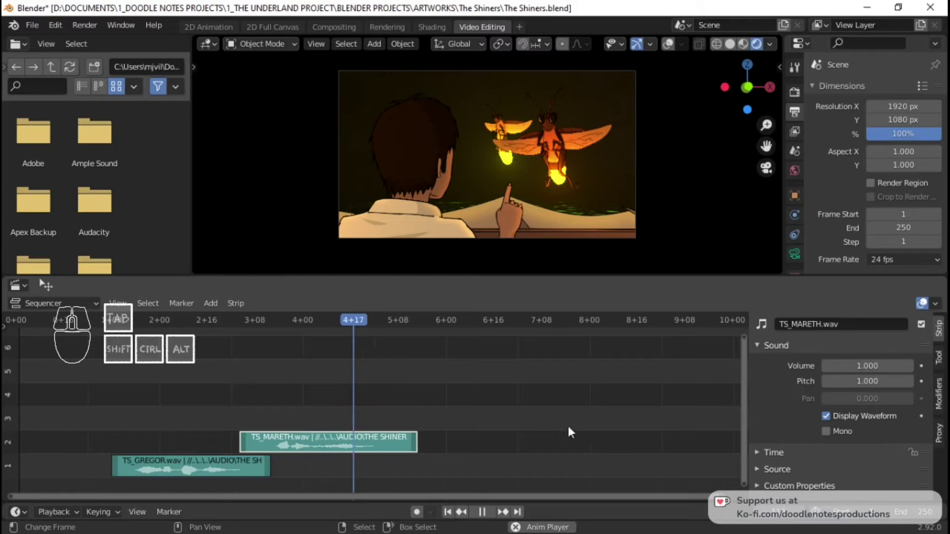
{"action": "key", "text": "space"}
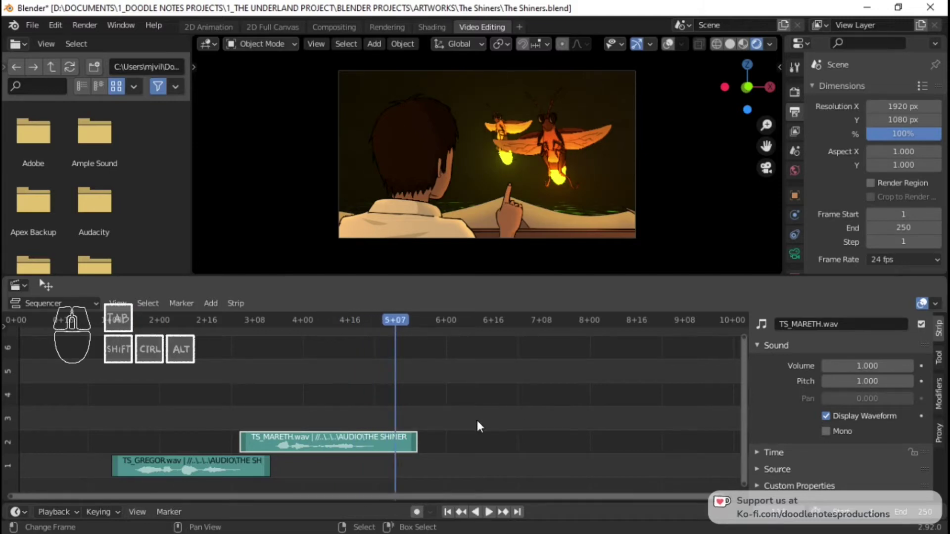
Reposition the Mareth strip to start just after the Gregor clip and replay several times
{"action": "right_click", "coordinate": [382, 449]}
{"action": "key", "text": "g"}
{"action": "left_click", "coordinate": [456, 453]}
{"action": "left_click", "coordinate": [152, 400]}
{"action": "key", "text": "space"}
{"action": "key", "text": "space"}
{"action": "key", "text": "space"}
{"action": "key", "text": "space"}
{"action": "left_click", "coordinate": [243, 398]}
{"action": "key", "text": "space"}
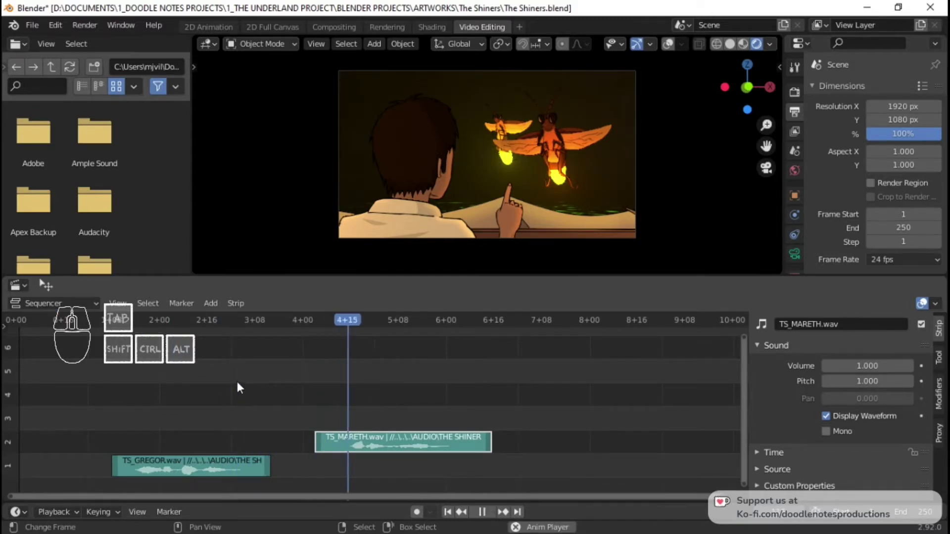
{"action": "key", "text": "space"}
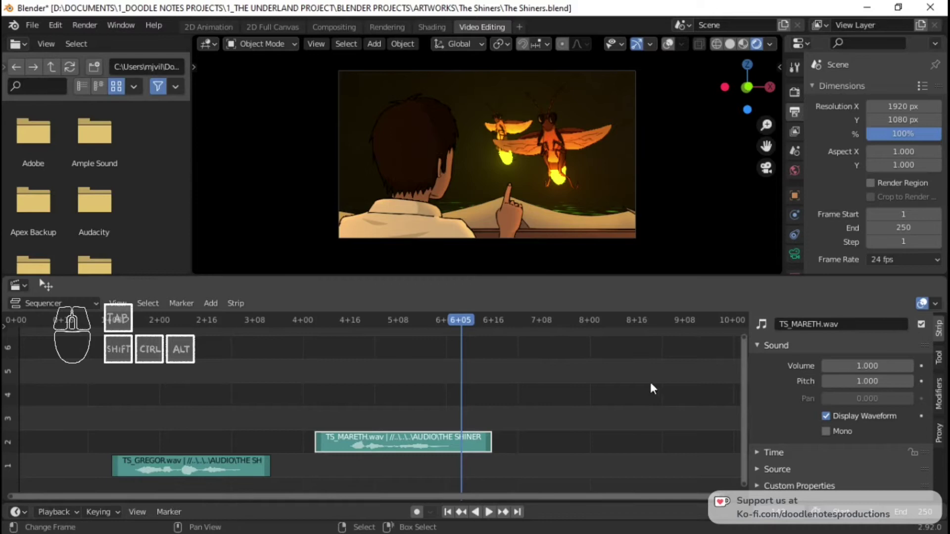
{"action": "key", "text": "space"}
{"action": "key", "text": "space"}
Add the TS_FOFO.wav sound file onto a third channel
{"action": "left_click", "coordinate": [294, 394]}
{"action": "key", "text": "space"}
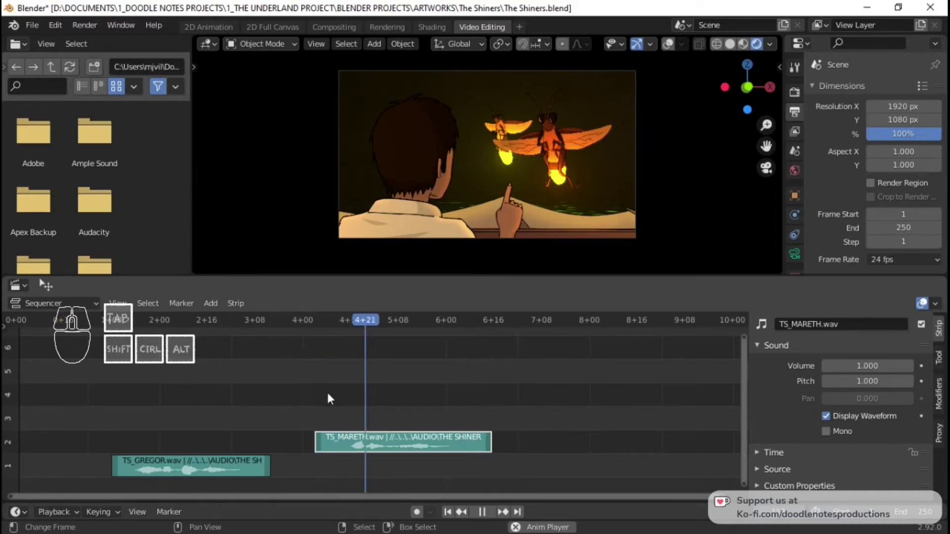
{"action": "key", "text": "space"}
{"action": "left_click", "coordinate": [491, 511]}
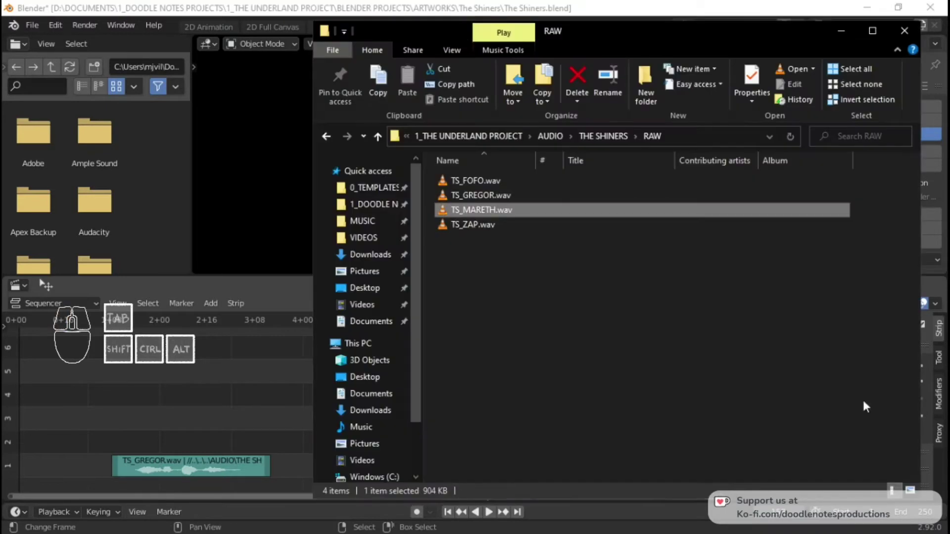
{"action": "left_click", "coordinate": [491, 511]}
{"action": "left_click", "coordinate": [491, 510]}
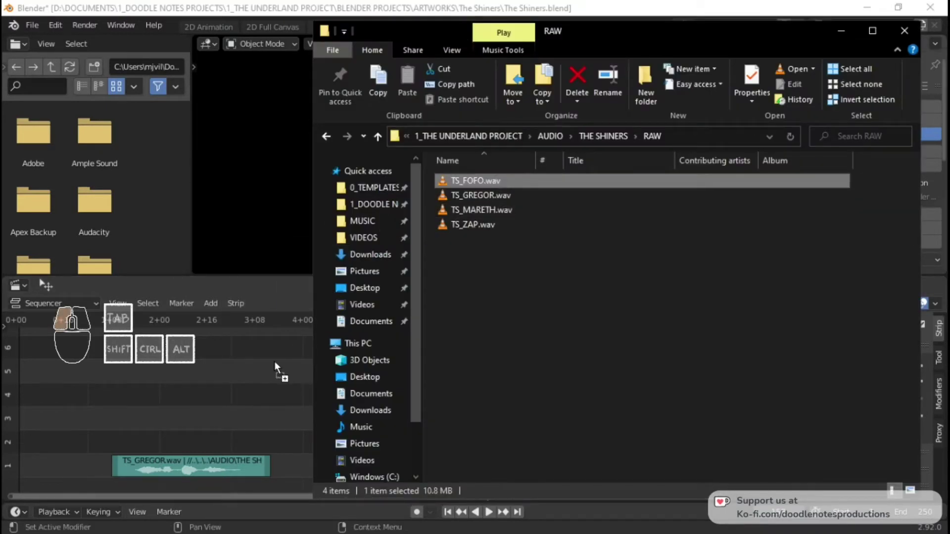
{"action": "left_click", "coordinate": [491, 510]}
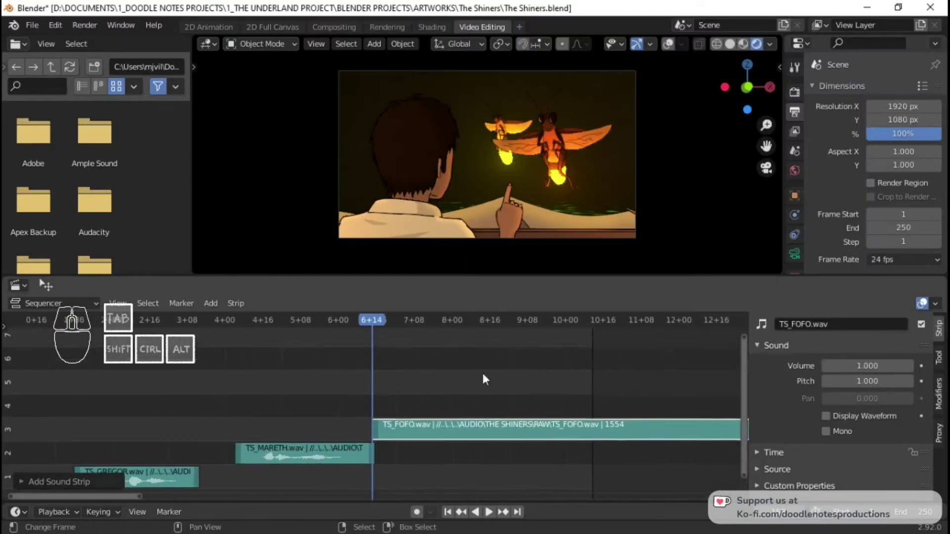
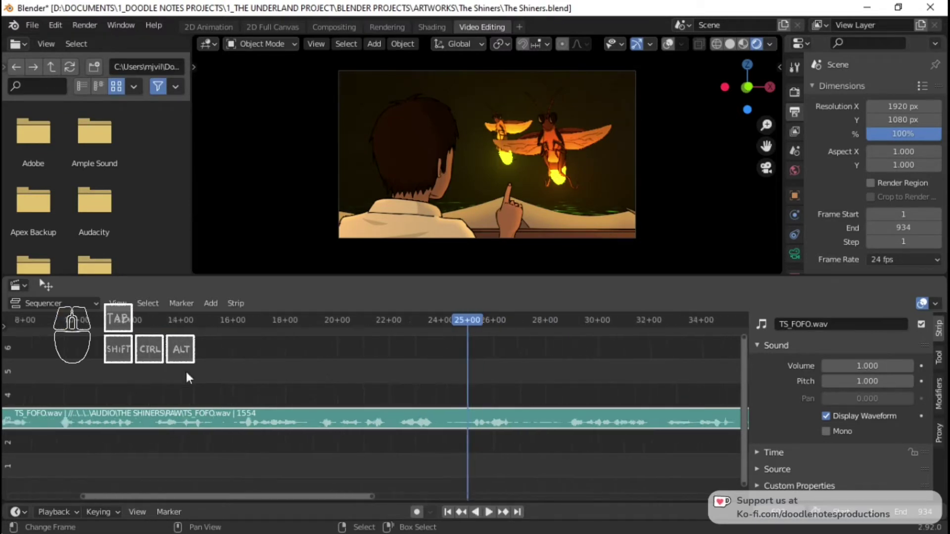
Extend the scene to frame 934, show the strip waveforms, and play the full soundtrack back
{"action": "scroll", "scroll_direction": "down", "scroll_amount": 3}
{"action": "left_click", "coordinate": [195, 374]}
{"action": "key", "text": "space"}
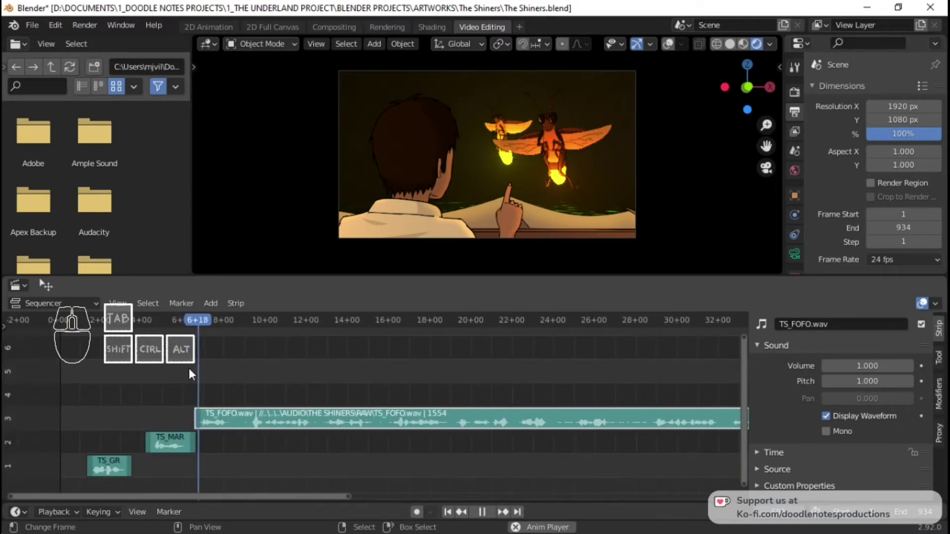
{"action": "key", "text": "space"}
{"action": "left_click", "coordinate": [571, 380]}
{"action": "key", "text": "space"}
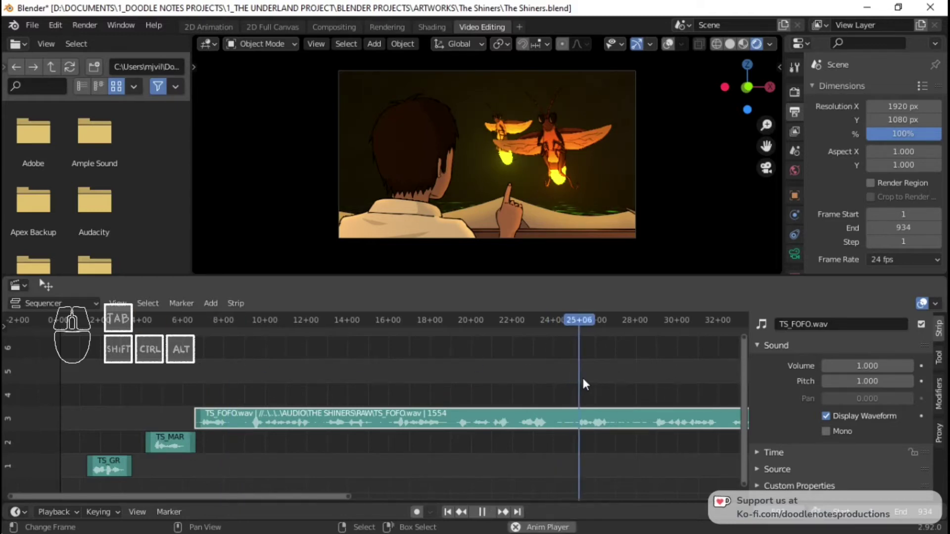
{"action": "key", "text": "space"}
{"action": "left_click", "coordinate": [582, 377]}
Split TS_FOFO at the playhead, drop the new piece on channel 4 and another on channel 2, then preview
{"action": "right_click", "coordinate": [587, 417]}
{"action": "key", "text": "k"}
{"action": "right_click", "coordinate": [652, 418]}
{"action": "key", "text": "g"}
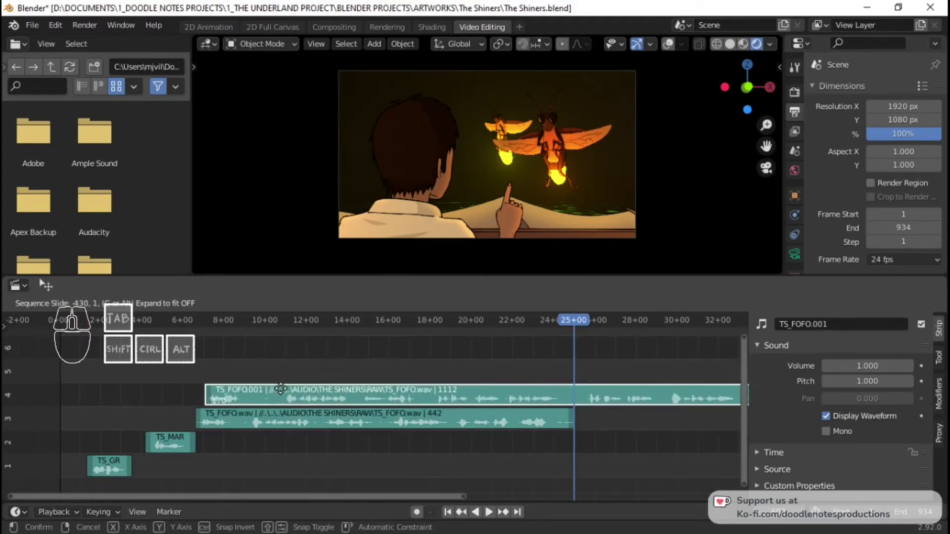
{"action": "left_click", "coordinate": [277, 395]}
{"action": "right_click", "coordinate": [274, 420]}
{"action": "key", "text": "g"}
{"action": "left_click", "coordinate": [469, 450]}
{"action": "left_click", "coordinate": [175, 363]}
{"action": "key", "text": "space"}
{"action": "key", "text": "space"}
Nudge the channel-4 piece earlier, make a second cut at the playhead and replay the result
{"action": "right_click", "coordinate": [255, 403]}
{"action": "key", "text": "g"}
{"action": "left_click", "coordinate": [237, 408]}
{"action": "key", "text": "space"}
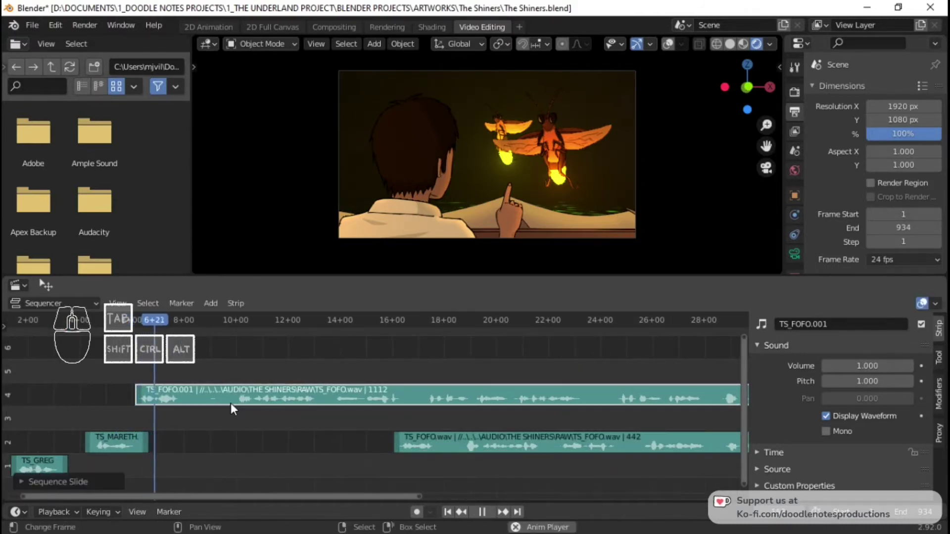
{"action": "key", "text": "space"}
{"action": "right_click", "coordinate": [211, 400]}
{"action": "key", "text": "k"}
{"action": "key", "text": "space"}
{"action": "key", "text": "space"}
{"action": "left_click", "coordinate": [237, 359]}
{"action": "key", "text": "space"}
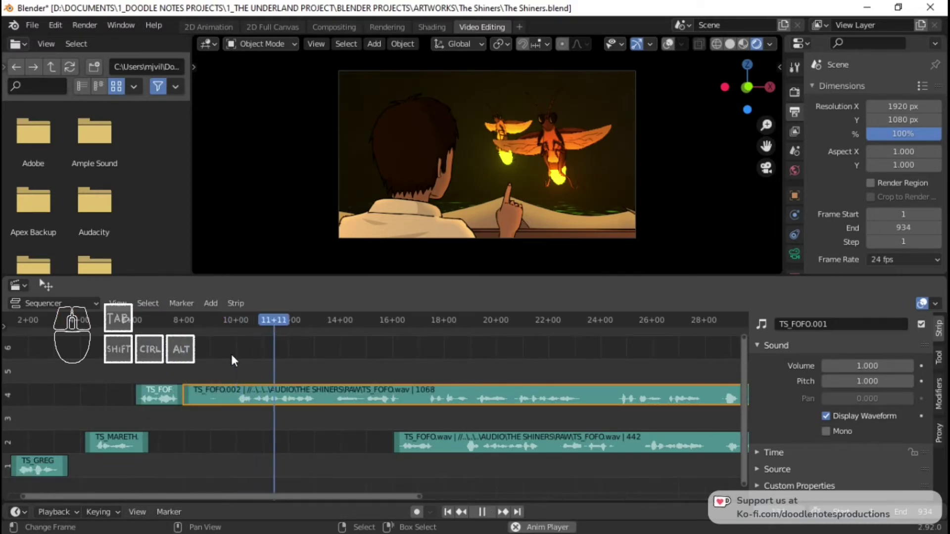
{"action": "key", "text": "space"}
Slide one piece later on channel 4 and pull the channel-2 pieces earlier, then play to check
{"action": "right_click", "coordinate": [331, 398]}
{"action": "key", "text": "g"}
{"action": "left_click", "coordinate": [597, 399]}
{"action": "right_click", "coordinate": [583, 450]}
{"action": "key", "text": "g"}
{"action": "left_click", "coordinate": [352, 450]}
{"action": "right_click", "coordinate": [170, 443]}
{"action": "key", "text": "g"}
{"action": "left_click", "coordinate": [223, 443]}
{"action": "right_click", "coordinate": [281, 451]}
{"action": "key", "text": "space"}
{"action": "right_click", "coordinate": [269, 447]}
{"action": "key", "text": "space"}
Drag the channel-2 piece slightly earlier and play through from the start to judge timing
{"action": "right_click", "coordinate": [331, 440]}
{"action": "key", "text": "g"}
{"action": "left_click_drag", "start_coordinate": [290, 439], "coordinate": [246, 438]}
{"action": "left_click", "coordinate": [120, 354]}
{"action": "key", "text": "space"}
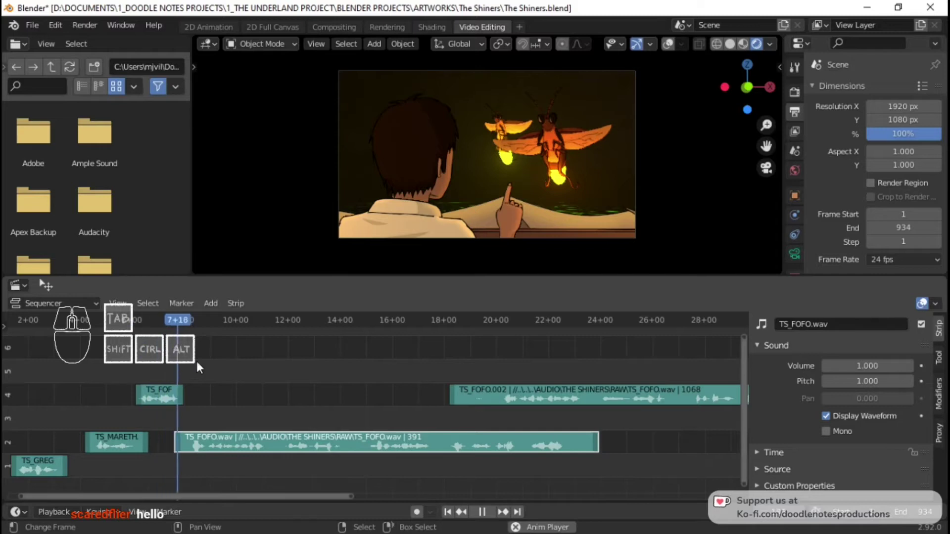
{"action": "key", "text": "space"}
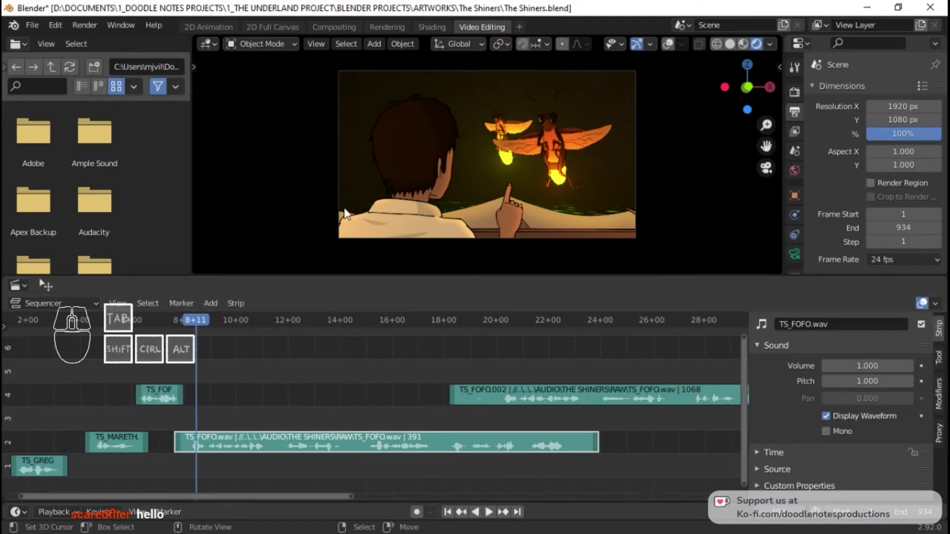
{"action": "left_click", "coordinate": [135, 364]}
{"action": "key", "text": "space"}
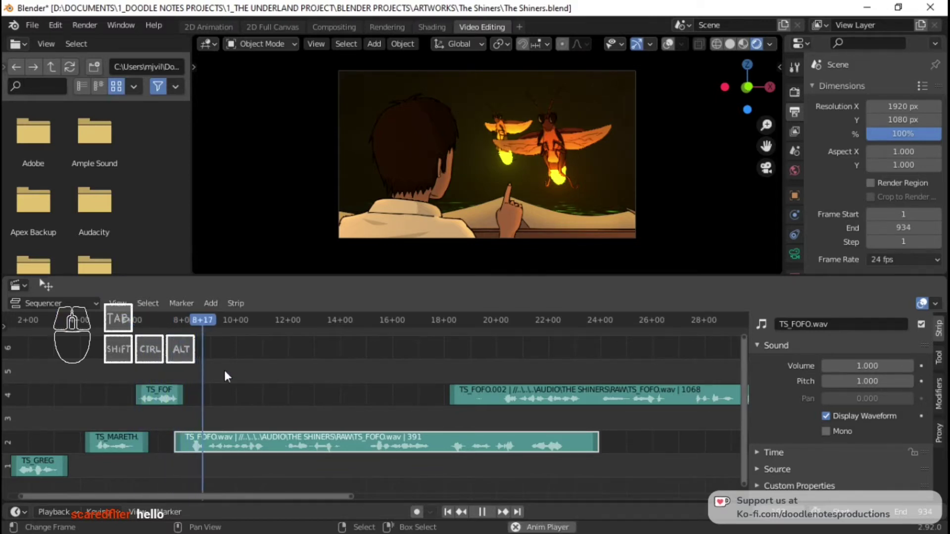
{"action": "key", "text": "space"}
Nudge the channel-2 piece a little later again and replay
{"action": "right_click", "coordinate": [250, 450]}
{"action": "key", "text": "g"}
{"action": "left_click", "coordinate": [282, 446]}
{"action": "left_click", "coordinate": [171, 364]}
{"action": "key", "text": "space"}
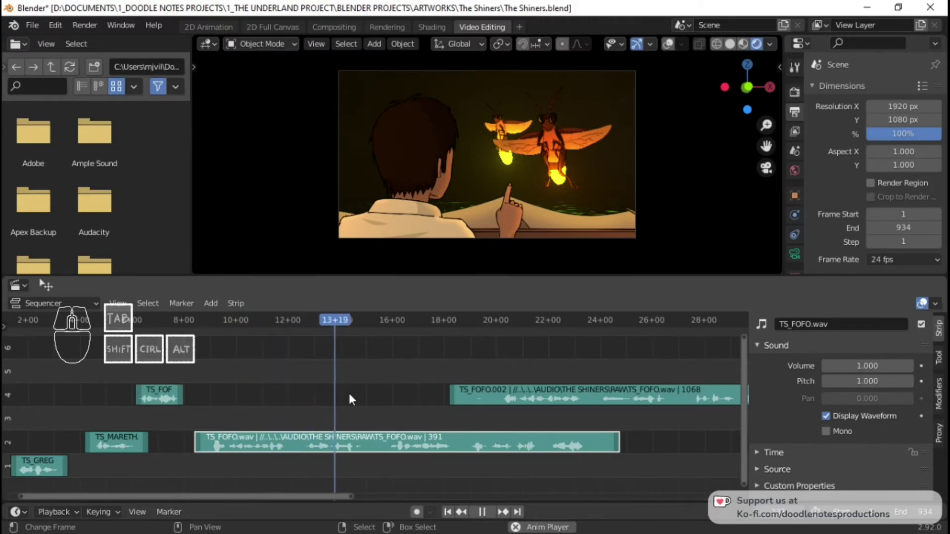
{"action": "key", "text": "space"}
Reposition the channel-4 pieces, sliding TS_FOFO.002 much earlier along channel 4
{"action": "right_click", "coordinate": [541, 399]}
{"action": "right_click", "coordinate": [457, 403]}
{"action": "key", "text": "g"}
{"action": "left_click", "coordinate": [502, 398]}
{"action": "right_click", "coordinate": [572, 402]}
{"action": "key", "text": "g"}
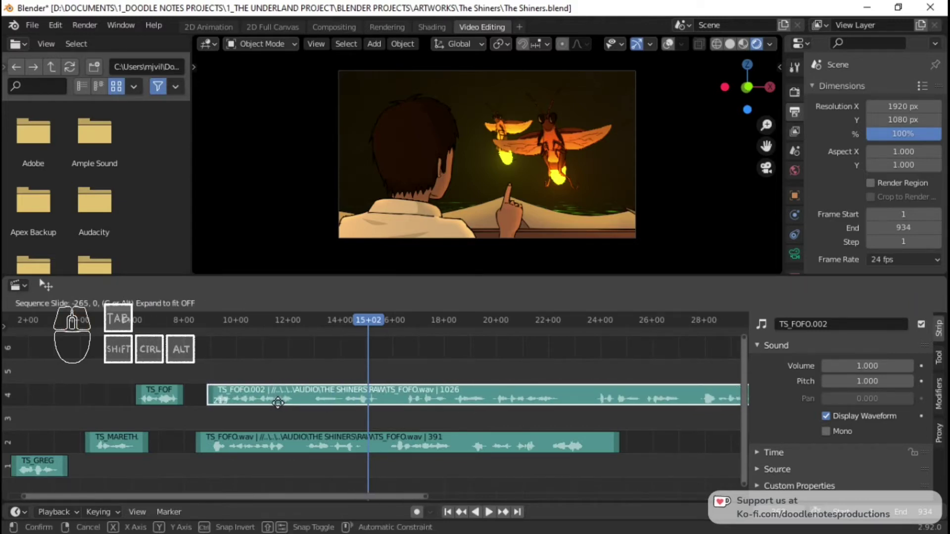
{"action": "left_click", "coordinate": [283, 406]}
Move the channel-2 piece later in two steps, previewing playback between moves
{"action": "right_click", "coordinate": [268, 448]}
{"action": "key", "text": "g"}
{"action": "left_click", "coordinate": [422, 444]}
{"action": "left_click", "coordinate": [210, 350]}
{"action": "key", "text": "space"}
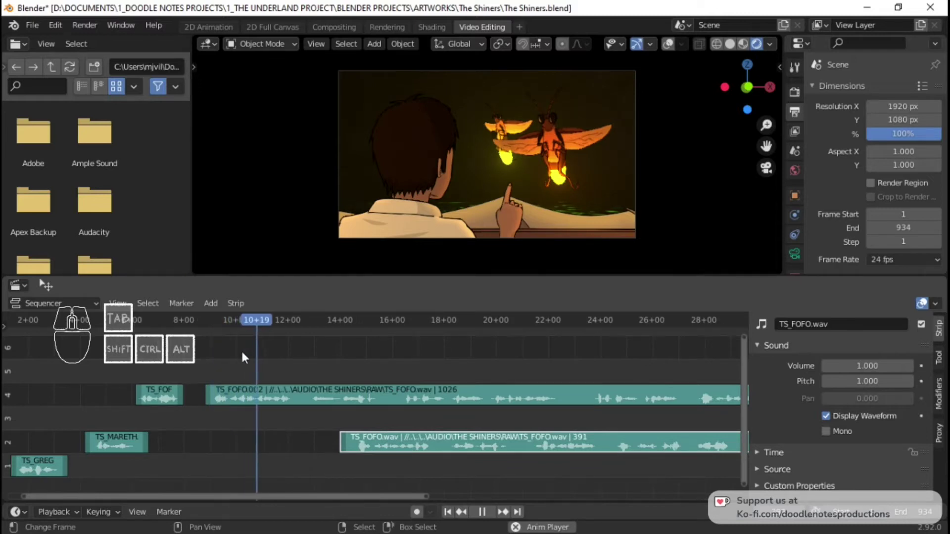
{"action": "key", "text": "space"}
{"action": "key", "text": "space"}
{"action": "key", "text": "space"}
{"action": "key", "text": "g"}
{"action": "left_click", "coordinate": [602, 448]}
{"action": "key", "text": "space"}
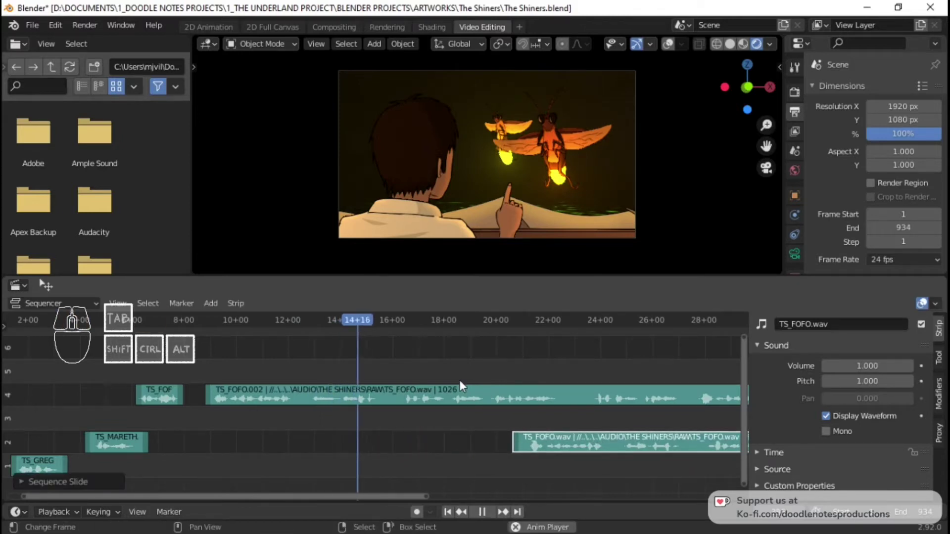
{"action": "key", "text": "space"}
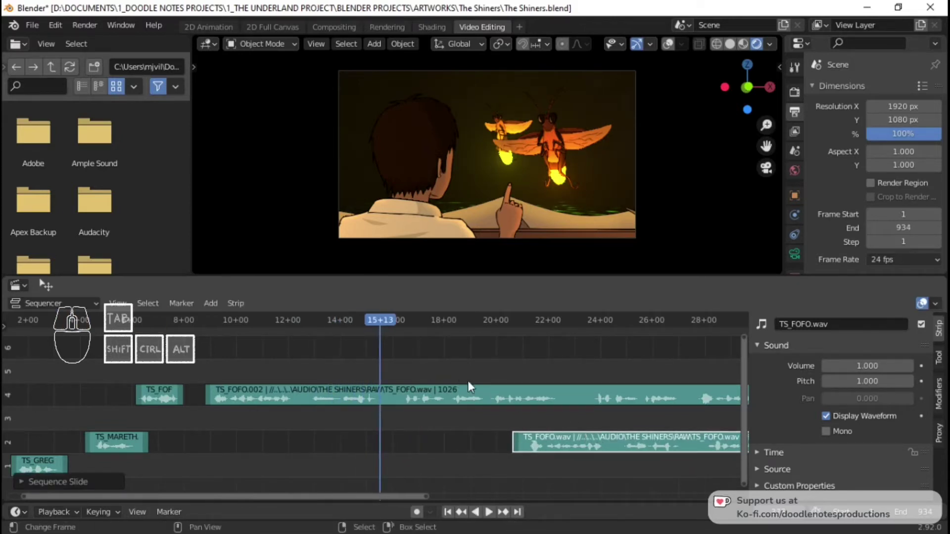
Scrub to a new point, cut the channel-4 strip there and push the new piece to the end
{"action": "left_click_drag", "start_coordinate": [362, 347], "coordinate": [381, 350]}
{"action": "left_click", "coordinate": [390, 363]}
{"action": "key", "text": "space"}
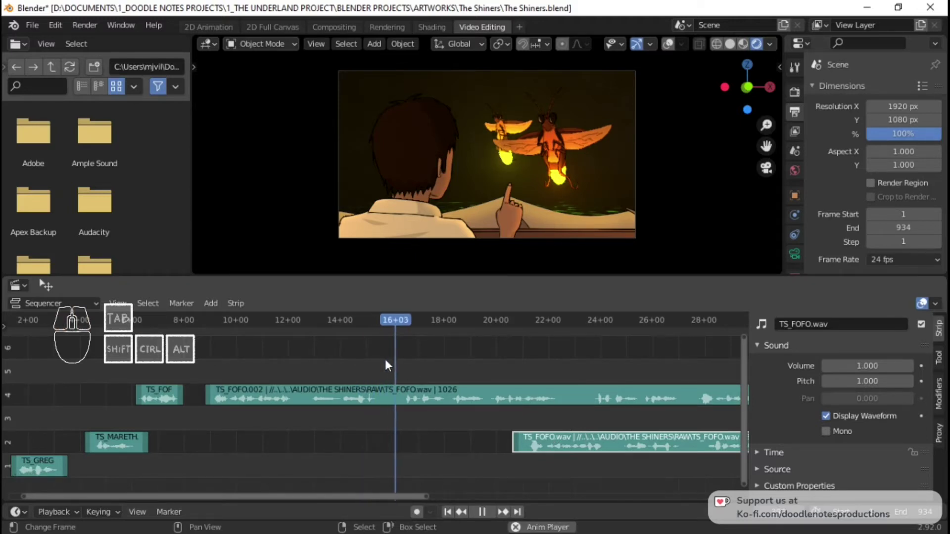
{"action": "key", "text": "space"}
{"action": "left_click", "coordinate": [390, 363]}
{"action": "right_click", "coordinate": [401, 399]}
{"action": "key", "text": "k"}
{"action": "right_click", "coordinate": [431, 393]}
{"action": "key", "text": "g"}
{"action": "left_click", "coordinate": [664, 389]}
Pull the late channel-2 piece earlier and play the sequence through several times
{"action": "right_click", "coordinate": [650, 439]}
{"action": "key", "text": "g"}
{"action": "left_click", "coordinate": [509, 437]}
{"action": "key", "text": "space"}
{"action": "key", "text": "space"}
{"action": "key", "text": "space"}
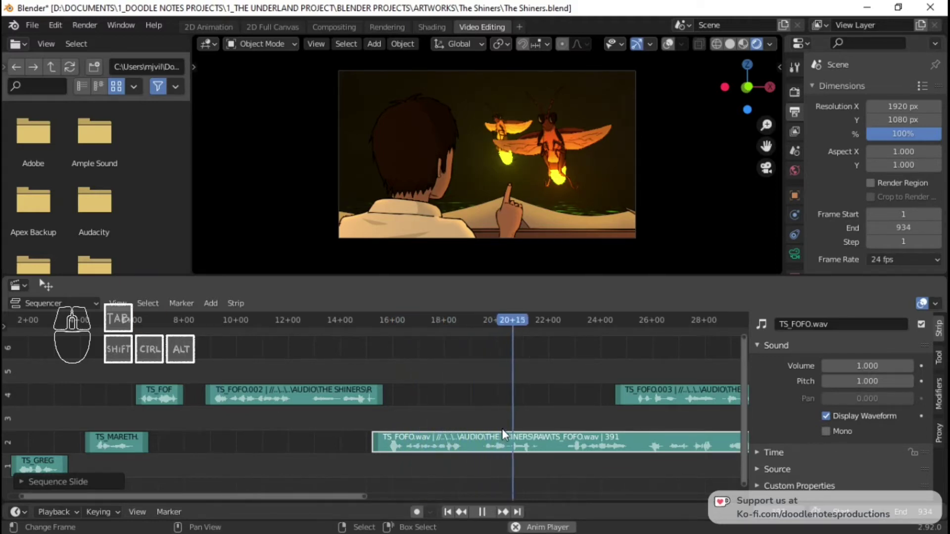
{"action": "key", "text": "space"}
{"action": "left_click", "coordinate": [322, 352]}
{"action": "key", "text": "space"}
{"action": "key", "text": "space"}
{"action": "key", "text": "space"}
{"action": "key", "text": "space"}
Set the playhead further along, cut the channel-2 strip there and replay
{"action": "left_click", "coordinate": [537, 425]}
{"action": "key", "text": "space"}
{"action": "key", "text": "space"}
{"action": "left_click_drag", "start_coordinate": [536, 426], "coordinate": [549, 425]}
{"action": "right_click", "coordinate": [569, 440]}
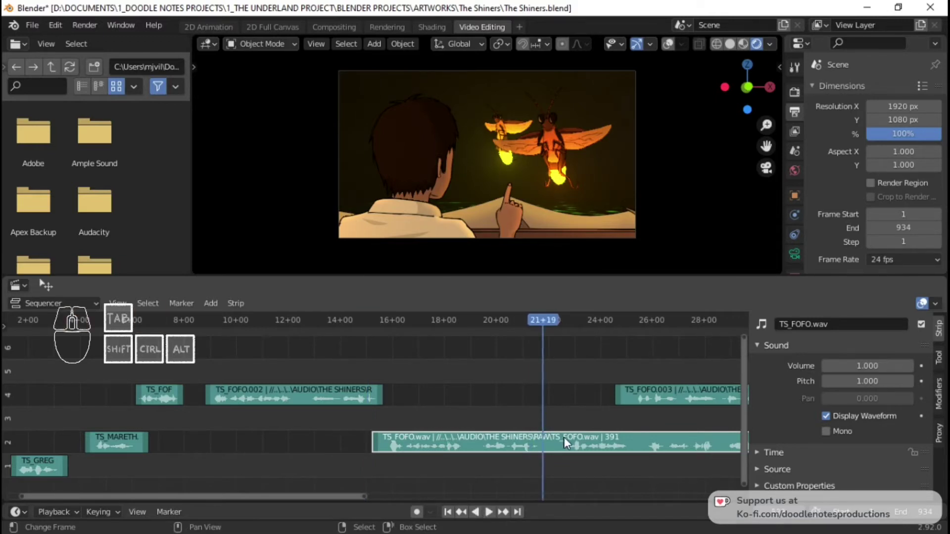
{"action": "key", "text": "k"}
{"action": "left_click", "coordinate": [352, 359]}
{"action": "key", "text": "space"}
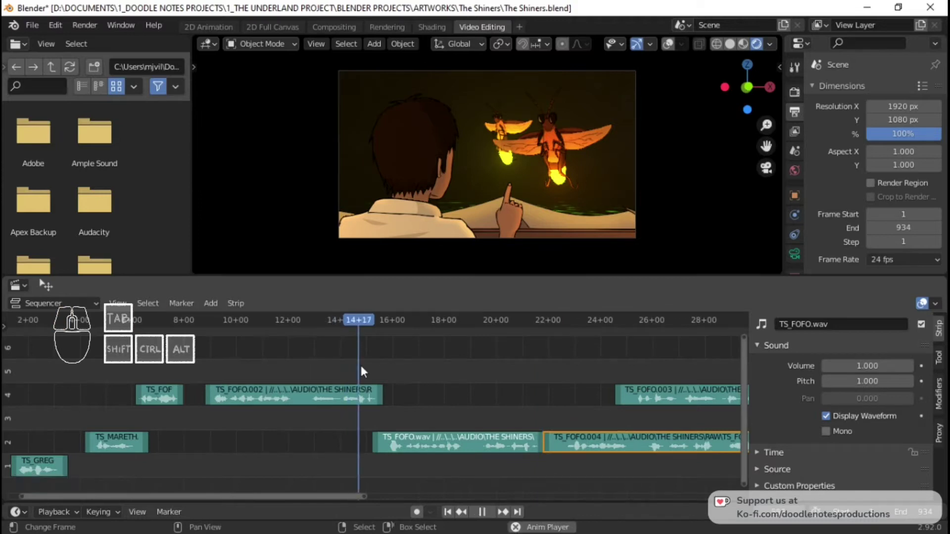
{"action": "key", "text": "space"}
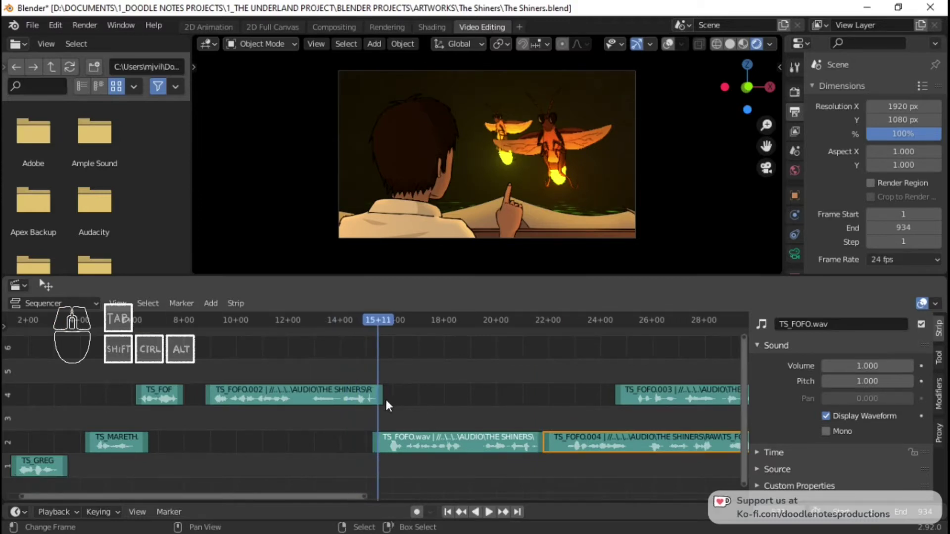
Shorten the TS_FOFO.002 piece and preview the change
{"action": "right_click", "coordinate": [385, 401]}
{"action": "key", "text": "g"}
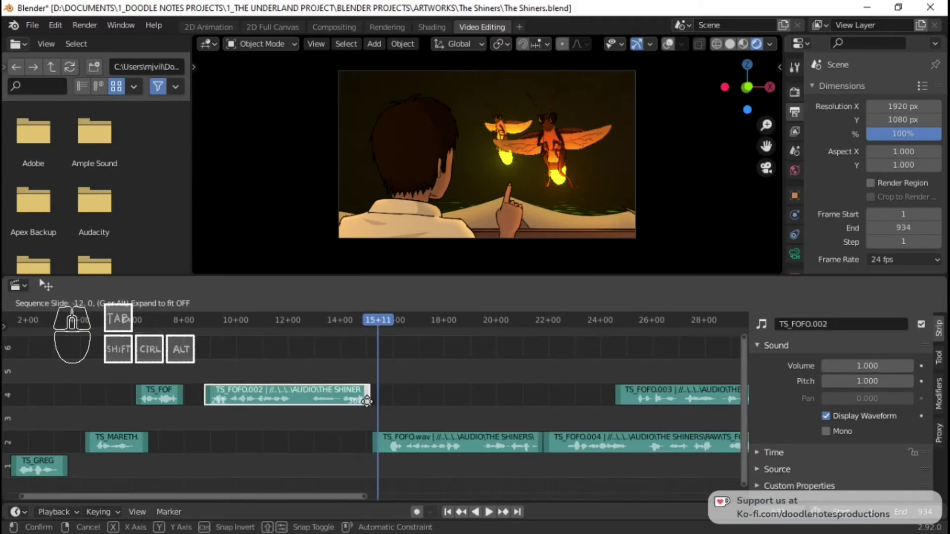
{"action": "left_click", "coordinate": [371, 407]}
{"action": "left_click", "coordinate": [358, 364]}
{"action": "key", "text": "space"}
{"action": "key", "text": "space"}
Select two of the later pieces together and slide them further along the timeline
{"action": "right_click", "coordinate": [480, 443]}
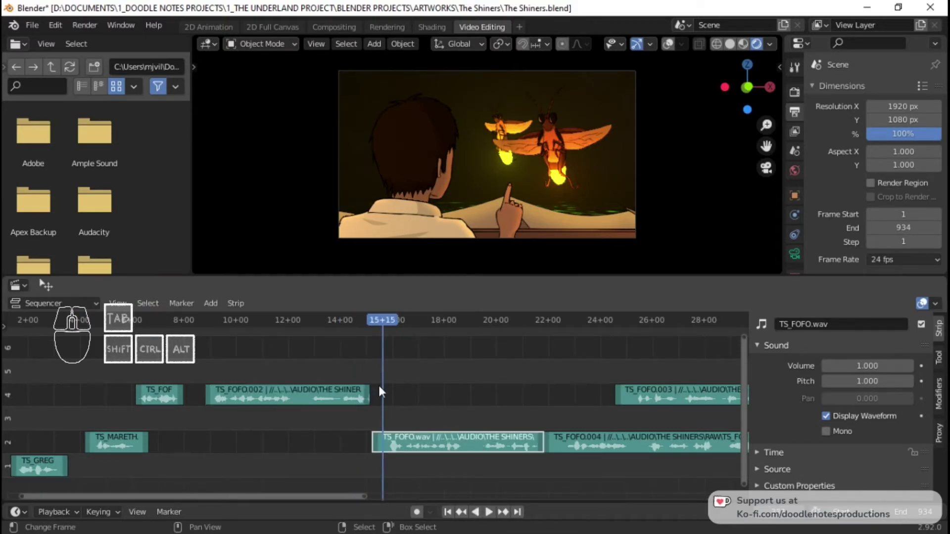
{"action": "left_click", "coordinate": [384, 379]}
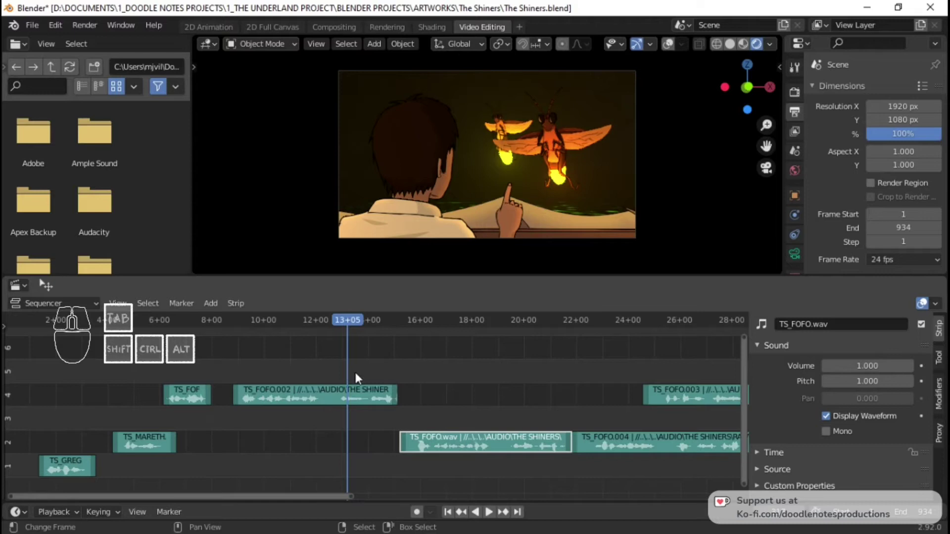
{"action": "key", "text": "space"}
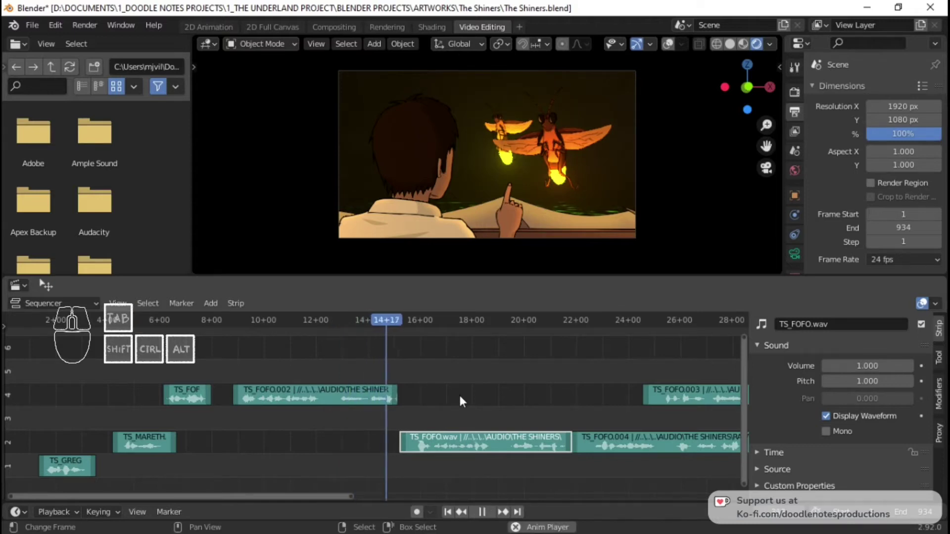
{"action": "key", "text": "space"}
{"action": "right_click", "coordinate": [530, 447]}
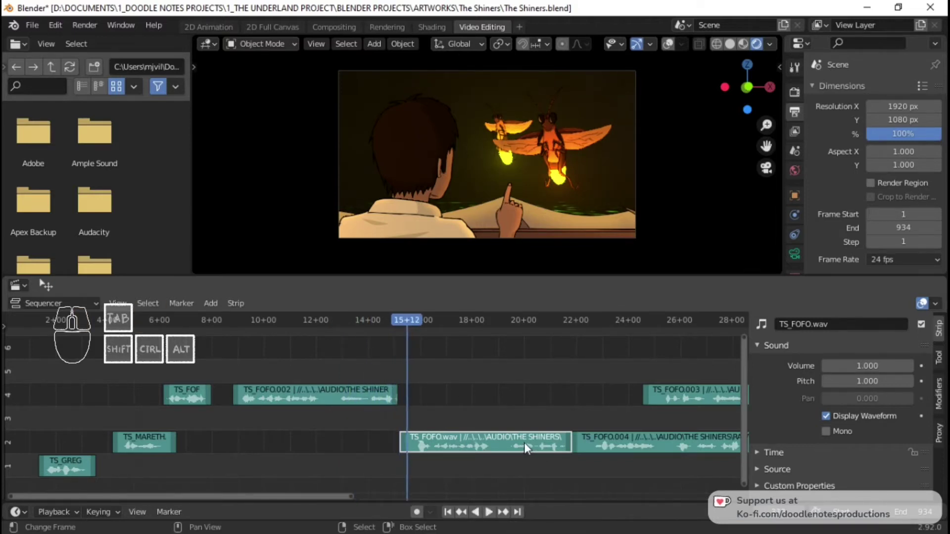
{"action": "right_click", "coordinate": [523, 437]}
{"action": "key", "text": "g"}
{"action": "left_click", "coordinate": [718, 421]}
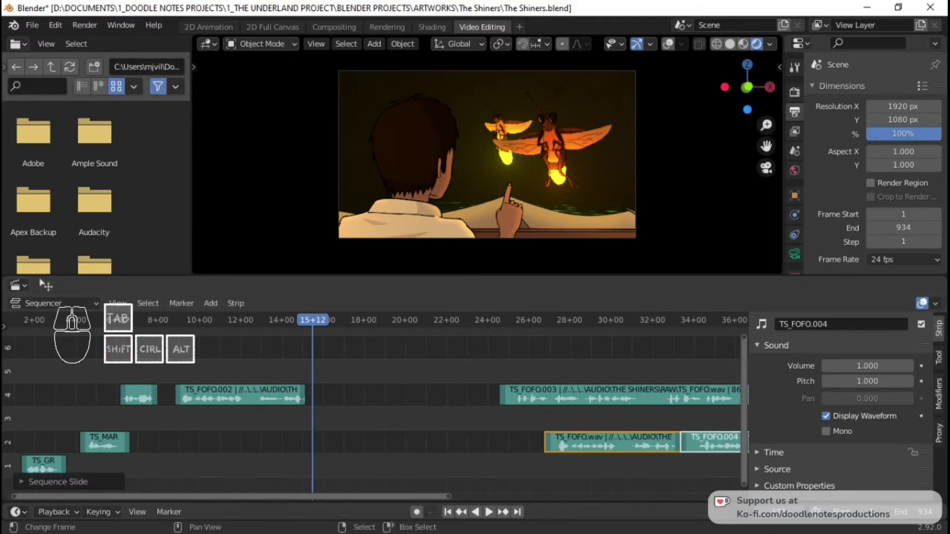
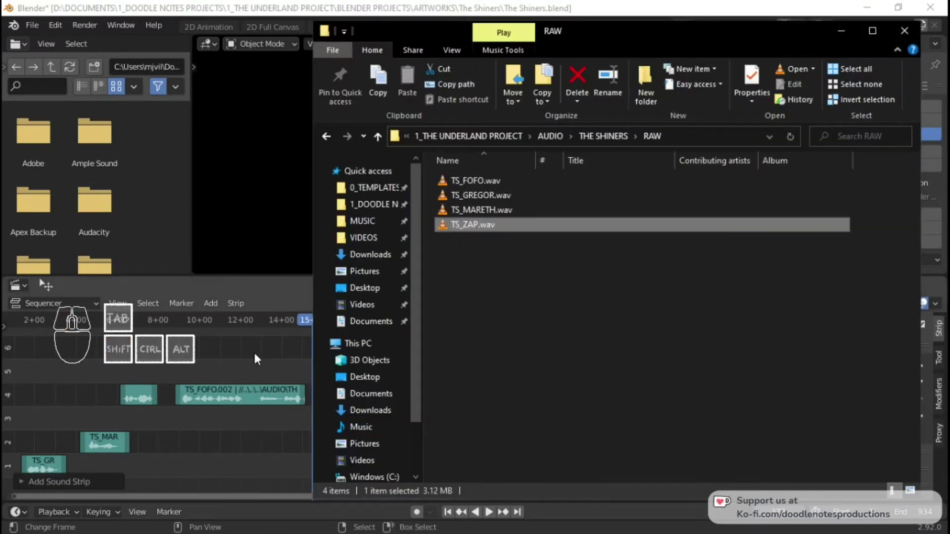
Drop TS_ZAP.wav from the RAW folder onto channel 6 and play it back once
{"action": "left_click", "coordinate": [297, 13]}
{"action": "right_click", "coordinate": [362, 373]}
{"action": "key", "text": "g"}
{"action": "left_click", "coordinate": [364, 358]}
{"action": "left_click", "coordinate": [306, 346]}
{"action": "key", "text": "space"}
{"action": "key", "text": "space"}
Slide the TS_ZAP strip earlier on channel 6 and replay to hear it in place
{"action": "left_click", "coordinate": [841, 423]}
{"action": "right_click", "coordinate": [477, 350]}
{"action": "key", "text": "g"}
{"action": "left_click", "coordinate": [456, 356]}
{"action": "left_click", "coordinate": [309, 333]}
{"action": "left_click", "coordinate": [300, 335]}
{"action": "key", "text": "space"}
{"action": "key", "text": "space"}
{"action": "key", "text": "g"}
{"action": "double_click", "coordinate": [268, 348]}
{"action": "key", "text": "space"}
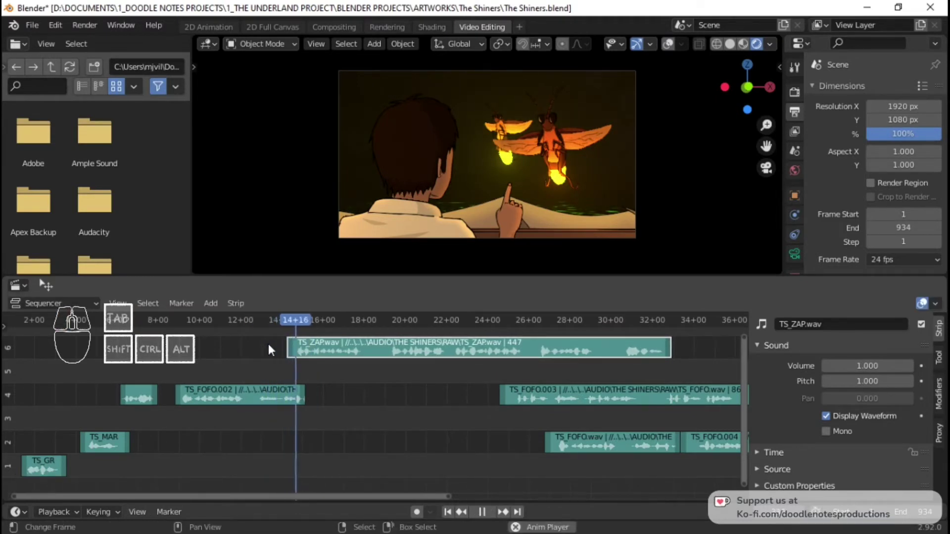
Slide a sound strip earlier along its channel and play back to check the timing
{"action": "key", "text": "space"}
{"action": "key", "text": "g"}
{"action": "left_click", "coordinate": [344, 351]}
{"action": "left_click", "coordinate": [291, 351]}
{"action": "key", "text": "space"}
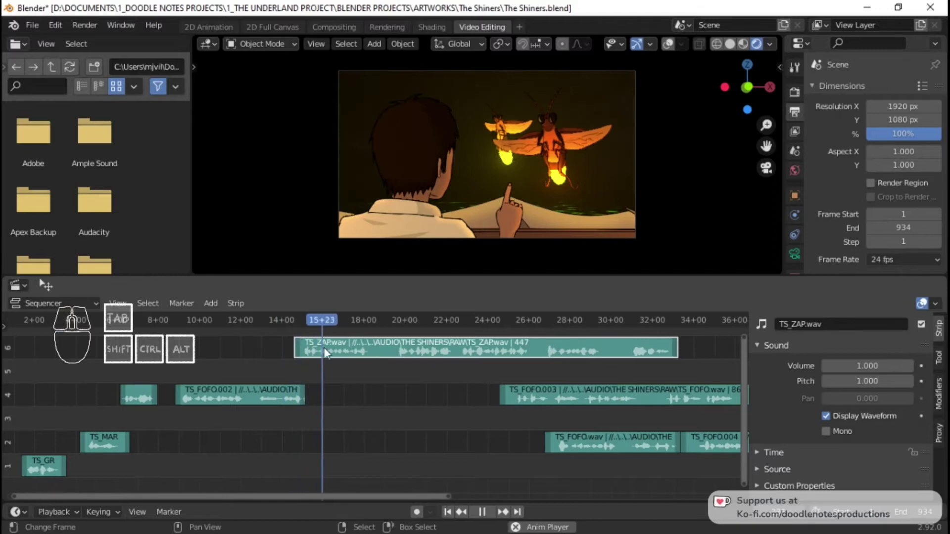
Bring the upper sequencer channels into view and review playback around the zap strips
{"action": "middle_click", "coordinate": [415, 375]}
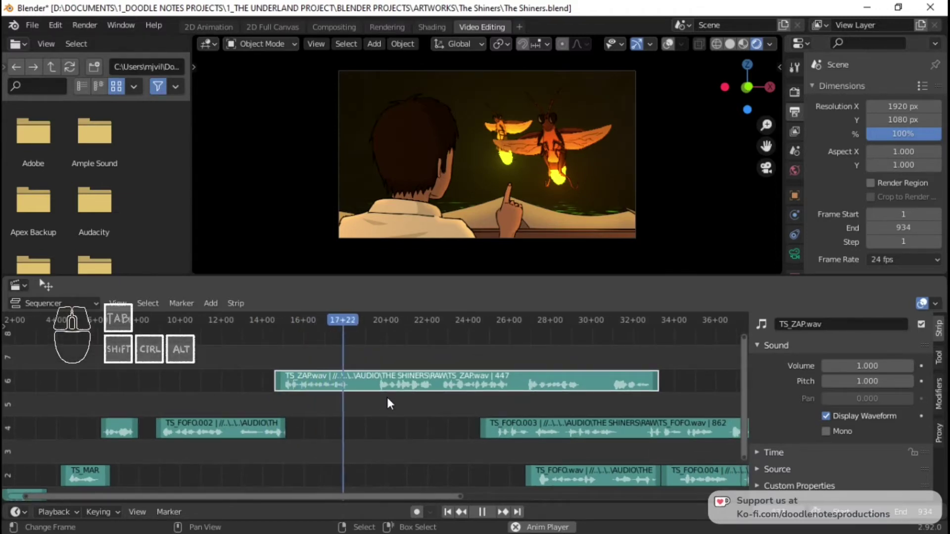
{"action": "key", "text": "space"}
{"action": "left_click", "coordinate": [375, 402]}
{"action": "key", "text": "space"}
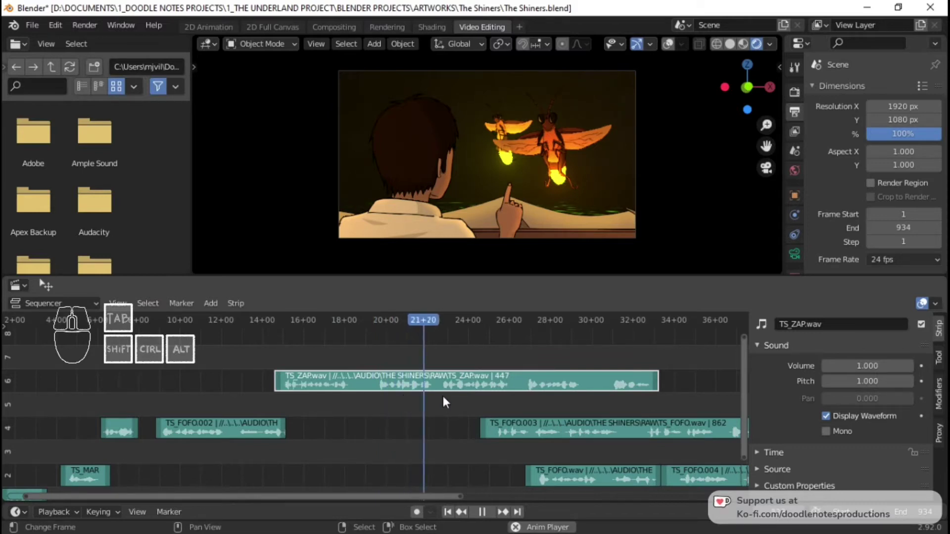
{"action": "key", "text": "space"}
{"action": "double_click", "coordinate": [452, 399]}
{"action": "key", "text": "space"}
{"action": "key", "text": "space"}
Move a group of TS_ZAP copies to a new frame on the upper channels and audition the result
{"action": "right_click", "coordinate": [550, 431]}
{"action": "right_click", "coordinate": [633, 468]}
{"action": "right_click", "coordinate": [718, 486]}
{"action": "key", "text": "g"}
{"action": "left_click", "coordinate": [691, 470]}
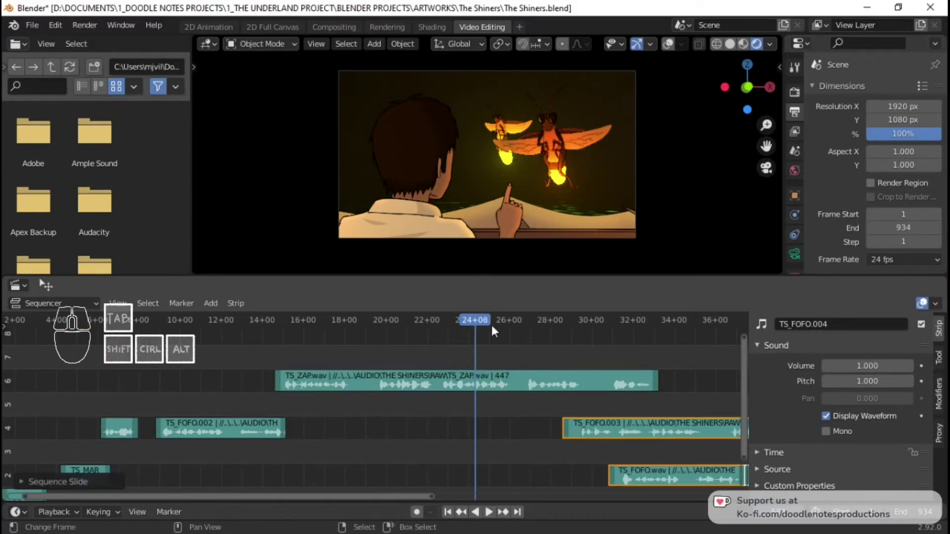
{"action": "left_click", "coordinate": [481, 349]}
{"action": "key", "text": "space"}
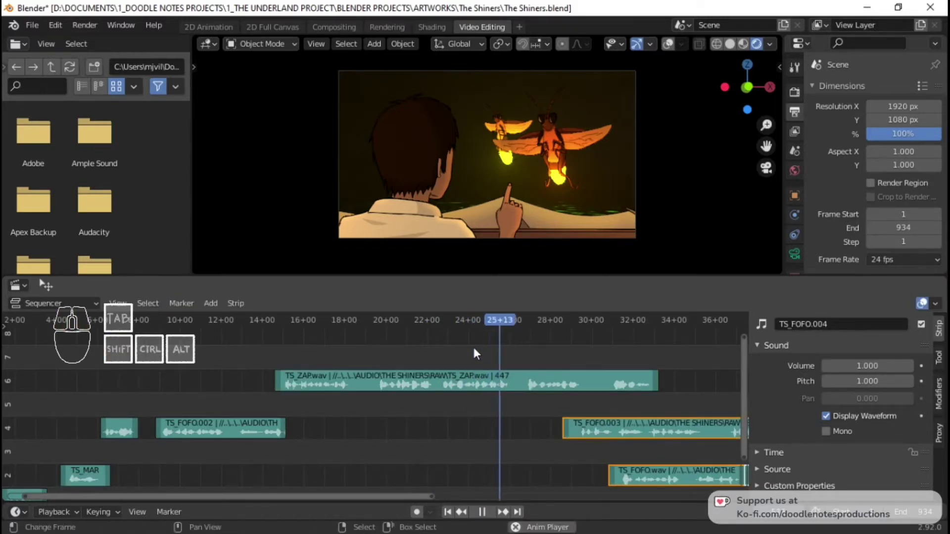
{"action": "key", "text": "space"}
Set the playhead and cut the zap strip into separate pieces with two K cuts
{"action": "left_click_drag", "start_coordinate": [425, 351], "coordinate": [440, 358]}
{"action": "key", "text": "k"}
{"action": "right_click", "coordinate": [441, 381]}
{"action": "key", "text": "k"}
{"action": "right_click", "coordinate": [428, 384]}
{"action": "right_click", "coordinate": [494, 391]}
Spread the cut zap pieces to different frames and play through to hear the spacing
{"action": "key", "text": "g"}
{"action": "left_click", "coordinate": [332, 373]}
{"action": "right_click", "coordinate": [330, 375]}
{"action": "key", "text": "g"}
{"action": "left_click", "coordinate": [573, 389]}
{"action": "left_click", "coordinate": [285, 339]}
{"action": "key", "text": "space"}
{"action": "key", "text": "space"}
{"action": "key", "text": "space"}
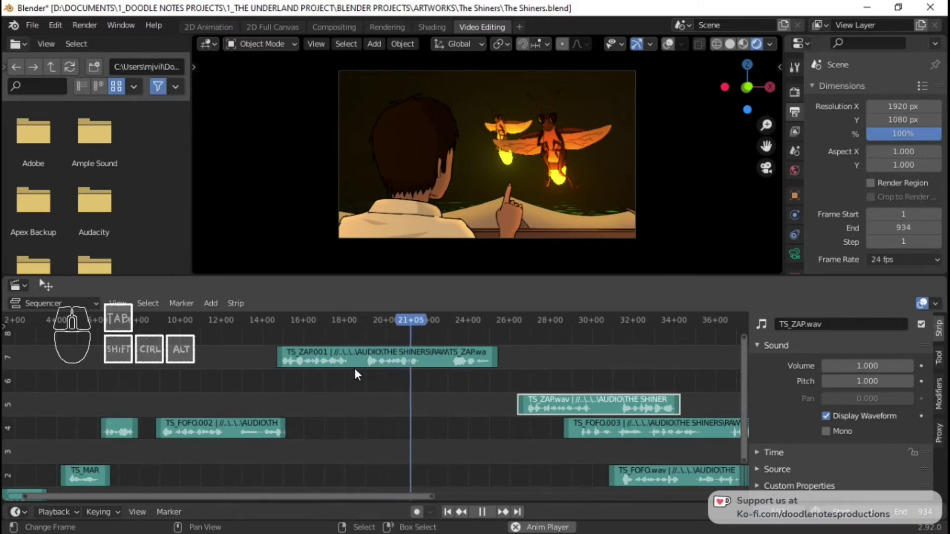
{"action": "key", "text": "space"}
Cut another zap strip into further pieces at two playhead positions
{"action": "left_click", "coordinate": [360, 372]}
{"action": "right_click", "coordinate": [372, 361]}
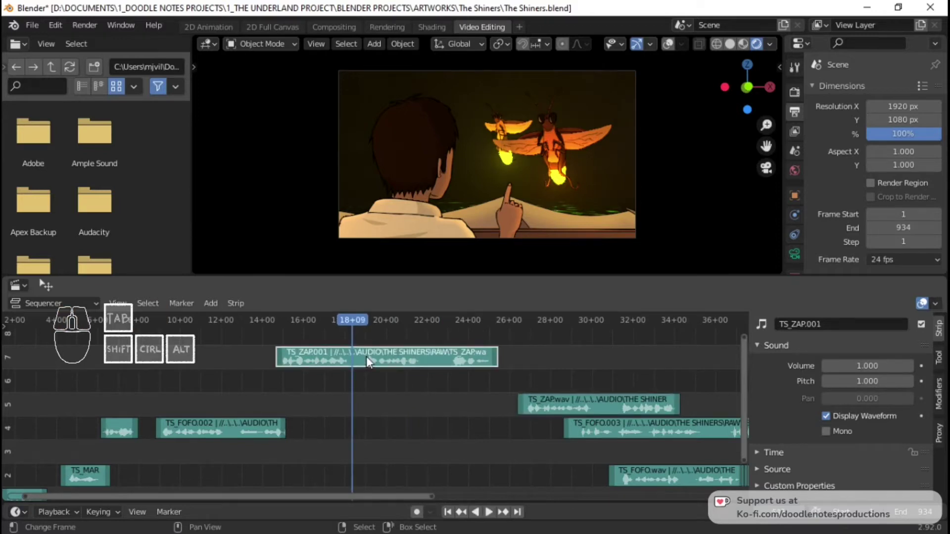
{"action": "key", "text": "k"}
{"action": "left_click", "coordinate": [631, 377]}
{"action": "left_click", "coordinate": [625, 377]}
{"action": "right_click", "coordinate": [640, 406]}
{"action": "key", "text": "k"}
{"action": "right_click", "coordinate": [643, 407]}
Reposition one of the new zap pieces onto channel 6 after a couple of cancelled moves
{"action": "key", "text": "g"}
{"action": "right_click", "coordinate": [661, 389]}
{"action": "right_click", "coordinate": [670, 411]}
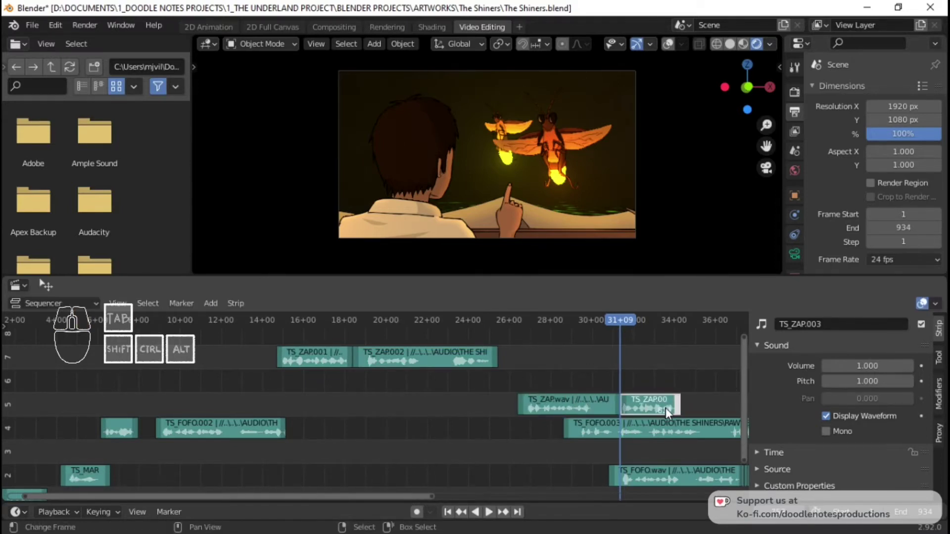
{"action": "key", "text": "g"}
{"action": "right_click", "coordinate": [630, 390]}
{"action": "right_click", "coordinate": [656, 411]}
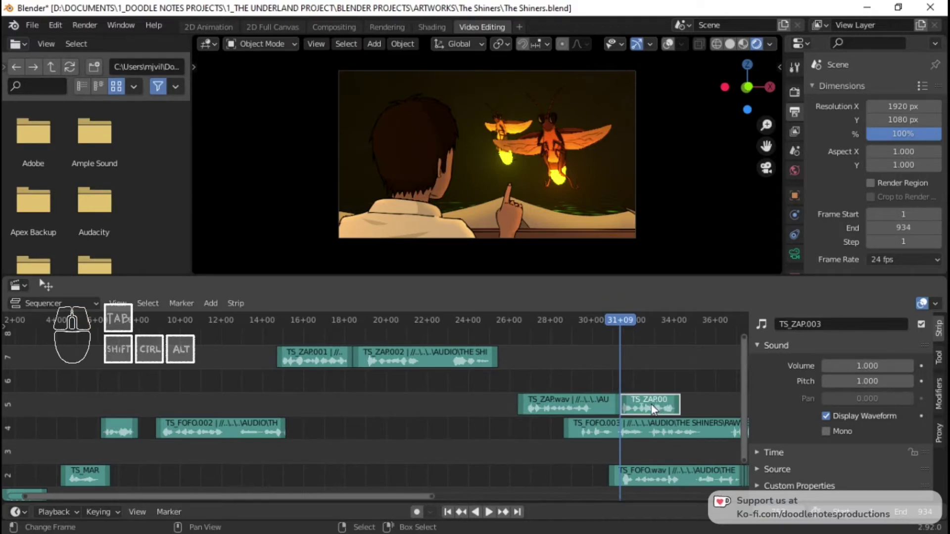
{"action": "key", "text": "g"}
{"action": "left_click", "coordinate": [395, 379]}
Shift a further zap piece along channel 7 and play back the staggered zaps
{"action": "key", "text": "g"}
{"action": "left_click", "coordinate": [496, 355]}
{"action": "left_click", "coordinate": [347, 331]}
{"action": "key", "text": "space"}
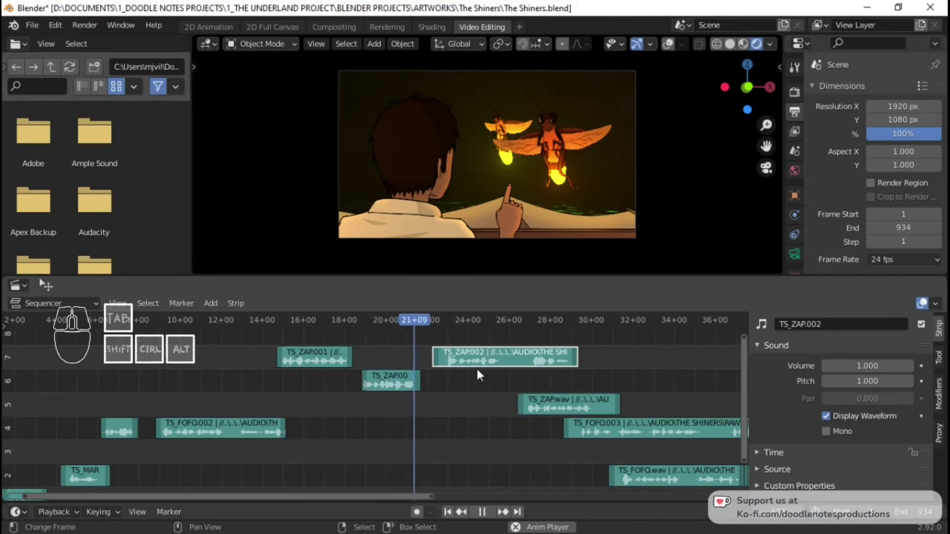
{"action": "key", "text": "space"}
Move two more zap pieces later in time so the copies sit at distinct frames
{"action": "right_click", "coordinate": [442, 363]}
{"action": "key", "text": "g"}
{"action": "left_click", "coordinate": [534, 365]}
{"action": "right_click", "coordinate": [559, 365]}
{"action": "key", "text": "g"}
{"action": "left_click", "coordinate": [659, 363]}
{"action": "right_click", "coordinate": [593, 392]}
{"action": "right_click", "coordinate": [594, 401]}
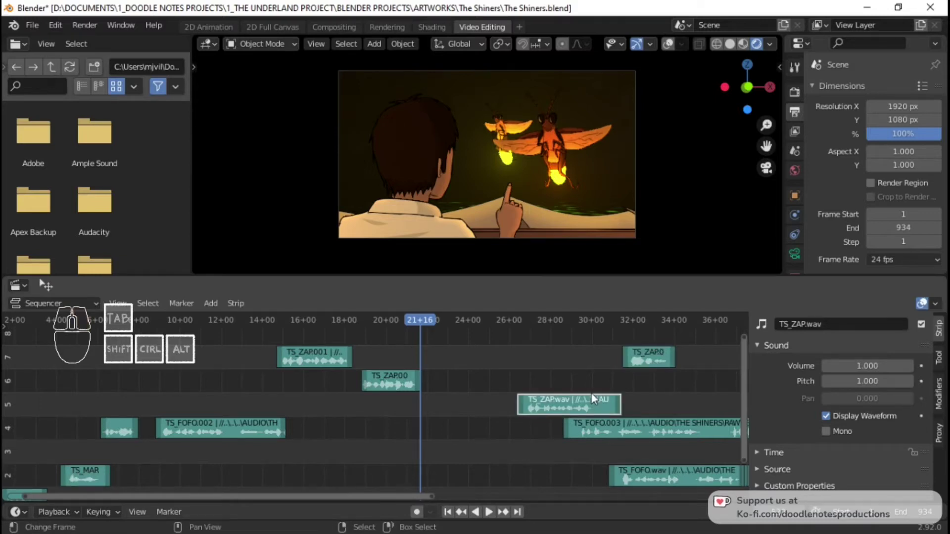
Delete a surplus piece, then slide TS_FOFO.003 earlier and leave it playing
{"action": "key", "text": "x"}
{"action": "right_click", "coordinate": [697, 442]}
{"action": "key", "text": "space"}
{"action": "key", "text": "space"}
{"action": "right_click", "coordinate": [636, 428]}
{"action": "key", "text": "g"}
{"action": "left_click", "coordinate": [483, 429]}
Reposition three TS_FOFO buzz strips between channels 4 and 5 after checking playback
{"action": "key", "text": "space"}
{"action": "middle_click", "coordinate": [520, 446]}
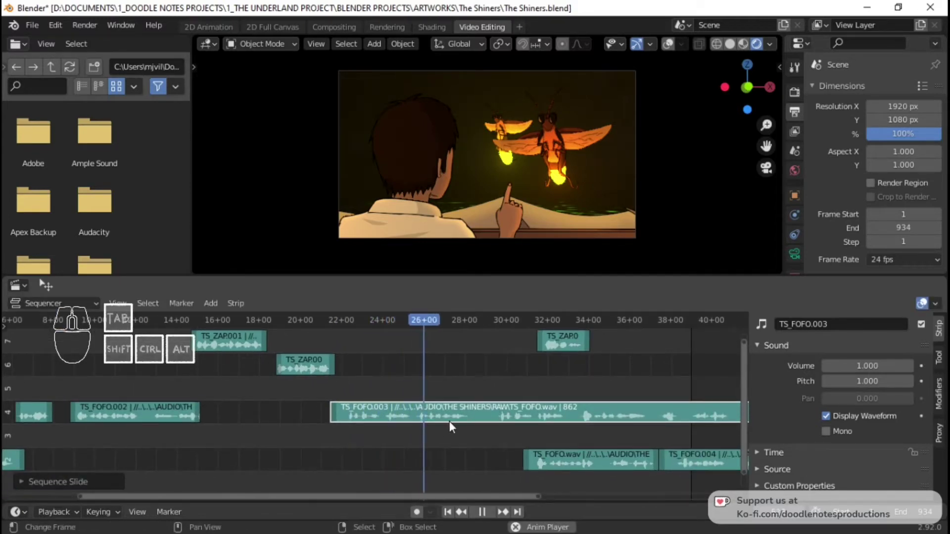
{"action": "key", "text": "space"}
{"action": "right_click", "coordinate": [501, 411]}
{"action": "key", "text": "g"}
{"action": "left_click", "coordinate": [718, 395]}
{"action": "right_click", "coordinate": [605, 466]}
{"action": "key", "text": "g"}
{"action": "left_click", "coordinate": [637, 419]}
{"action": "right_click", "coordinate": [700, 458]}
{"action": "key", "text": "g"}
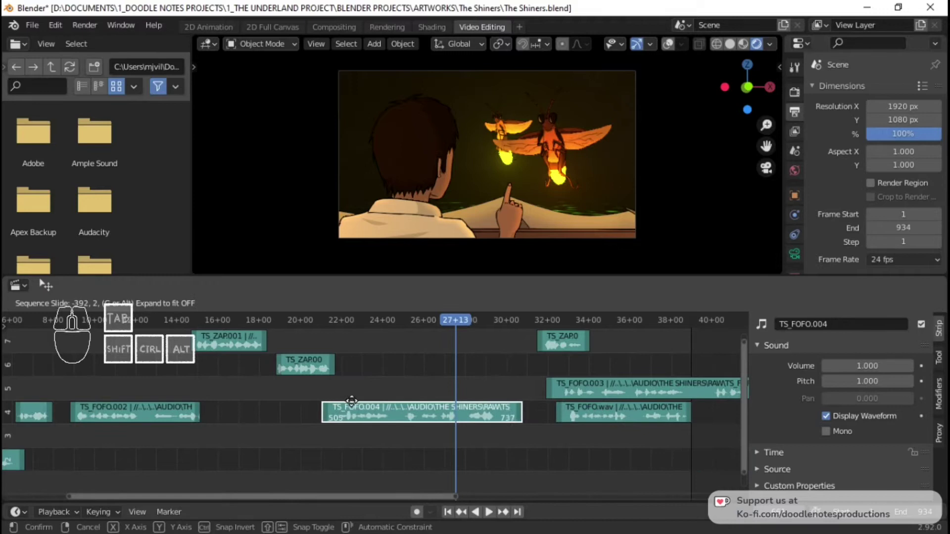
{"action": "left_click", "coordinate": [361, 383]}
{"action": "left_click", "coordinate": [338, 343]}
Remove an extra buzz strip and slide the next one earlier, previewing the result
{"action": "key", "text": "space"}
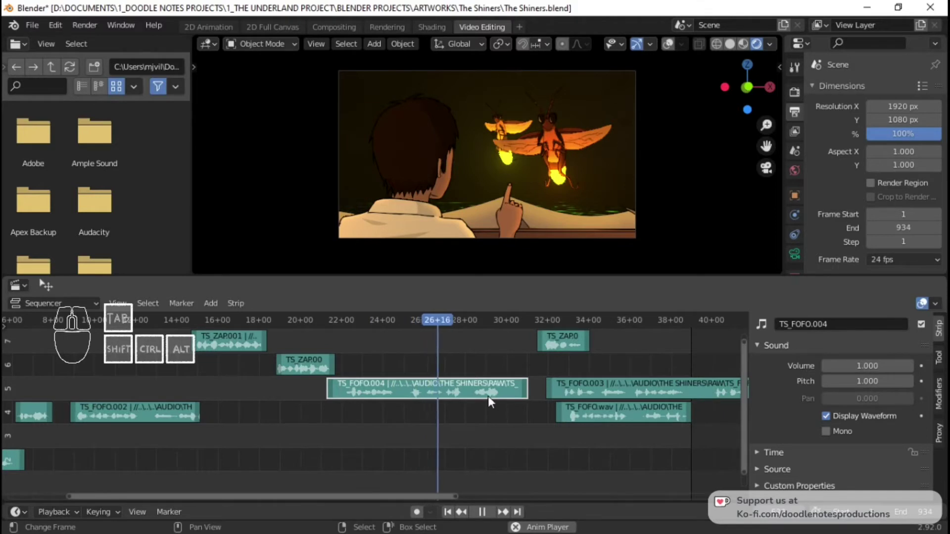
{"action": "key", "text": "space"}
{"action": "key", "text": "x"}
{"action": "right_click", "coordinate": [639, 426]}
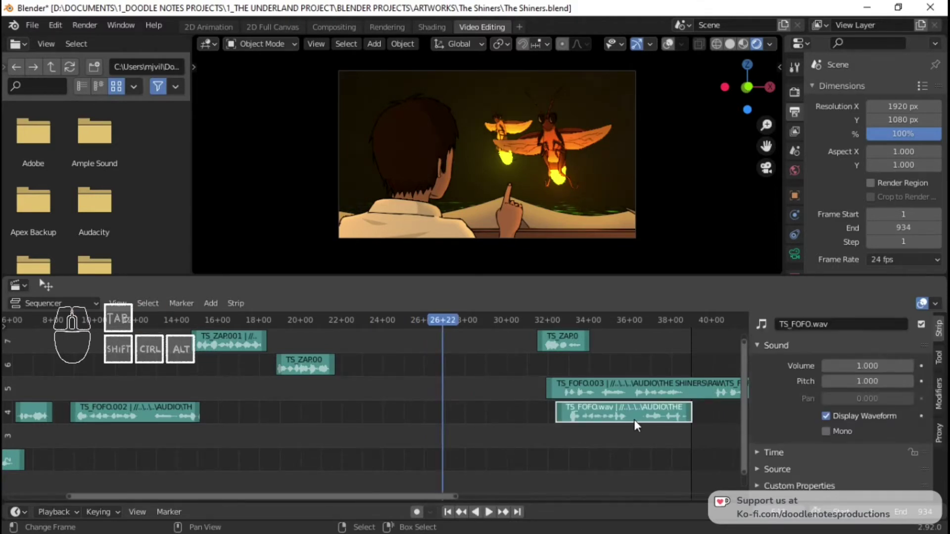
{"action": "key", "text": "g"}
{"action": "left_click", "coordinate": [381, 386]}
{"action": "left_click", "coordinate": [350, 410]}
{"action": "key", "text": "space"}
{"action": "key", "text": "space"}
Delete another leftover strip and pull the following clip back along the channel, then preview
{"action": "right_click", "coordinate": [432, 388]}
{"action": "key", "text": "x"}
{"action": "right_click", "coordinate": [599, 395]}
{"action": "key", "text": "g"}
{"action": "left_click", "coordinate": [377, 389]}
{"action": "left_click", "coordinate": [342, 414]}
{"action": "key", "text": "space"}
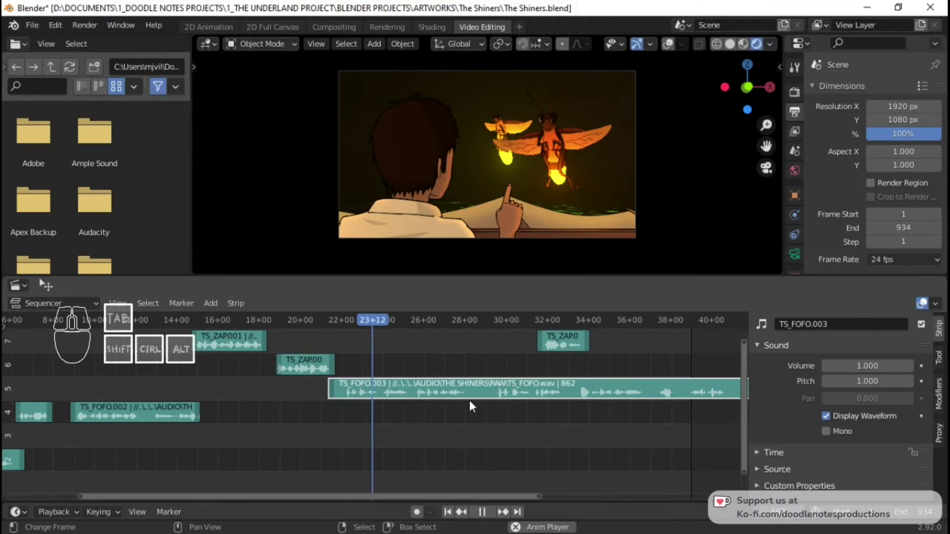
{"action": "key", "text": "space"}
Cut a buzz strip at the playhead with K, move the piece, and discard the unwanted fragment
{"action": "key", "text": "k"}
{"action": "right_click", "coordinate": [507, 392]}
{"action": "key", "text": "g"}
{"action": "left_click", "coordinate": [494, 417]}
{"action": "double_click", "coordinate": [458, 427]}
{"action": "key", "text": "space"}
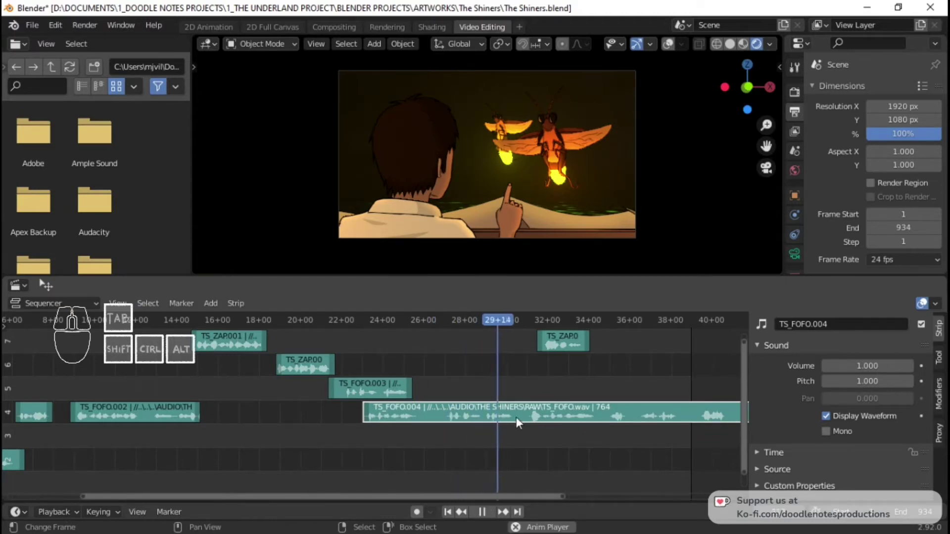
{"action": "key", "text": "space"}
{"action": "right_click", "coordinate": [406, 394]}
{"action": "key", "text": "x"}
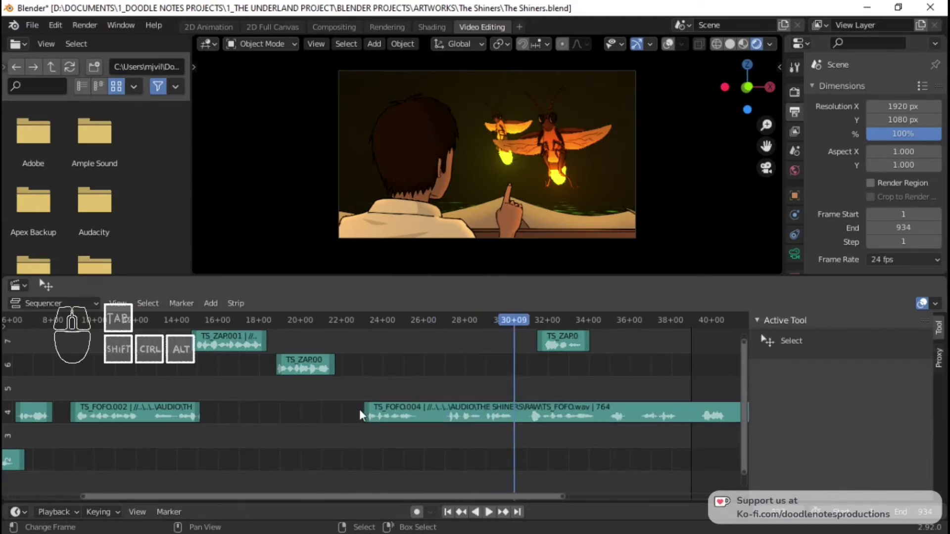
Shuffle the remaining clip pieces along the channel, previewing the buzz timing after each move
{"action": "right_click", "coordinate": [369, 415]}
{"action": "key", "text": "g"}
{"action": "left_click", "coordinate": [449, 418]}
{"action": "right_click", "coordinate": [515, 420]}
{"action": "key", "text": "g"}
{"action": "left_click", "coordinate": [416, 416]}
{"action": "left_click", "coordinate": [331, 418]}
{"action": "key", "text": "space"}
{"action": "key", "text": "space"}
{"action": "key", "text": "g"}
{"action": "left_click", "coordinate": [385, 424]}
{"action": "left_click", "coordinate": [339, 430]}
{"action": "key", "text": "space"}
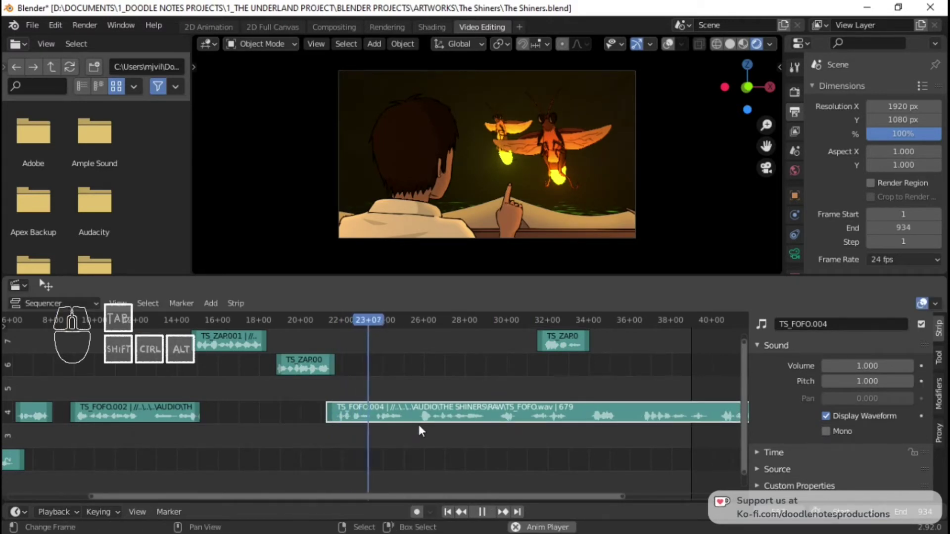
{"action": "key", "text": "space"}
Make a second K cut, nudge the new piece into place, and play through the sequence
{"action": "right_click", "coordinate": [426, 409]}
{"action": "key", "text": "k"}
{"action": "right_click", "coordinate": [418, 414]}
{"action": "key", "text": "g"}
{"action": "left_click", "coordinate": [430, 420]}
{"action": "right_click", "coordinate": [488, 428]}
{"action": "right_click", "coordinate": [489, 420]}
{"action": "key", "text": "space"}
{"action": "key", "text": "space"}
{"action": "key", "text": "space"}
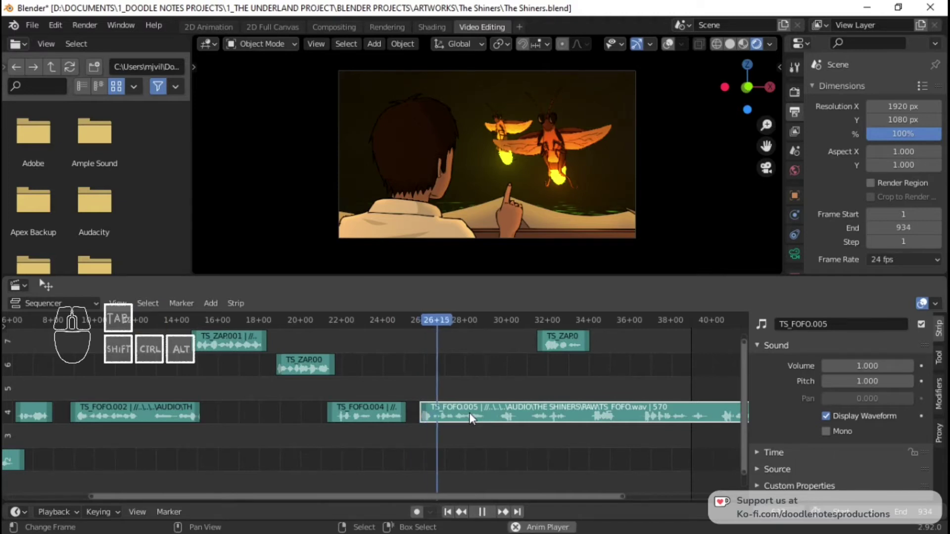
{"action": "key", "text": "space"}
Undo the last cuts so TS_FOFO.004 runs as one long strip on channel 4, then resume playback
{"action": "key", "text": "ctrl+z"}
{"action": "middle_click", "coordinate": [445, 379]}
{"action": "key", "text": "ctrl+z"}
{"action": "key", "text": "ctrl+z"}
{"action": "key", "text": "ctrl+z"}
{"action": "key", "text": "ctrl+z"}
{"action": "key", "text": "ctrl+z"}
{"action": "left_click", "coordinate": [405, 369]}
{"action": "key", "text": "space"}
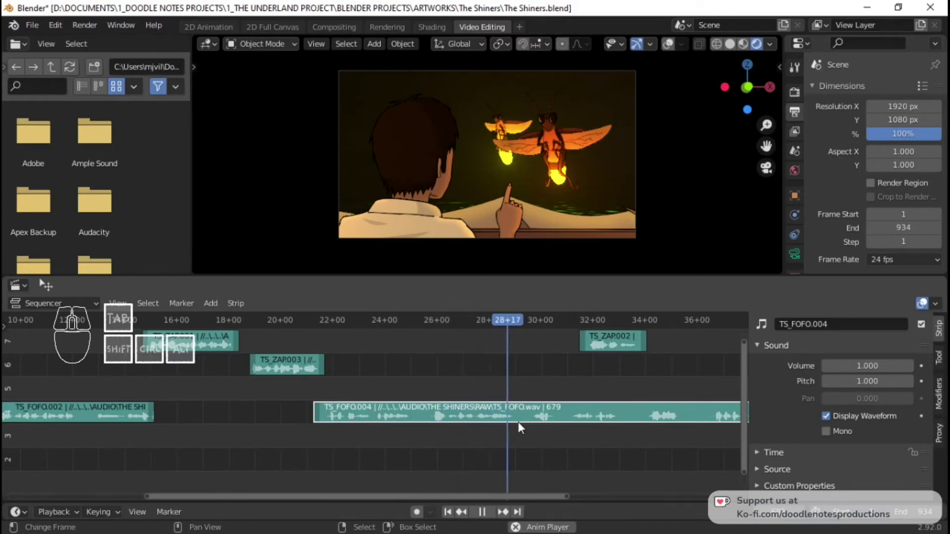
Reposition a firefly sound strip with G and cut a TS_FOFO strip at the playhead with K
{"action": "key", "text": "space"}
{"action": "left_click_drag", "start_coordinate": [559, 430], "coordinate": [525, 352]}
{"action": "right_click", "coordinate": [525, 352]}
{"action": "key", "text": "g"}
{"action": "left_click", "coordinate": [624, 348]}
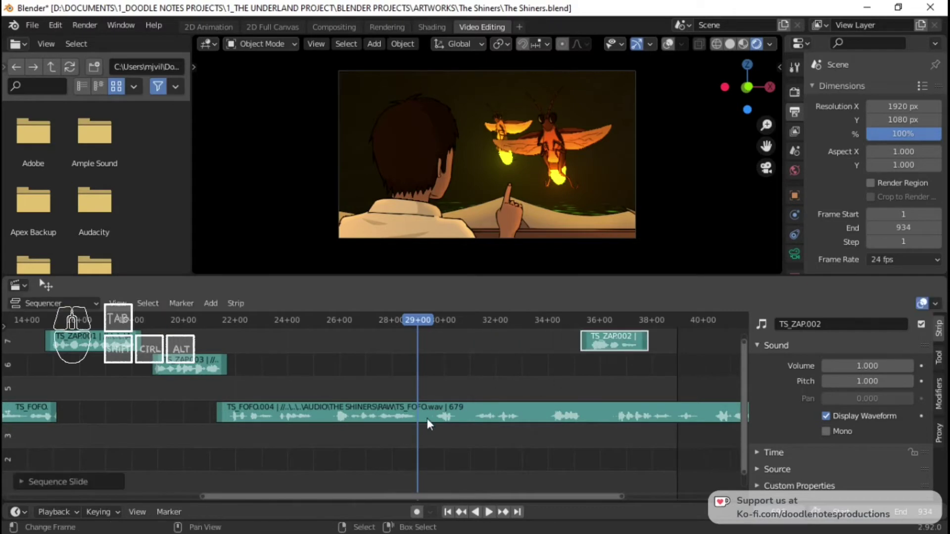
{"action": "right_click", "coordinate": [430, 421]}
{"action": "key", "text": "k"}
{"action": "left_click_drag", "start_coordinate": [316, 435], "coordinate": [287, 435]}
{"action": "key", "text": "space"}
{"action": "key", "text": "space"}
Cut another TS_FOFO piece and drag the trimmed copies down toward channels 3–4, checking playback
{"action": "right_click", "coordinate": [334, 414]}
{"action": "key", "text": "k"}
{"action": "right_click", "coordinate": [506, 418]}
{"action": "key", "text": "g"}
{"action": "left_click", "coordinate": [383, 389]}
{"action": "key", "text": "space"}
{"action": "key", "text": "space"}
{"action": "right_click", "coordinate": [396, 416]}
{"action": "key", "text": "g"}
{"action": "left_click", "coordinate": [515, 434]}
Nudge the trimmed sound copies along the lower channels and play back to check their timing
{"action": "right_click", "coordinate": [476, 392]}
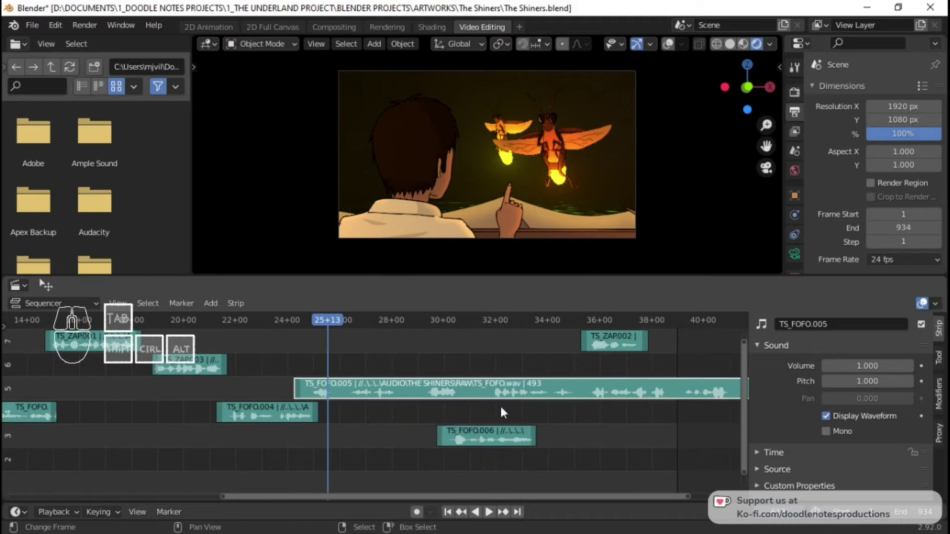
{"action": "right_click", "coordinate": [479, 438]}
{"action": "key", "text": "g"}
{"action": "left_click_drag", "start_coordinate": [731, 451], "coordinate": [700, 445]}
{"action": "right_click", "coordinate": [598, 388]}
{"action": "key", "text": "g"}
{"action": "left_click_drag", "start_coordinate": [425, 382], "coordinate": [425, 382]}
{"action": "key", "text": "space"}
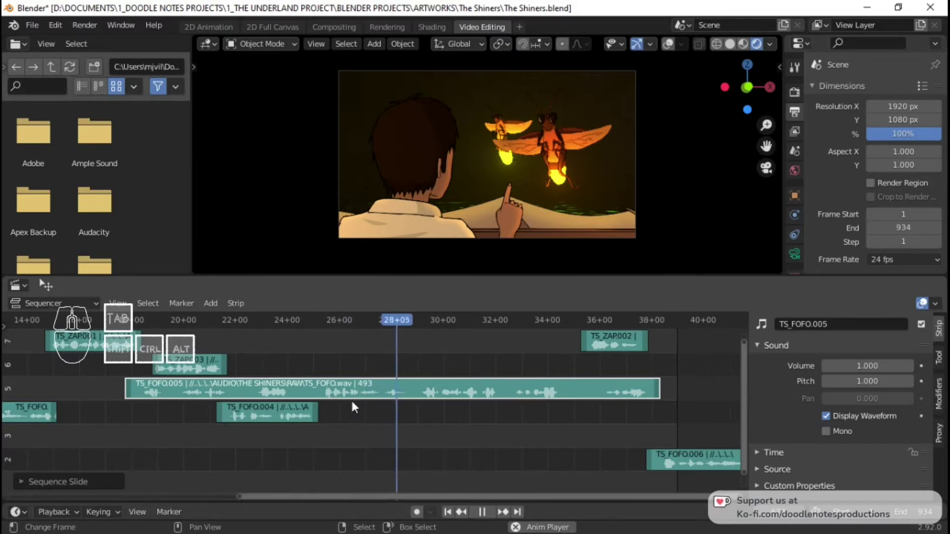
{"action": "key", "text": "space"}
{"action": "left_click", "coordinate": [422, 416]}
{"action": "key", "text": "space"}
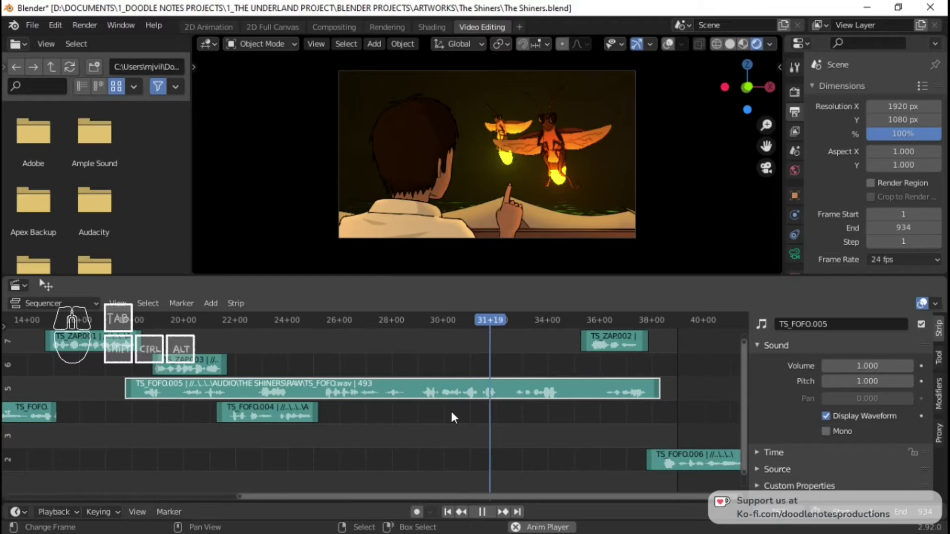
{"action": "key", "text": "space"}
Shift two more strips into place with G and scrub through the sequence to hear the result
{"action": "right_click", "coordinate": [414, 386]}
{"action": "key", "text": "g"}
{"action": "left_click", "coordinate": [749, 386]}
{"action": "right_click", "coordinate": [723, 453]}
{"action": "key", "text": "g"}
{"action": "left_click", "coordinate": [382, 426]}
{"action": "left_click", "coordinate": [312, 384]}
{"action": "key", "text": "space"}
{"action": "left_click_drag", "start_coordinate": [300, 398], "coordinate": [517, 391]}
{"action": "key", "text": "space"}
Rearrange the remaining TS_FOFO copies between channels 3 and 4 and replay the section
{"action": "right_click", "coordinate": [488, 391]}
{"action": "key", "text": "g"}
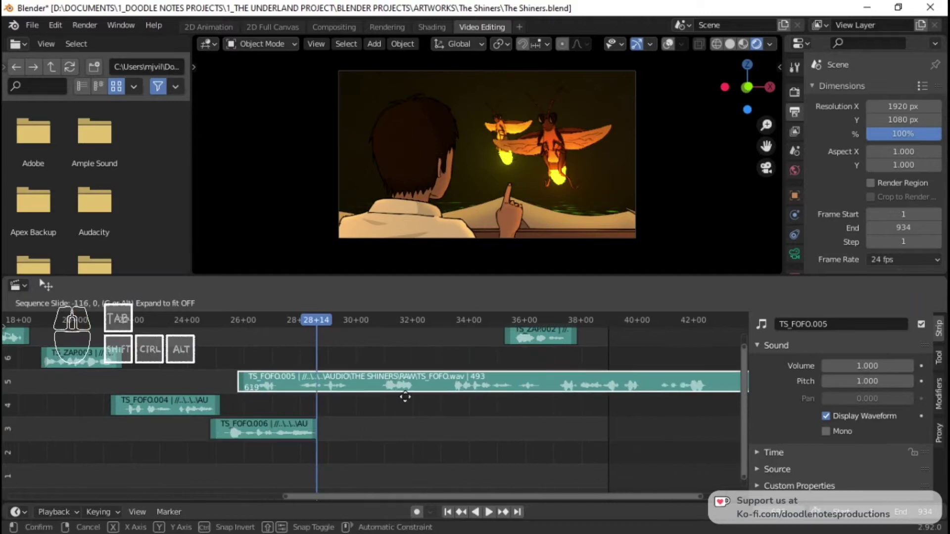
{"action": "left_click_drag", "start_coordinate": [394, 416], "coordinate": [387, 415]}
{"action": "right_click", "coordinate": [224, 413]}
{"action": "right_click", "coordinate": [225, 413]}
{"action": "right_click", "coordinate": [228, 413]}
{"action": "key", "text": "g"}
{"action": "left_click", "coordinate": [435, 433]}
{"action": "right_click", "coordinate": [513, 416]}
{"action": "key", "text": "g"}
{"action": "left_click", "coordinate": [393, 410]}
{"action": "left_click", "coordinate": [310, 371]}
{"action": "key", "text": "space"}
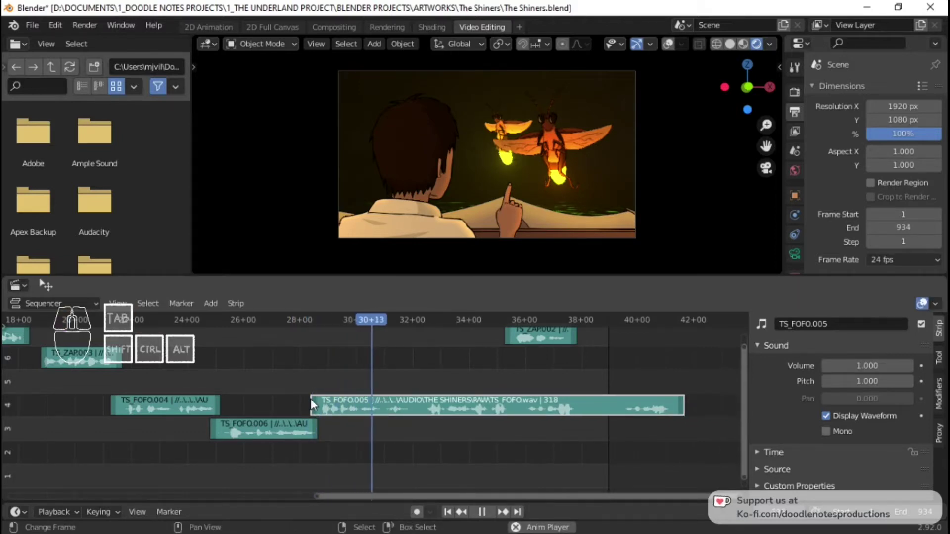
{"action": "key", "text": "space"}
Scrub the playhead to several points and play back to audition the laid-out firefly sounds
{"action": "left_click", "coordinate": [294, 400]}
{"action": "key", "text": "space"}
{"action": "key", "text": "space"}
{"action": "left_click", "coordinate": [274, 393]}
{"action": "key", "text": "space"}
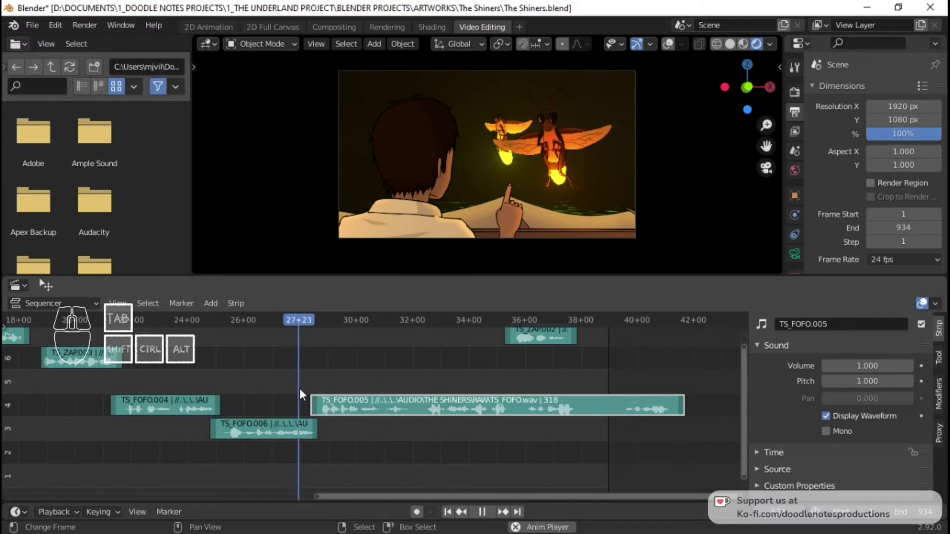
{"action": "key", "text": "space"}
{"action": "left_click", "coordinate": [392, 428]}
{"action": "key", "text": "space"}
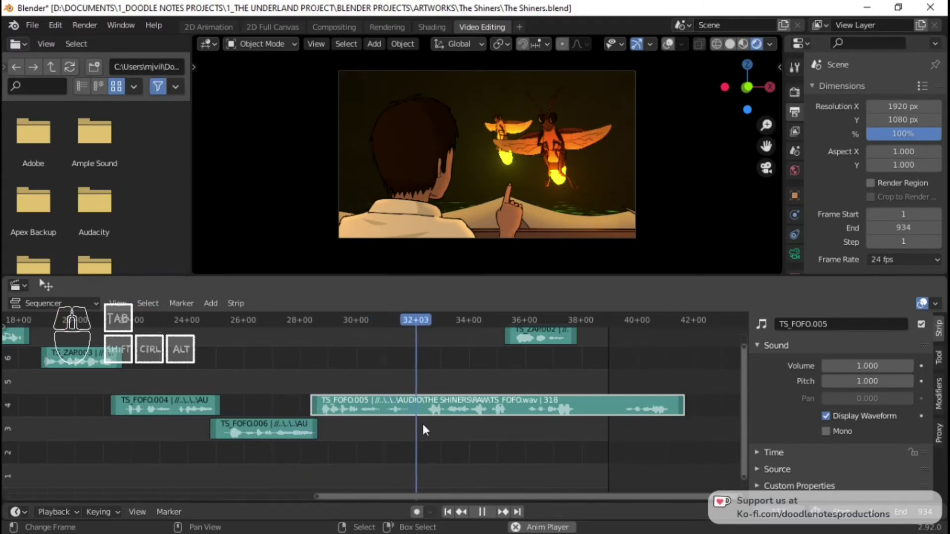
{"action": "key", "text": "space"}
Delete an unwanted sound copy with X and slide a neighbouring strip earlier, then replay
{"action": "right_click", "coordinate": [356, 412]}
{"action": "right_click", "coordinate": [271, 437]}
{"action": "key", "text": "x"}
{"action": "right_click", "coordinate": [418, 421]}
{"action": "key", "text": "g"}
{"action": "left_click", "coordinate": [324, 439]}
{"action": "left_click", "coordinate": [210, 431]}
{"action": "key", "text": "space"}
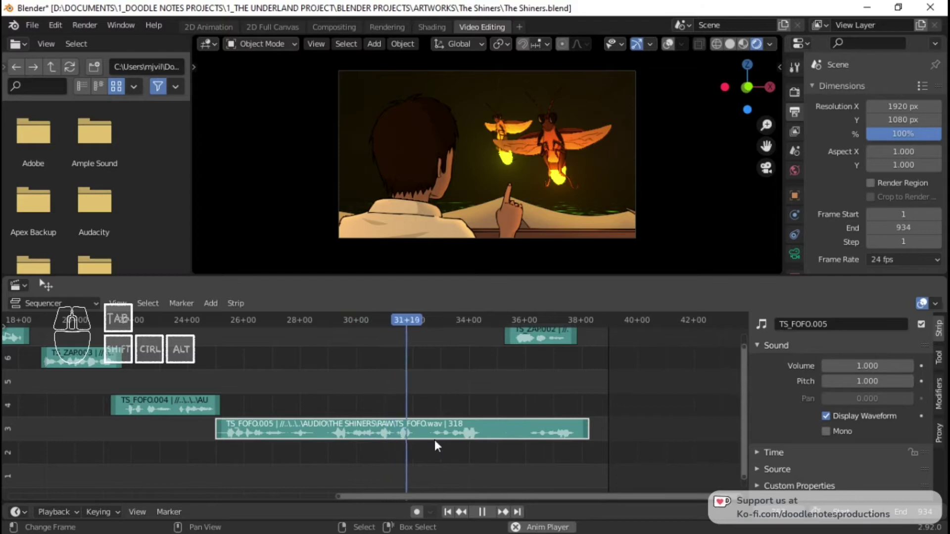
{"action": "key", "text": "space"}
Cut the strip at the playhead with K and check the trimmed result in playback
{"action": "key", "text": "k"}
{"action": "left_click_drag", "start_coordinate": [431, 436], "coordinate": [506, 451]}
{"action": "left_click", "coordinate": [506, 451]}
{"action": "left_click", "coordinate": [533, 447]}
{"action": "key", "text": "space"}
{"action": "key", "text": "space"}
Move the last two trimmed copies into their final spots on the lower channels and replay
{"action": "right_click", "coordinate": [432, 433]}
{"action": "right_click", "coordinate": [430, 433]}
{"action": "key", "text": "g"}
{"action": "left_click", "coordinate": [530, 438]}
{"action": "right_click", "coordinate": [578, 433]}
{"action": "key", "text": "g"}
{"action": "left_click", "coordinate": [462, 426]}
{"action": "left_click", "coordinate": [404, 383]}
{"action": "key", "text": "space"}
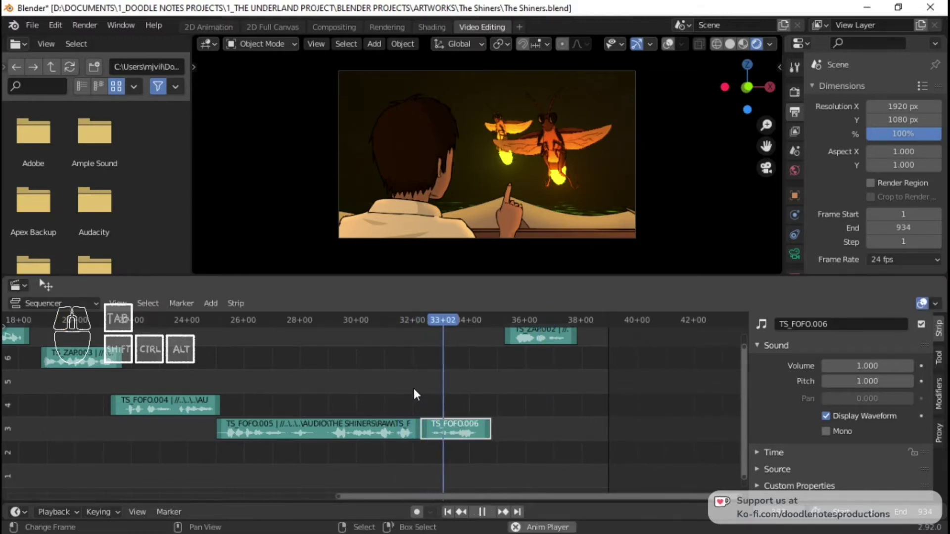
{"action": "key", "text": "space"}
Move the TS_ZAP.002 zap strip down to channel 6 and save the Shiners file
{"action": "right_click", "coordinate": [541, 349]}
{"action": "key", "text": "g"}
{"action": "left_click", "coordinate": [510, 348]}
{"action": "left_click_drag", "start_coordinate": [471, 366], "coordinate": [551, 357]}
{"action": "right_click", "coordinate": [552, 357]}
{"action": "key", "text": "g"}
{"action": "left_click", "coordinate": [549, 384]}
{"action": "left_click_drag", "start_coordinate": [524, 353], "coordinate": [513, 350]}
{"action": "key", "text": "space"}
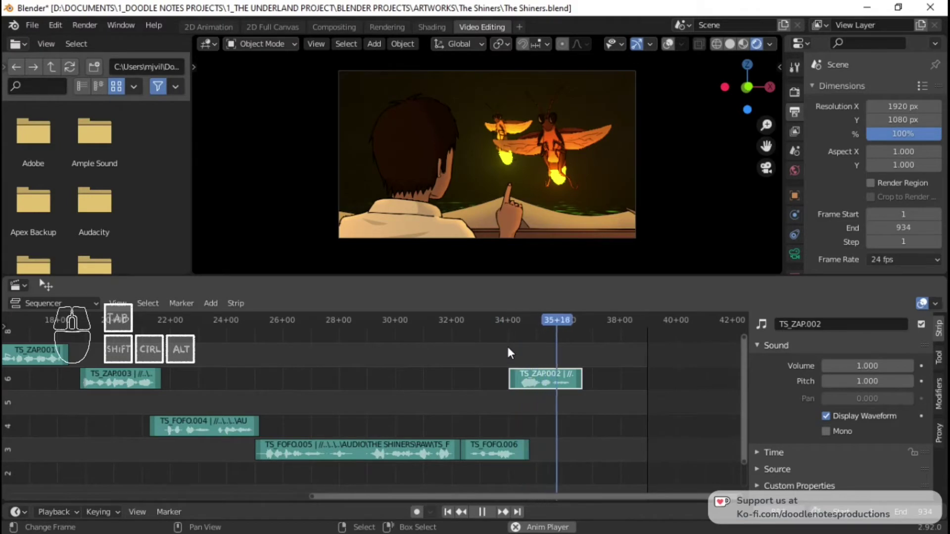
{"action": "key", "text": "space"}
{"action": "key", "text": "ctrl+s"}
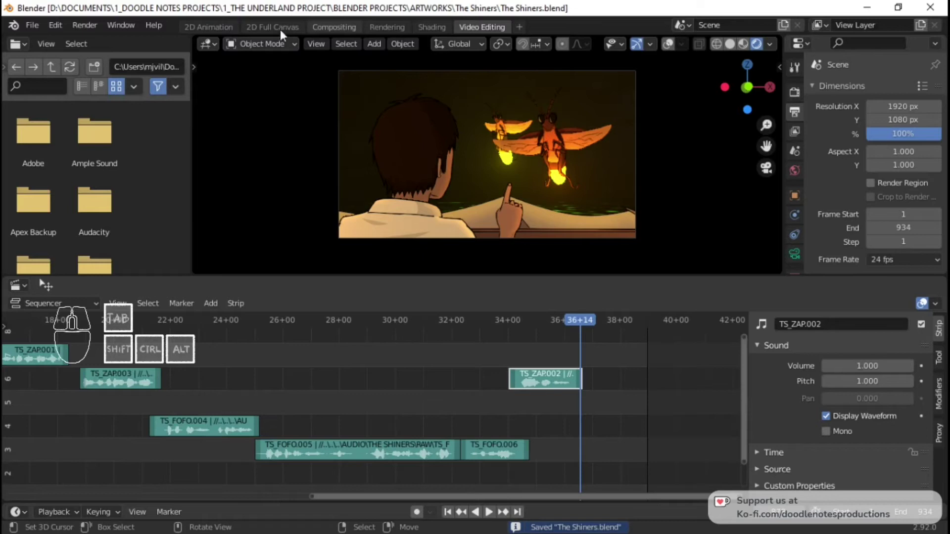
Switch to the 2D Animation workspace, add the general Animation workspace, and return to frame 1
{"action": "left_click", "coordinate": [223, 30]}
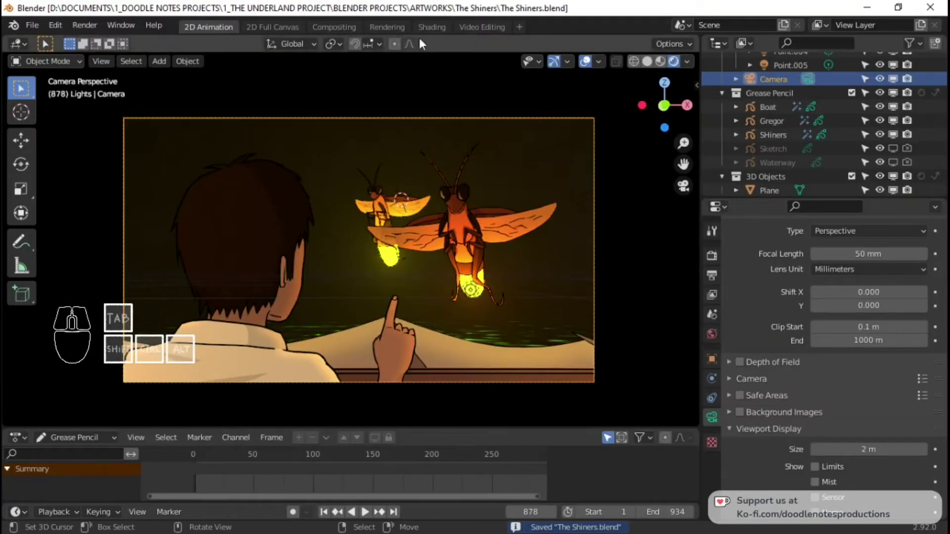
{"action": "left_click", "coordinate": [528, 28]}
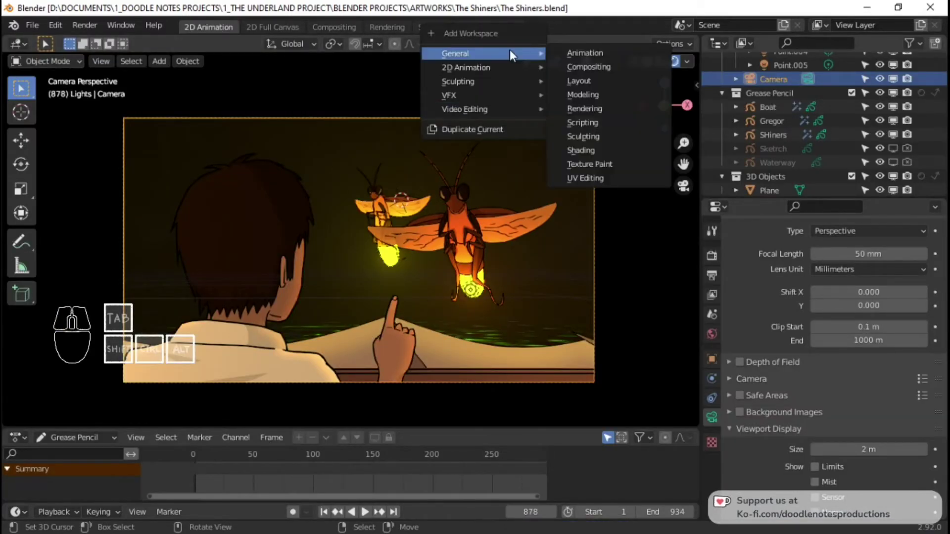
{"action": "left_click", "coordinate": [607, 53]}
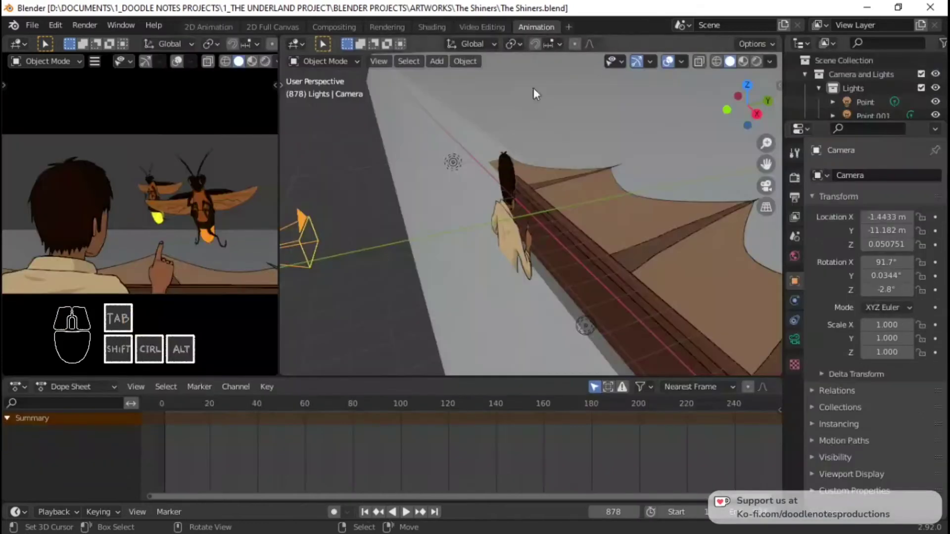
{"action": "key", "text": "Home"}
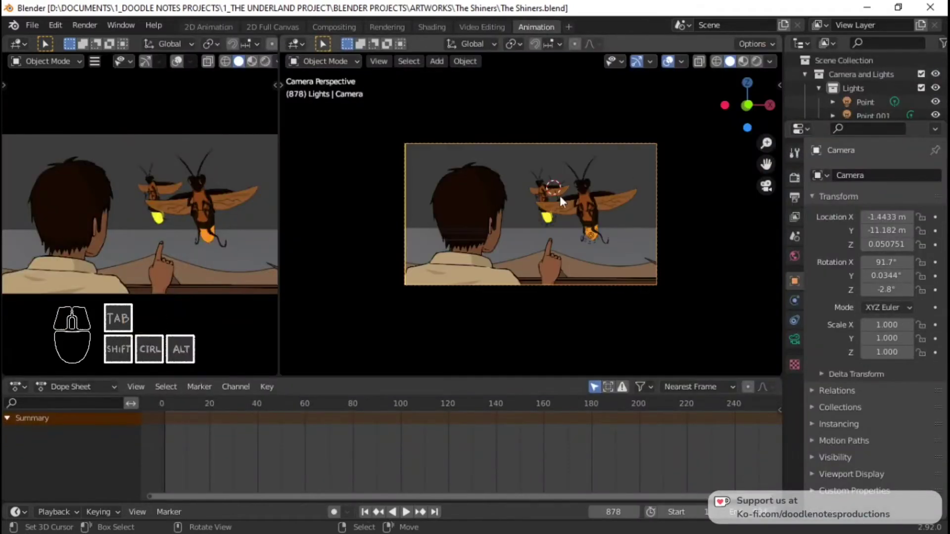
{"action": "left_click", "coordinate": [170, 435]}
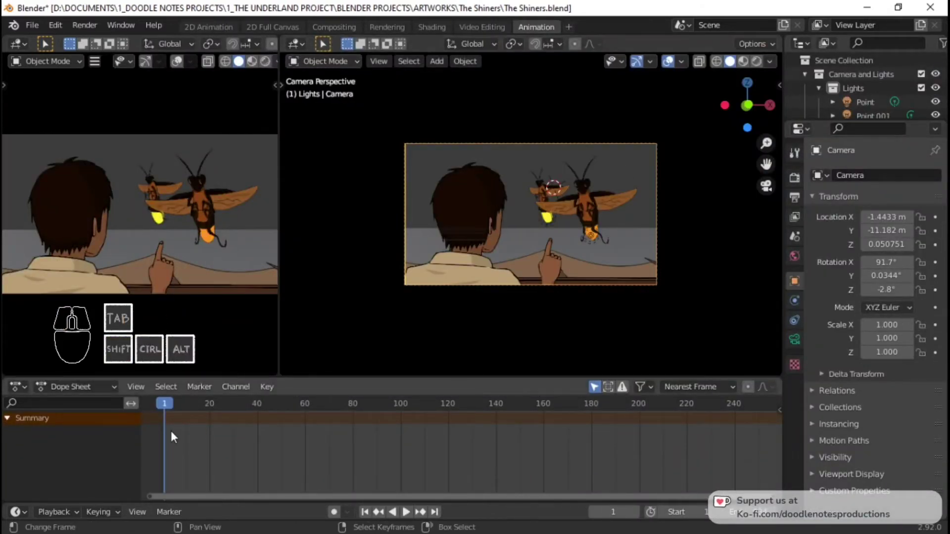
Select the SHiners fireflies drawing, save the file, enter Edit Mode and show its layers
{"action": "right_click", "coordinate": [607, 212]}
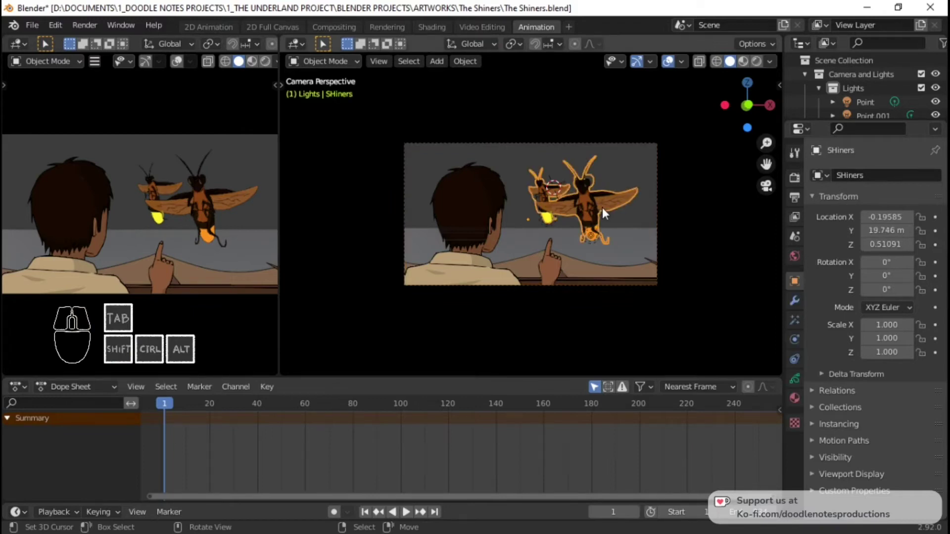
{"action": "key", "text": "ctrl+s"}
{"action": "right_click", "coordinate": [599, 142]}
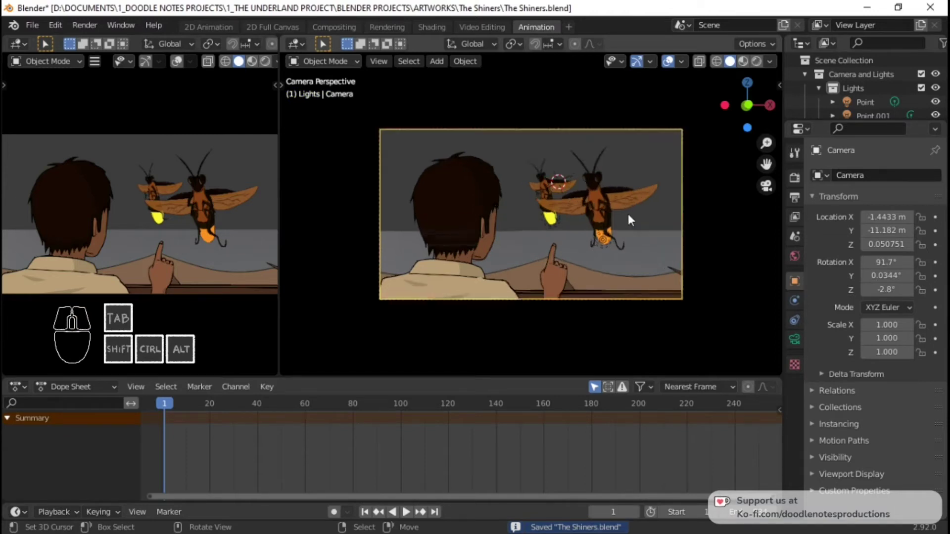
{"action": "right_click", "coordinate": [588, 248]}
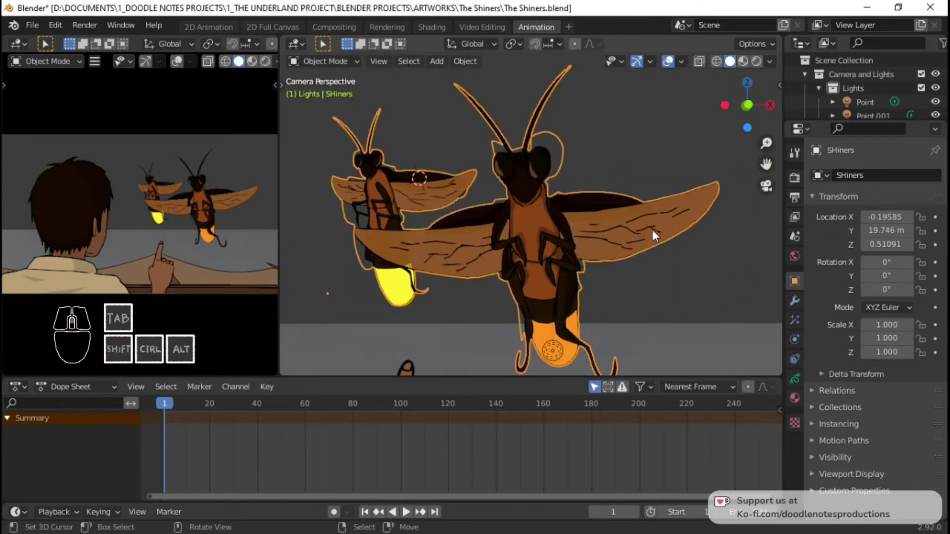
{"action": "key", "text": "Tab"}
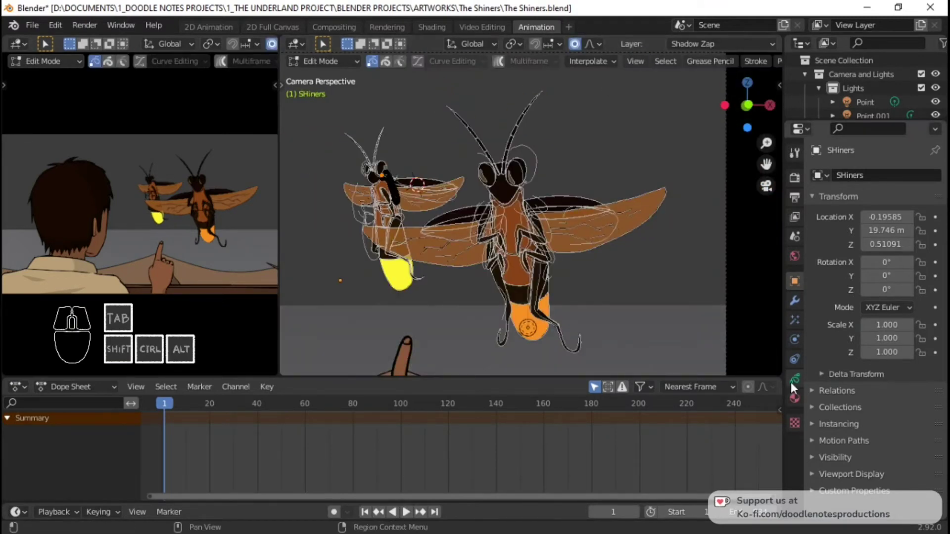
{"action": "left_click", "coordinate": [799, 385]}
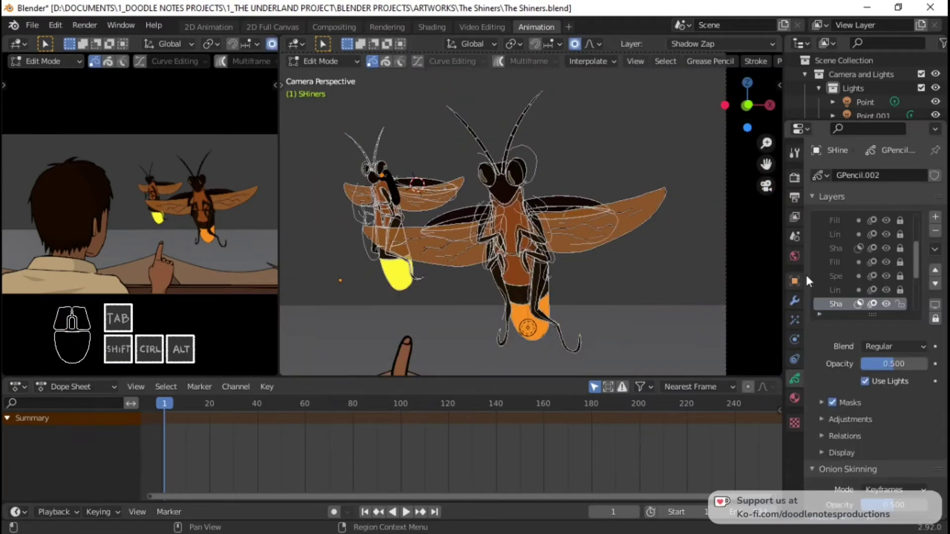
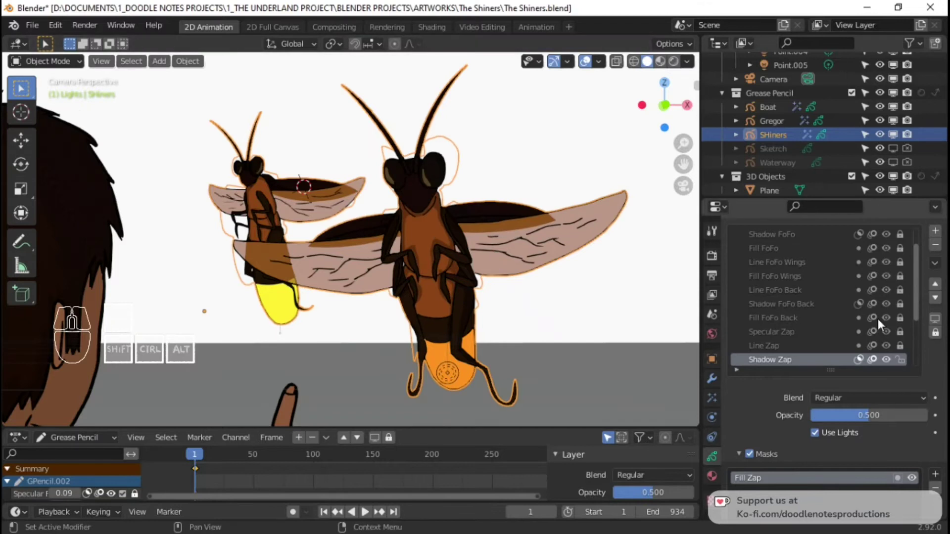
Unlock the wing outline and fill layers and make Line Wings the active layer
{"action": "left_click", "coordinate": [907, 361]}
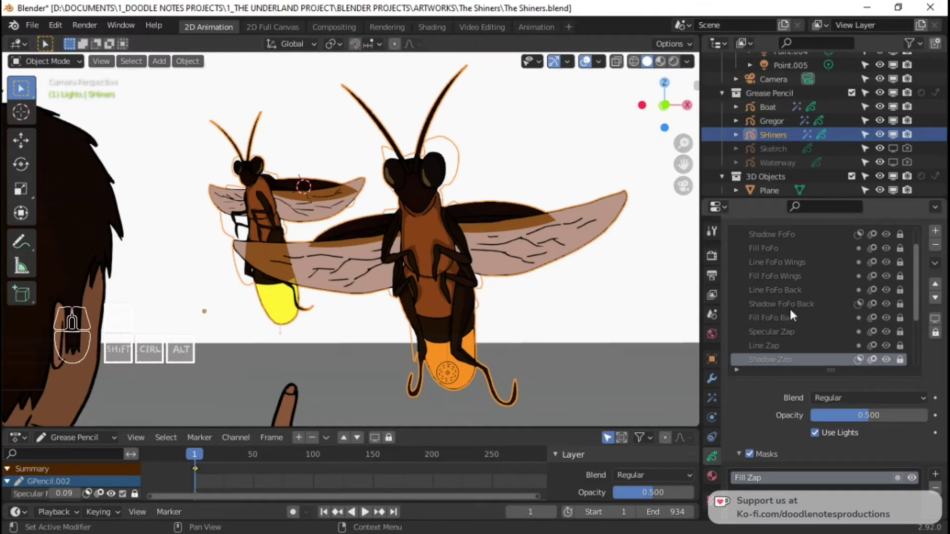
{"action": "double_click", "coordinate": [907, 270]}
{"action": "middle_click", "coordinate": [896, 275]}
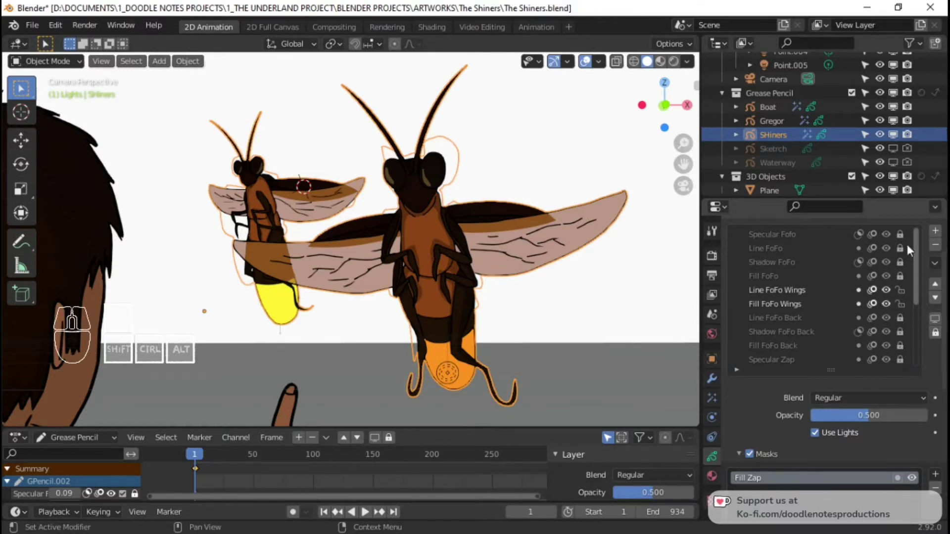
{"action": "middle_click", "coordinate": [865, 283]}
{"action": "middle_click", "coordinate": [855, 318]}
{"action": "left_click", "coordinate": [912, 322]}
{"action": "left_click", "coordinate": [905, 339]}
{"action": "left_click", "coordinate": [813, 327]}
Enter stroke editing with all wings selected, move to frame 7 and frame them in front view
{"action": "key", "text": "Tab"}
{"action": "key", "text": "a"}
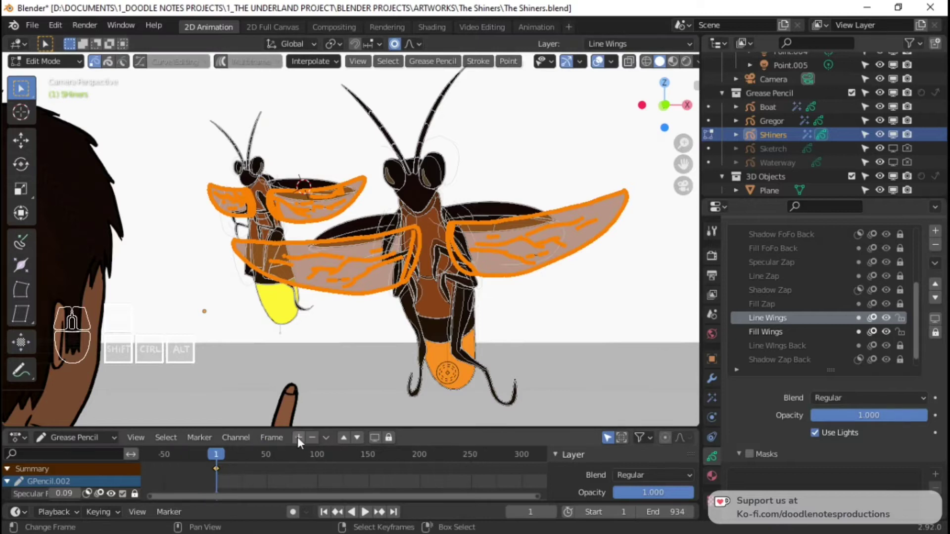
{"action": "left_click_drag", "start_coordinate": [479, 340], "coordinate": [478, 296]}
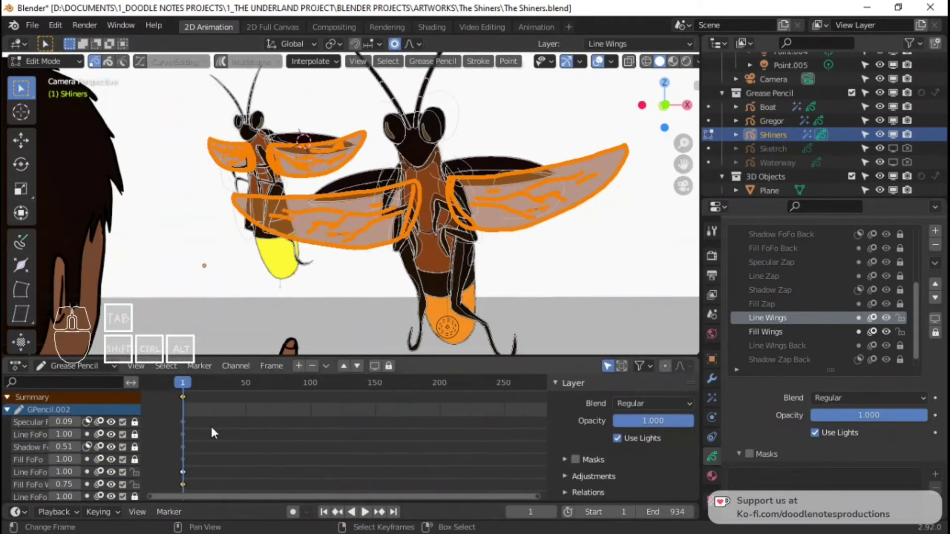
{"action": "key", "text": "space"}
{"action": "key", "text": "space"}
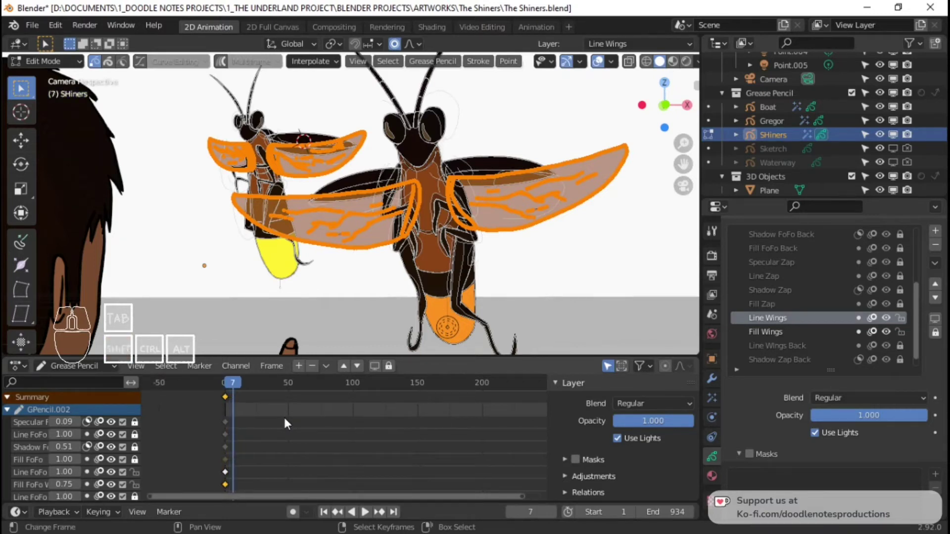
{"action": "key", "text": "alt+a"}
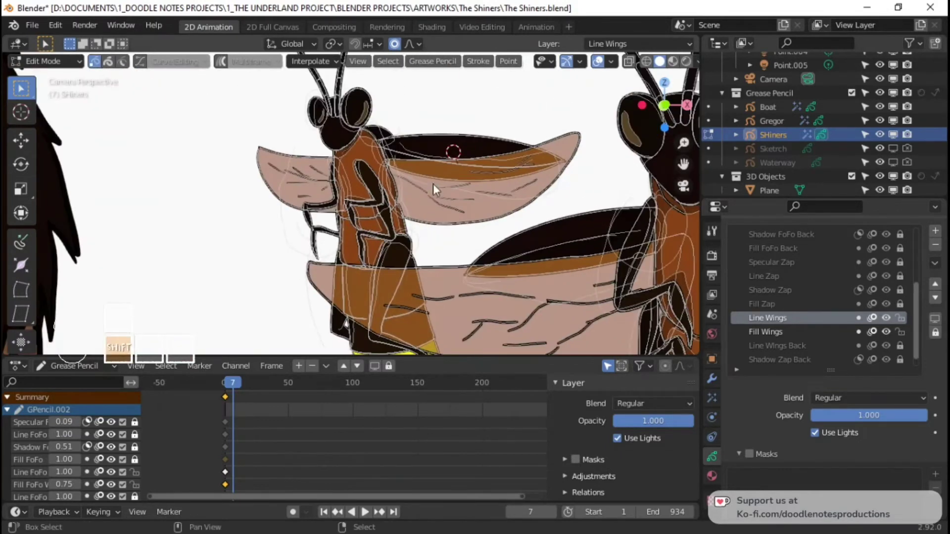
{"action": "key", "text": "End"}
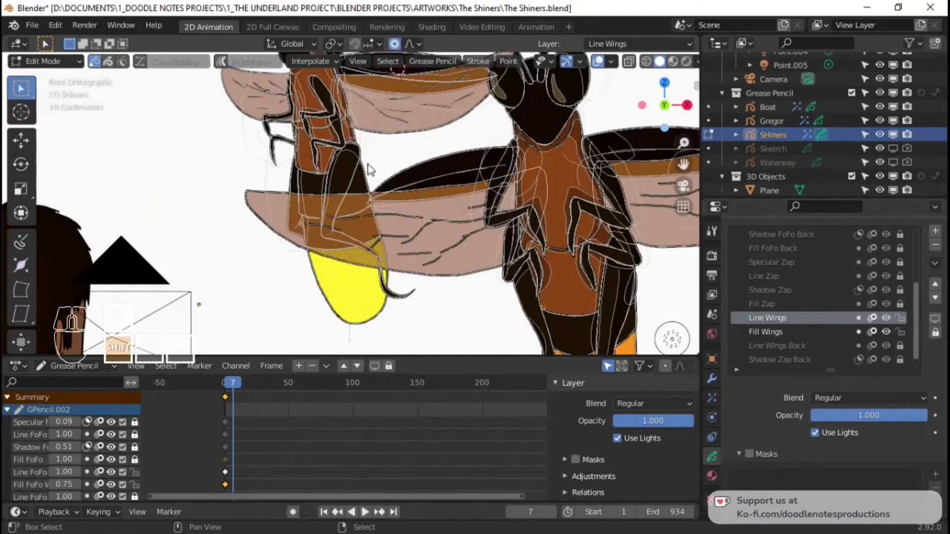
Circle-select the left firefly's lower wing and rotate it downward about the 3D cursor
{"action": "left_click", "coordinate": [329, 233]}
{"action": "key", "text": "shift+Tab"}
{"action": "left_click", "coordinate": [419, 226]}
{"action": "key", "text": "c"}
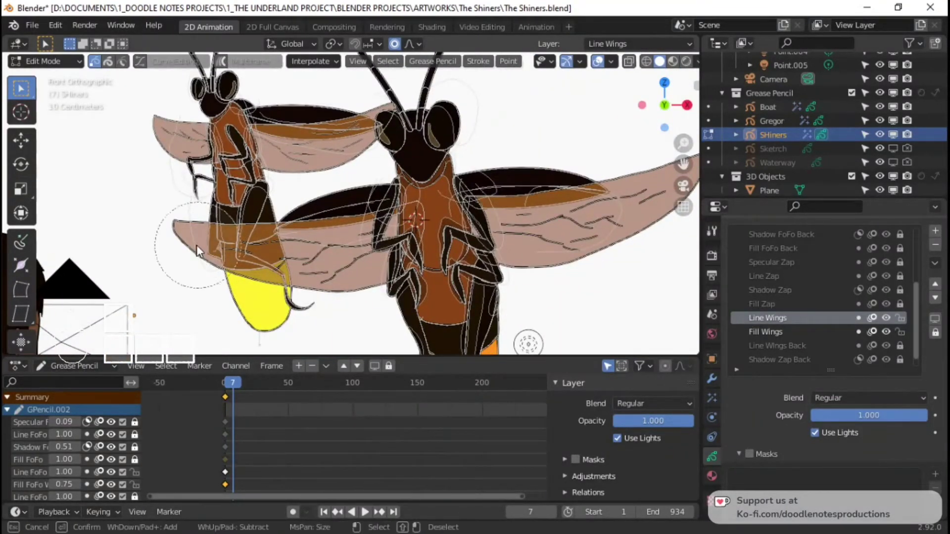
{"action": "left_click_drag", "start_coordinate": [195, 251], "coordinate": [320, 271]}
{"action": "middle_click", "coordinate": [319, 271]}
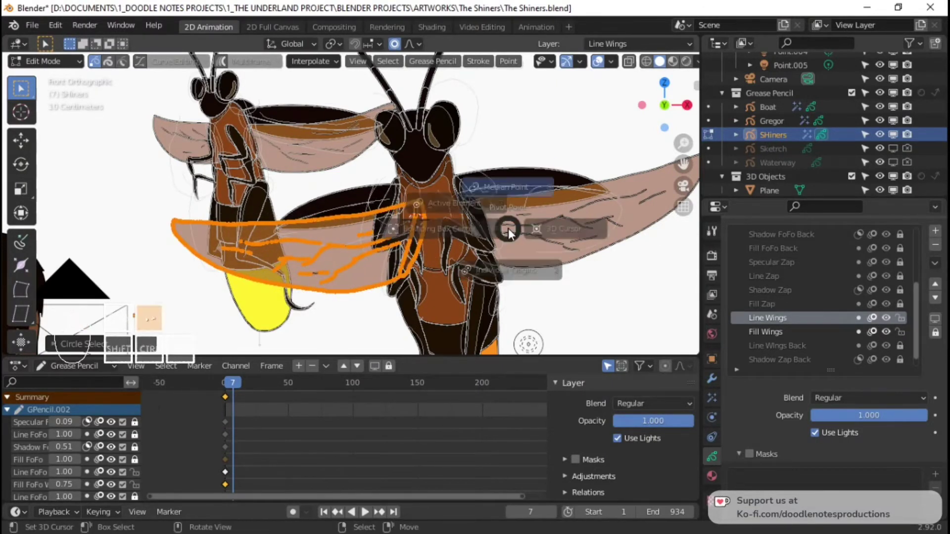
{"action": "left_click", "coordinate": [595, 231]}
{"action": "key", "text": "r"}
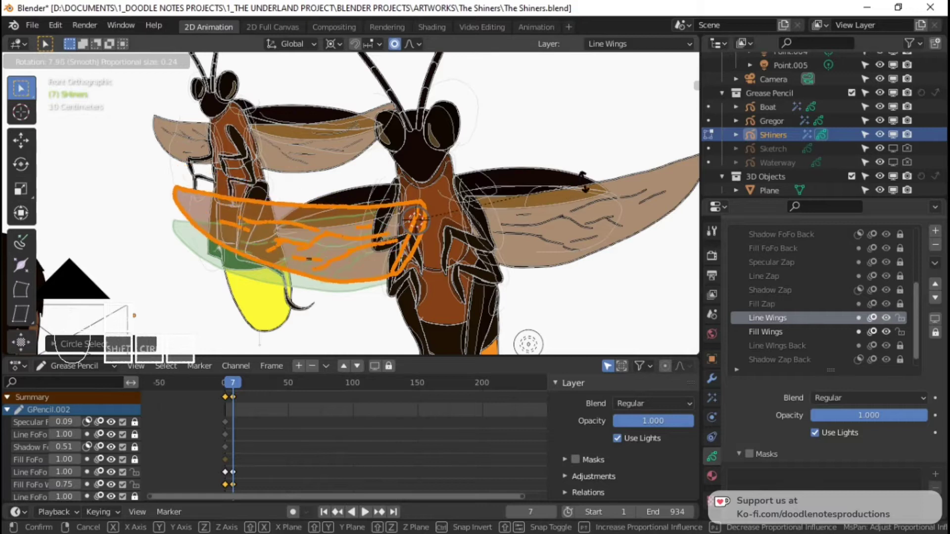
{"action": "left_click", "coordinate": [592, 193]}
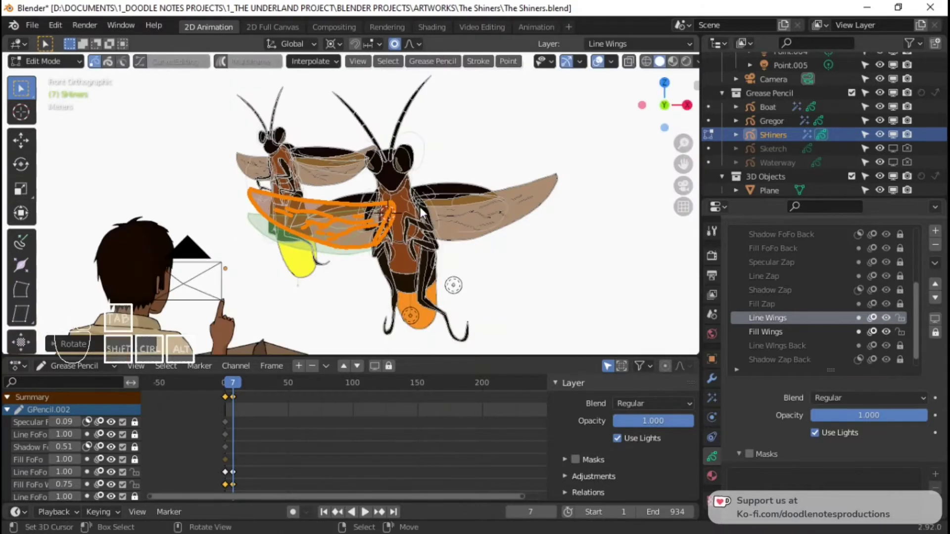
Circle-select the big firefly's right wing and rotate it into the flap pose
{"action": "left_click", "coordinate": [417, 209]}
{"action": "key", "text": "c"}
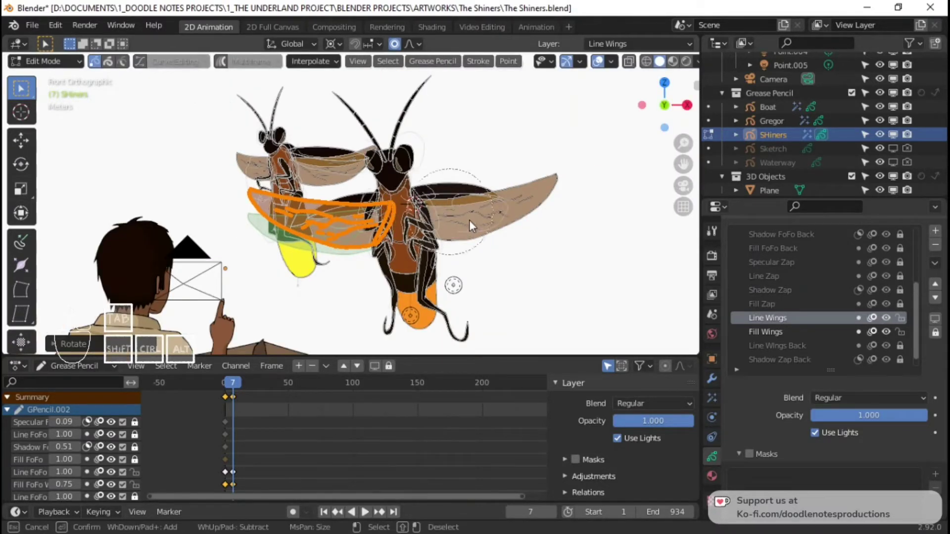
{"action": "left_click", "coordinate": [464, 221]}
{"action": "key", "text": "alt+a"}
{"action": "key", "text": "c"}
{"action": "left_click_drag", "start_coordinate": [459, 216], "coordinate": [563, 202]}
{"action": "key", "text": "r"}
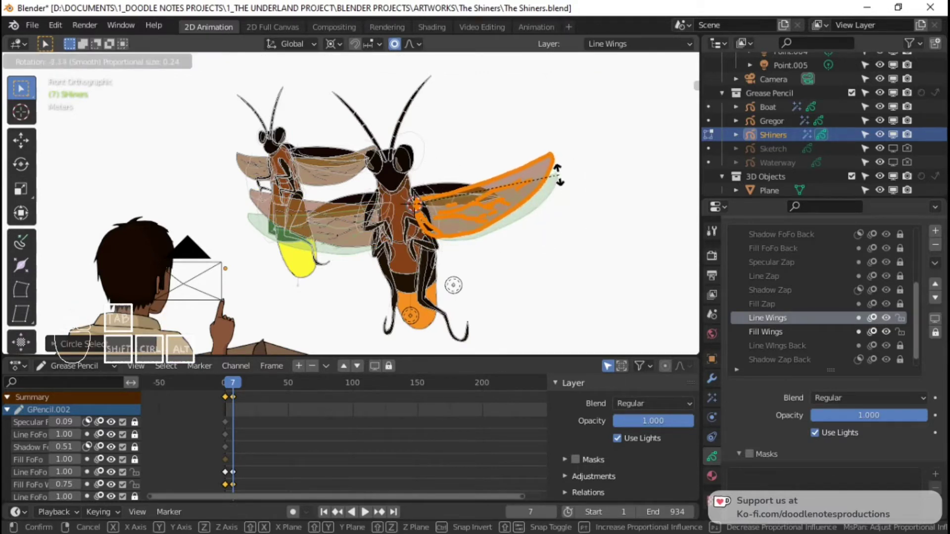
{"action": "left_click", "coordinate": [562, 179]}
Leave stroke editing and scrub the timeline back in Object Mode
{"action": "key", "text": "Tab"}
{"action": "left_click", "coordinate": [229, 400]}
{"action": "key", "text": "space"}
{"action": "left_click", "coordinate": [229, 400]}
{"action": "key", "text": "space"}
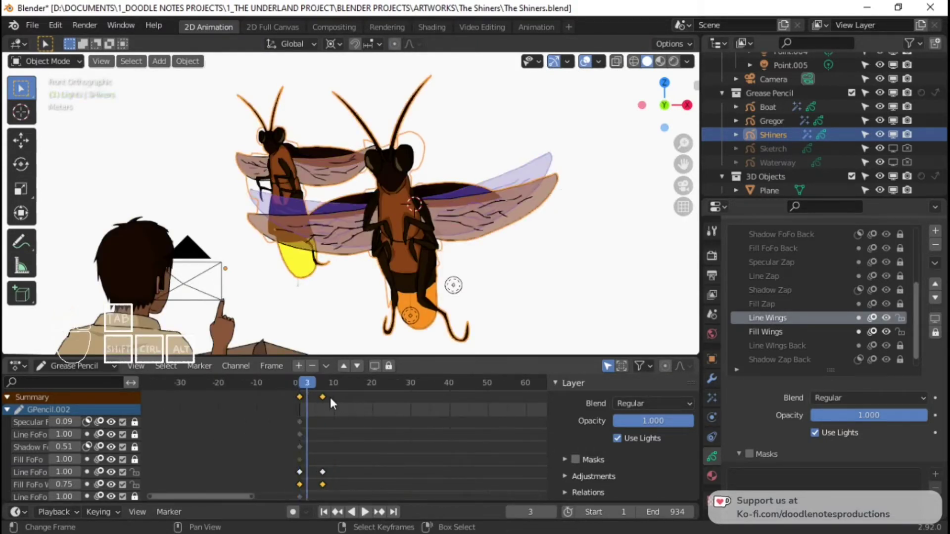
Step through and play back the frames to check the wing flap, then stop
{"action": "left_click", "coordinate": [329, 403]}
{"action": "key", "text": "shift+s"}
{"action": "left_click", "coordinate": [299, 405]}
{"action": "key", "text": "space"}
{"action": "left_click", "coordinate": [299, 405]}
{"action": "key", "text": "space"}
{"action": "left_click", "coordinate": [301, 403]}
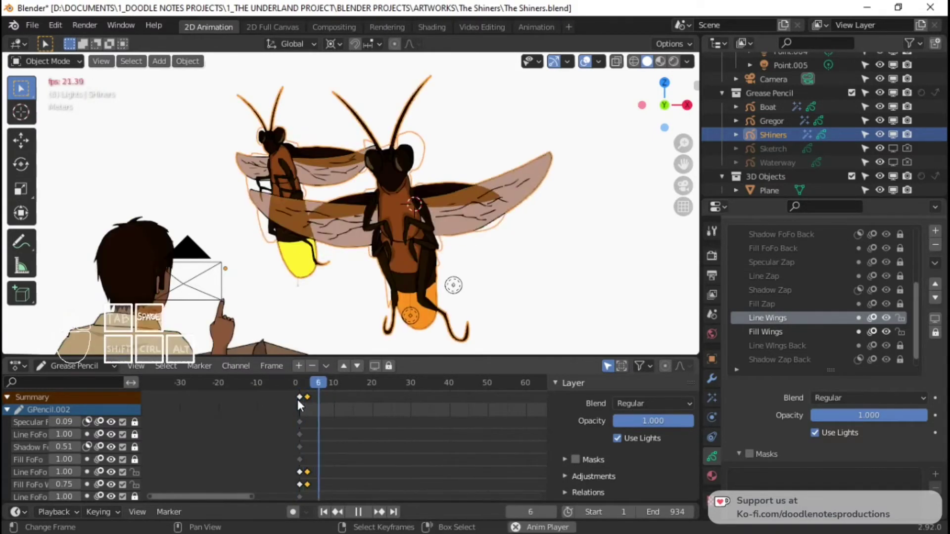
{"action": "left_click", "coordinate": [313, 397]}
{"action": "left_click", "coordinate": [305, 402]}
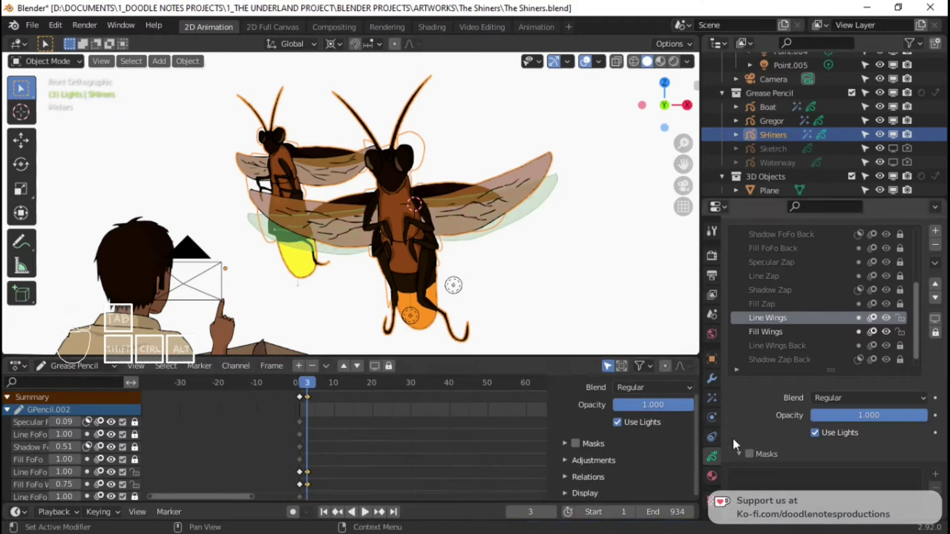
Show the fireflies' modifier settings and bring up the Add Modifier list
{"action": "left_click", "coordinate": [714, 397]}
{"action": "left_click", "coordinate": [713, 382]}
{"action": "left_click", "coordinate": [799, 255]}
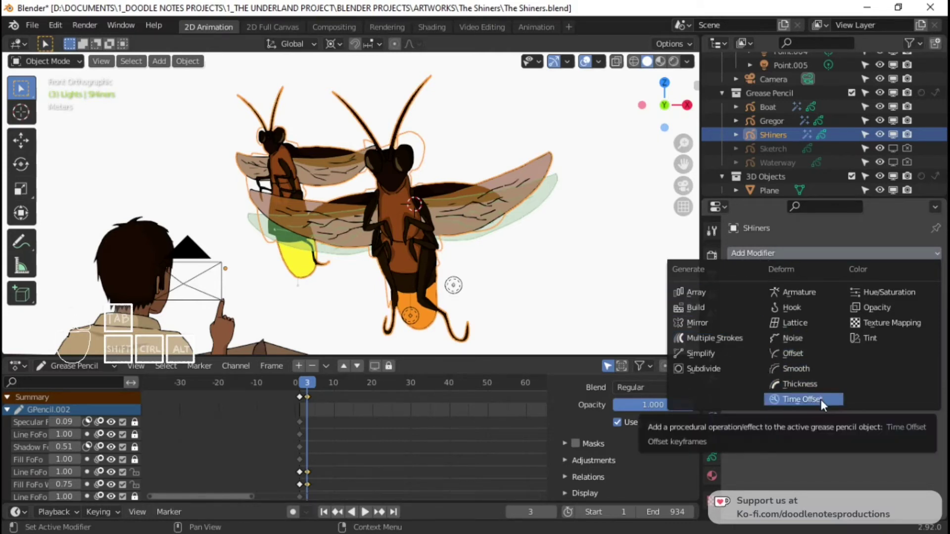
Add a Time Offset modifier to the fireflies with a custom frame range ending at 5
{"action": "left_click", "coordinate": [827, 405]}
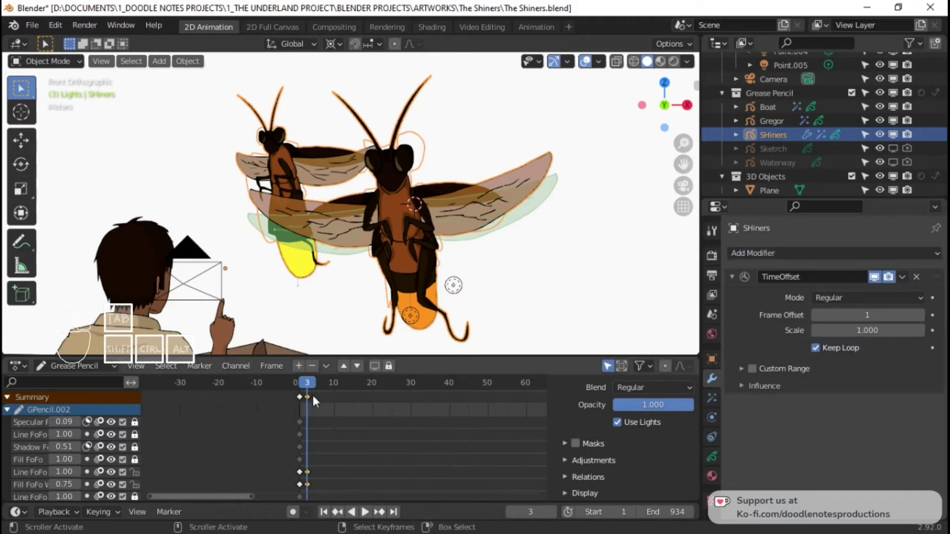
{"action": "left_click_drag", "start_coordinate": [887, 278], "coordinate": [924, 321]}
{"action": "left_click", "coordinate": [924, 321]}
{"action": "left_click_drag", "start_coordinate": [887, 278], "coordinate": [887, 277]}
{"action": "double_click", "coordinate": [886, 277]}
{"action": "key", "text": "space"}
{"action": "key", "text": "space"}
{"action": "left_click", "coordinate": [886, 277]}
{"action": "left_click", "coordinate": [886, 278]}
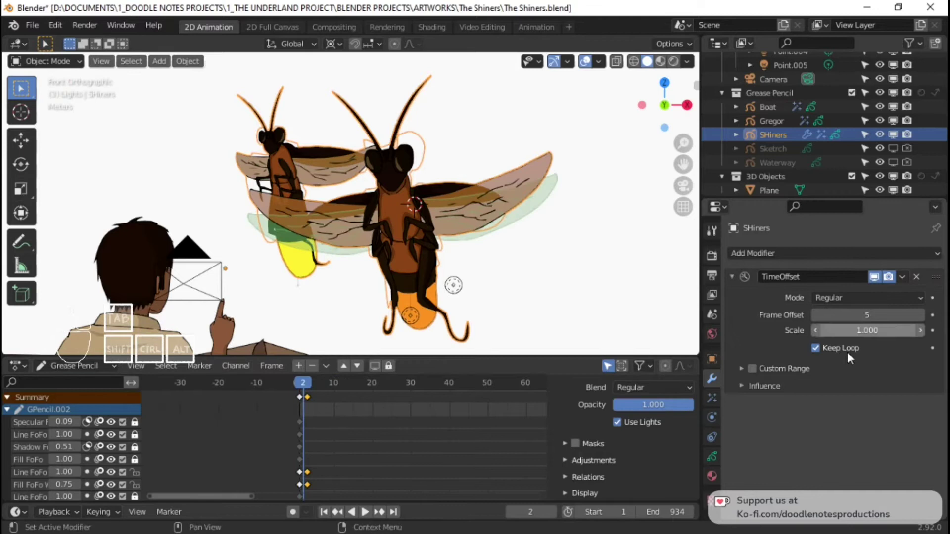
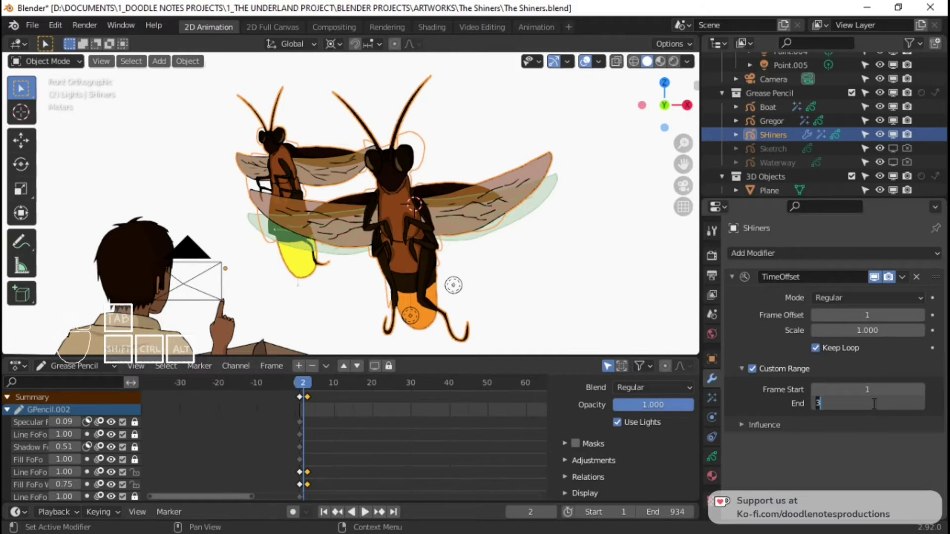
{"action": "key", "text": "5"}
{"action": "key", "text": "space"}
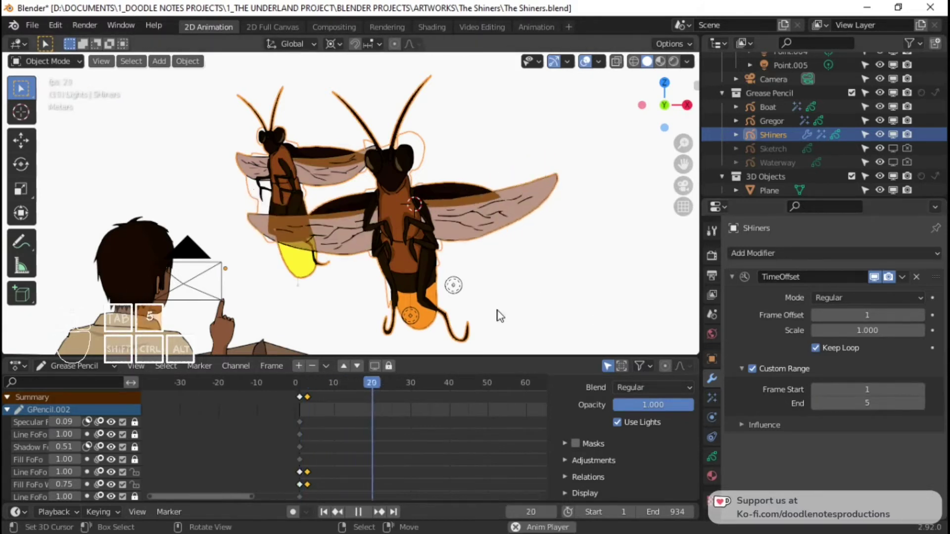
Play the animation to check the loop, return to frame 1 and enter stroke editing
{"action": "key", "text": "space"}
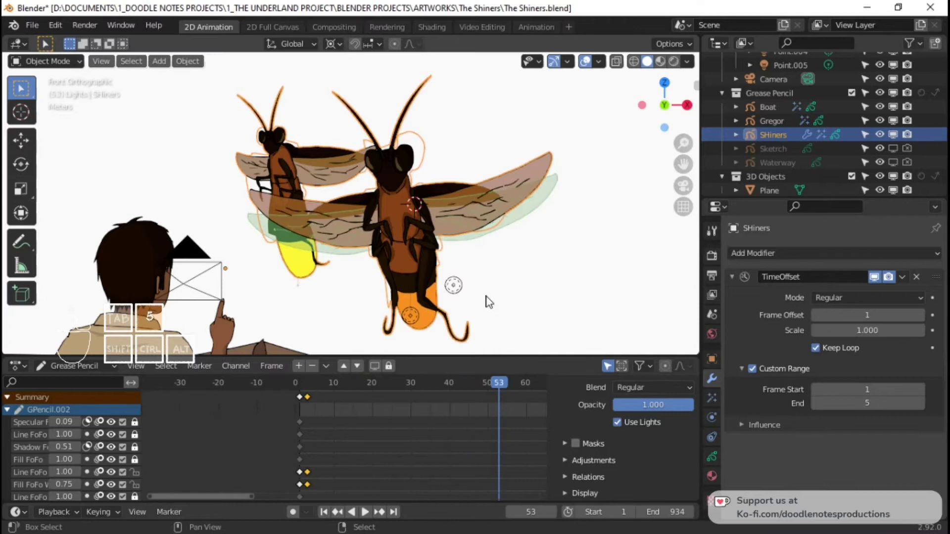
{"action": "key", "text": "space"}
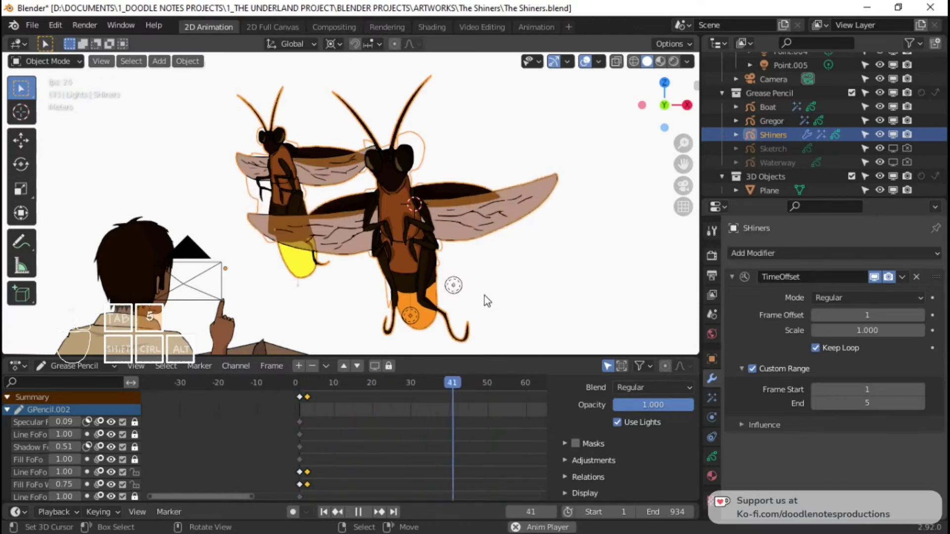
{"action": "key", "text": "space"}
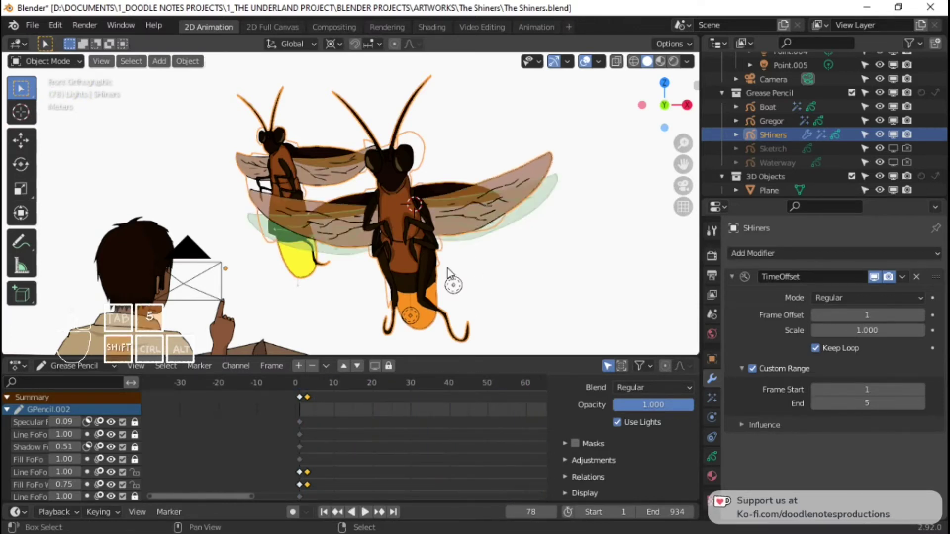
{"action": "key", "text": "space"}
{"action": "key", "text": "space"}
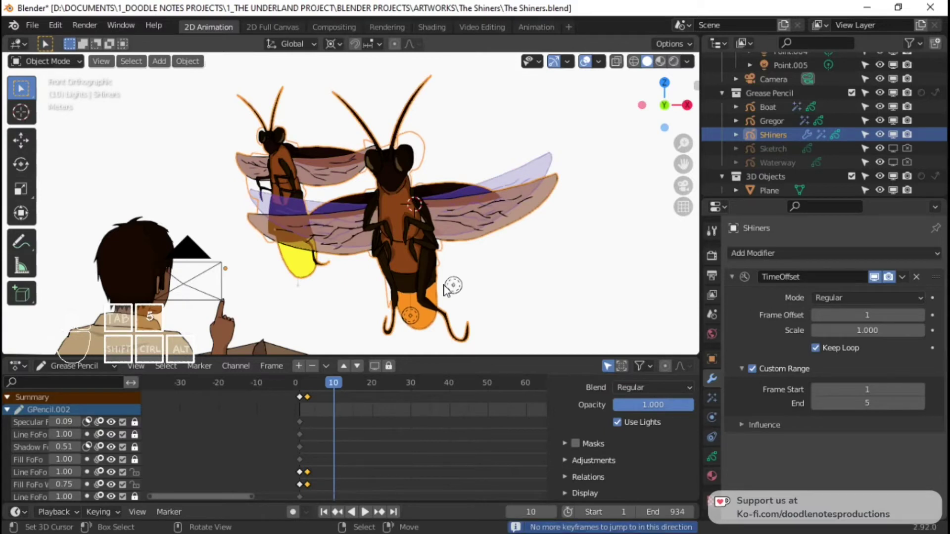
{"action": "key", "text": "Tab"}
Circle-select a wing's strokes and rotate and shift them into pose
{"action": "key", "text": "5"}
{"action": "key", "text": "c"}
{"action": "left_click_drag", "start_coordinate": [470, 221], "coordinate": [596, 200]}
{"action": "right_click", "coordinate": [597, 200]}
{"action": "key", "text": "r"}
{"action": "left_click", "coordinate": [597, 224]}
{"action": "key", "text": "g"}
{"action": "left_click", "coordinate": [593, 228]}
Reselect and adjust the left firefly's wing strokes, then save the file
{"action": "key", "text": "Tab"}
{"action": "key", "text": "alt+a"}
{"action": "key", "text": "c"}
{"action": "left_click_drag", "start_coordinate": [275, 247], "coordinate": [369, 244]}
{"action": "key", "text": "alt+a"}
{"action": "left_click_drag", "start_coordinate": [254, 240], "coordinate": [379, 226]}
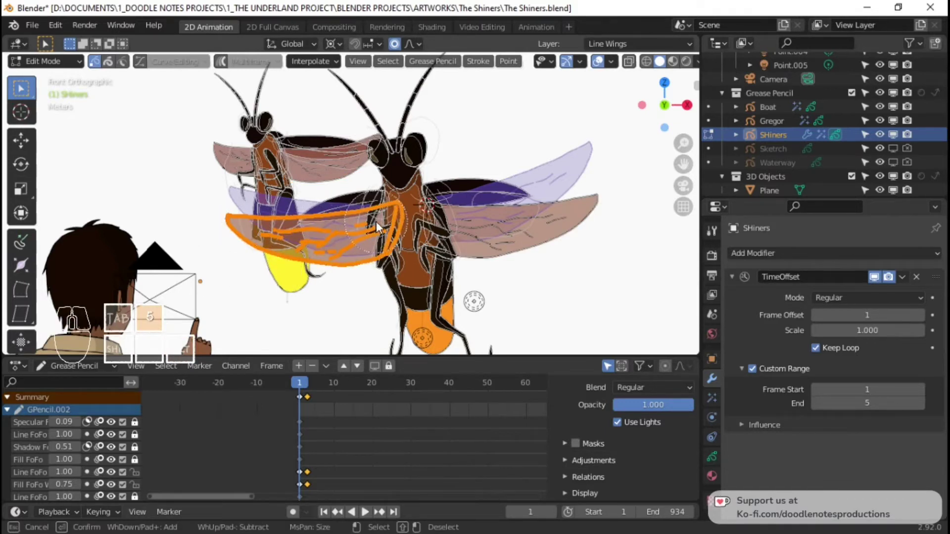
{"action": "left_click", "coordinate": [399, 221]}
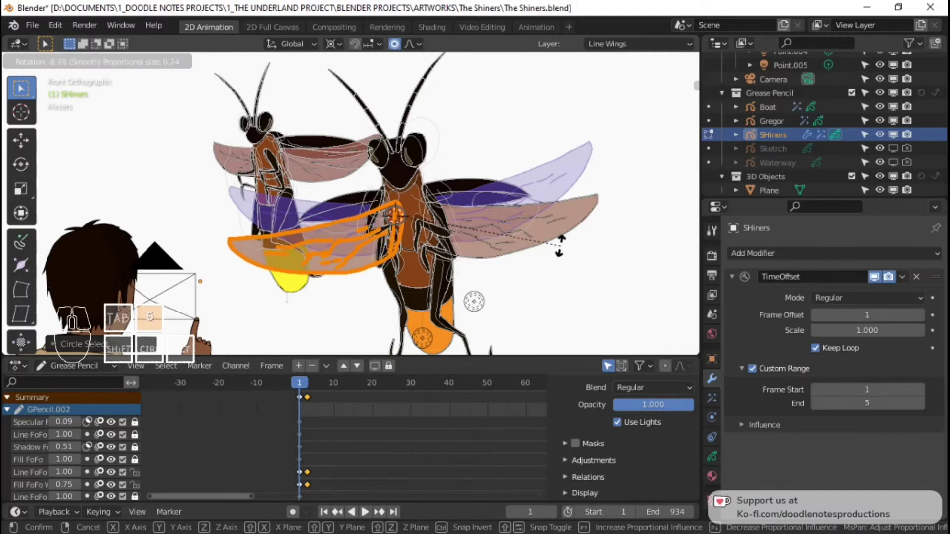
{"action": "left_click", "coordinate": [564, 251]}
{"action": "key", "text": "Tab"}
{"action": "key", "text": "ctrl+s"}
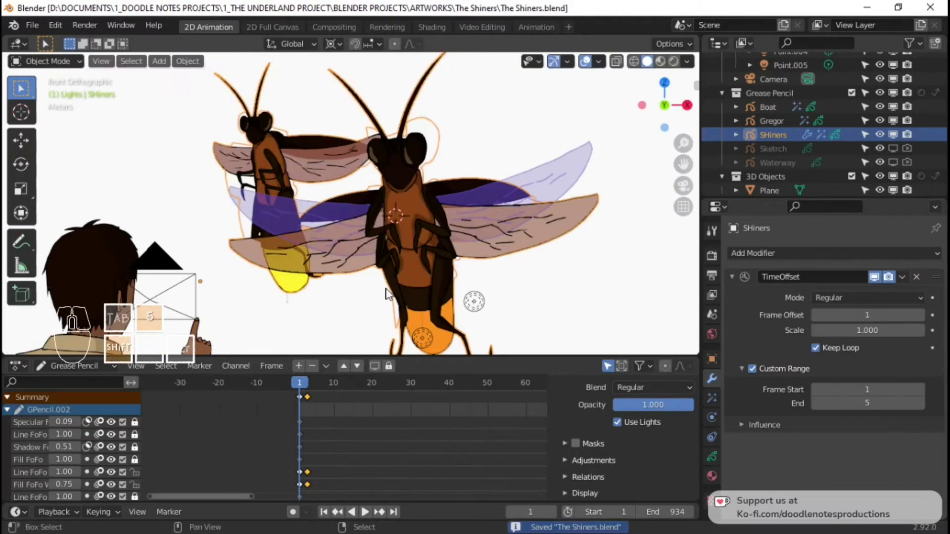
Step to the next flap frame and re-enter stroke editing on the wings
{"action": "key", "text": "space"}
{"action": "key", "text": "5"}
{"action": "key", "text": "space"}
{"action": "key", "text": "ctrl+Tab"}
{"action": "left_click", "coordinate": [358, 230]}
{"action": "right_click", "coordinate": [295, 165]}
{"action": "key", "text": "Tab"}
Select a wing's strokes and rotate and grab them into the new pose
{"action": "key", "text": "alt+a"}
{"action": "left_click_drag", "start_coordinate": [387, 171], "coordinate": [410, 166]}
{"action": "left_click", "coordinate": [366, 175]}
{"action": "left_click", "coordinate": [355, 172]}
{"action": "key", "text": "r"}
{"action": "left_click", "coordinate": [431, 288]}
{"action": "key", "text": "g"}
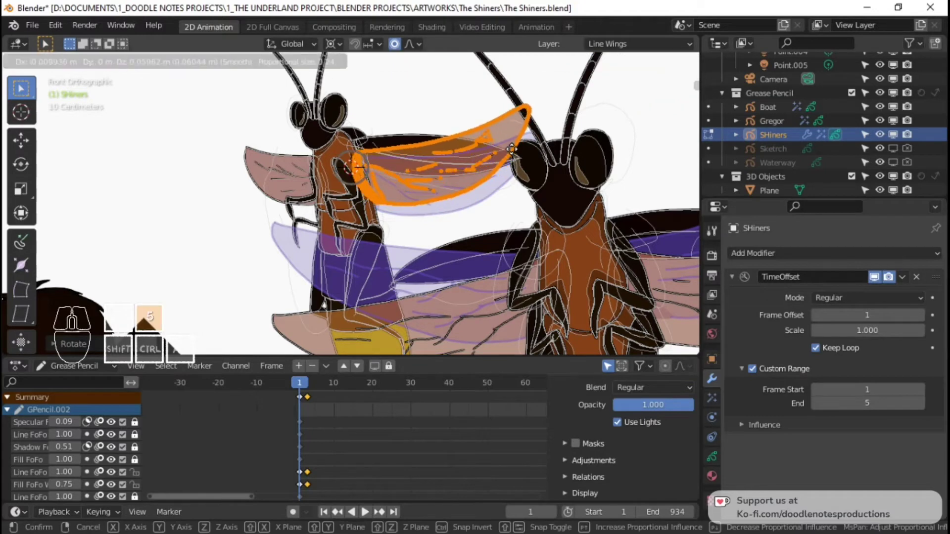
{"action": "right_click", "coordinate": [430, 287]}
{"action": "key", "text": "g"}
{"action": "left_click", "coordinate": [430, 287]}
Circle-select the next wing and rotate and shift it to match
{"action": "key", "text": "alt+a"}
{"action": "key", "text": "c"}
{"action": "left_click_drag", "start_coordinate": [255, 169], "coordinate": [306, 202]}
{"action": "left_click_drag", "start_coordinate": [306, 202], "coordinate": [430, 288]}
{"action": "key", "text": "r"}
{"action": "left_click", "coordinate": [505, 156]}
{"action": "key", "text": "g"}
{"action": "left_click", "coordinate": [508, 155]}
Circle-select and rotate the remaining two wing strokes into the flap pose
{"action": "key", "text": "alt+a"}
{"action": "key", "text": "c"}
{"action": "left_click_drag", "start_coordinate": [385, 169], "coordinate": [515, 108]}
{"action": "right_click", "coordinate": [514, 108]}
{"action": "key", "text": "r"}
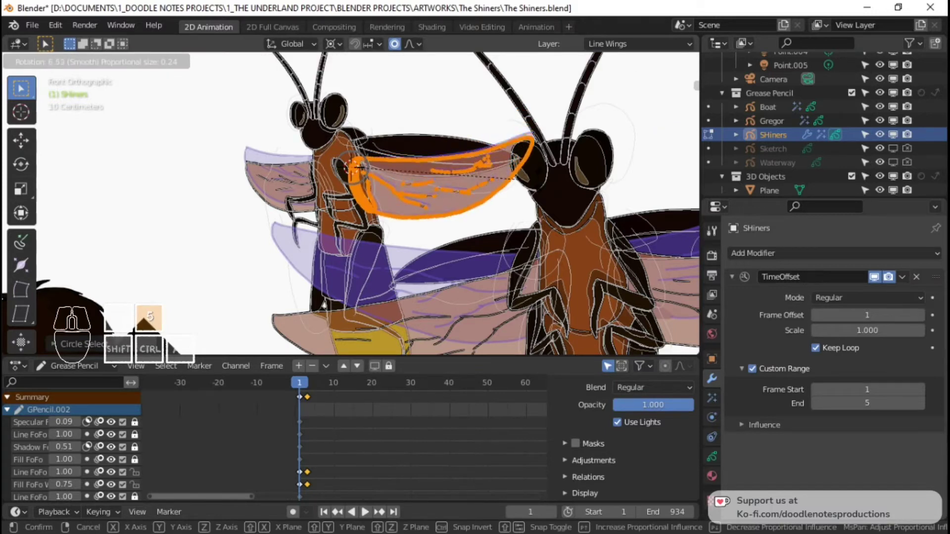
{"action": "left_click", "coordinate": [543, 187]}
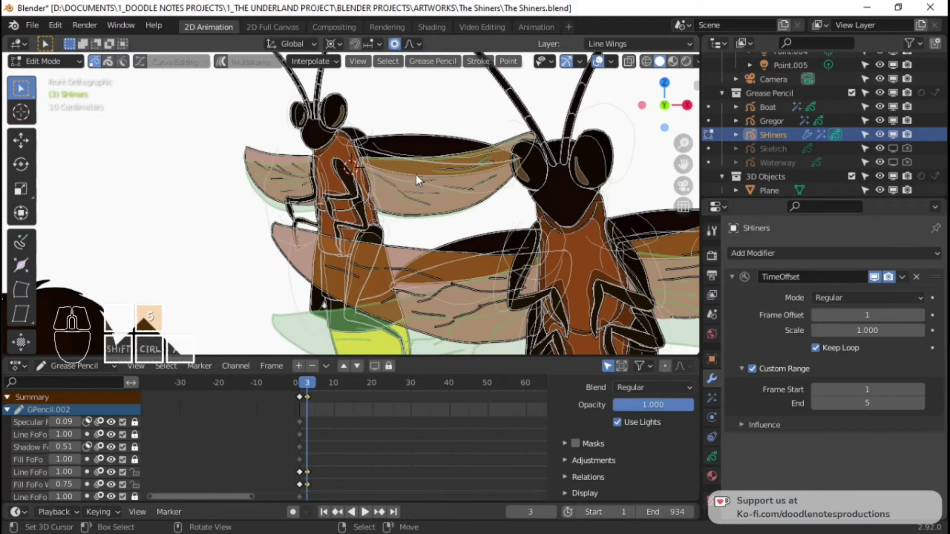
{"action": "key", "text": "alt+a"}
{"action": "key", "text": "c"}
{"action": "left_click_drag", "start_coordinate": [255, 158], "coordinate": [316, 191]}
{"action": "left_click_drag", "start_coordinate": [316, 189], "coordinate": [325, 172]}
{"action": "left_click", "coordinate": [326, 172]}
{"action": "key", "text": "r"}
{"action": "left_click", "coordinate": [434, 174]}
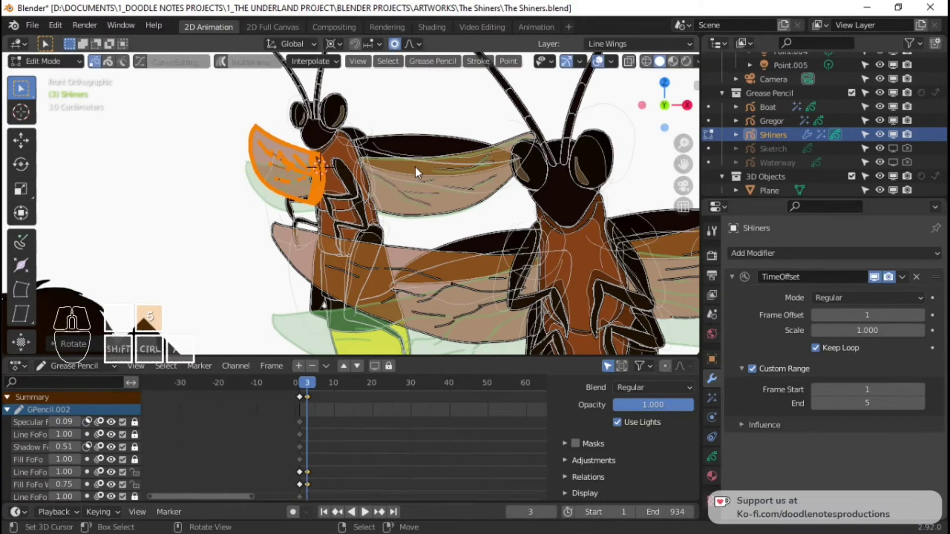
Make final wing adjustments, return to Object Mode and play back the flap
{"action": "key", "text": "Tab"}
{"action": "key", "text": "alt+Tab"}
{"action": "key", "text": "alt+a"}
{"action": "left_click_drag", "start_coordinate": [379, 165], "coordinate": [461, 193]}
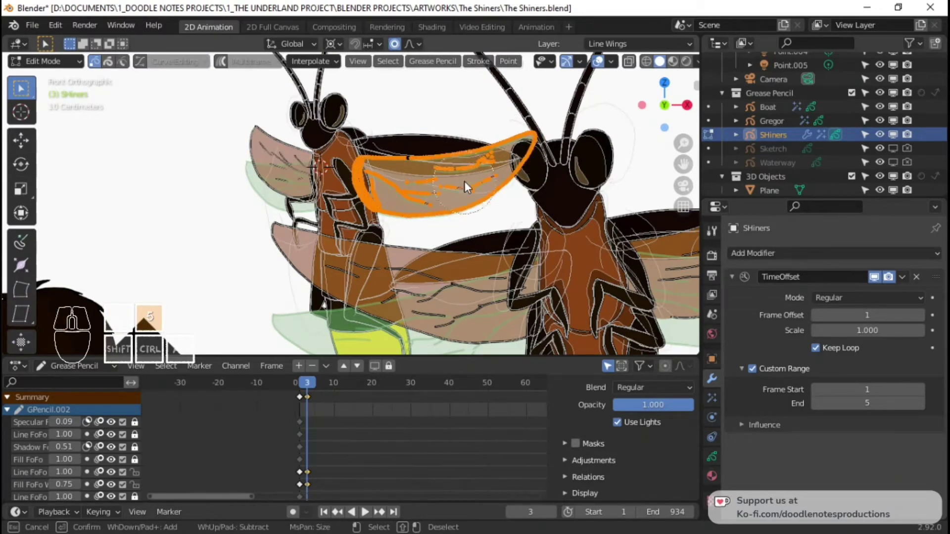
{"action": "left_click_drag", "start_coordinate": [415, 169], "coordinate": [498, 162]}
{"action": "right_click", "coordinate": [502, 160]}
{"action": "right_click", "coordinate": [522, 119]}
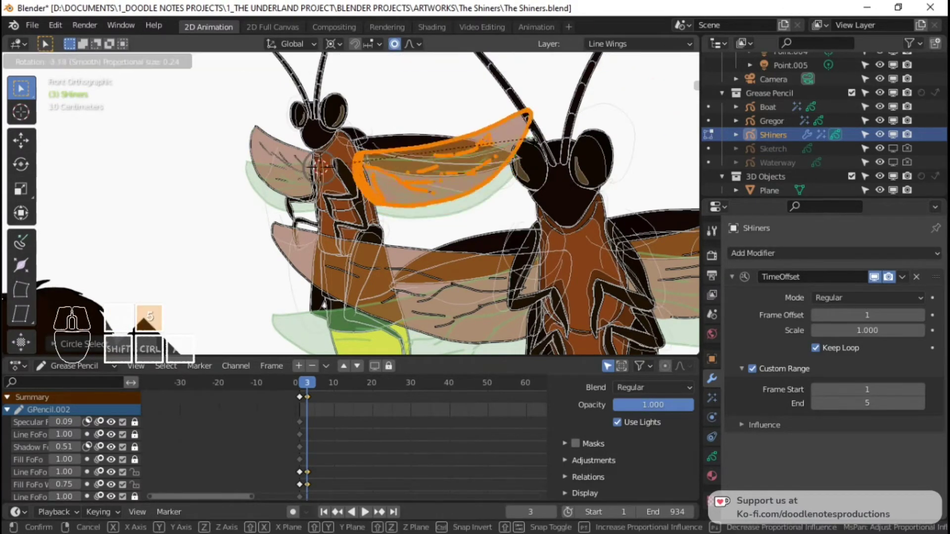
{"action": "left_click", "coordinate": [532, 127]}
{"action": "left_click", "coordinate": [504, 93]}
{"action": "key", "text": "Tab"}
{"action": "left_click", "coordinate": [304, 408]}
{"action": "key", "text": "space"}
Stop playback and select the Line Wings layer under Object Data > Layers
{"action": "key", "text": "space"}
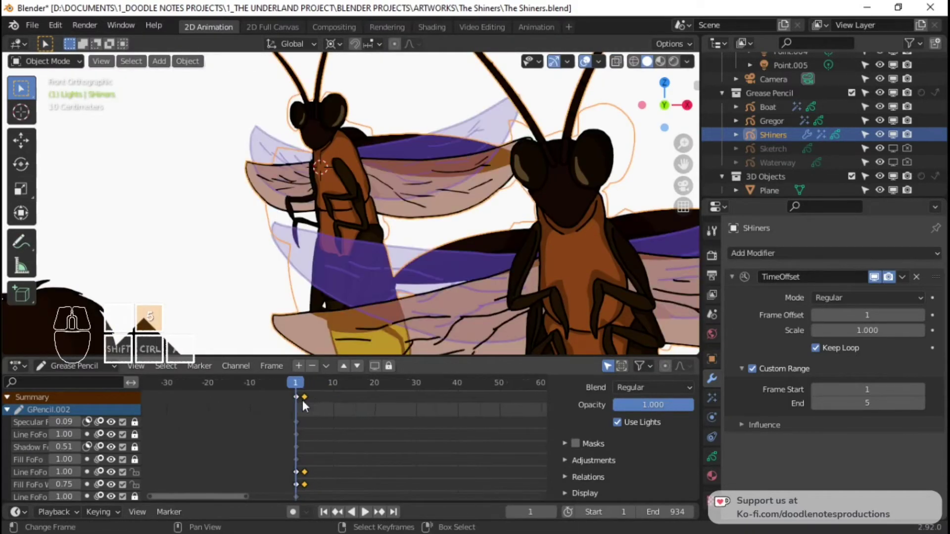
{"action": "middle_click", "coordinate": [308, 450]}
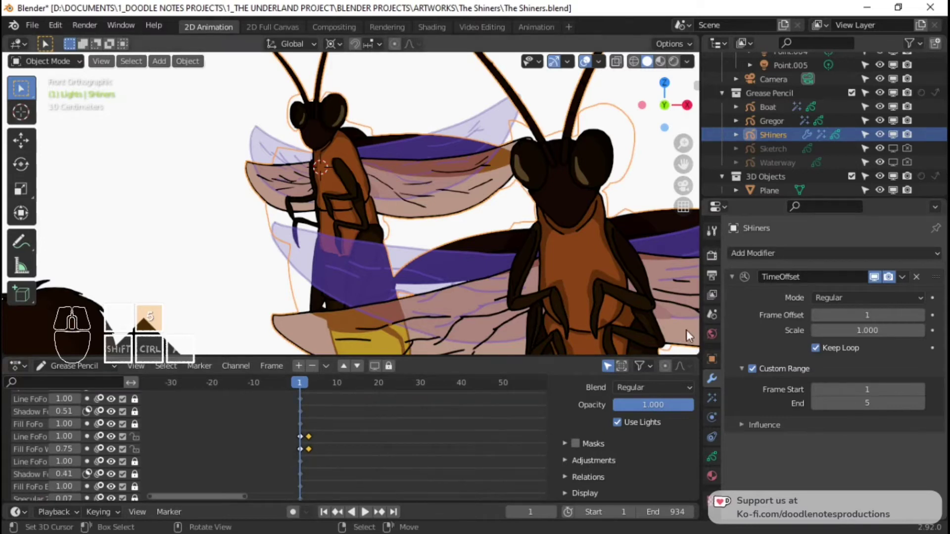
{"action": "left_click", "coordinate": [716, 463]}
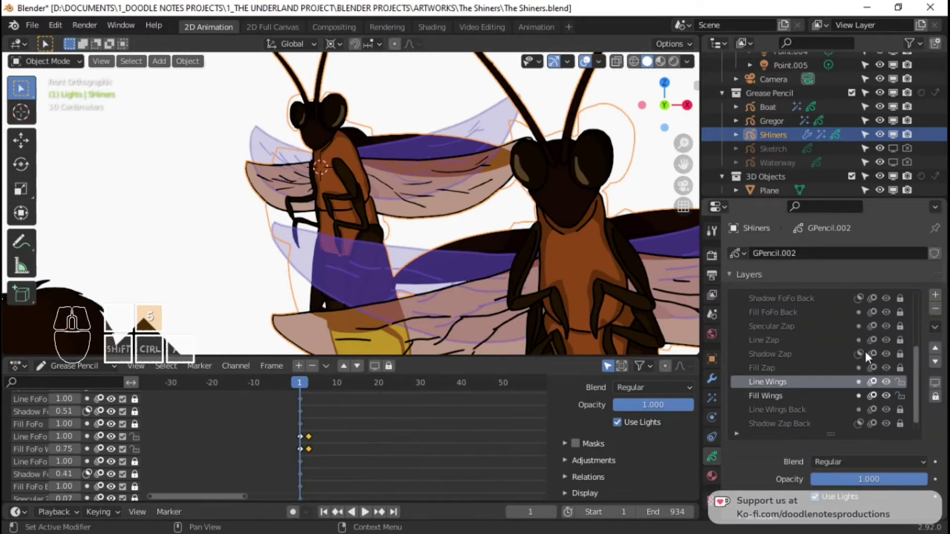
{"action": "left_click", "coordinate": [901, 331]}
{"action": "left_click", "coordinate": [908, 342]}
{"action": "key", "text": "Tab"}
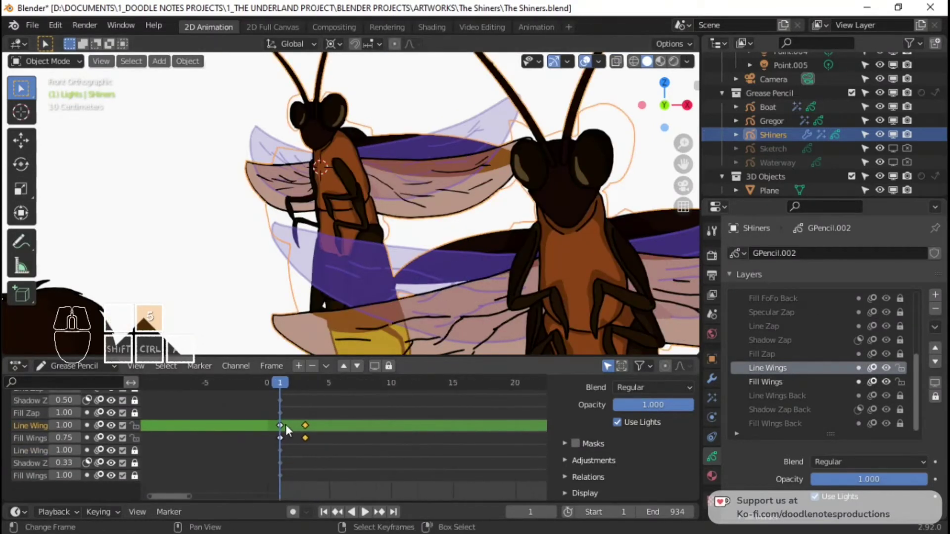
Move the Line Wings and Fill Wings dope sheet keys to frames 1 and 3
{"action": "left_click", "coordinate": [285, 428]}
{"action": "right_click", "coordinate": [286, 427]}
{"action": "left_click", "coordinate": [284, 440]}
{"action": "right_click", "coordinate": [284, 440]}
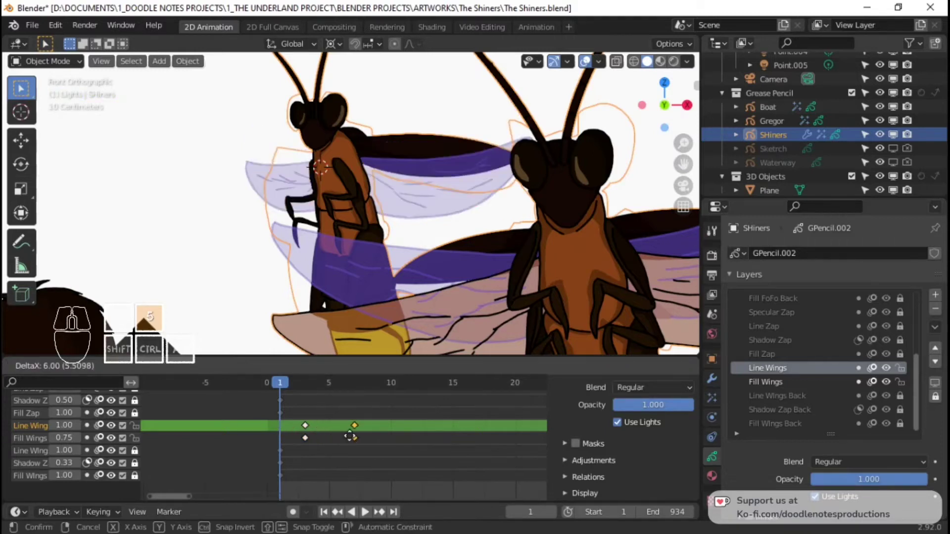
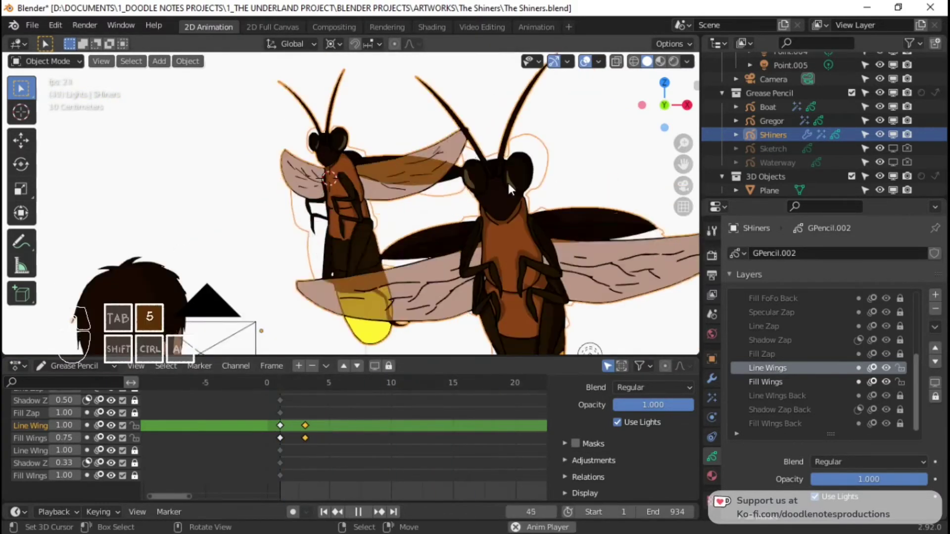
Preview the wing flapping and view the scene through the camera
{"action": "key", "text": "space"}
{"action": "key", "text": "5"}
{"action": "key", "text": "Home"}
{"action": "key", "text": "5"}
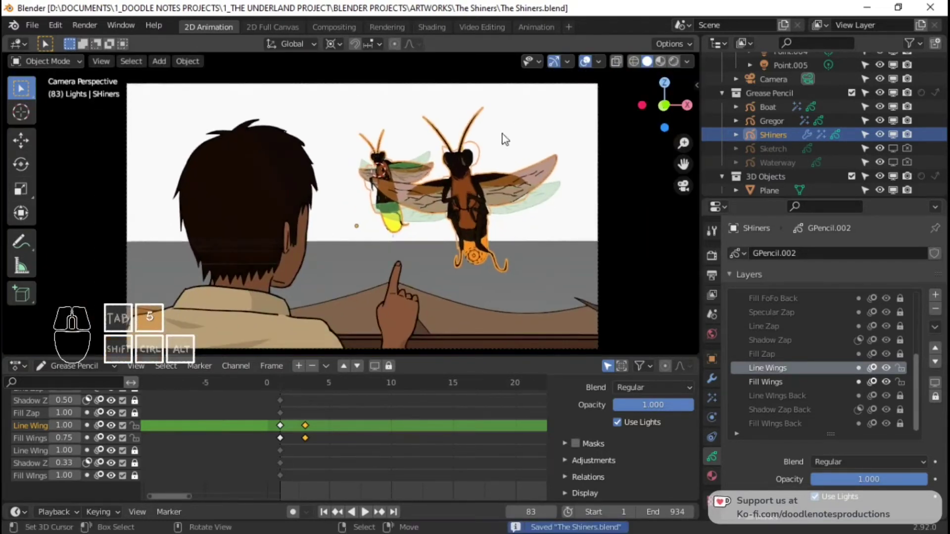
Switch to the Animation workspace and select the scene camera
{"action": "left_click", "coordinate": [538, 34]}
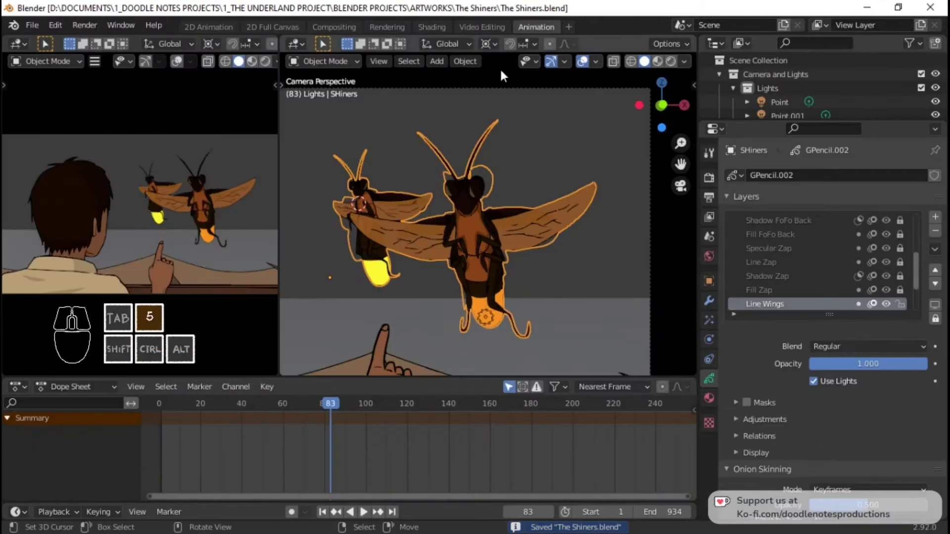
{"action": "right_click", "coordinate": [503, 93]}
{"action": "key", "text": "space"}
{"action": "key", "text": "space"}
{"action": "key", "text": "5"}
Stop playback and return the timeline to frame 1
{"action": "left_click", "coordinate": [163, 447]}
{"action": "key", "text": "space"}
{"action": "key", "text": "5"}
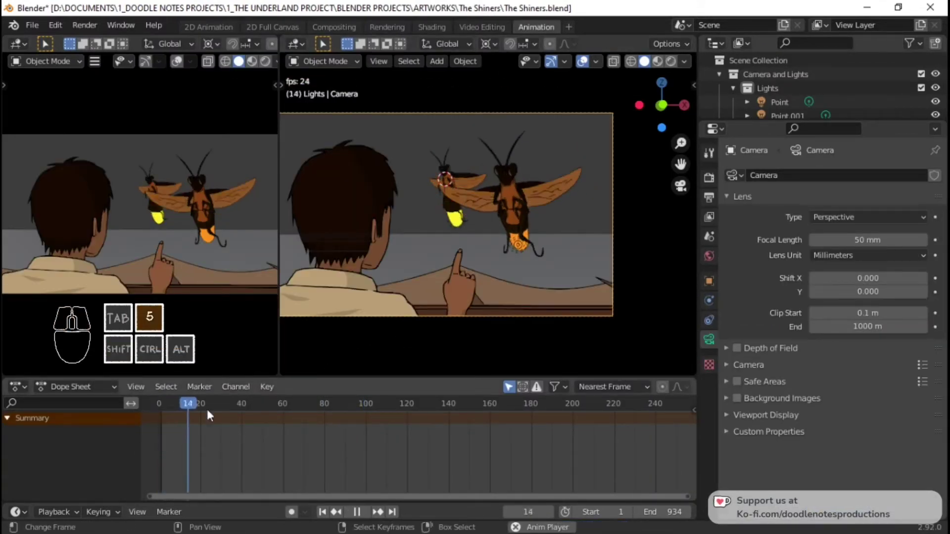
{"action": "key", "text": "space"}
{"action": "key", "text": "5"}
{"action": "left_click", "coordinate": [169, 430]}
{"action": "key", "text": "space"}
{"action": "key", "text": "space"}
{"action": "key", "text": "5"}
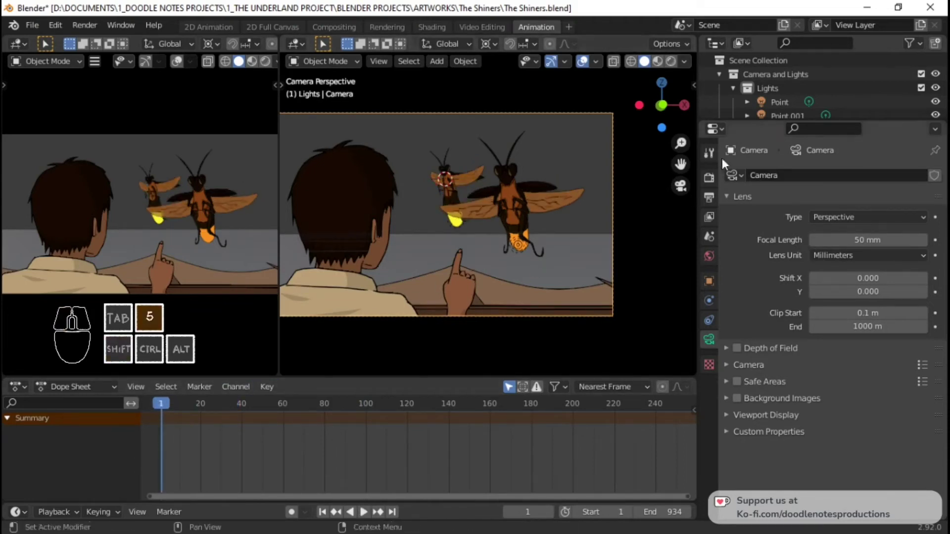
Begin turning and shifting the camera to frame the boy and fireflies closer
{"action": "key", "text": "g"}
{"action": "right_click", "coordinate": [625, 203]}
{"action": "key", "text": "5"}
{"action": "left_click", "coordinate": [613, 121]}
Move and rotate the camera to sit closer behind the boy
{"action": "key", "text": "g"}
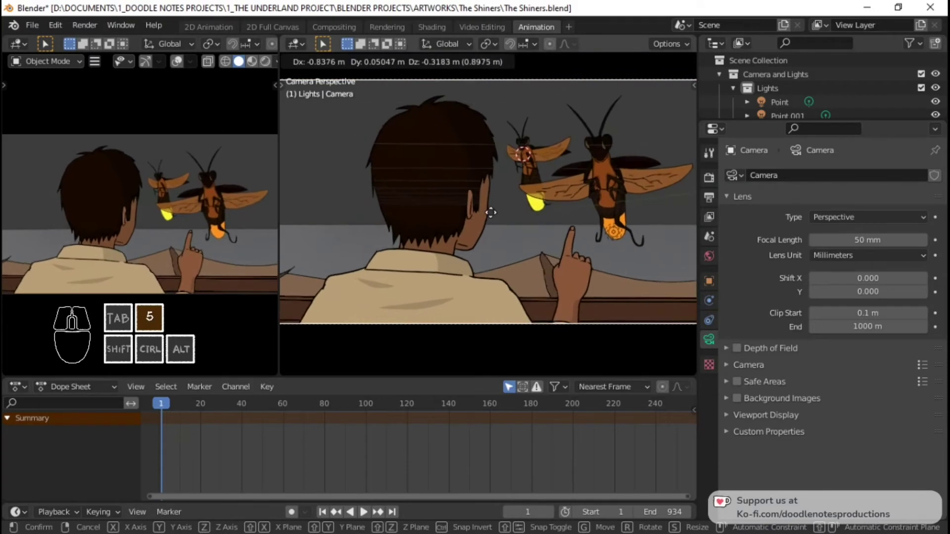
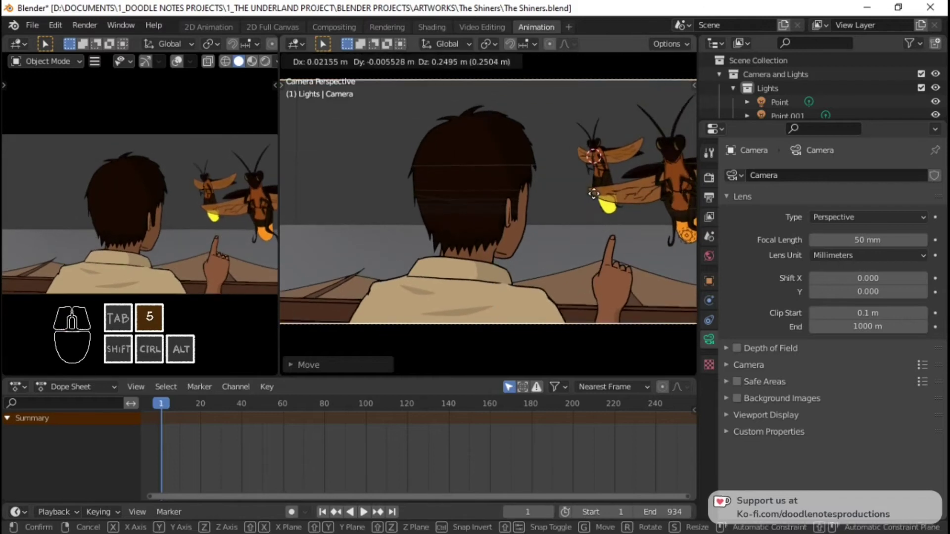
{"action": "key", "text": "g"}
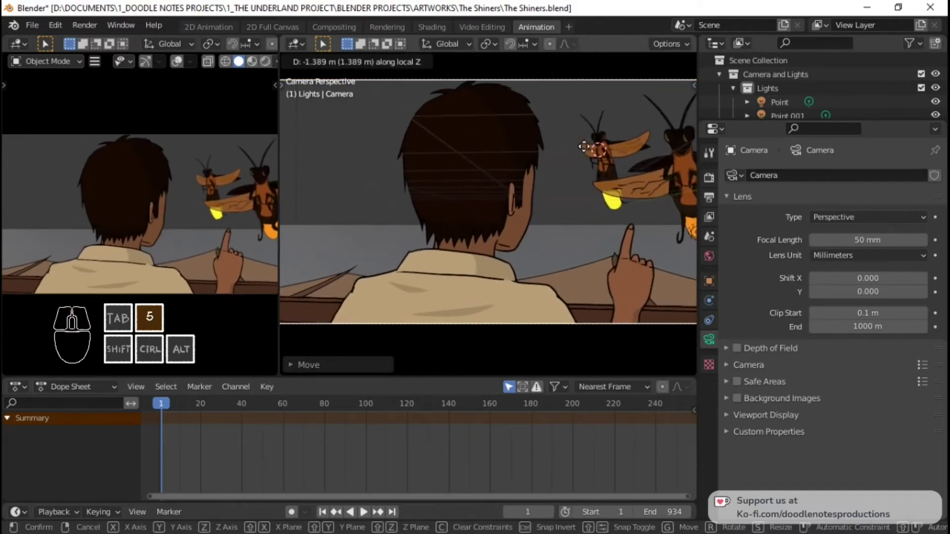
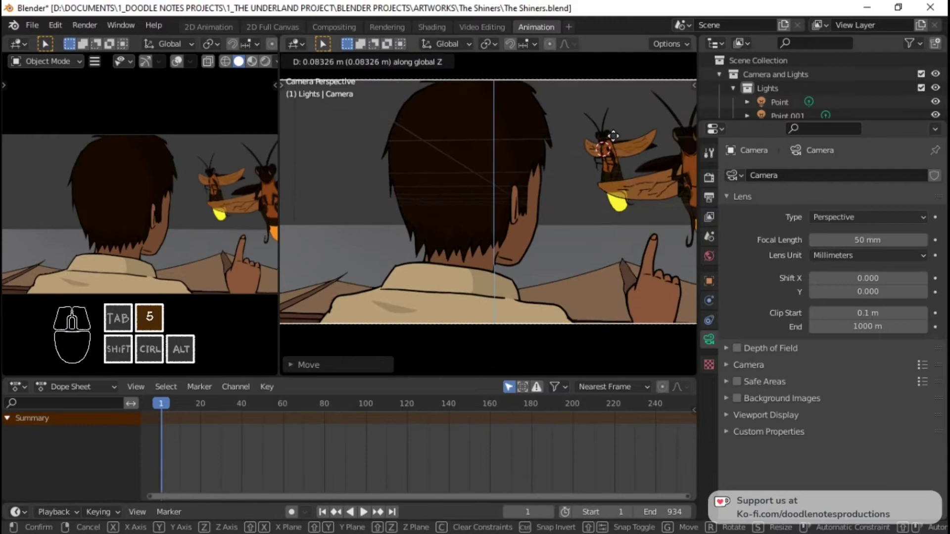
{"action": "right_click", "coordinate": [619, 140]}
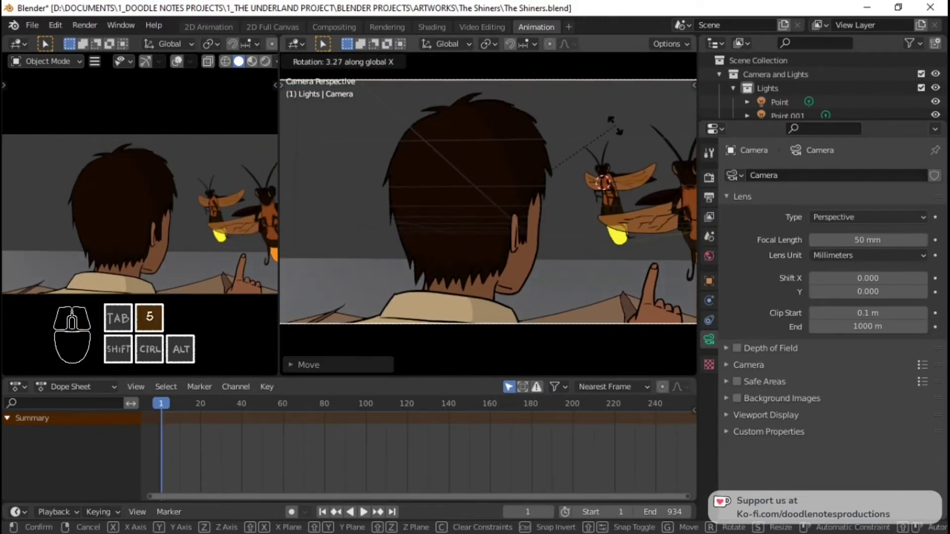
{"action": "left_click", "coordinate": [621, 129]}
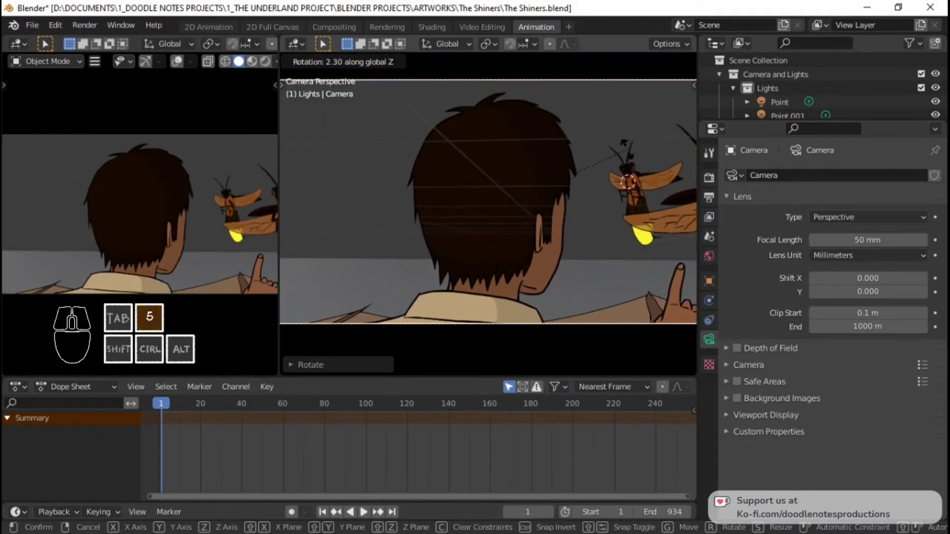
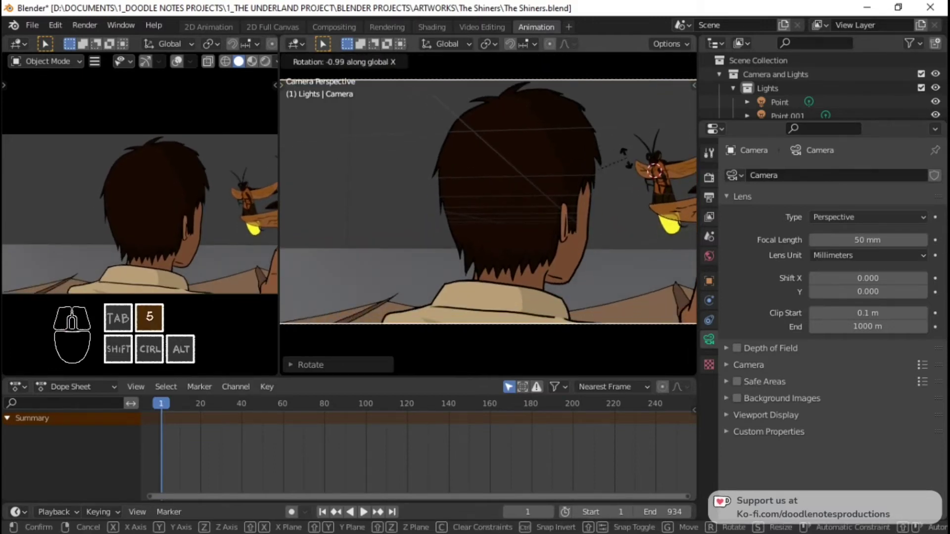
{"action": "left_click", "coordinate": [631, 161]}
Keyframe the camera's Location & Rotation at frame 1 and save the file
{"action": "key", "text": "5"}
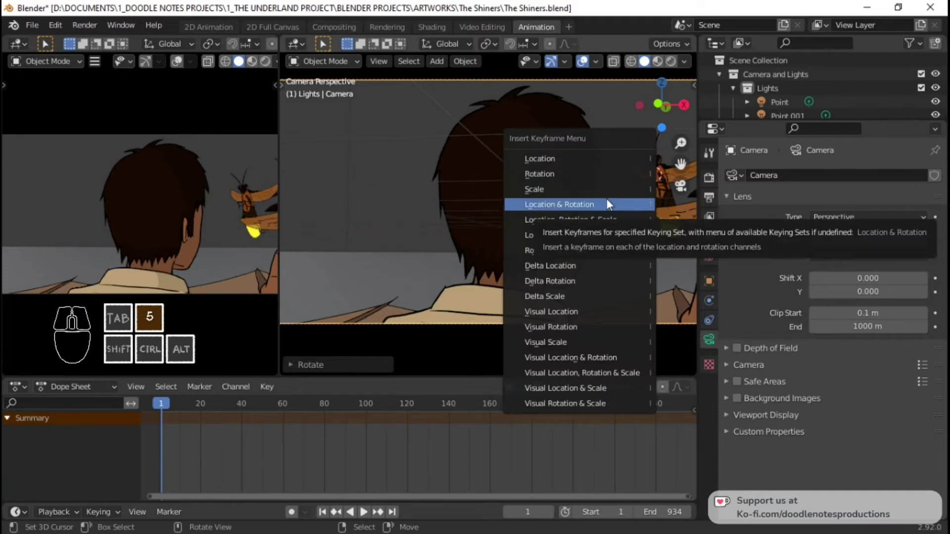
{"action": "left_click", "coordinate": [612, 201]}
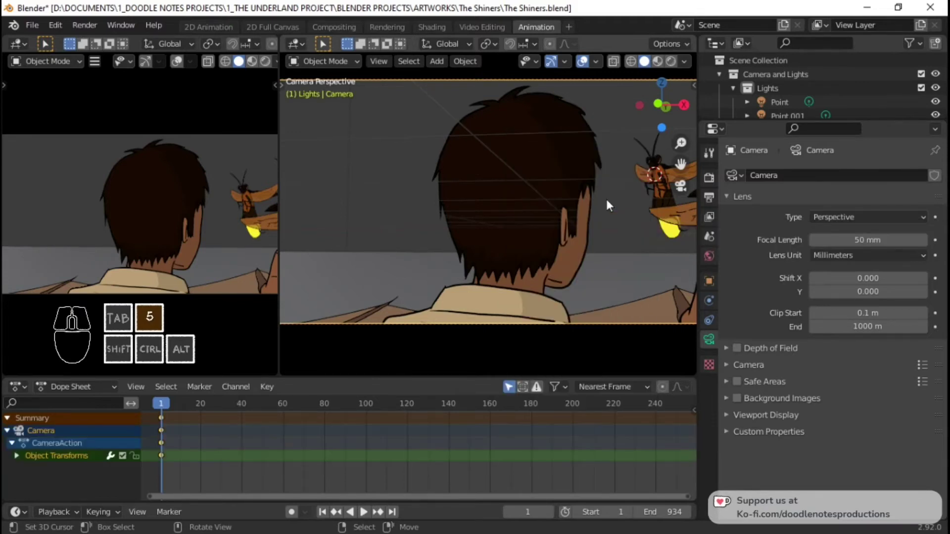
{"action": "key", "text": "ctrl+5"}
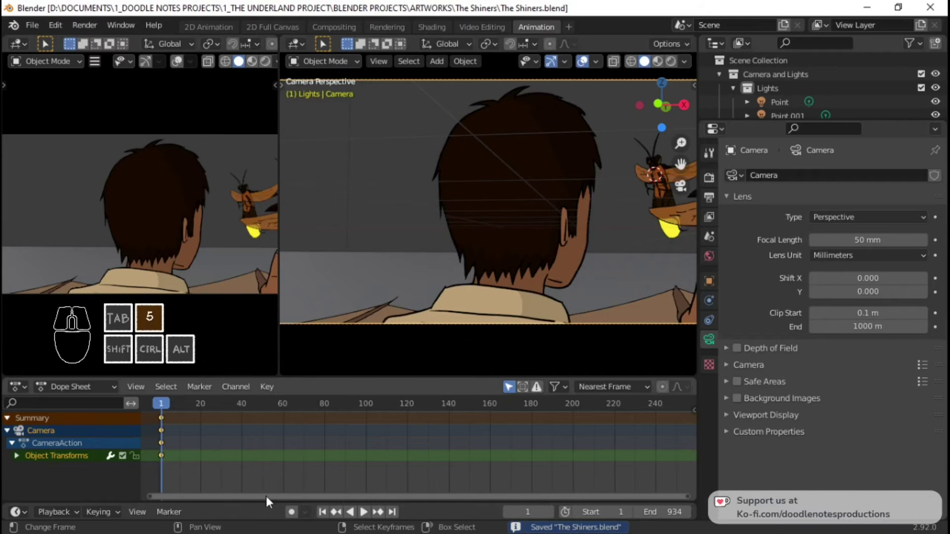
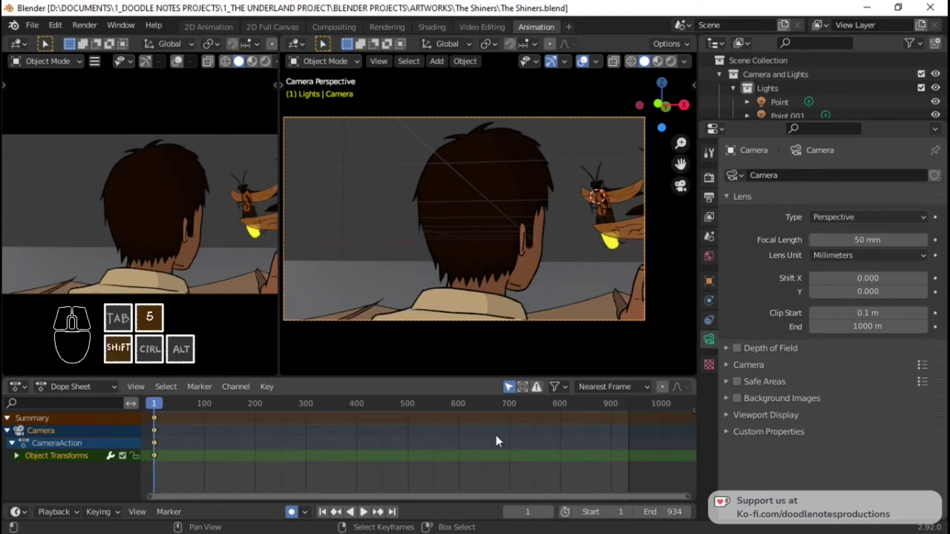
Play the camera shot through from the first frame
{"action": "key", "text": "space"}
{"action": "key", "text": "5"}
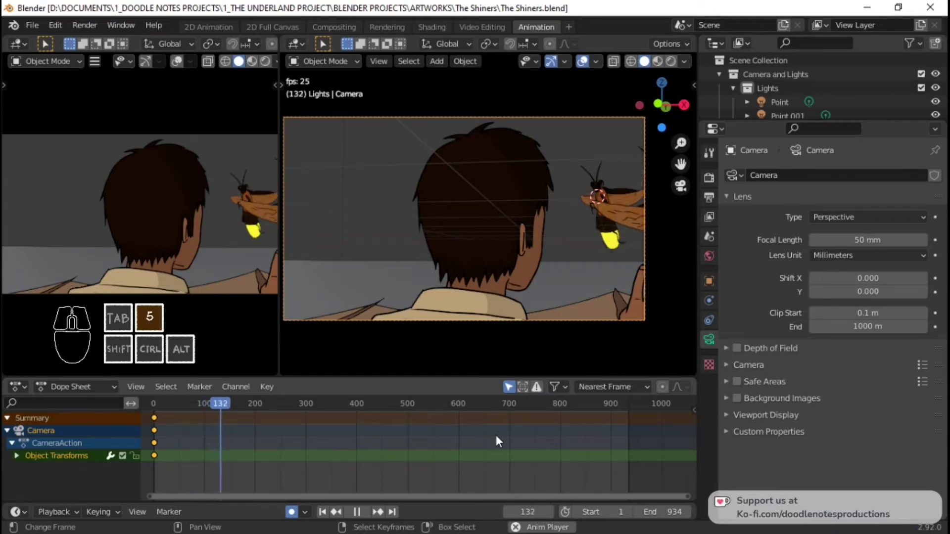
{"action": "key", "text": "space"}
{"action": "key", "text": "5"}
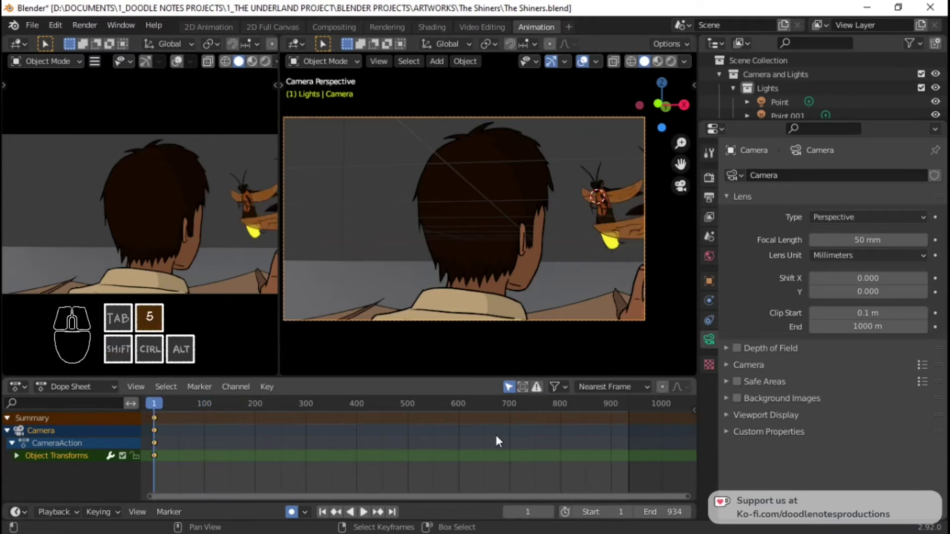
{"action": "key", "text": "space"}
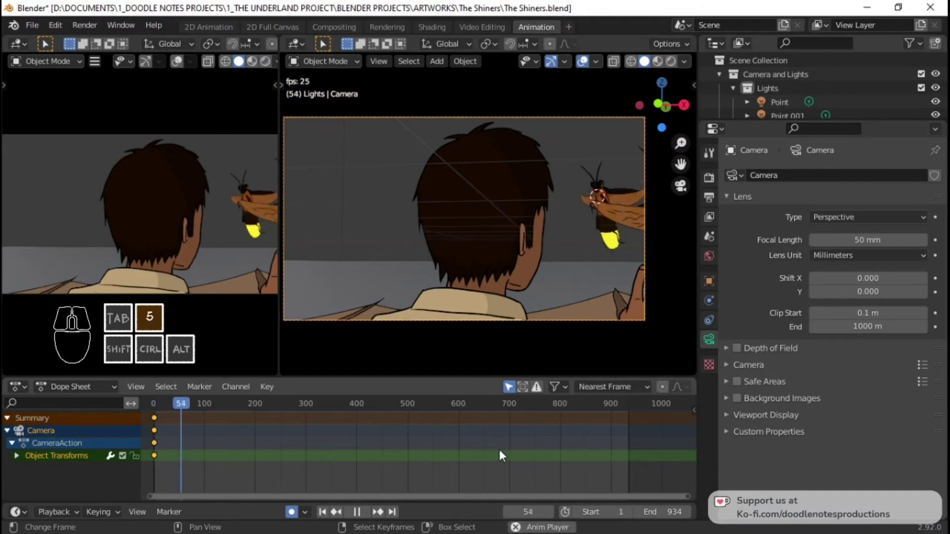
{"action": "key", "text": "space"}
{"action": "left_click", "coordinate": [432, 444]}
{"action": "key", "text": "space"}
{"action": "key", "text": "space"}
Stop at frame 324 and start rotating the camera around Z with auto keying on
{"action": "left_click", "coordinate": [586, 443]}
{"action": "key", "text": "space"}
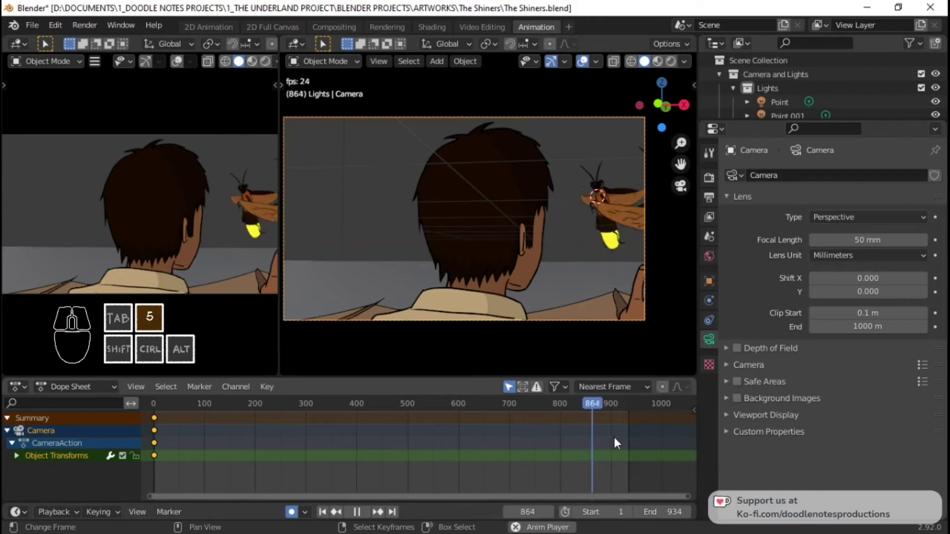
{"action": "key", "text": "space"}
{"action": "left_click", "coordinate": [289, 442]}
{"action": "key", "text": "space"}
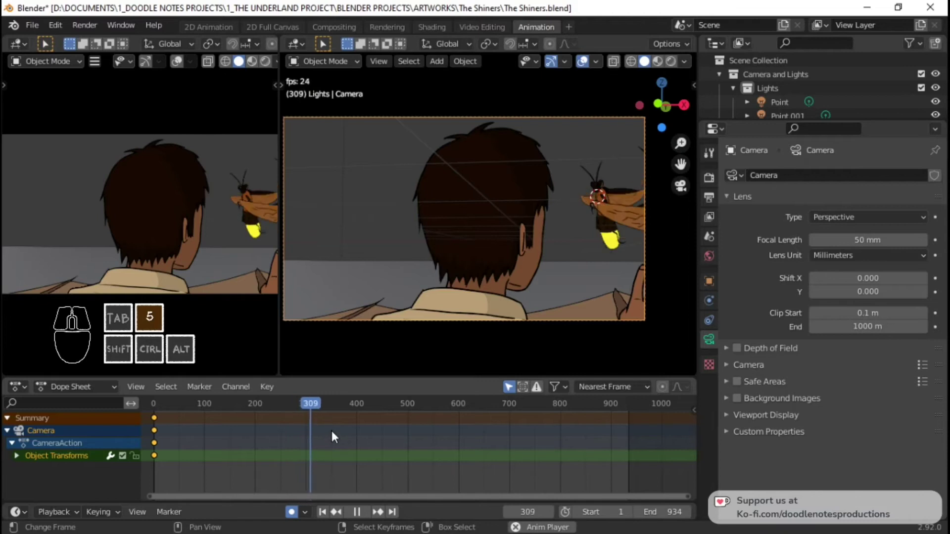
{"action": "key", "text": "space"}
{"action": "key", "text": "b"}
{"action": "key", "text": "z"}
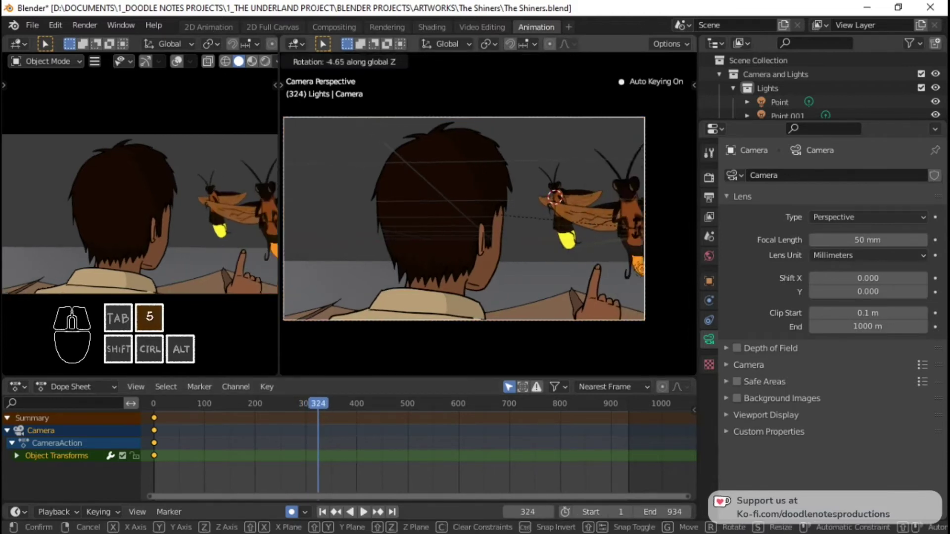
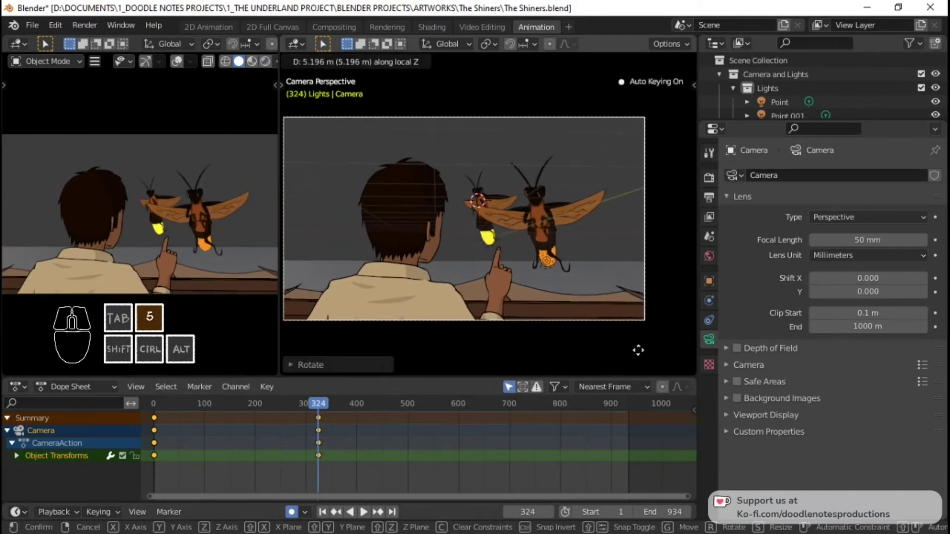
Drop the frame-324 key and set a new camera position at frame 1 framing the boy and fireflies
{"action": "right_click", "coordinate": [643, 352]}
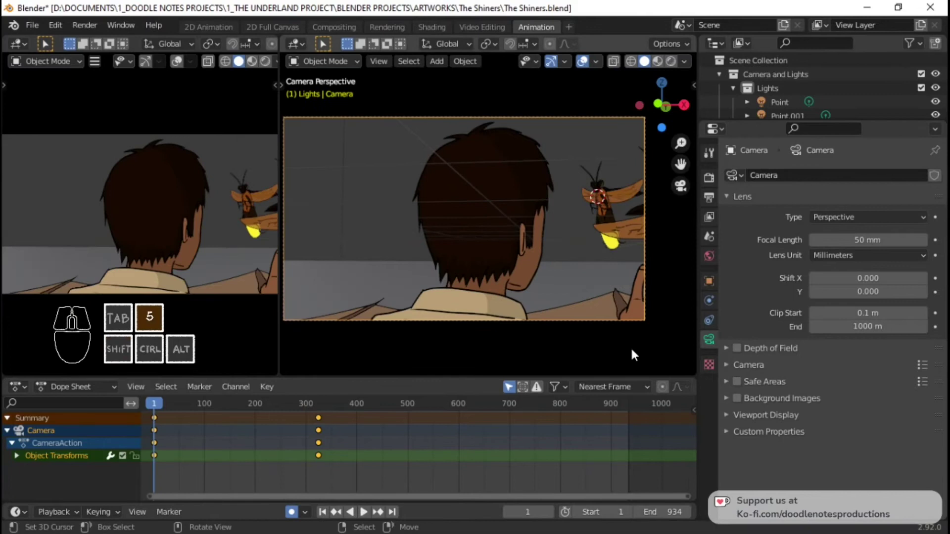
{"action": "right_click", "coordinate": [320, 416]}
{"action": "left_click", "coordinate": [322, 417]}
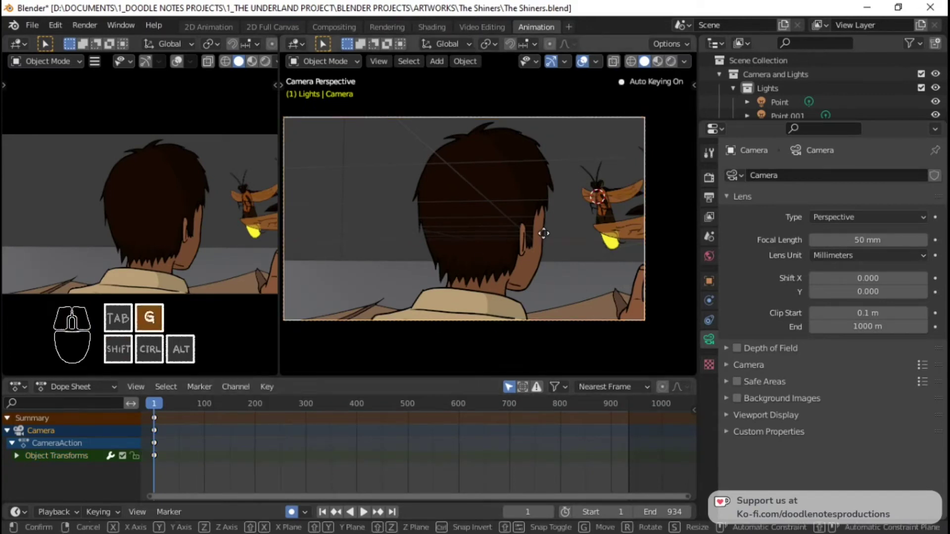
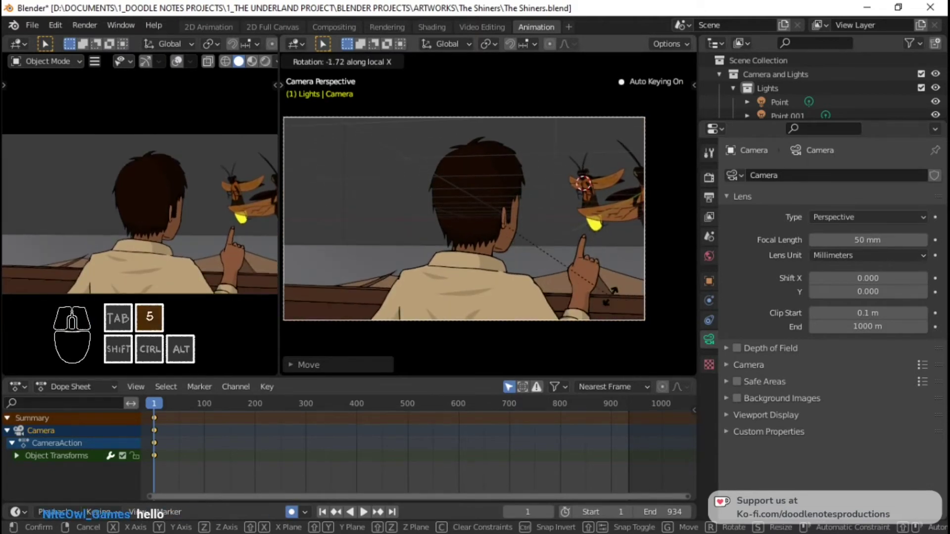
{"action": "left_click", "coordinate": [616, 302]}
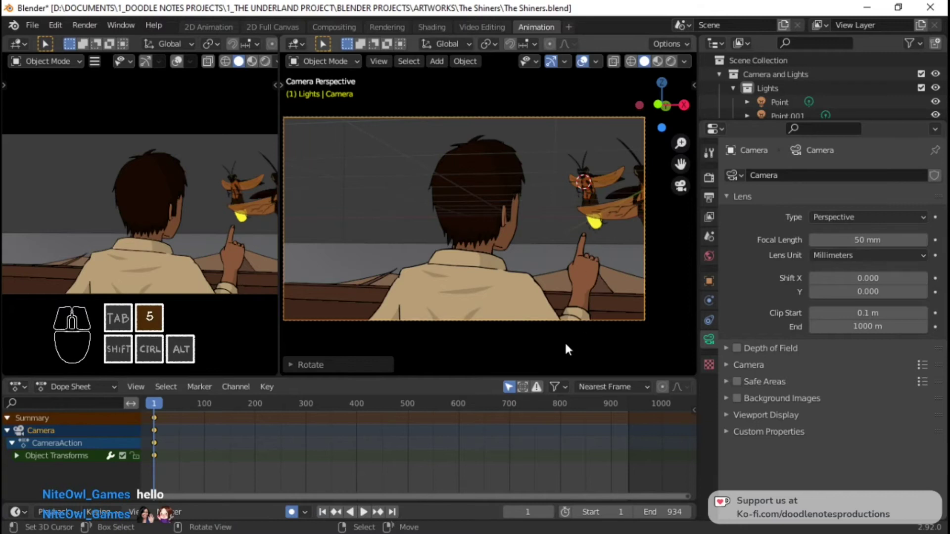
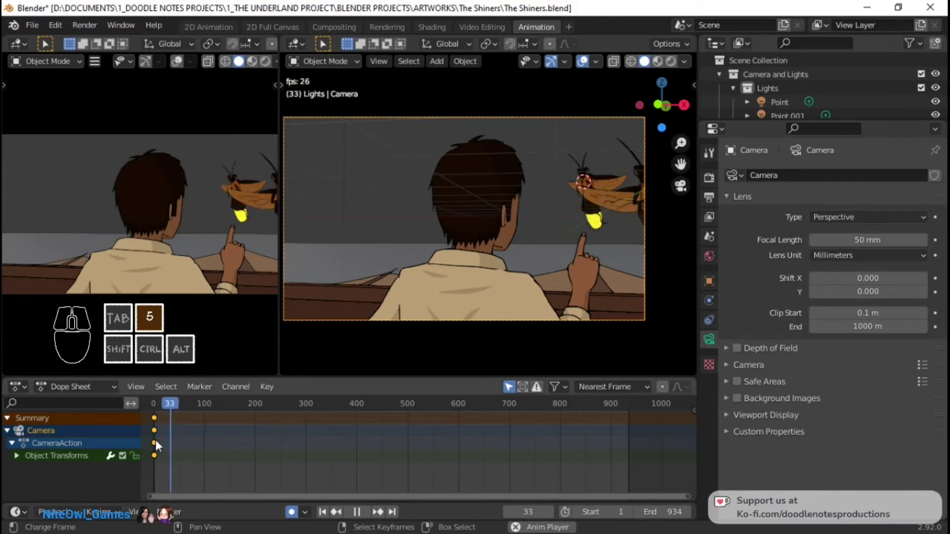
Play the reframed camera shot back from the start
{"action": "key", "text": "space"}
{"action": "left_click", "coordinate": [182, 438]}
{"action": "left_click", "coordinate": [162, 437]}
{"action": "left_click_drag", "start_coordinate": [185, 437], "coordinate": [205, 434]}
{"action": "left_click", "coordinate": [158, 433]}
{"action": "key", "text": "space"}
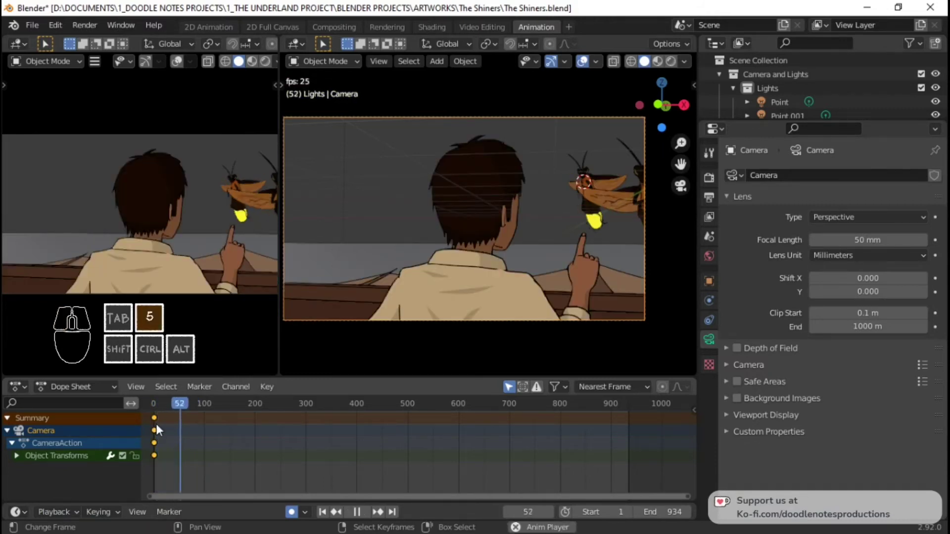
{"action": "key", "text": "space"}
{"action": "key", "text": "5"}
{"action": "key", "text": "space"}
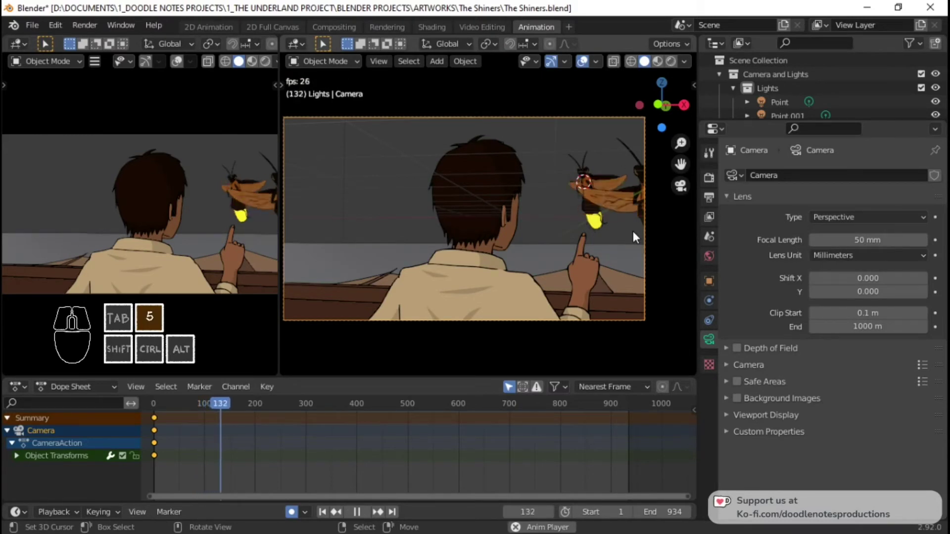
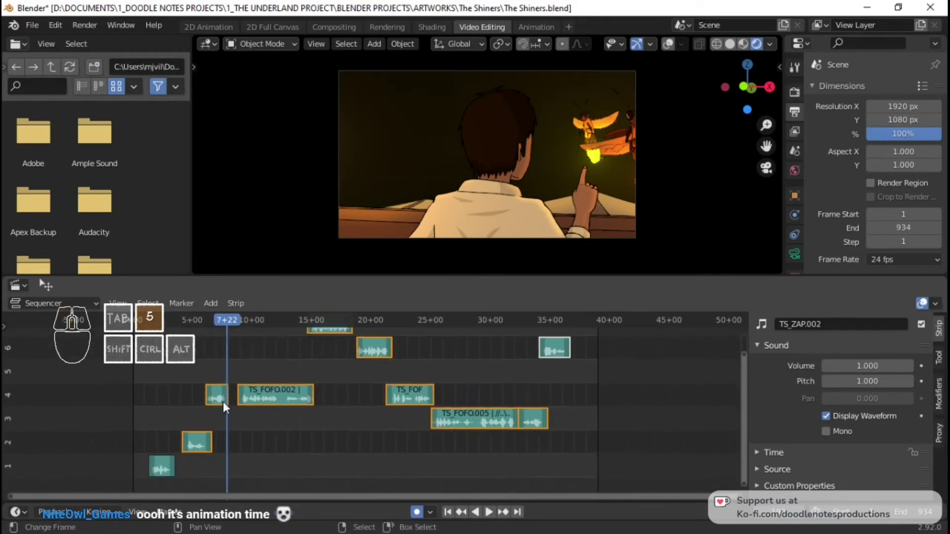
Play the sequencer preview with its sound strips from the start
{"action": "left_click", "coordinate": [192, 422]}
{"action": "left_click", "coordinate": [153, 412]}
{"action": "key", "text": "space"}
{"action": "key", "text": "5"}
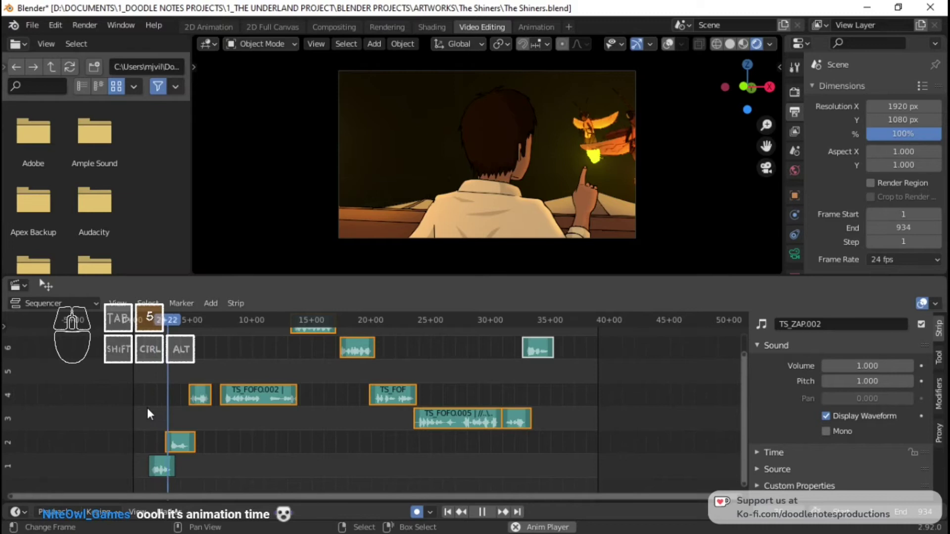
{"action": "key", "text": "space"}
Replay the sequence once more and return to the Animation workspace
{"action": "left_click_drag", "start_coordinate": [204, 412], "coordinate": [194, 416]}
{"action": "left_click", "coordinate": [160, 415]}
{"action": "key", "text": "space"}
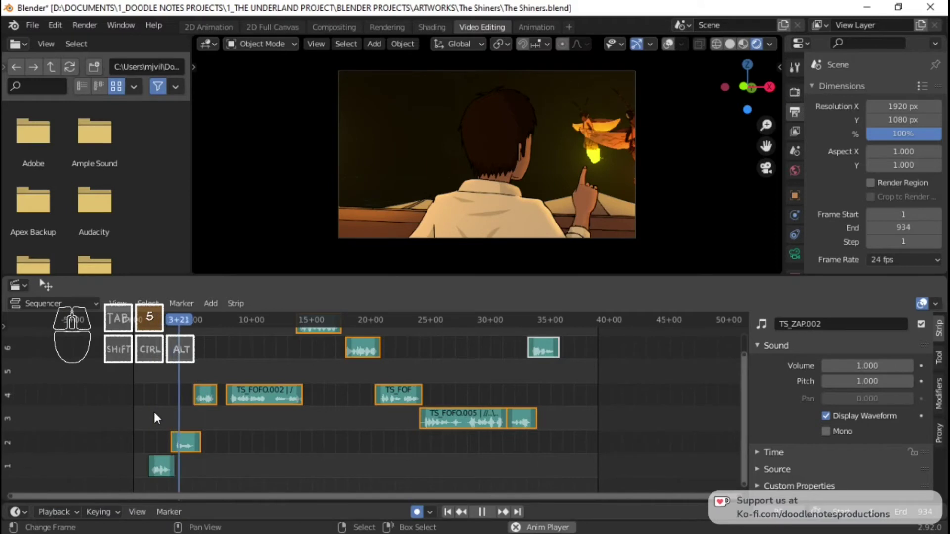
{"action": "key", "text": "space"}
{"action": "left_click", "coordinate": [215, 36]}
Replay the camera shot and stop playback at frame 164
{"action": "left_click", "coordinate": [539, 29]}
{"action": "left_click", "coordinate": [154, 420]}
{"action": "key", "text": "space"}
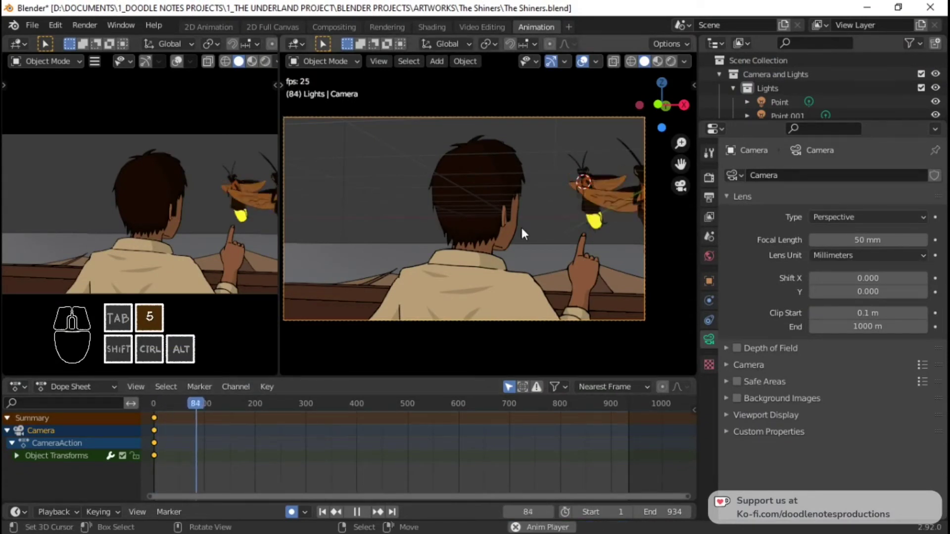
{"action": "key", "text": "space"}
{"action": "key", "text": "space"}
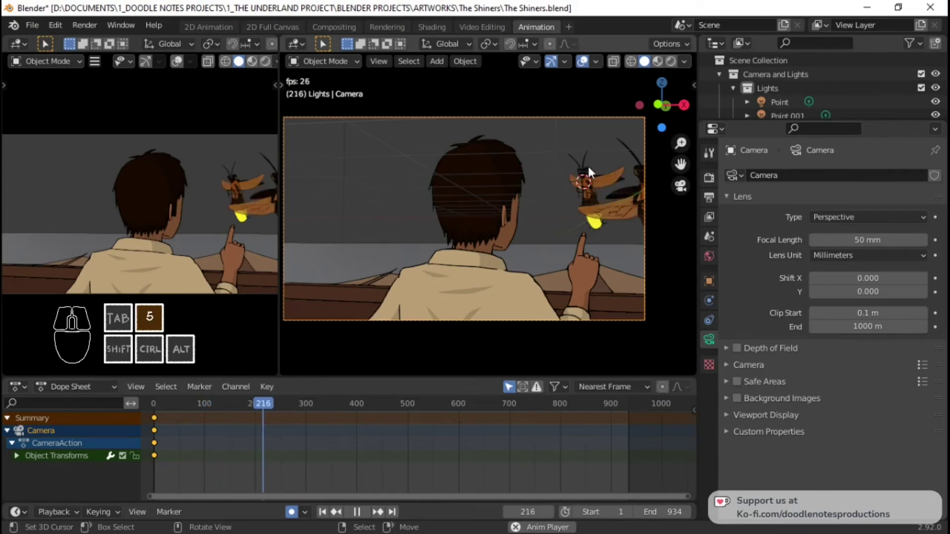
{"action": "key", "text": "space"}
{"action": "left_click", "coordinate": [230, 444]}
{"action": "key", "text": "space"}
Auto-key a camera rotation at frame 164, replay from frame 1, and return to frame 164
{"action": "key", "text": "space"}
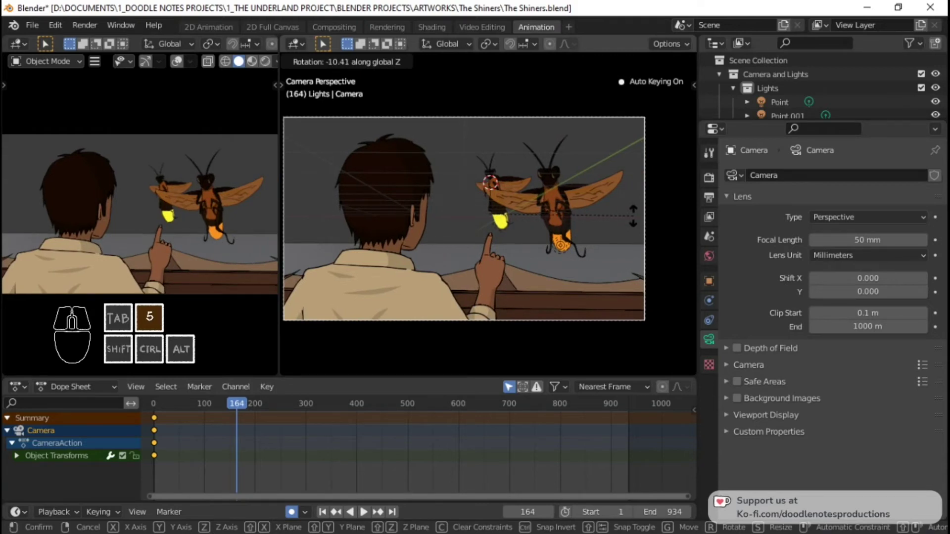
{"action": "left_click", "coordinate": [640, 221]}
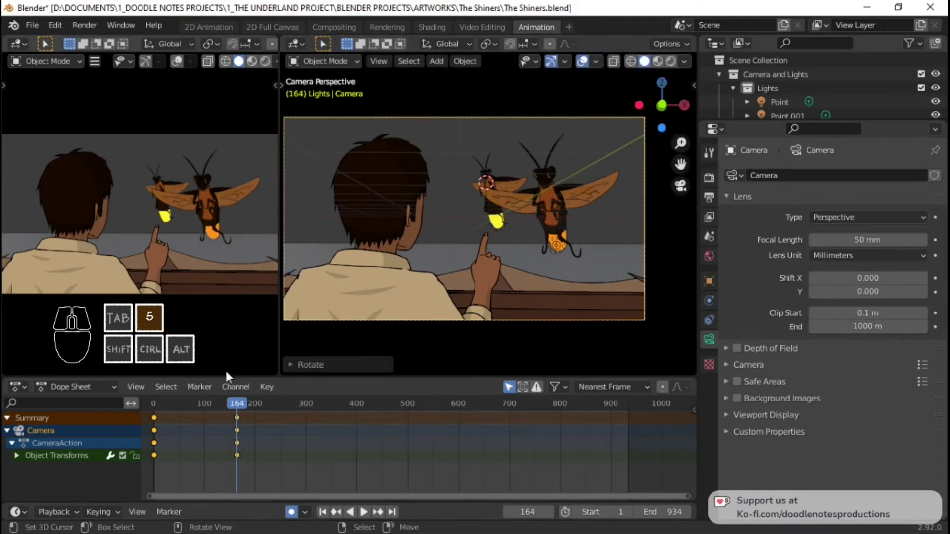
{"action": "left_click", "coordinate": [162, 422]}
{"action": "key", "text": "space"}
{"action": "key", "text": "5"}
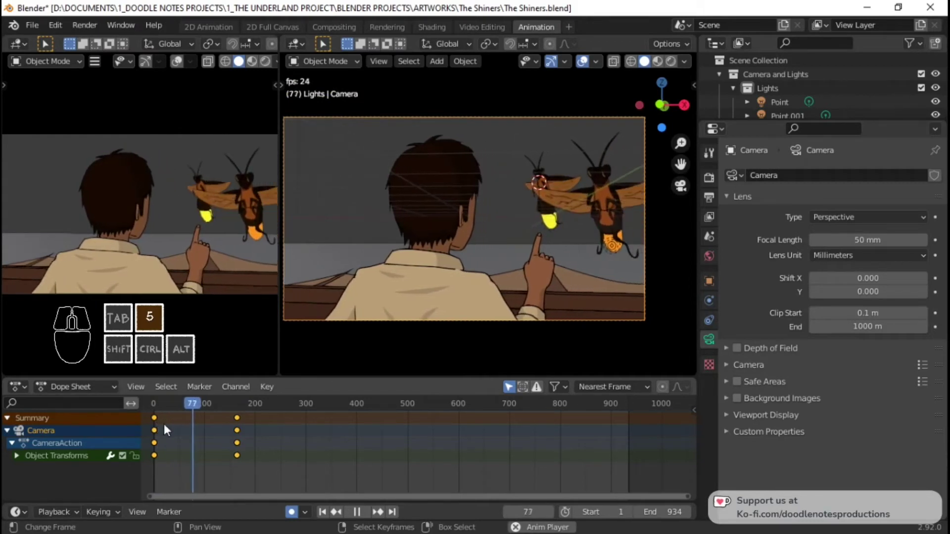
{"action": "key", "text": "space"}
{"action": "key", "text": "5"}
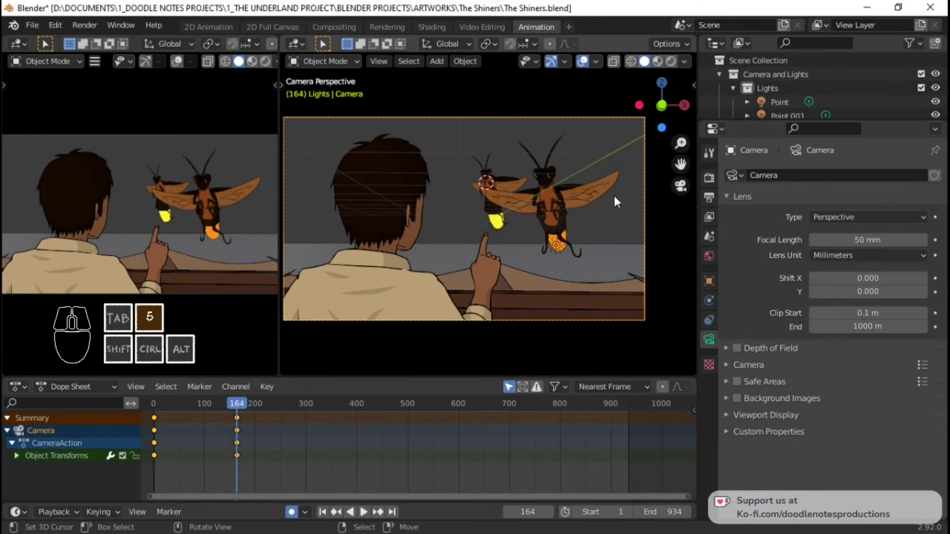
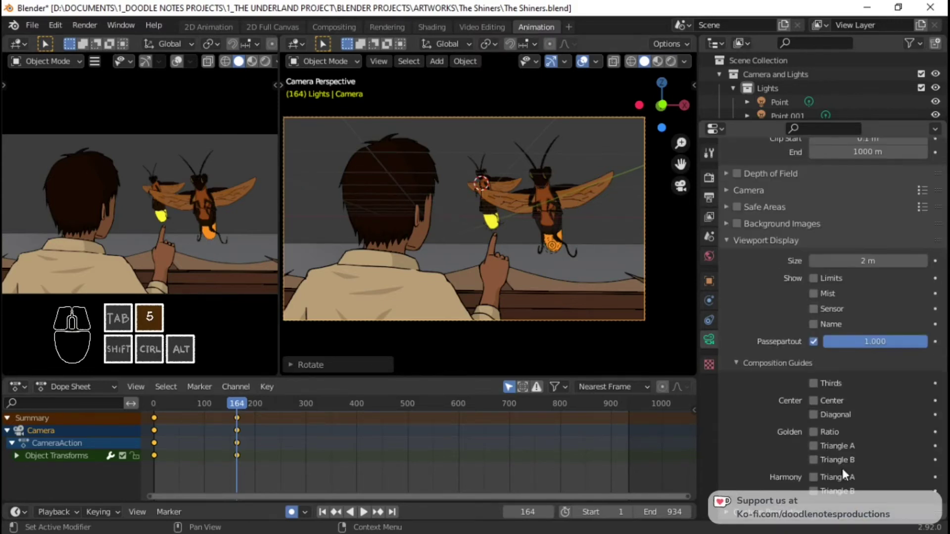
Show the Thirds composition guide, refine the camera framing of both fireflies, and save
{"action": "left_click", "coordinate": [820, 389]}
{"action": "key", "text": "g"}
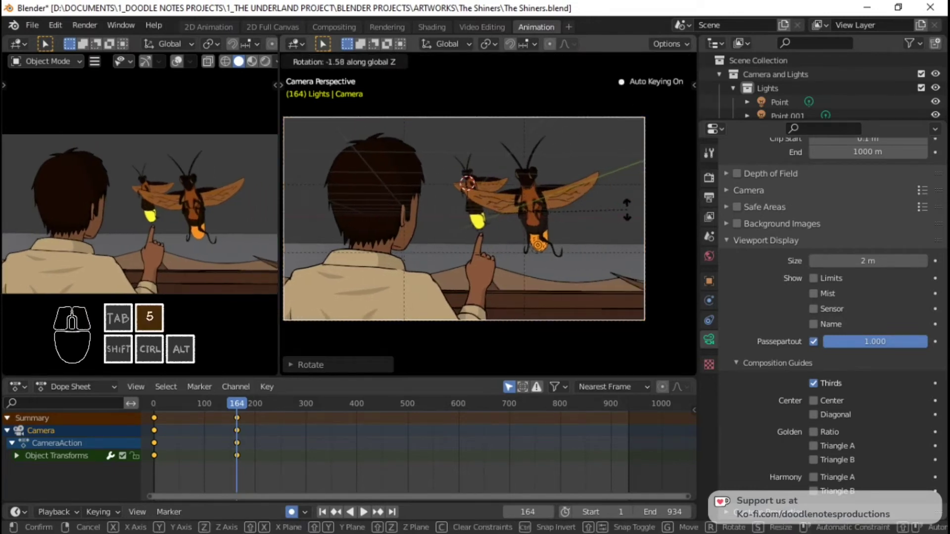
{"action": "left_click", "coordinate": [632, 204]}
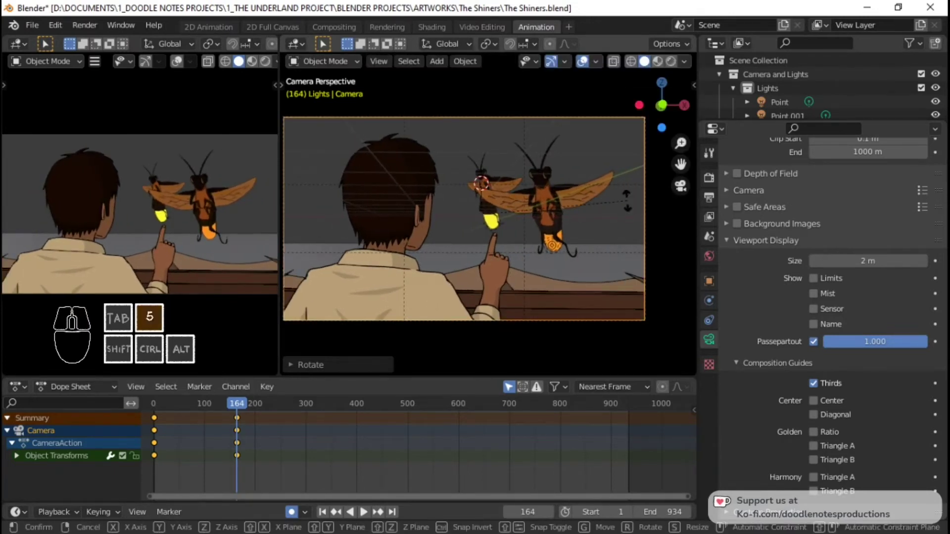
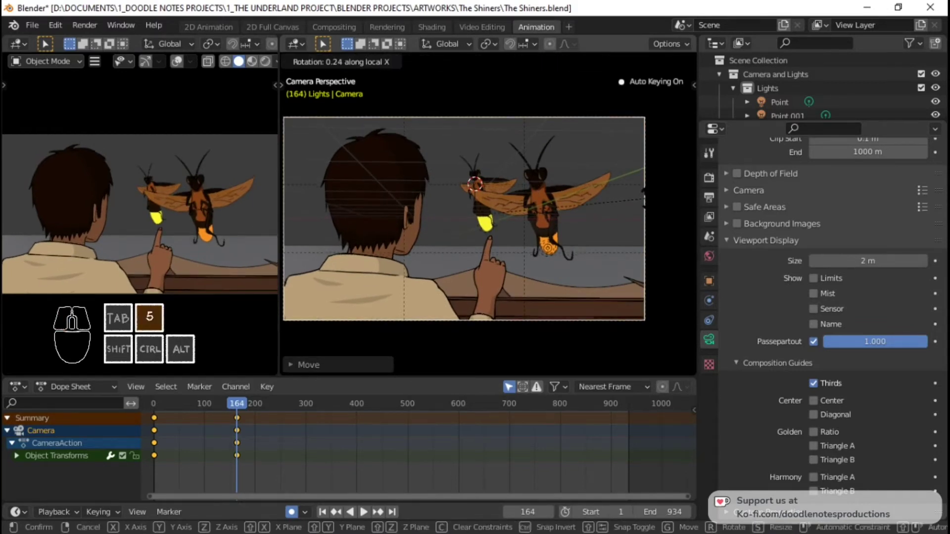
{"action": "left_click", "coordinate": [651, 202]}
{"action": "key", "text": "ctrl+s"}
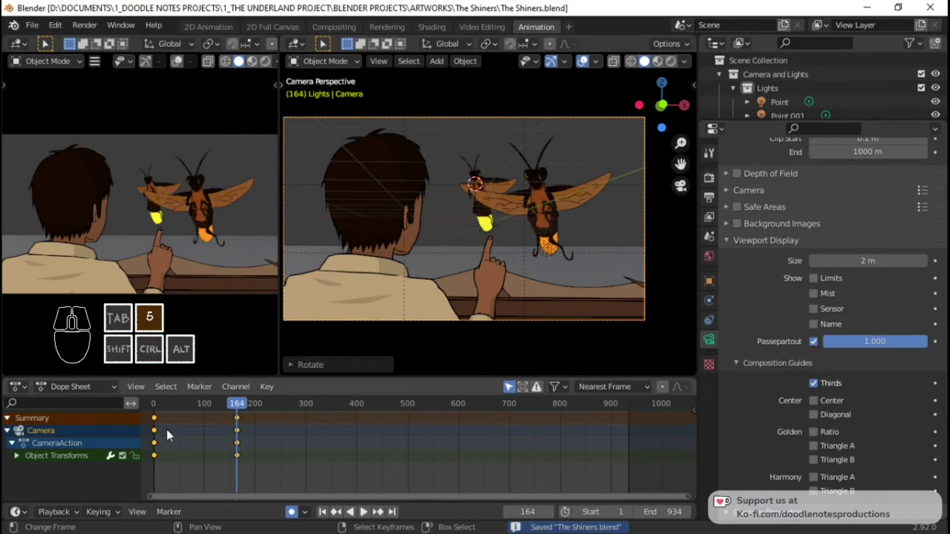
{"action": "left_click", "coordinate": [156, 438]}
Play the camera shot through and rewind to the start
{"action": "key", "text": "space"}
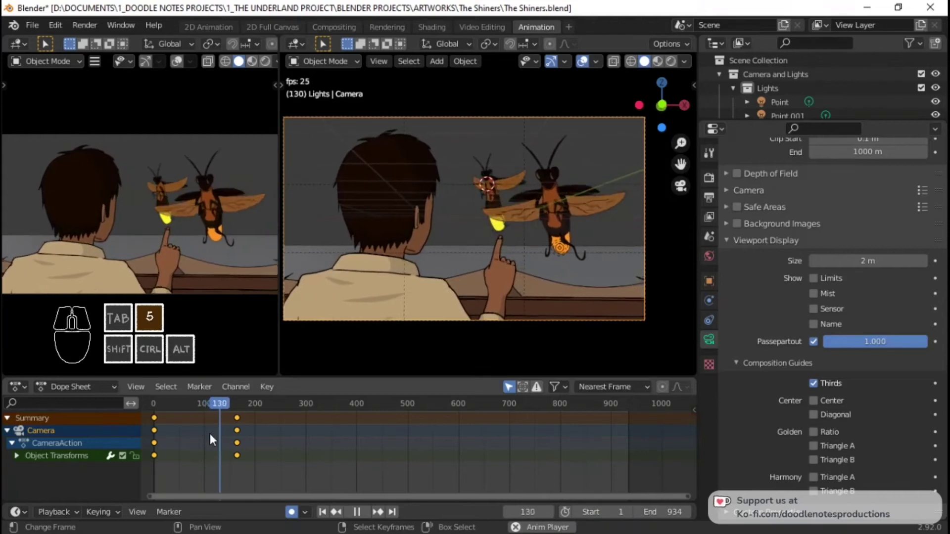
{"action": "key", "text": "space"}
{"action": "key", "text": "space"}
{"action": "key", "text": "5"}
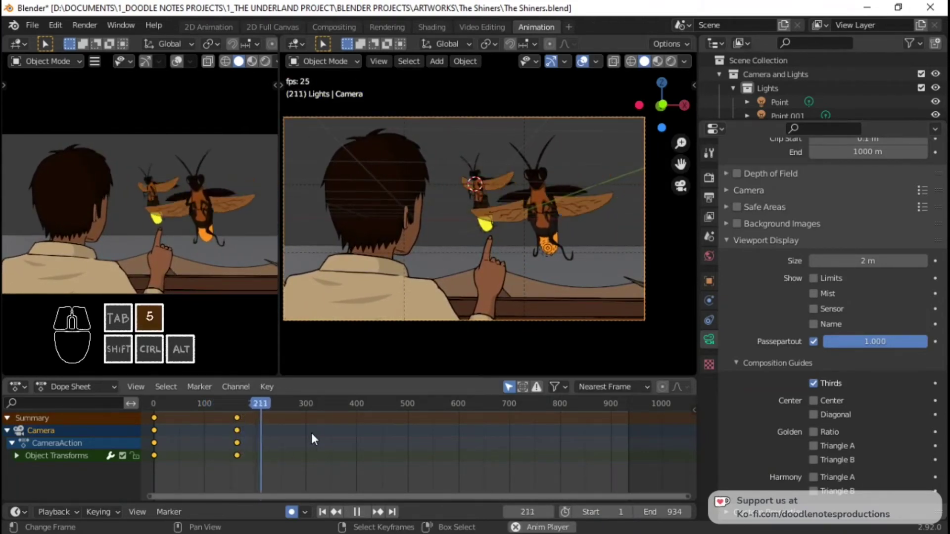
{"action": "key", "text": "space"}
{"action": "key", "text": "5"}
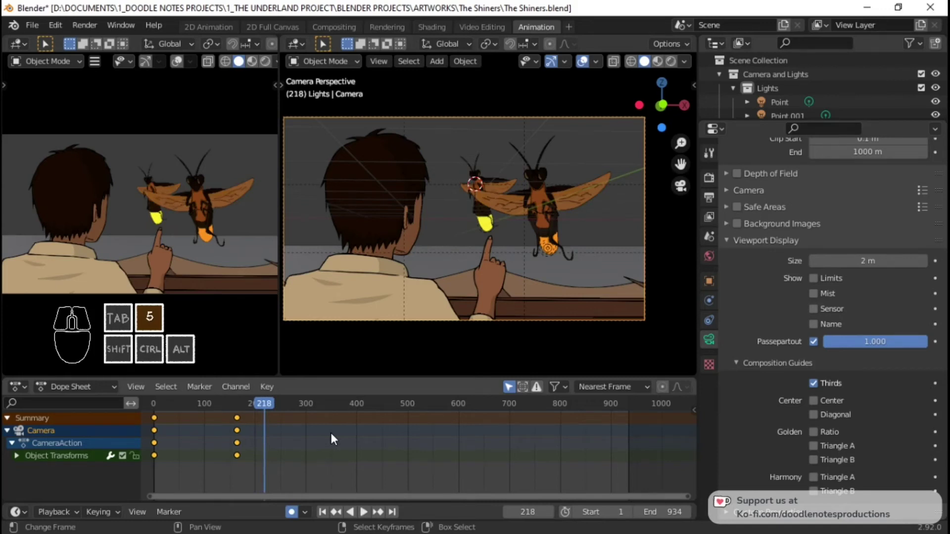
Scrub the timeline and replay past the frame-164 key toward frame 334
{"action": "left_click", "coordinate": [334, 439]}
{"action": "left_click", "coordinate": [334, 439]}
{"action": "key", "text": "space"}
{"action": "key", "text": "5"}
{"action": "key", "text": "space"}
{"action": "left_click", "coordinate": [291, 444]}
{"action": "key", "text": "space"}
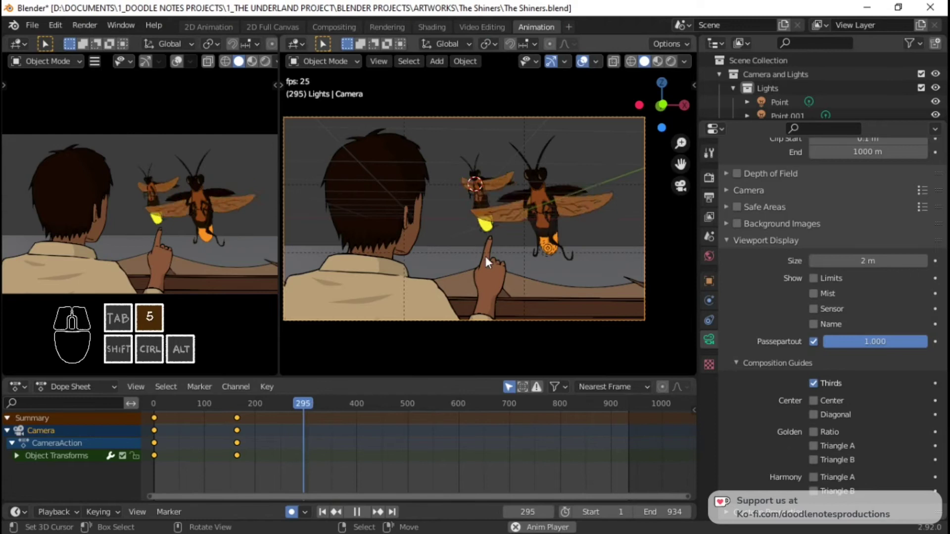
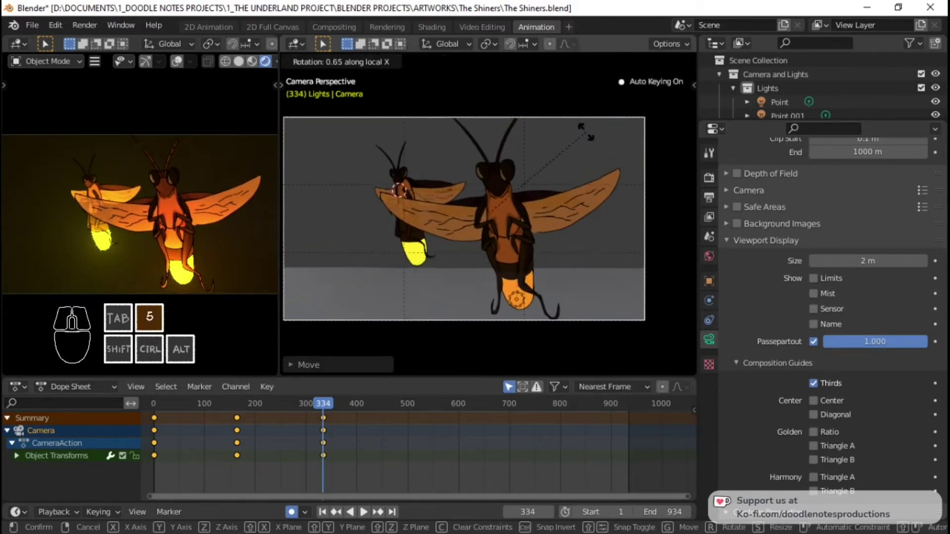
Preview the shot, then rotate the camera at the current frame to key a new angle
{"action": "left_click", "coordinate": [592, 142]}
{"action": "left_click", "coordinate": [157, 416]}
{"action": "key", "text": "space"}
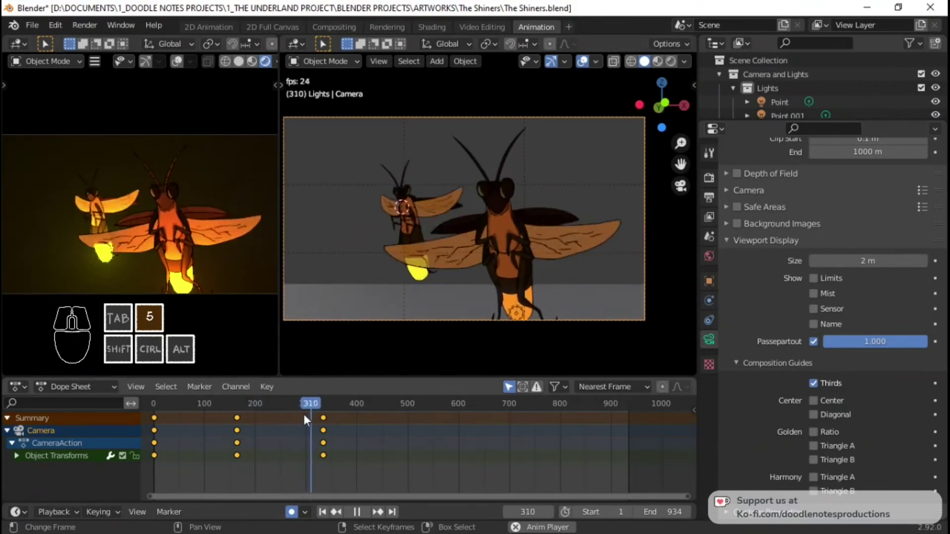
{"action": "key", "text": "space"}
{"action": "left_click", "coordinate": [162, 440]}
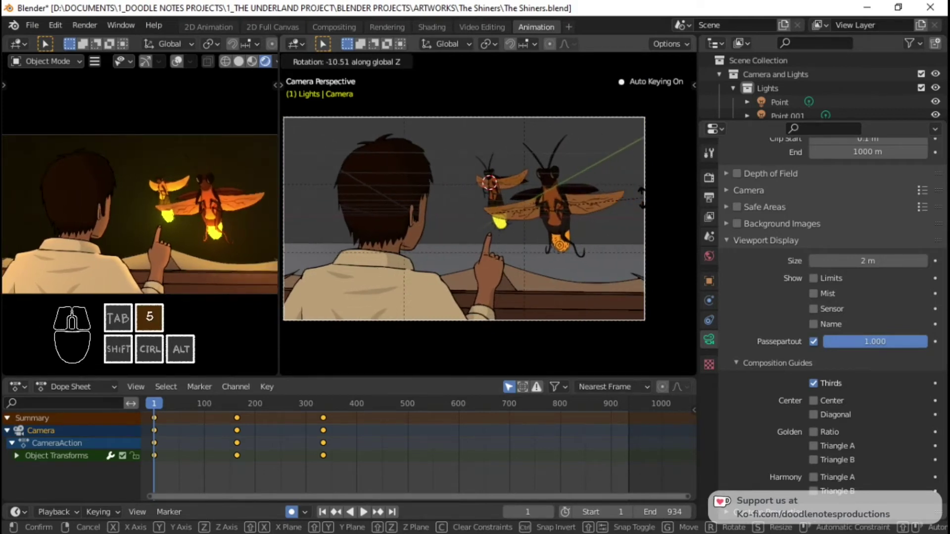
{"action": "left_click", "coordinate": [647, 195]}
Delete the camera's middle keyframe from the timeline
{"action": "key", "text": "space"}
{"action": "key", "text": "space"}
{"action": "key", "text": "space"}
{"action": "key", "text": "space"}
{"action": "key", "text": "5"}
{"action": "right_click", "coordinate": [242, 426]}
{"action": "key", "text": "x"}
{"action": "left_click", "coordinate": [242, 425]}
{"action": "left_click", "coordinate": [142, 425]}
{"action": "left_click", "coordinate": [157, 428]}
At frame 334, dolly the camera in for a tight close-up of both fireflies, auto-keyed
{"action": "key", "text": "space"}
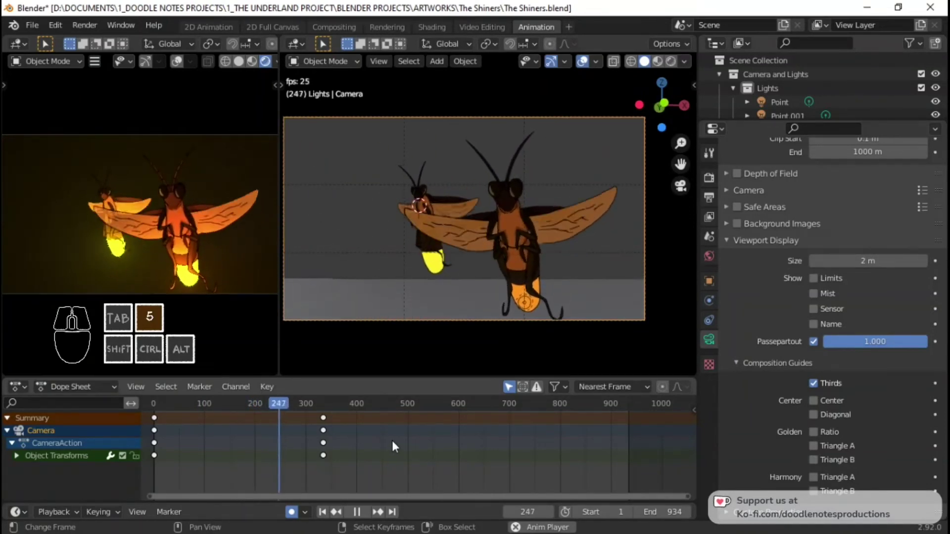
{"action": "key", "text": "space"}
{"action": "key", "text": "space"}
{"action": "key", "text": "space"}
{"action": "key", "text": "5"}
{"action": "right_click", "coordinate": [328, 423]}
{"action": "key", "text": "shift+5"}
{"action": "key", "text": "space"}
{"action": "key", "text": "5"}
{"action": "key", "text": "space"}
{"action": "key", "text": "5"}
{"action": "key", "text": "space"}
{"action": "key", "text": "space"}
{"action": "key", "text": "5"}
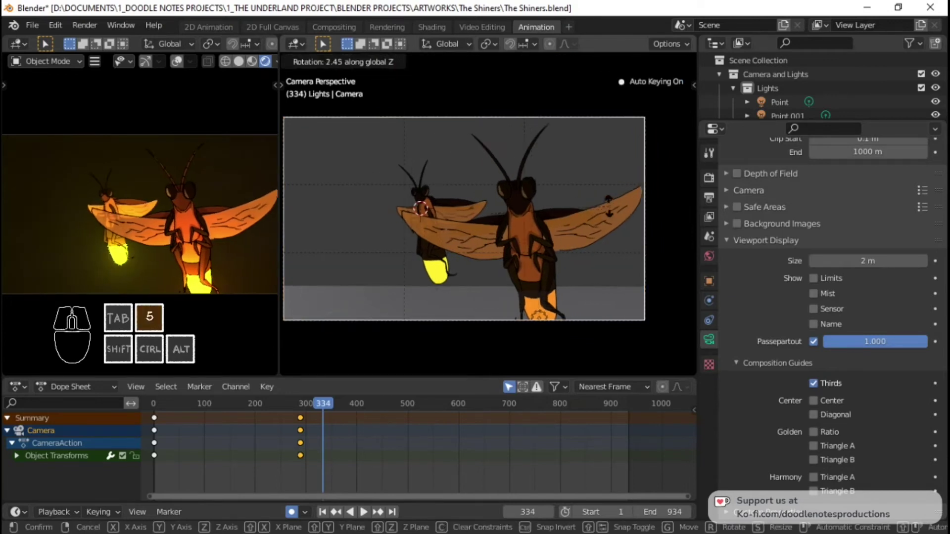
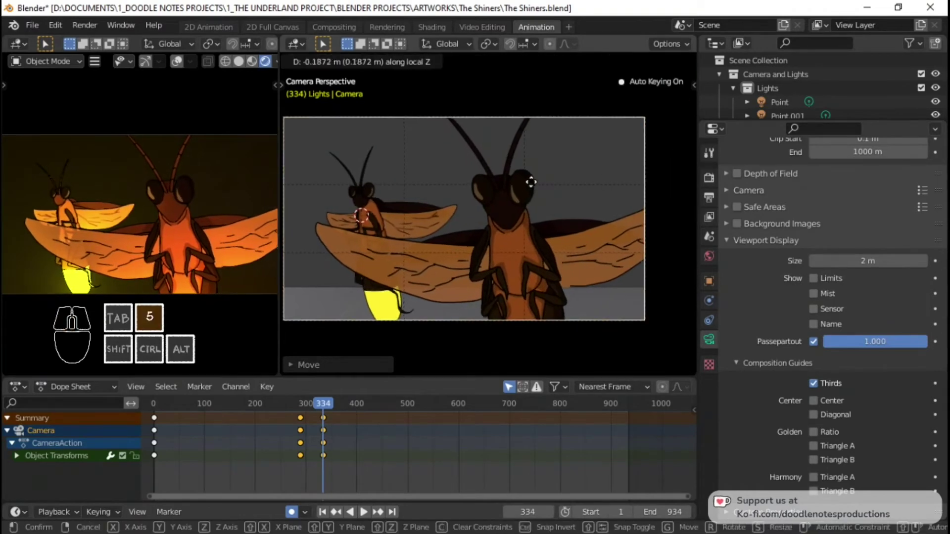
{"action": "left_click", "coordinate": [545, 140]}
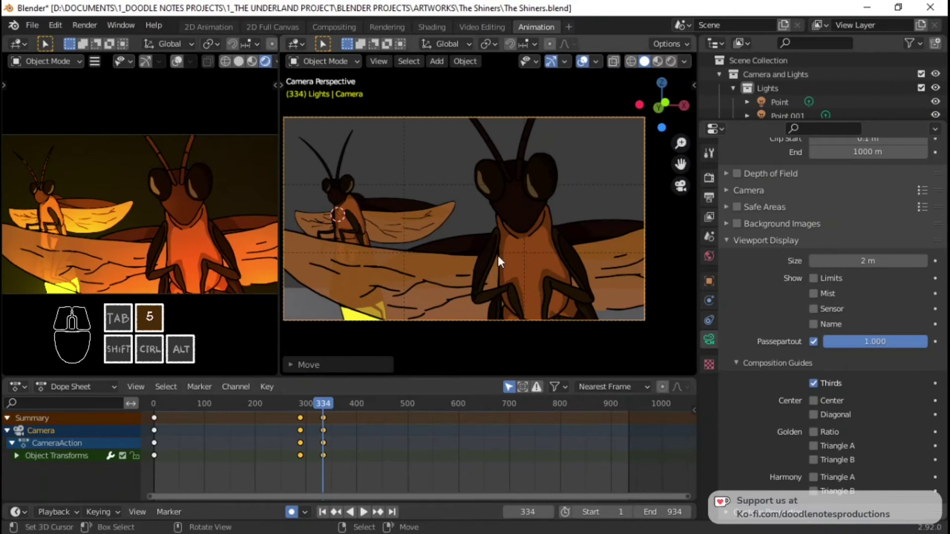
Tidy the timeline selection, undo a stray change and replay the shot from the start
{"action": "right_click", "coordinate": [301, 424]}
{"action": "right_click", "coordinate": [304, 423]}
{"action": "left_click", "coordinate": [304, 423]}
{"action": "left_click", "coordinate": [283, 424]}
{"action": "key", "text": "space"}
{"action": "key", "text": "space"}
{"action": "key", "text": "ctrl+z"}
{"action": "left_click", "coordinate": [175, 432]}
{"action": "key", "text": "space"}
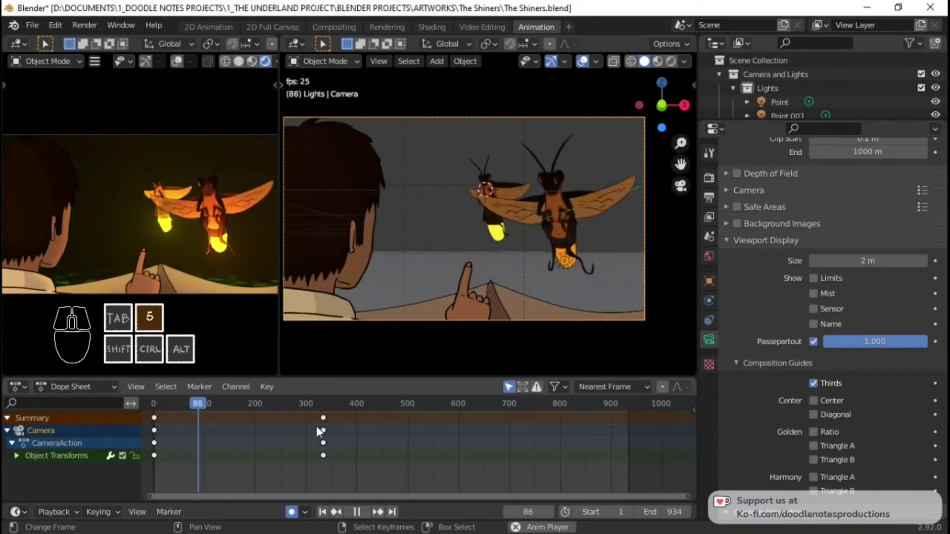
At frame 1, dolly and rotate the camera to refine the opening shot, then save
{"action": "key", "text": "space"}
{"action": "key", "text": "5"}
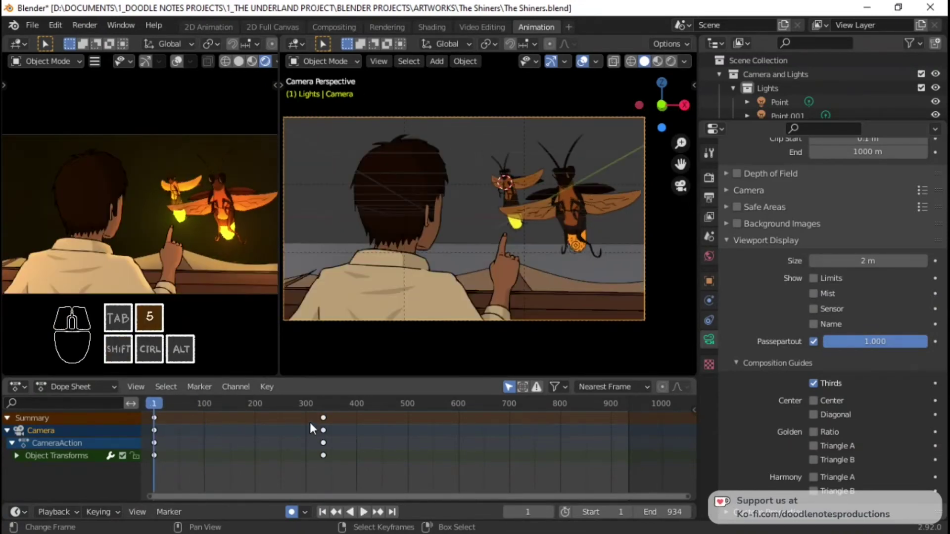
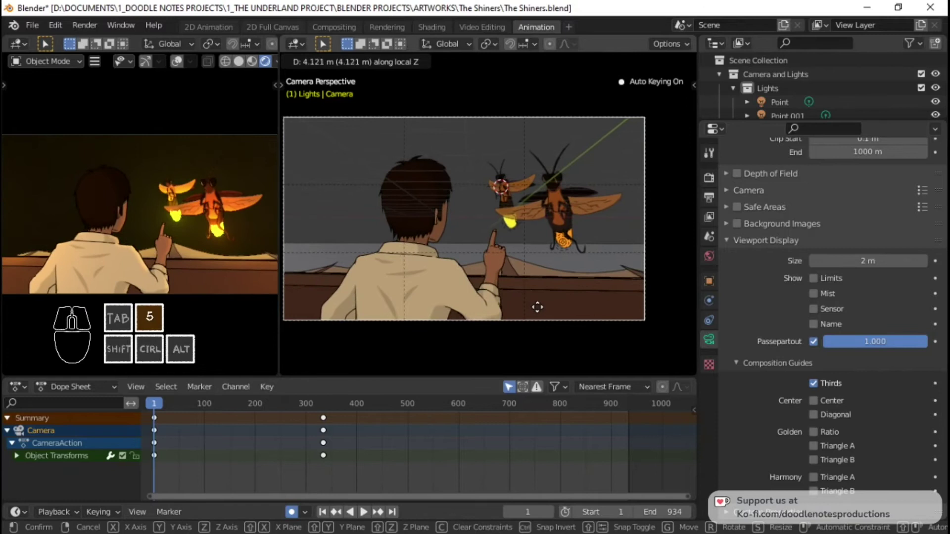
{"action": "left_click", "coordinate": [550, 288]}
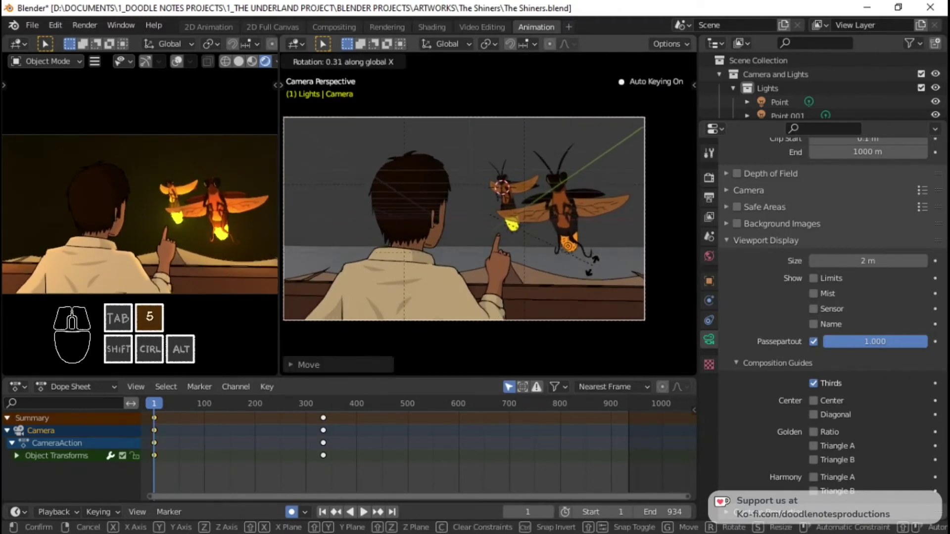
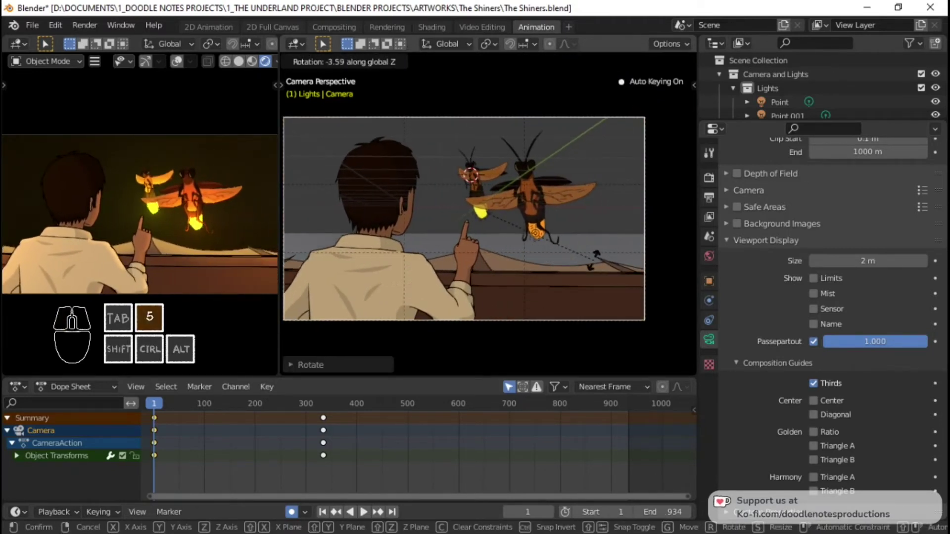
{"action": "left_click", "coordinate": [599, 270]}
{"action": "key", "text": "ctrl+s"}
{"action": "key", "text": "ctrl+s"}
Play to about frame 341 and begin rotating the camera toward the smaller firefly
{"action": "key", "text": "space"}
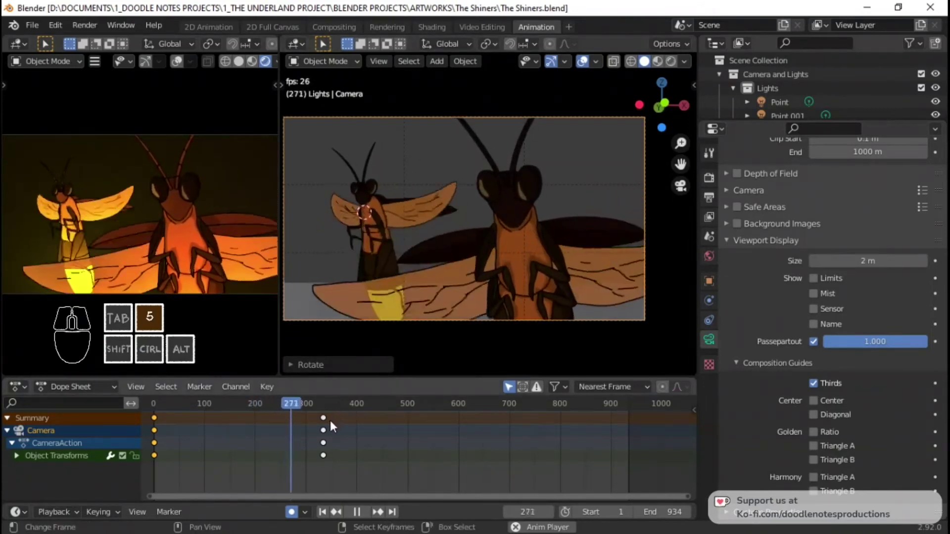
{"action": "key", "text": "space"}
{"action": "key", "text": "5"}
{"action": "left_click", "coordinate": [295, 426]}
{"action": "key", "text": "space"}
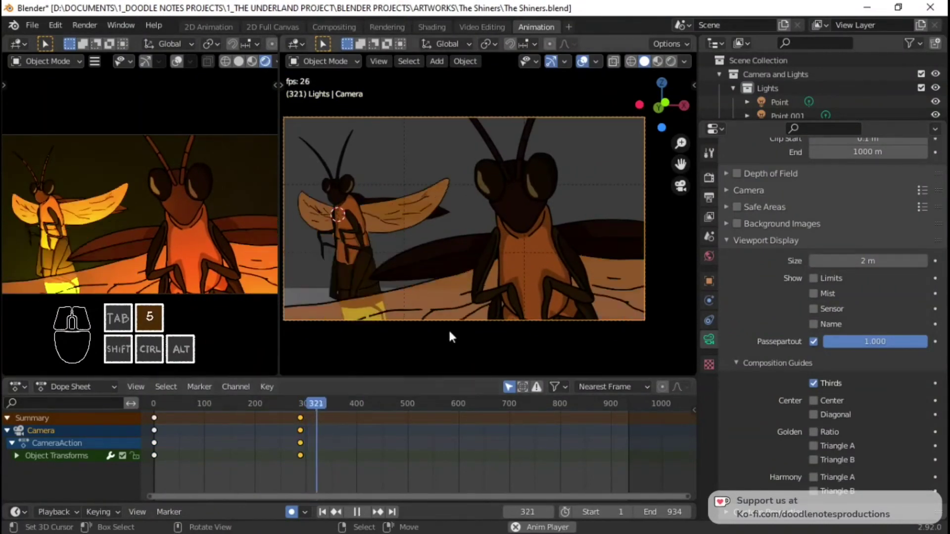
{"action": "key", "text": "space"}
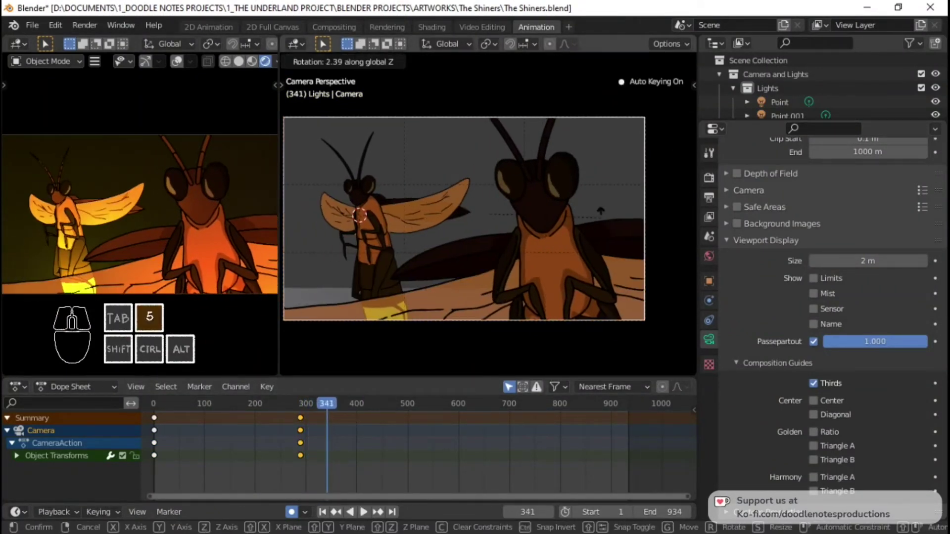
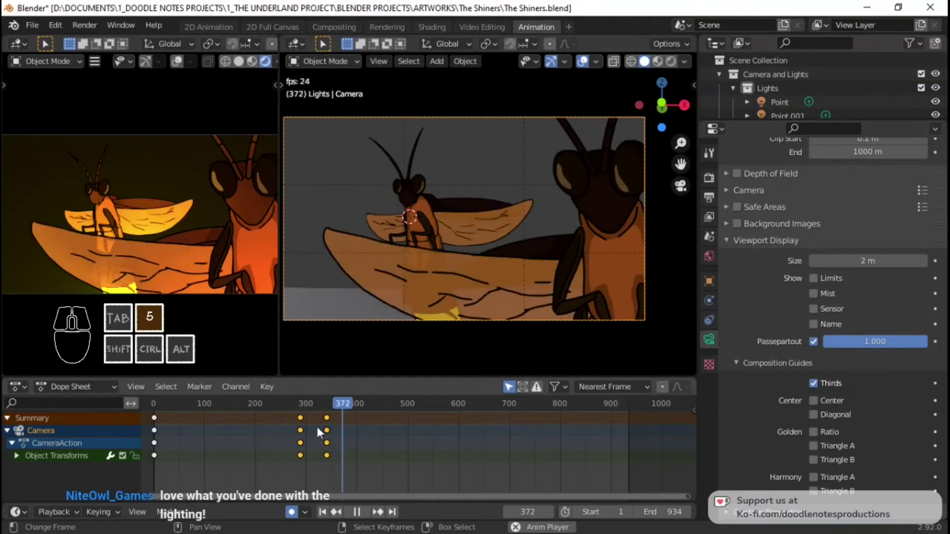
Step playback forward to settle the playhead at frame 491
{"action": "key", "text": "space"}
{"action": "left_click", "coordinate": [178, 440]}
{"action": "key", "text": "space"}
{"action": "key", "text": "space"}
{"action": "key", "text": "space"}
{"action": "key", "text": "space"}
{"action": "key", "text": "space"}
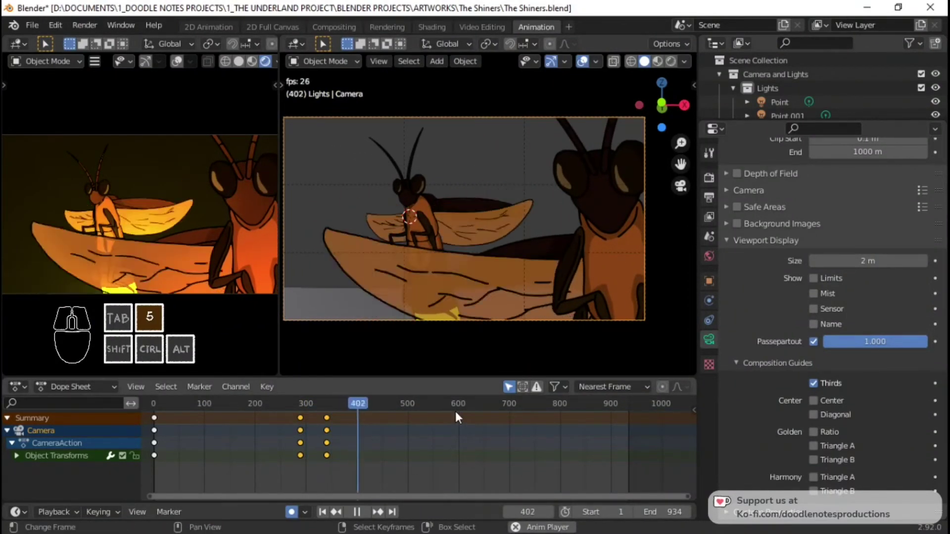
{"action": "key", "text": "space"}
{"action": "key", "text": "space"}
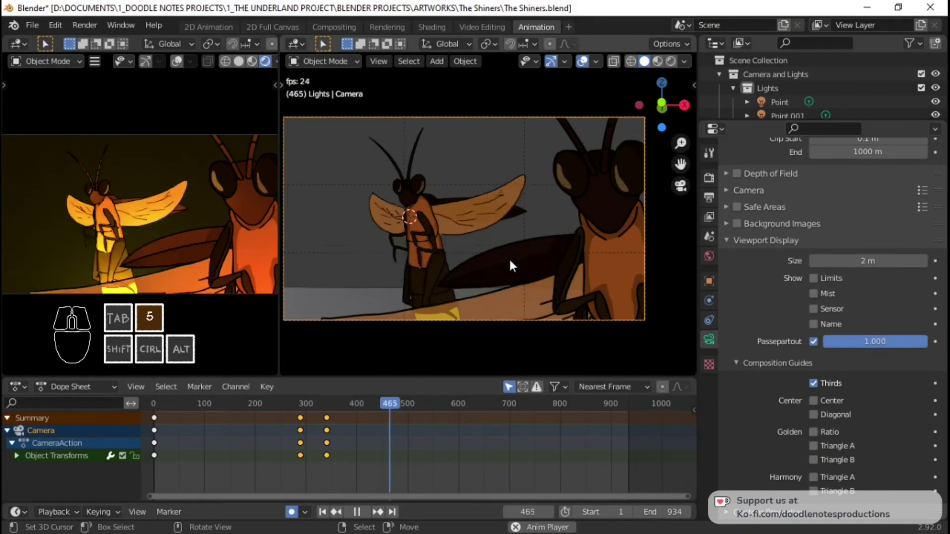
{"action": "key", "text": "space"}
{"action": "key", "text": "space"}
{"action": "key", "text": "space"}
Dolly and rotate the camera to frame the smaller firefly up close, keyed at 491
{"action": "key", "text": "g"}
{"action": "right_click", "coordinate": [490, 237]}
{"action": "key", "text": "g"}
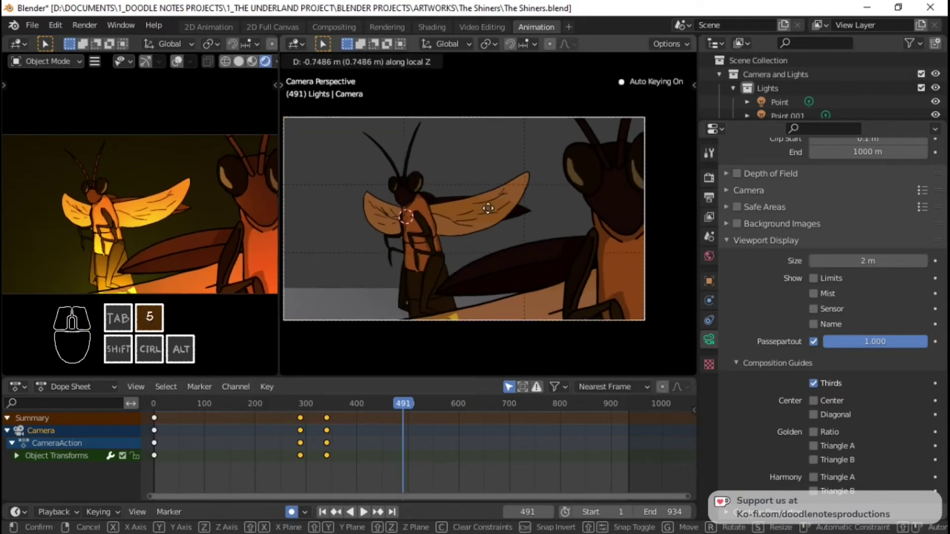
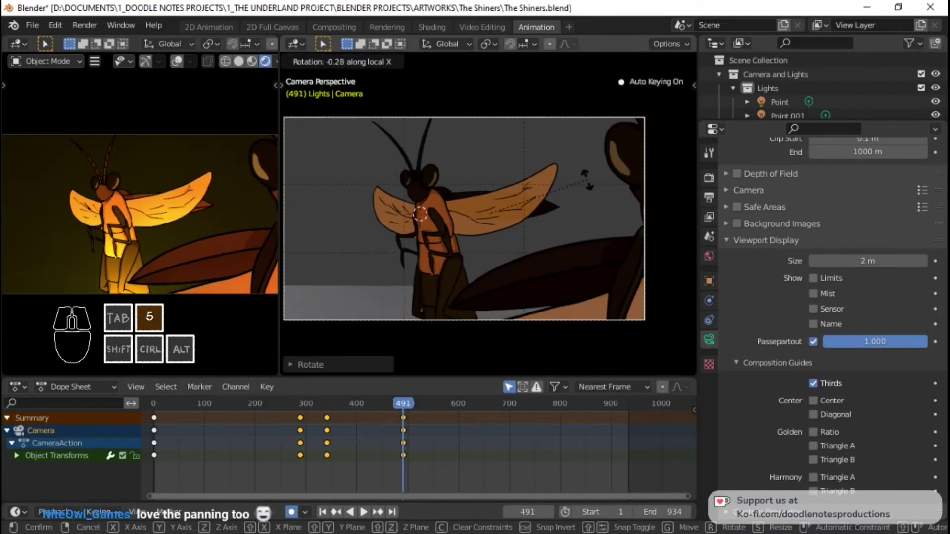
{"action": "left_click", "coordinate": [593, 182]}
{"action": "left_click", "coordinate": [594, 181]}
Replay the timeline past frame 470 to check the new camera move
{"action": "left_click", "coordinate": [322, 432]}
{"action": "key", "text": "space"}
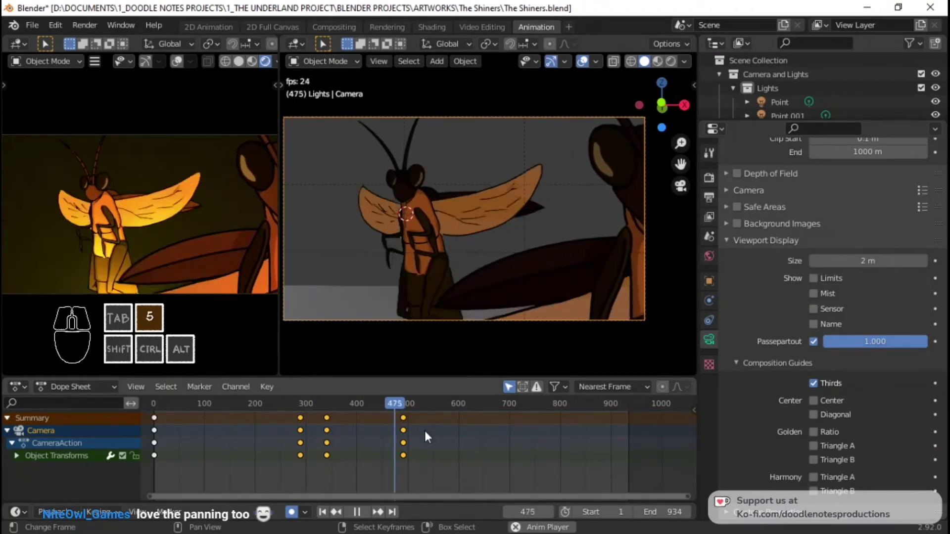
{"action": "key", "text": "space"}
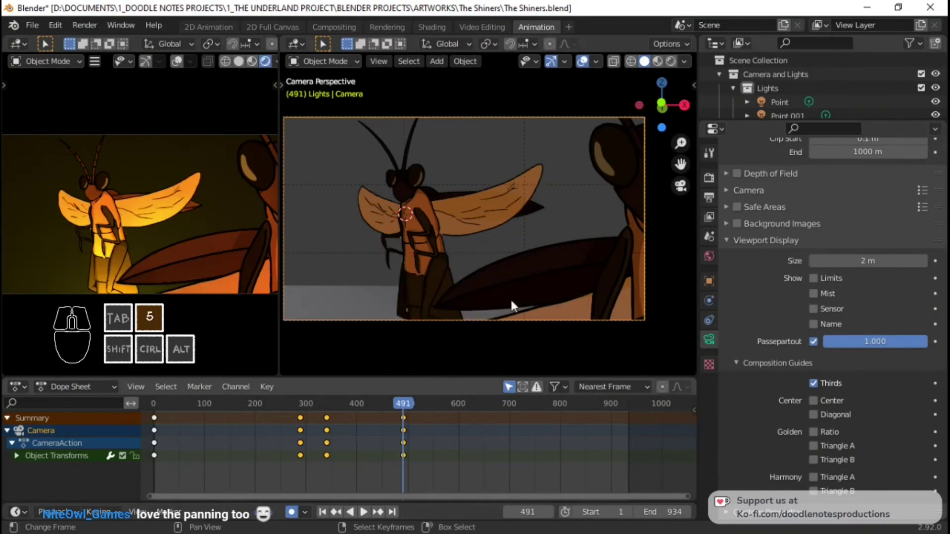
{"action": "left_click", "coordinate": [473, 290]}
{"action": "left_click", "coordinate": [312, 432]}
{"action": "key", "text": "space"}
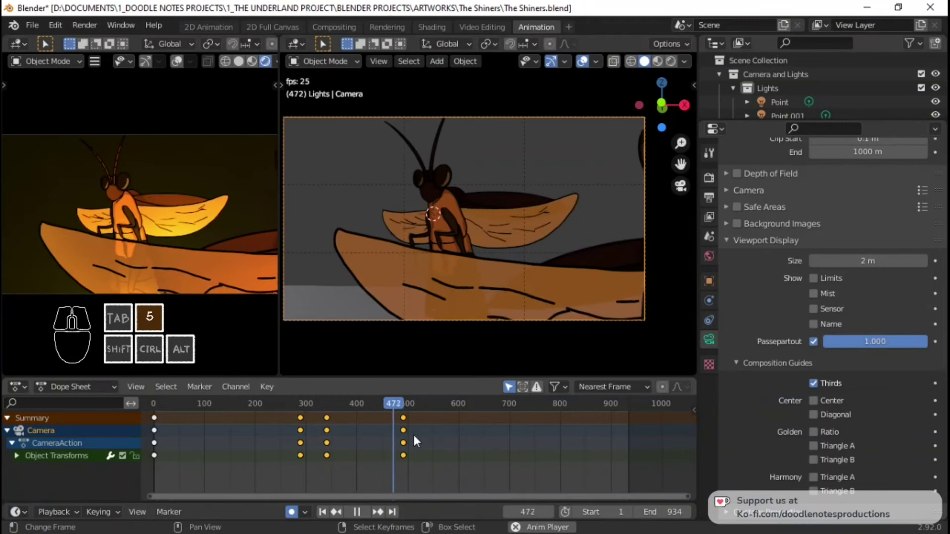
Play ahead to about frame 640 and key the camera pulling back toward the boy
{"action": "key", "text": "space"}
{"action": "left_click_drag", "start_coordinate": [540, 430], "coordinate": [555, 434]}
{"action": "key", "text": "space"}
{"action": "key", "text": "space"}
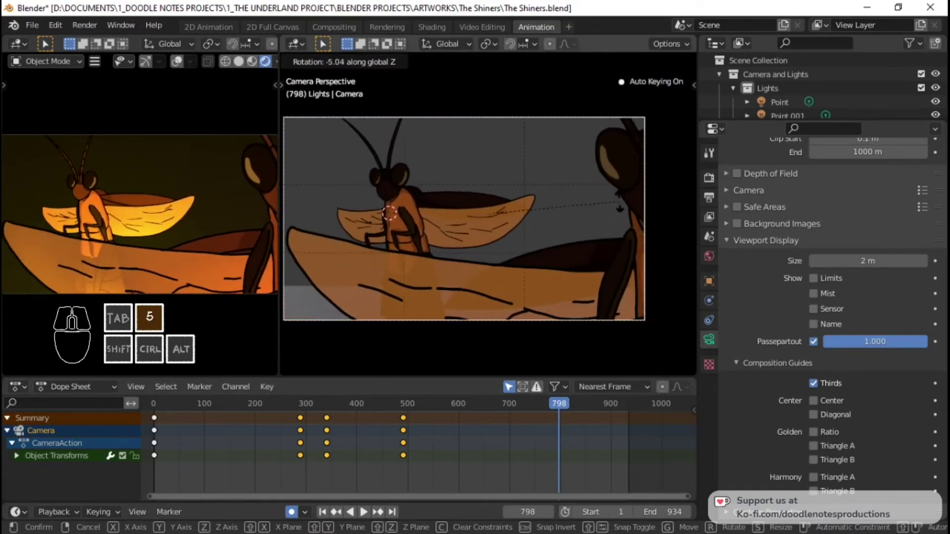
{"action": "left_click", "coordinate": [622, 214]}
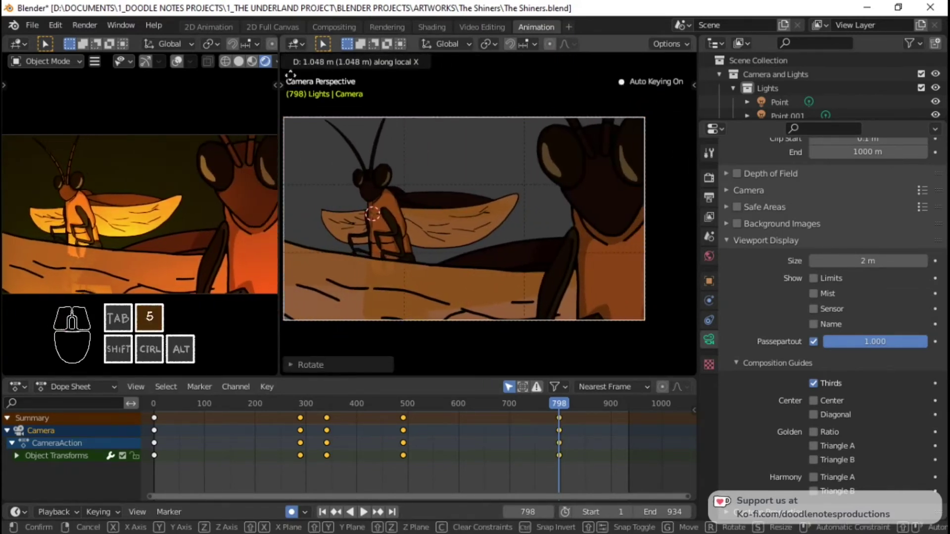
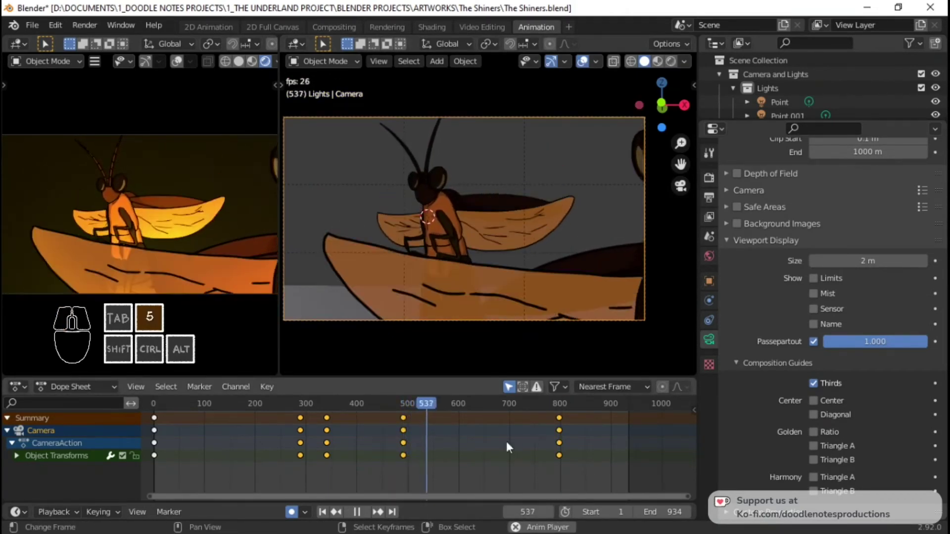
{"action": "key", "text": "space"}
Slide the later camera keyframes along the timeline and replay the result
{"action": "right_click", "coordinate": [573, 417]}
{"action": "right_click", "coordinate": [565, 415]}
{"action": "key", "text": "g"}
{"action": "right_click", "coordinate": [571, 424]}
{"action": "right_click", "coordinate": [563, 422]}
{"action": "key", "text": "g"}
{"action": "left_click", "coordinate": [481, 433]}
{"action": "left_click", "coordinate": [406, 434]}
{"action": "key", "text": "space"}
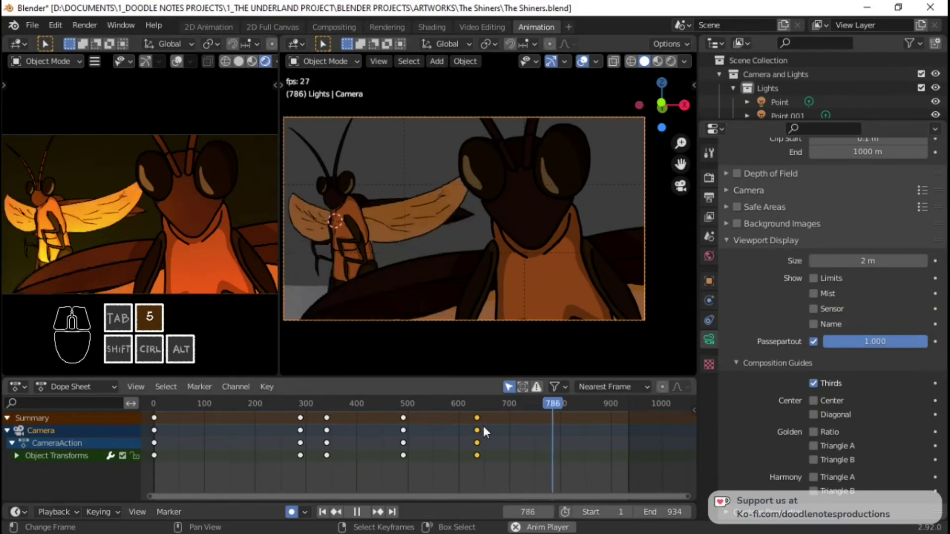
{"action": "key", "text": "space"}
{"action": "key", "text": "space"}
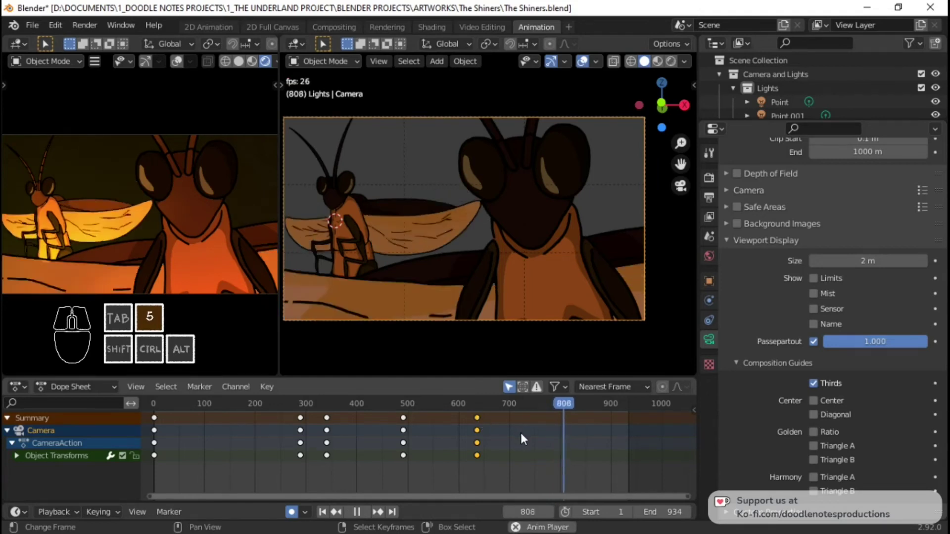
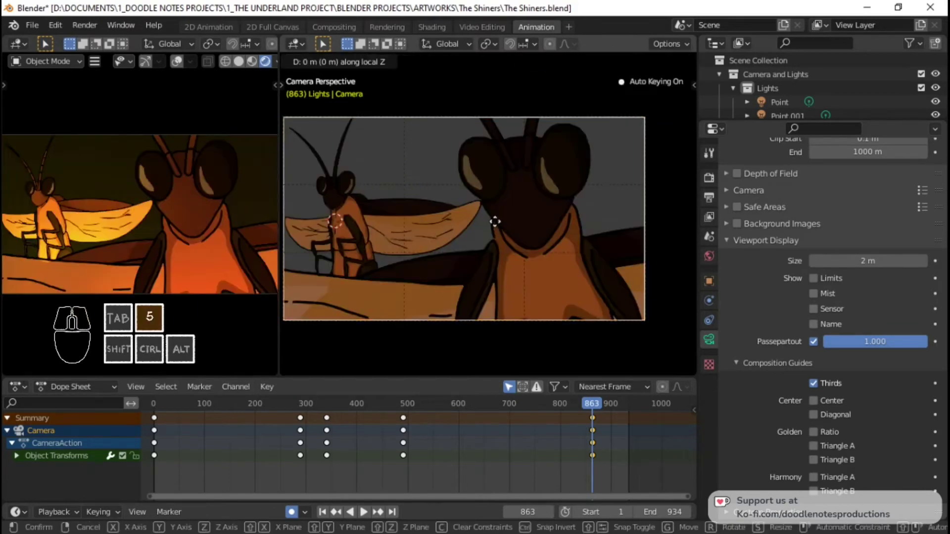
Duplicate a camera key, delete a stray one and reposition the keys near frame 865
{"action": "right_click", "coordinate": [496, 66]}
{"action": "right_click", "coordinate": [162, 423]}
{"action": "key", "text": "shift+d"}
{"action": "left_click", "coordinate": [479, 447]}
{"action": "right_click", "coordinate": [589, 425]}
{"action": "right_click", "coordinate": [600, 424]}
{"action": "key", "text": "x"}
{"action": "left_click", "coordinate": [600, 424]}
{"action": "right_click", "coordinate": [487, 425]}
{"action": "right_click", "coordinate": [477, 422]}
{"action": "key", "text": "shift+5"}
{"action": "left_click", "coordinate": [380, 419]}
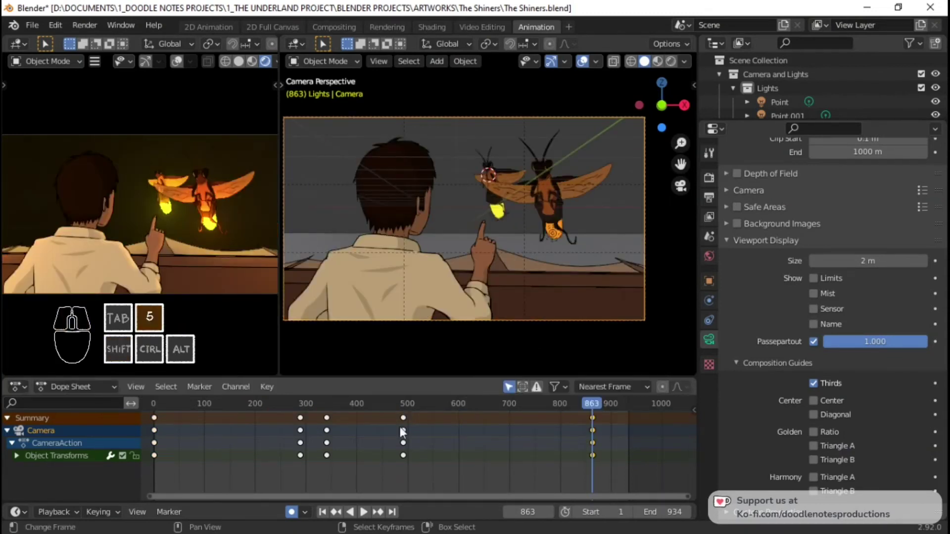
Replay and key the final camera framing of the boy and fireflies near frame 865
{"action": "left_click", "coordinate": [305, 445]}
{"action": "key", "text": "space"}
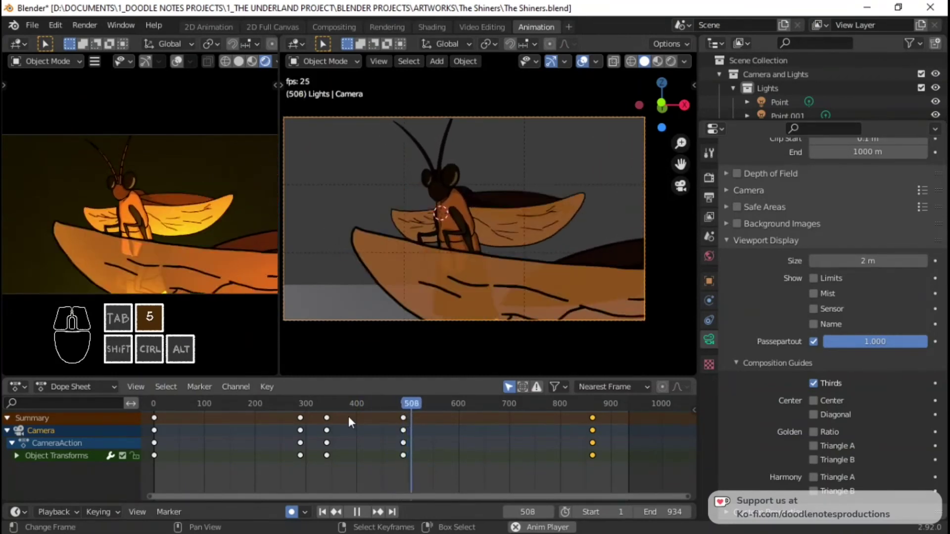
{"action": "key", "text": "space"}
{"action": "left_click", "coordinate": [484, 431]}
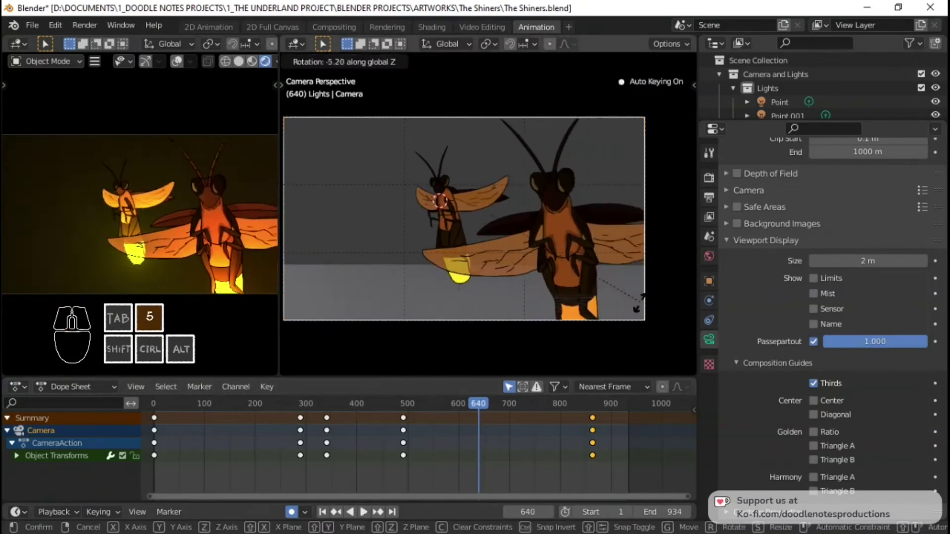
{"action": "left_click", "coordinate": [642, 347]}
{"action": "left_click", "coordinate": [407, 435]}
{"action": "key", "text": "space"}
Rewind the playhead to frame 1 and save The Shiners.blend
{"action": "key", "text": "5"}
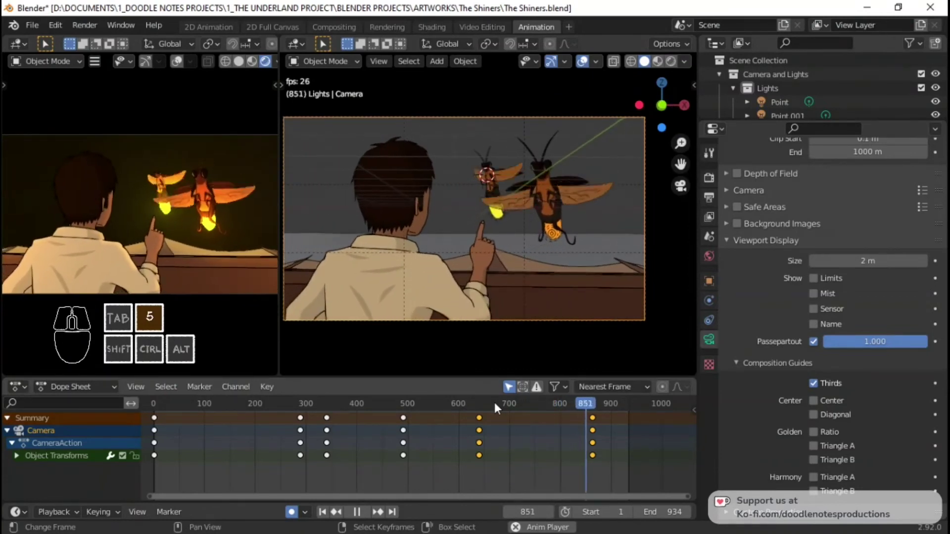
{"action": "key", "text": "space"}
{"action": "key", "text": "5"}
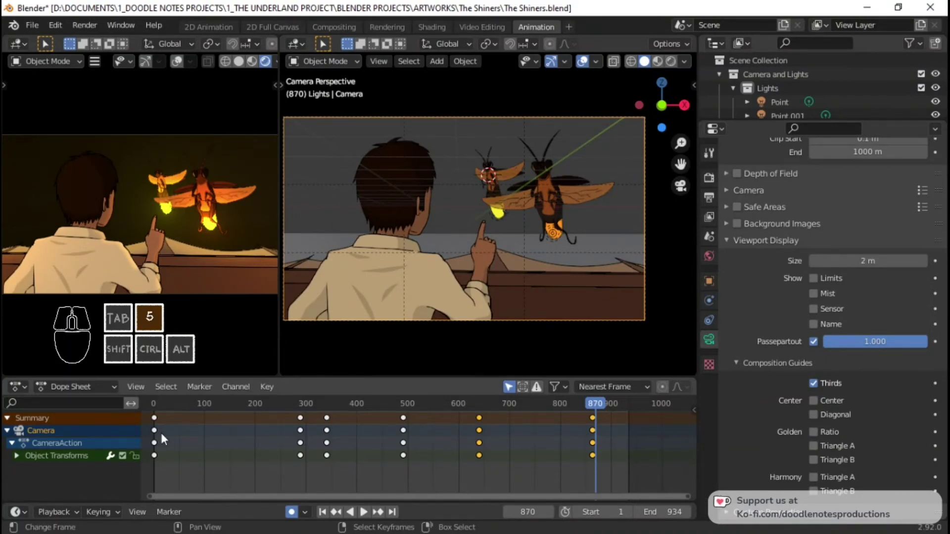
{"action": "left_click", "coordinate": [158, 436]}
{"action": "key", "text": "ctrl+5"}
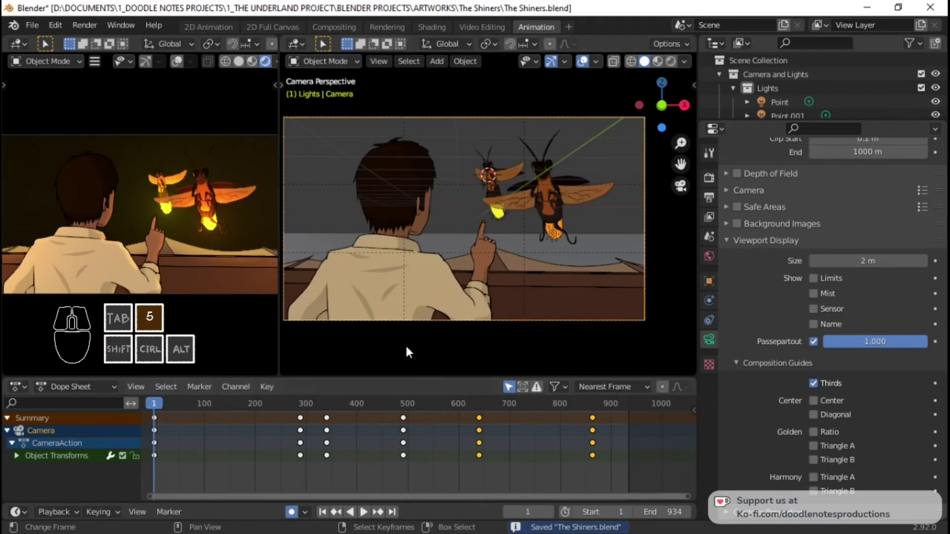
{"action": "key", "text": "ctrl+5"}
{"action": "left_click_drag", "start_coordinate": [588, 246], "coordinate": [508, 250]}
{"action": "right_click", "coordinate": [549, 267]}
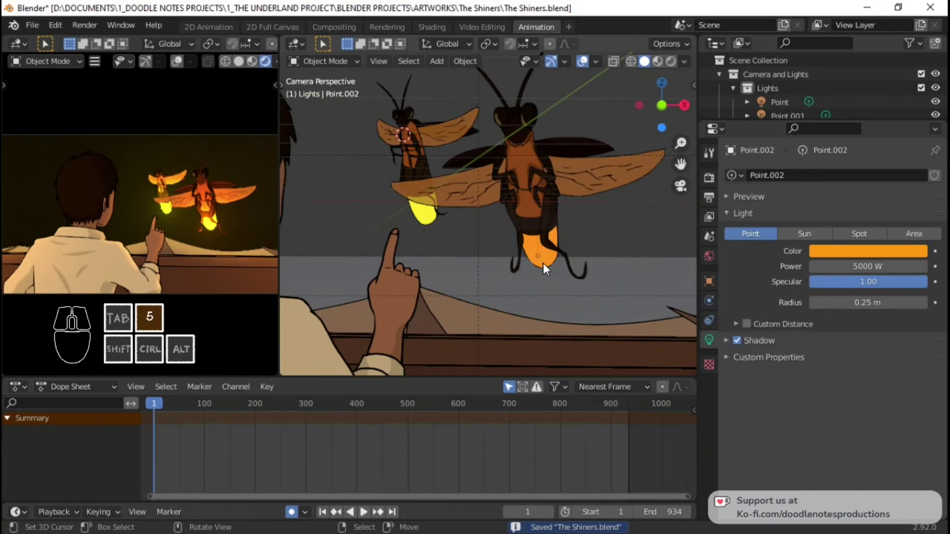
{"action": "key", "text": "space"}
{"action": "key", "text": "5"}
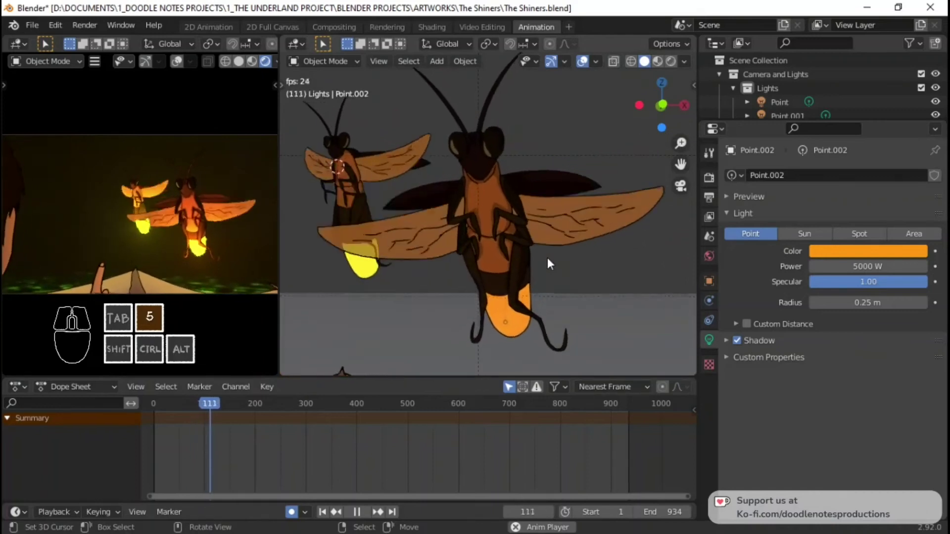
{"action": "key", "text": "space"}
{"action": "key", "text": "5"}
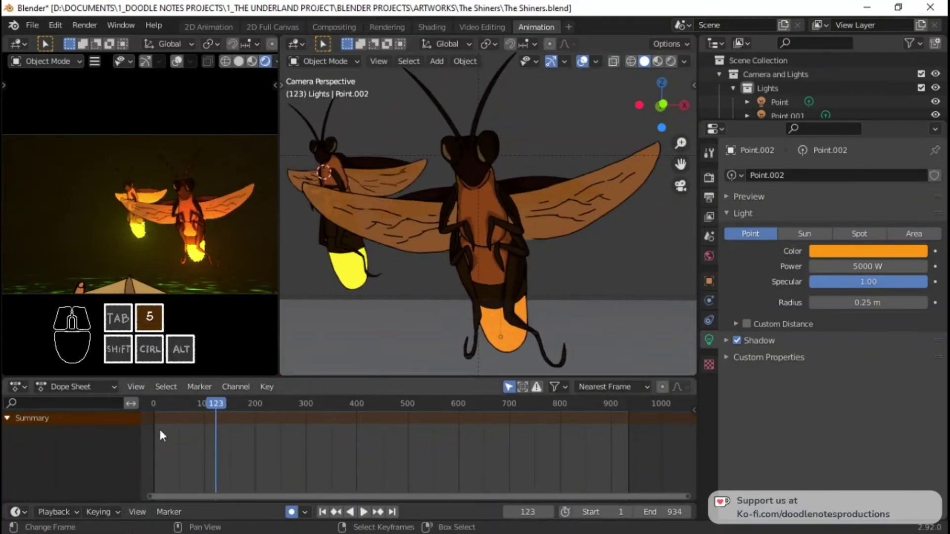
{"action": "left_click", "coordinate": [169, 438]}
{"action": "left_click", "coordinate": [158, 438]}
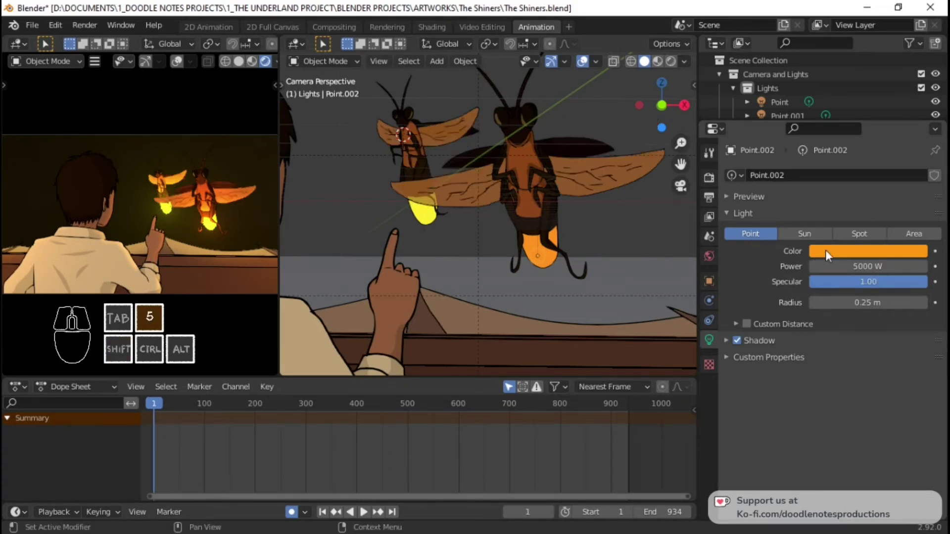
{"action": "right_click", "coordinate": [840, 252]}
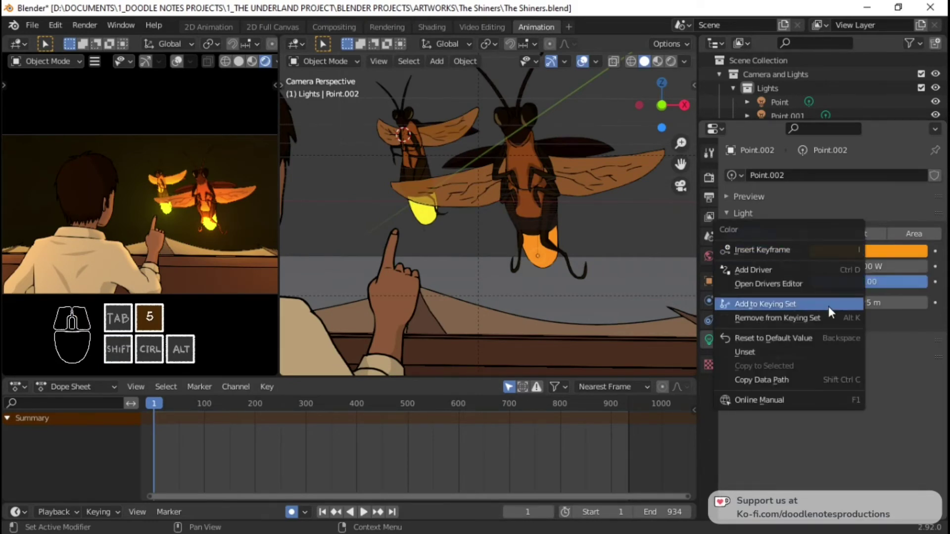
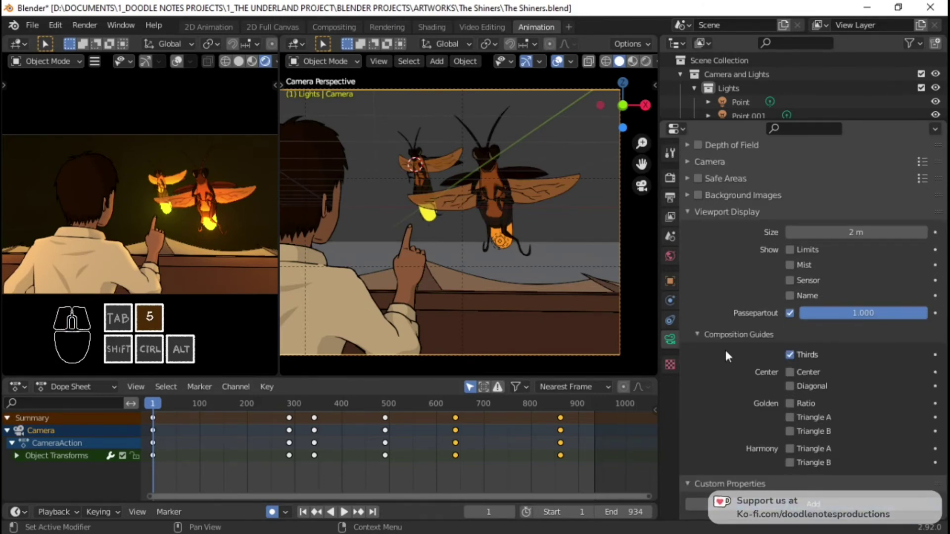
Show the N sidebar and browse the Item and Tool tabs for the camera's transform values
{"action": "key", "text": "5"}
{"action": "left_click", "coordinate": [656, 128]}
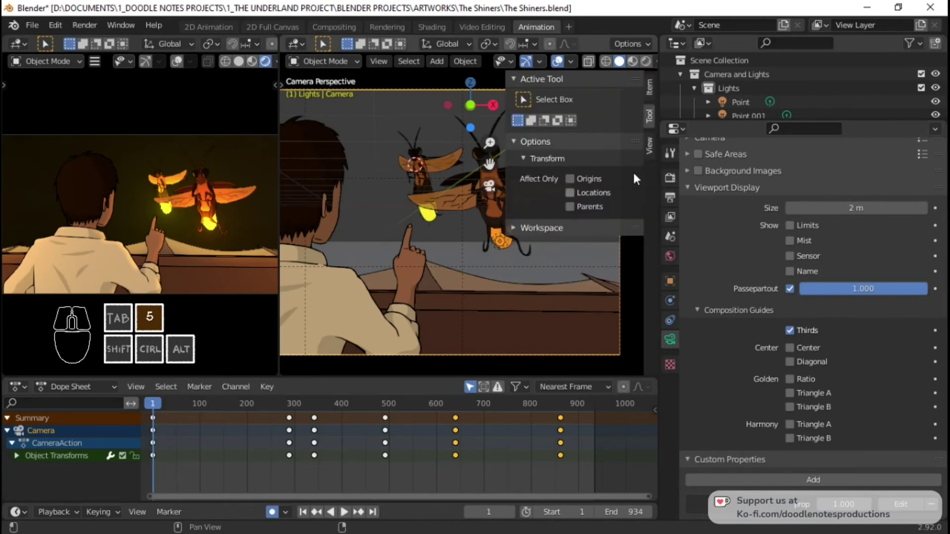
{"action": "left_click", "coordinate": [652, 152]}
{"action": "left_click", "coordinate": [541, 87]}
{"action": "left_click", "coordinate": [542, 99]}
{"action": "left_click", "coordinate": [655, 92]}
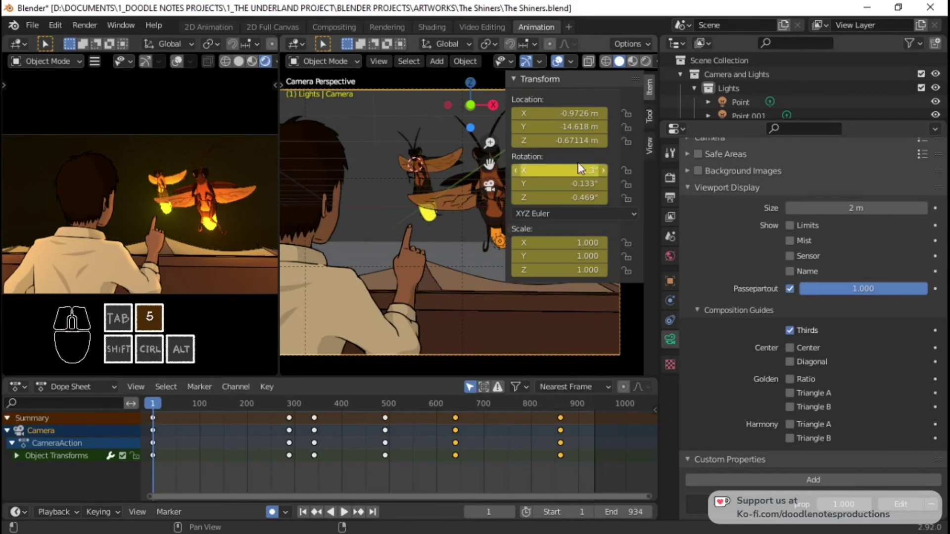
{"action": "left_click", "coordinate": [553, 89]}
{"action": "left_click", "coordinate": [655, 120]}
{"action": "left_click", "coordinate": [571, 233]}
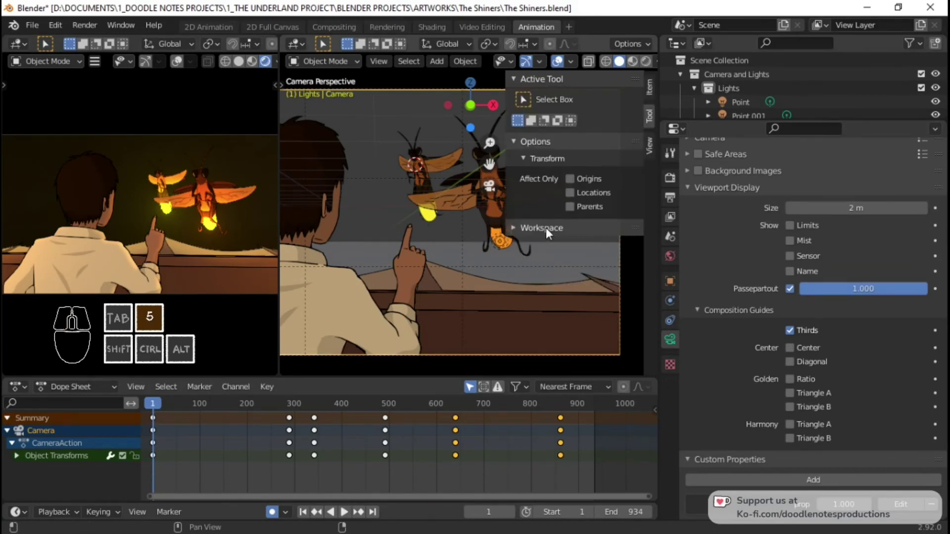
In Object Properties remove the stray camera custom property, then select light Point.002
{"action": "left_click", "coordinate": [551, 233]}
{"action": "left_click", "coordinate": [932, 507]}
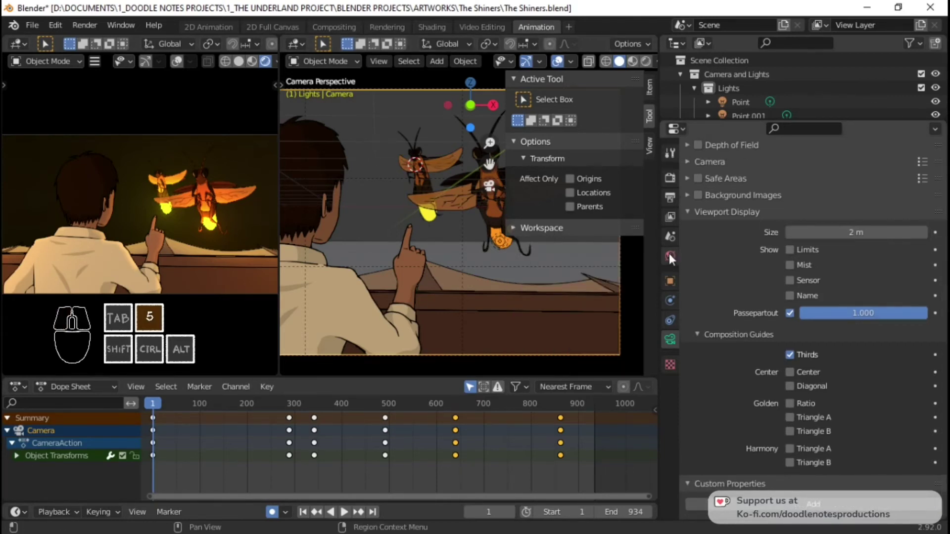
{"action": "left_click", "coordinate": [669, 279]}
{"action": "left_click", "coordinate": [733, 491]}
{"action": "left_click", "coordinate": [820, 509]}
{"action": "left_click", "coordinate": [654, 92]}
{"action": "left_click", "coordinate": [531, 96]}
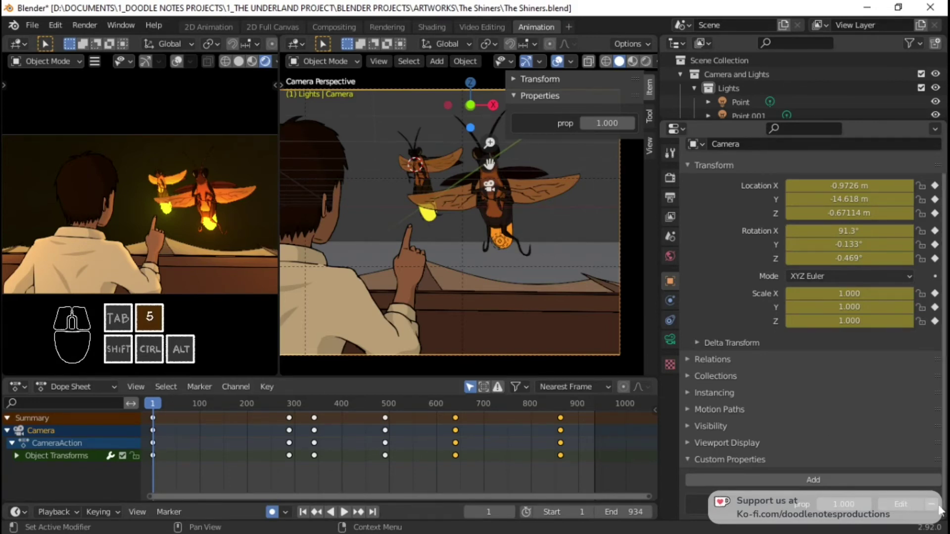
{"action": "left_click", "coordinate": [561, 59]}
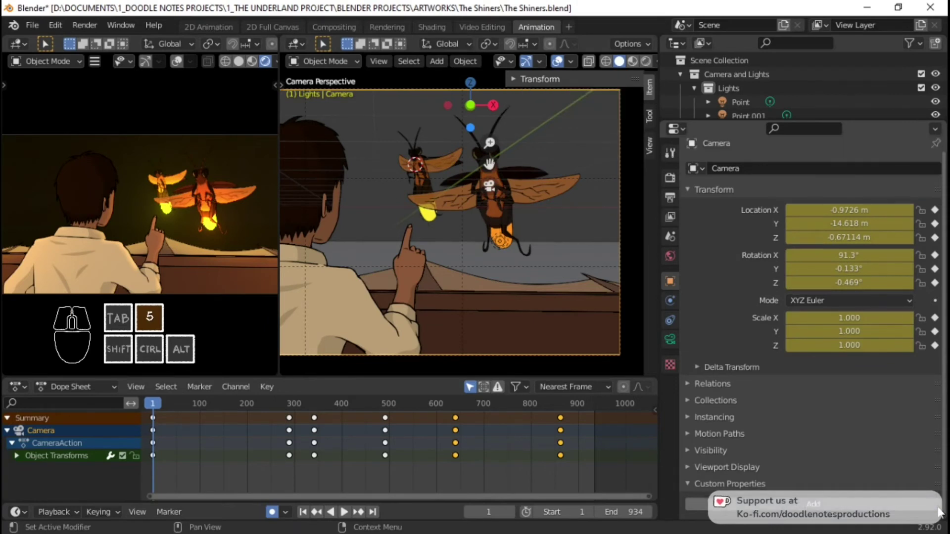
{"action": "right_click", "coordinate": [496, 247]}
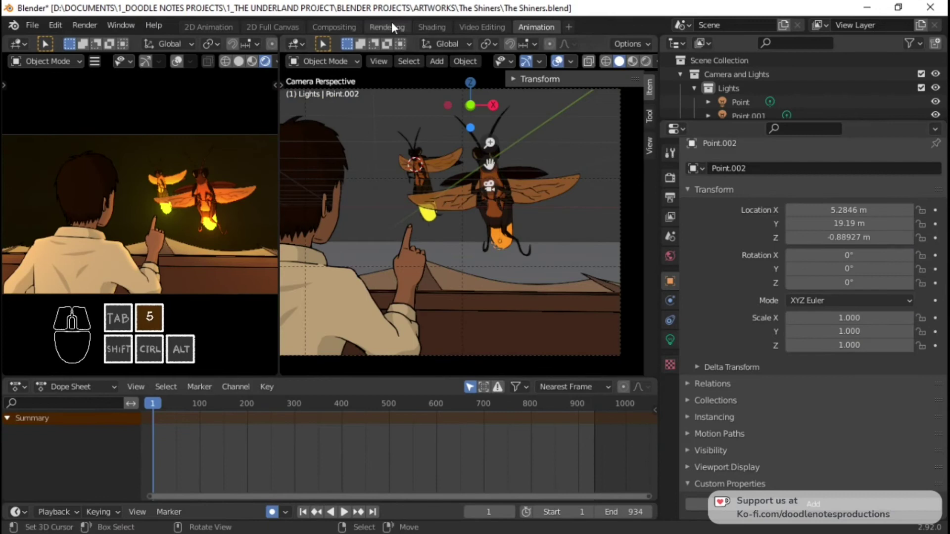
Show the scene with Rendered viewport shading in the Shading workspace, zoomed on the fireflies, and save
{"action": "left_click", "coordinate": [426, 32]}
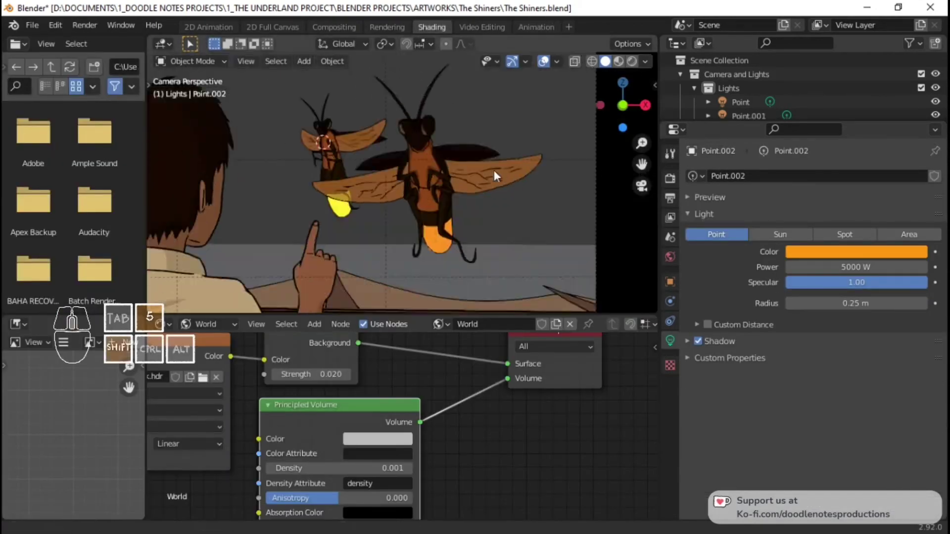
{"action": "left_click", "coordinate": [638, 62]}
{"action": "left_click_drag", "start_coordinate": [488, 226], "coordinate": [382, 407]}
{"action": "key", "text": "ctrl+5"}
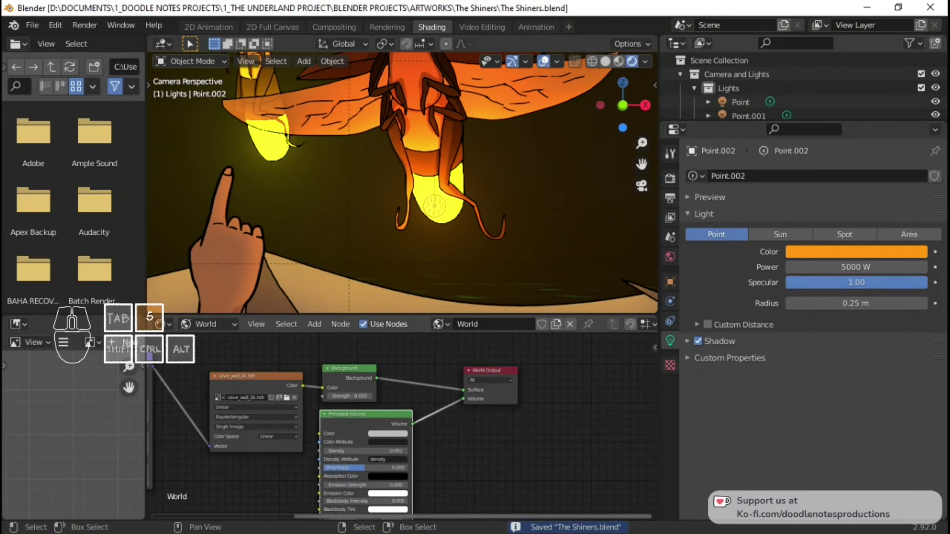
Frame the firefly light and reselect the Point.002 light after the ground plane
{"action": "left_click", "coordinate": [607, 5]}
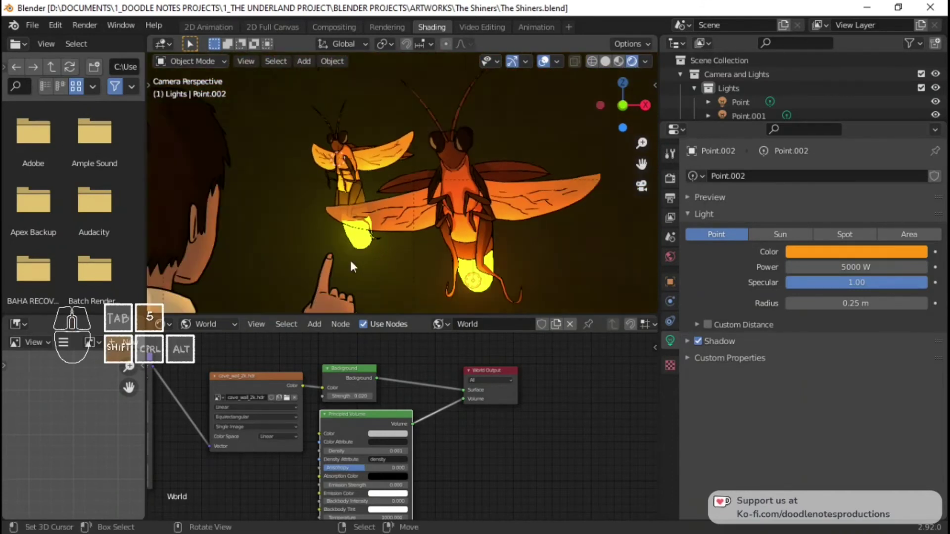
{"action": "key", "text": "5"}
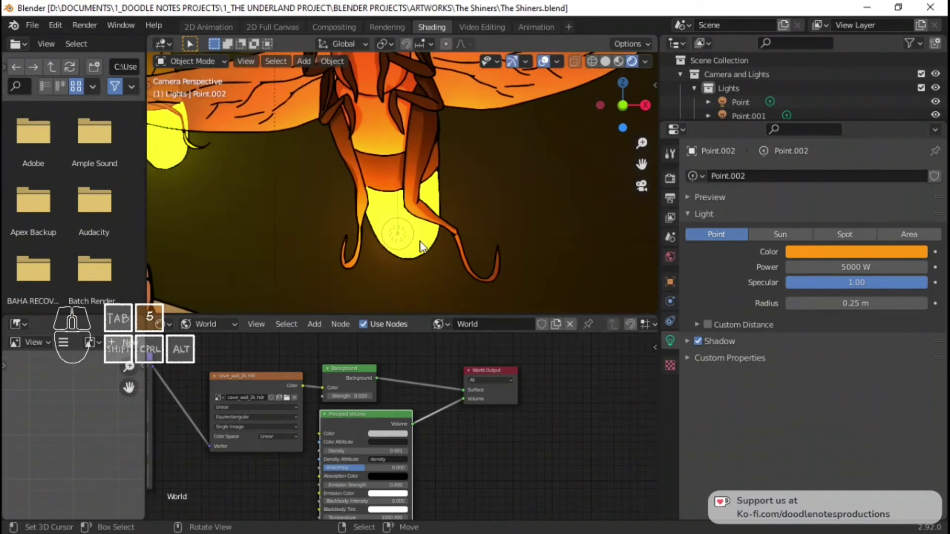
{"action": "right_click", "coordinate": [415, 239]}
{"action": "right_click", "coordinate": [414, 239]}
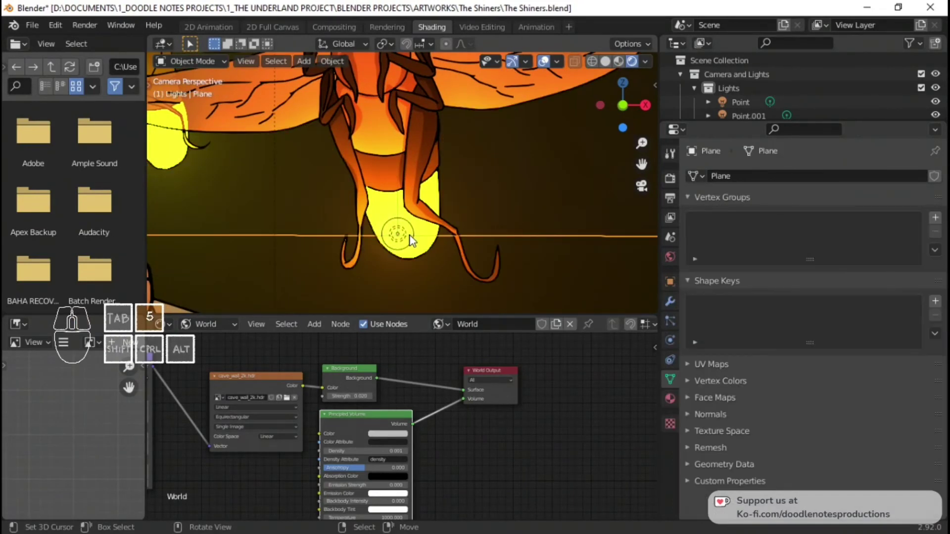
{"action": "right_click", "coordinate": [419, 235]}
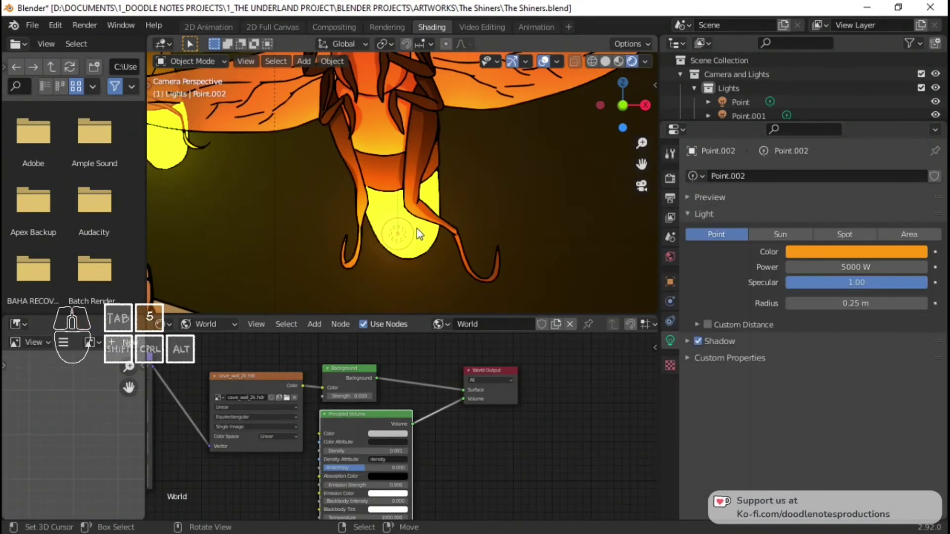
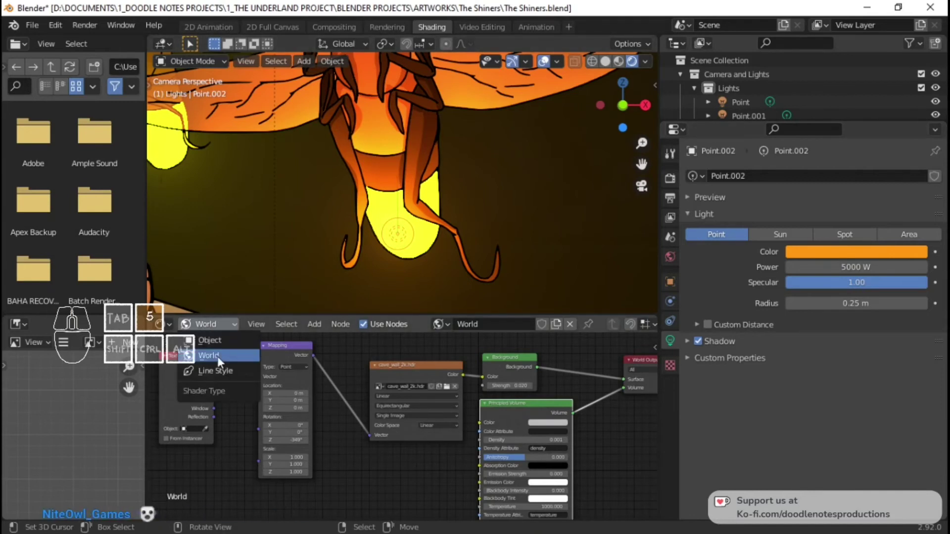
Select the SHiners firefly drawing and review its Shadow, Glow2 and Glow materials
{"action": "left_click", "coordinate": [233, 343]}
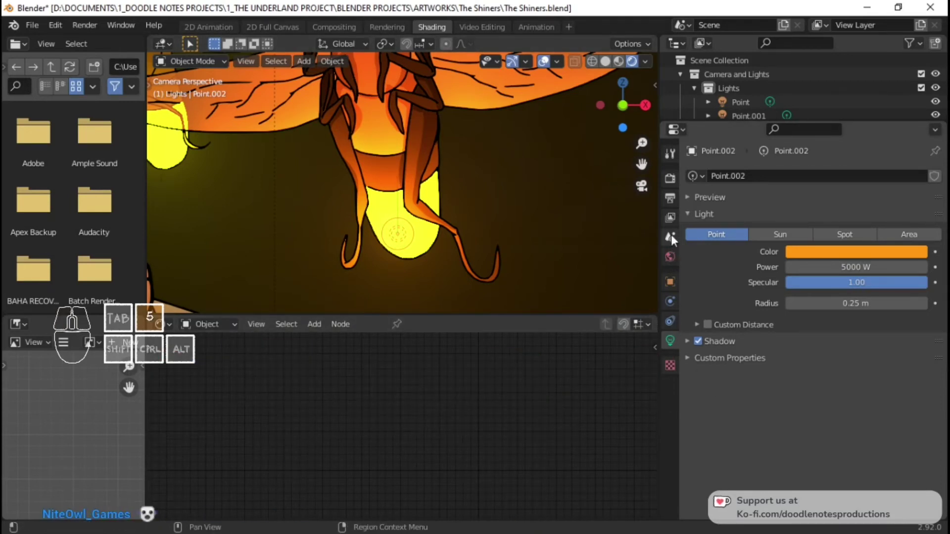
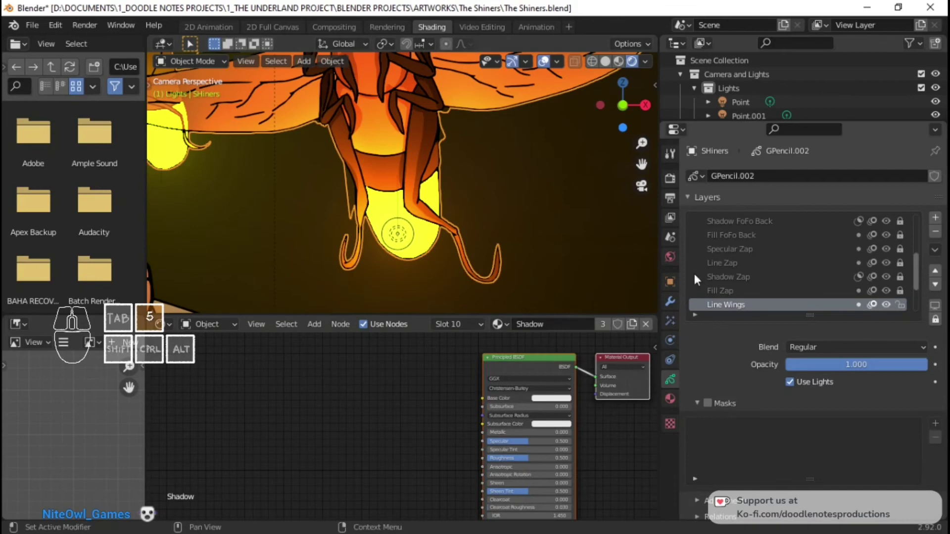
{"action": "left_click", "coordinate": [678, 402]}
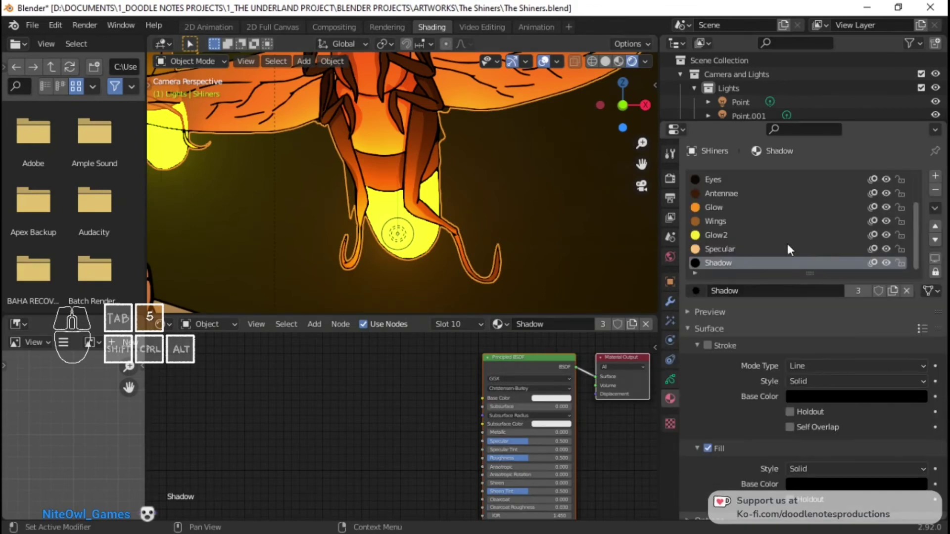
{"action": "left_click", "coordinate": [727, 239]}
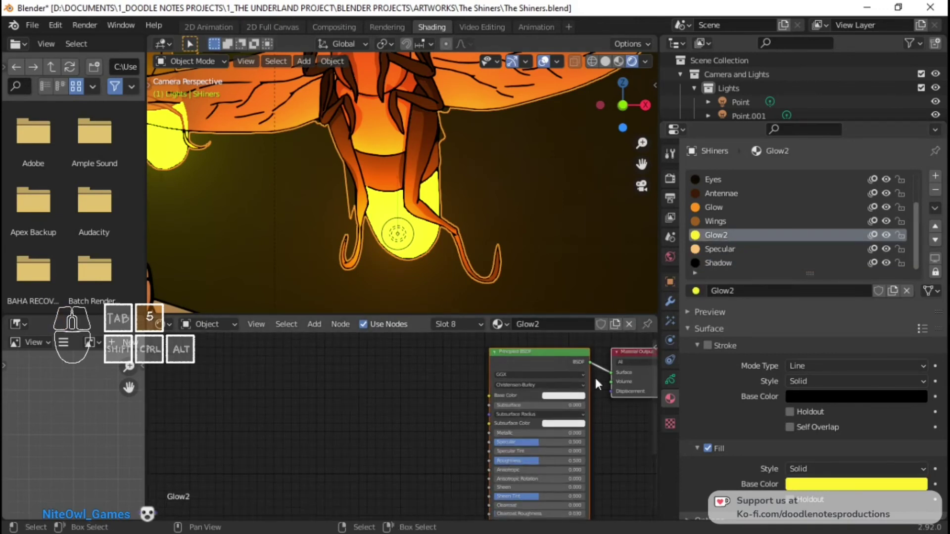
{"action": "right_click", "coordinate": [183, 166]}
{"action": "left_click", "coordinate": [725, 201]}
{"action": "left_click", "coordinate": [730, 213]}
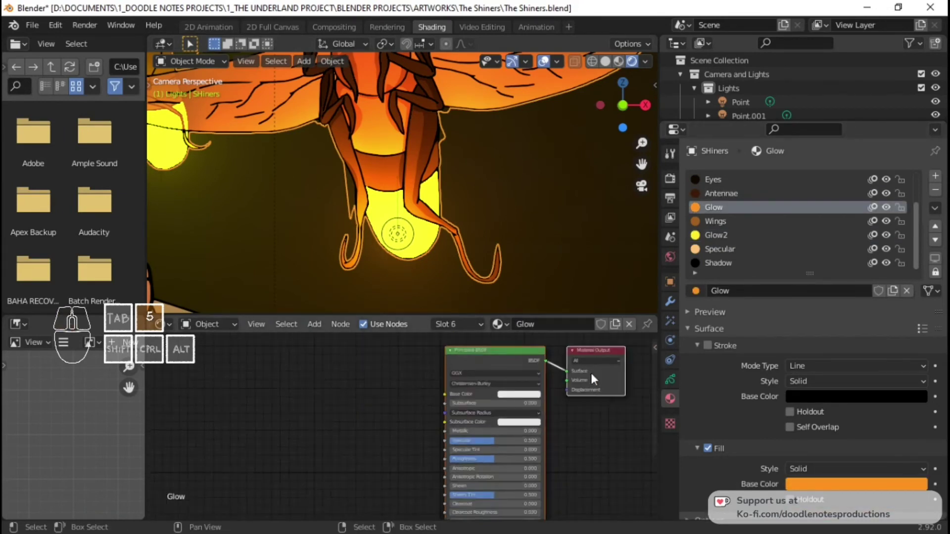
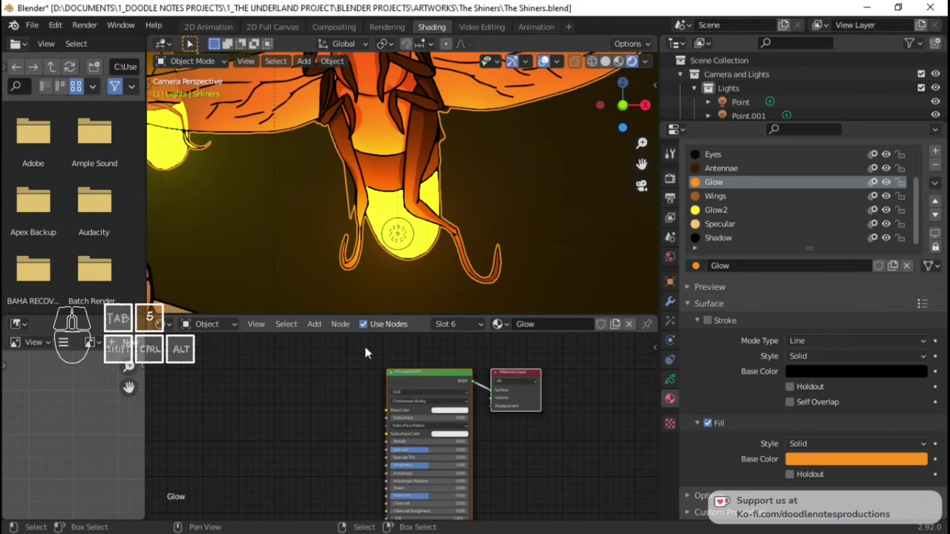
Check the editor-type menu and return to the Animation workspace
{"action": "left_click", "coordinate": [169, 325]}
{"action": "left_click", "coordinate": [167, 326]}
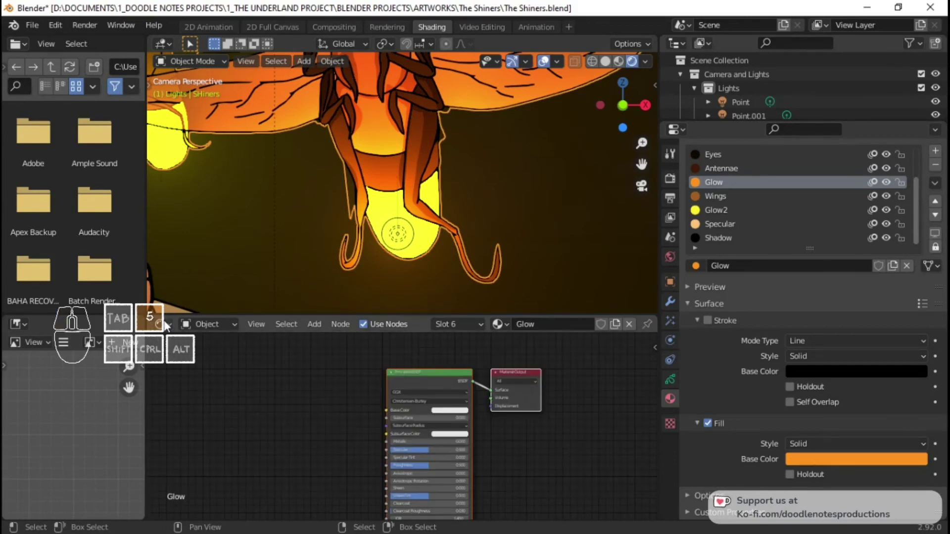
{"action": "left_click", "coordinate": [166, 326]}
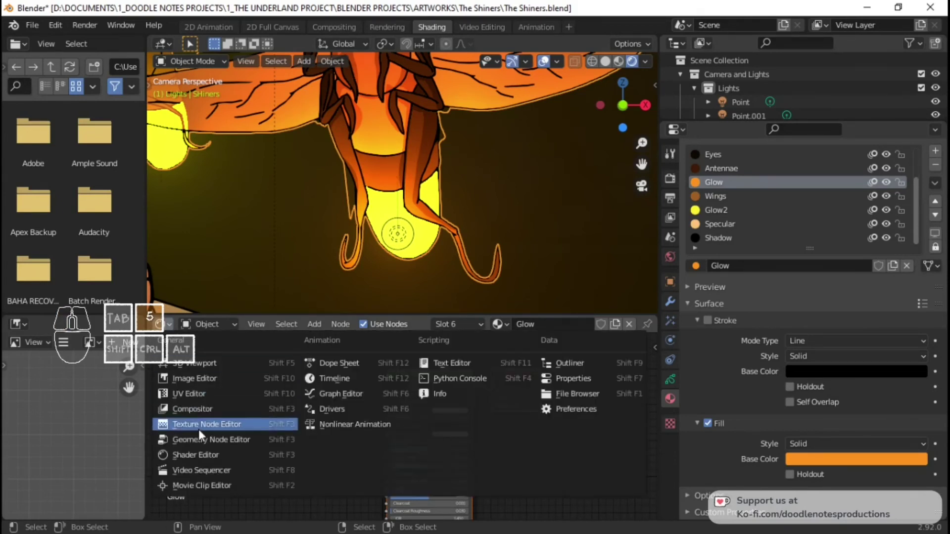
{"action": "left_click", "coordinate": [539, 30]}
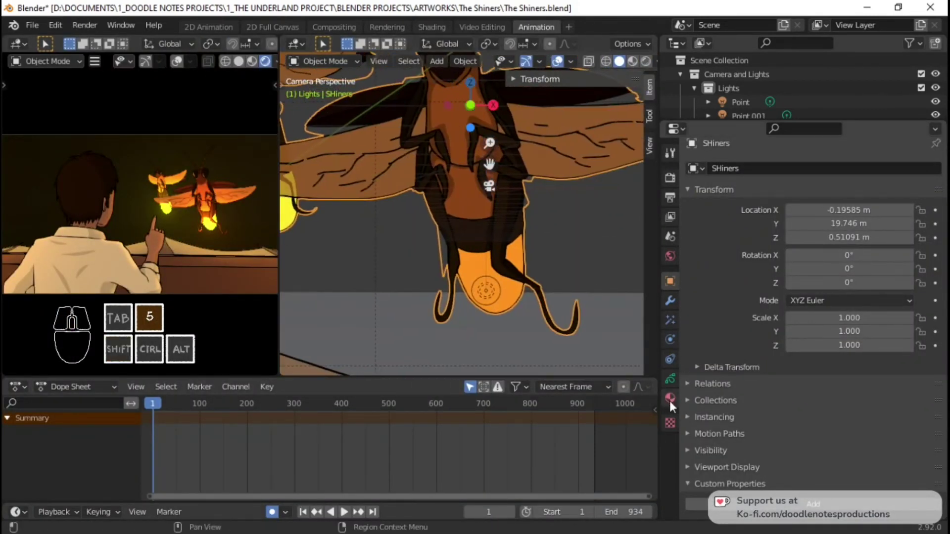
Keyframe the Glow material's orange fill colour at frame 1 and move on to around frame 20
{"action": "left_click", "coordinate": [671, 397]}
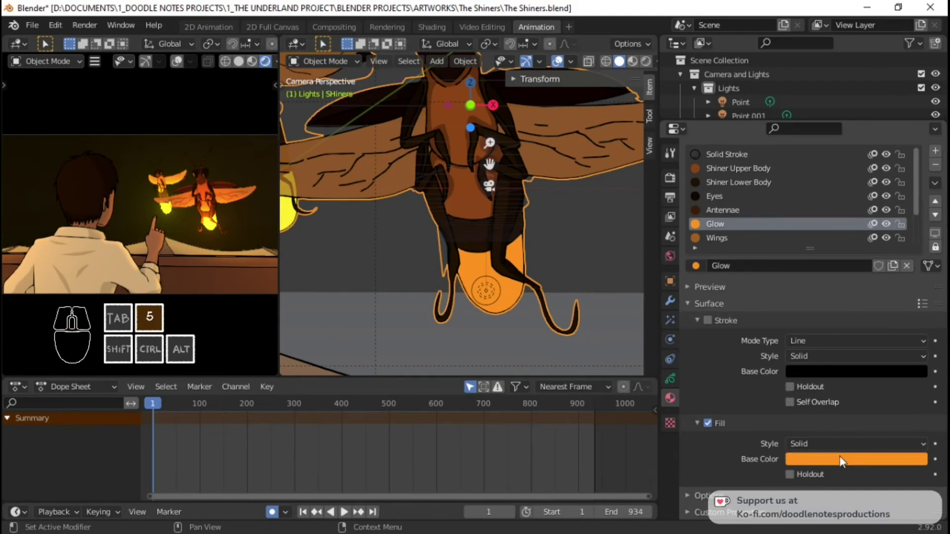
{"action": "key", "text": "5"}
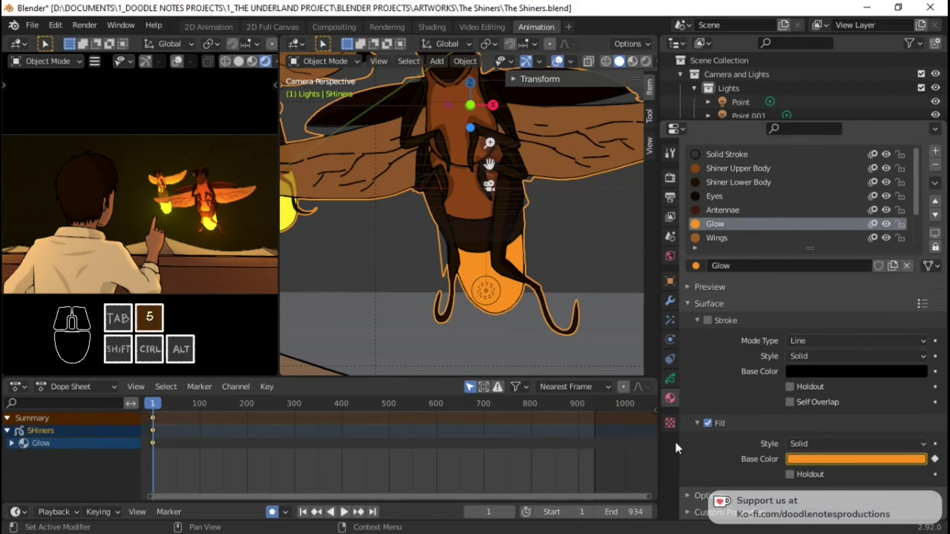
{"action": "key", "text": "space"}
{"action": "key", "text": "space"}
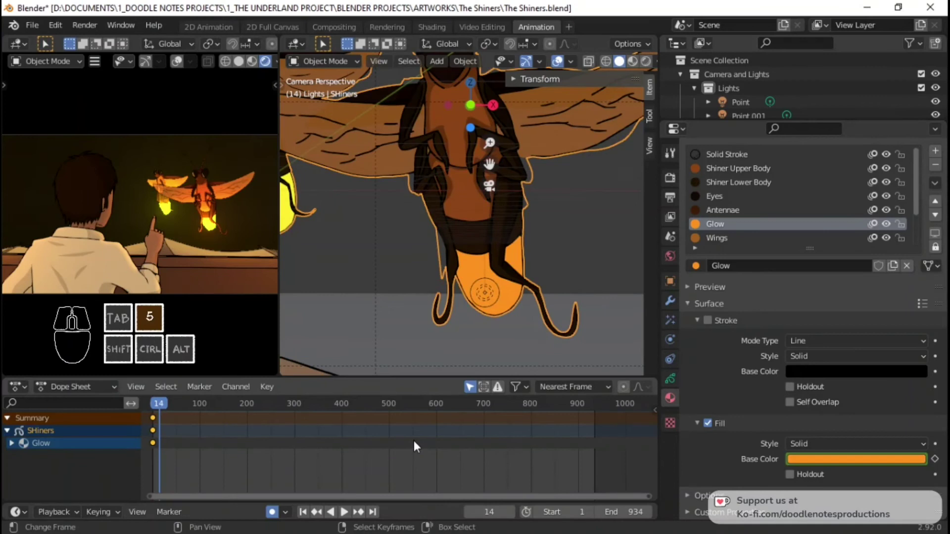
{"action": "key", "text": "space"}
{"action": "key", "text": "space"}
{"action": "left_click", "coordinate": [884, 459]}
{"action": "left_click_drag", "start_coordinate": [831, 339], "coordinate": [835, 307]}
Change the Glow fill colour to green and keyframe it at frame 20
{"action": "left_click", "coordinate": [159, 432]}
{"action": "key", "text": "space"}
{"action": "key", "text": "space"}
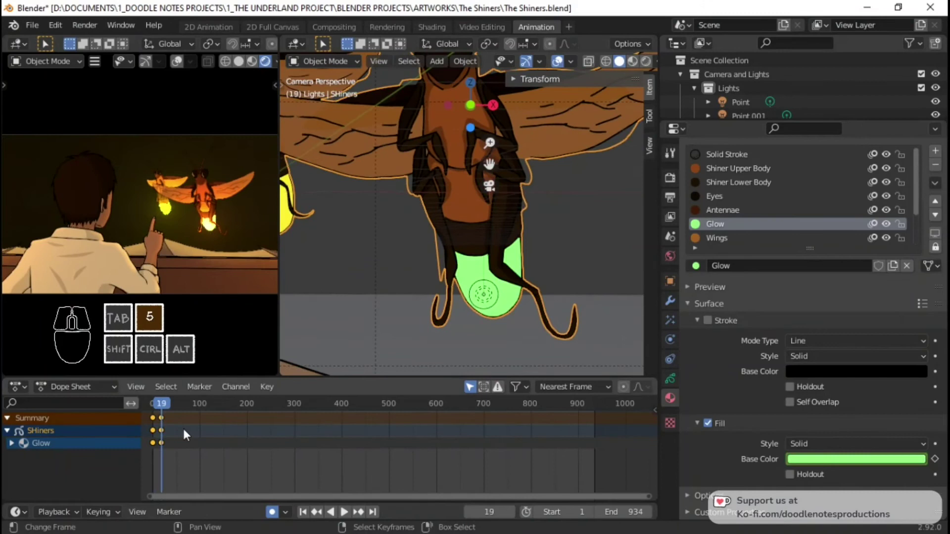
{"action": "right_click", "coordinate": [165, 421]}
{"action": "key", "text": "shift+5"}
{"action": "left_click", "coordinate": [156, 425]}
{"action": "key", "text": "space"}
{"action": "key", "text": "space"}
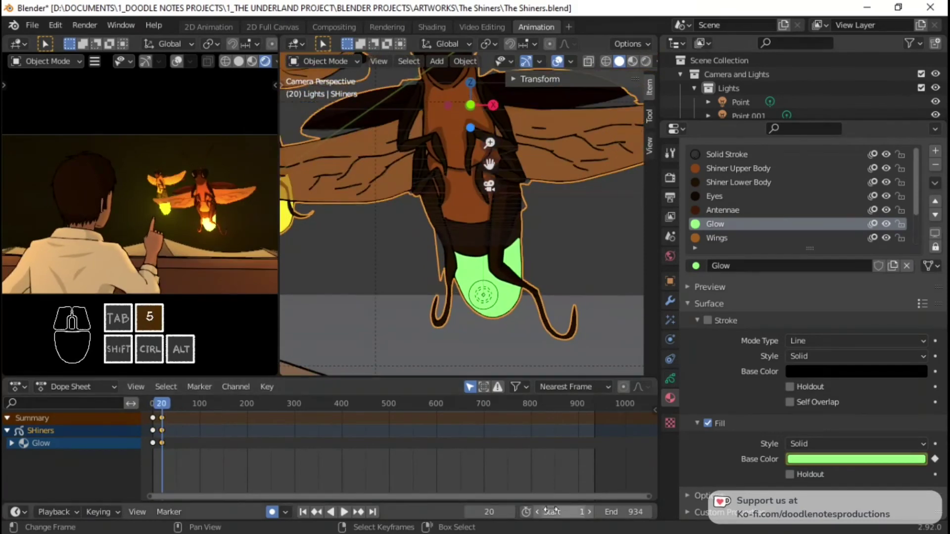
Undo an accidental start-frame edit, then keyframe a light blue fill colour at frame 40
{"action": "left_click", "coordinate": [347, 510]}
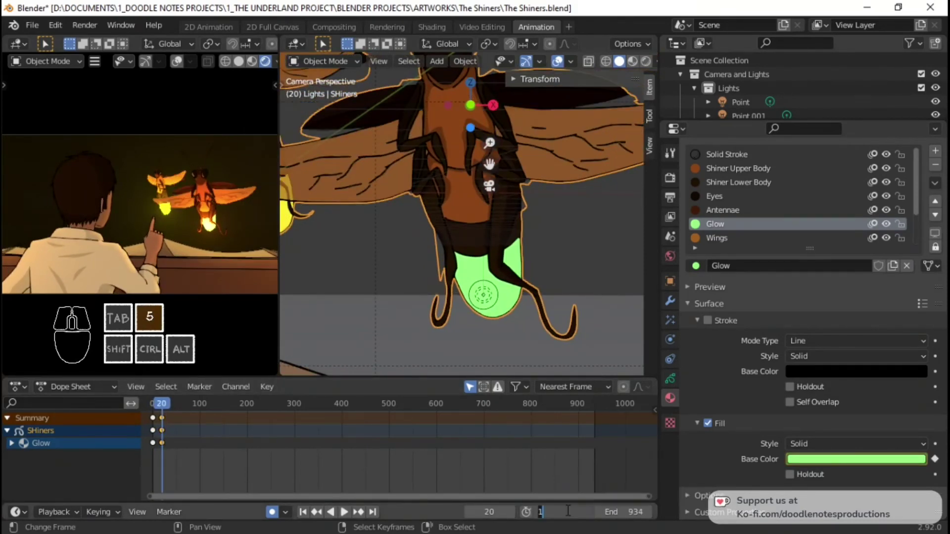
{"action": "left_click", "coordinate": [347, 511]}
{"action": "key", "text": "9"}
{"action": "key", "text": "Return"}
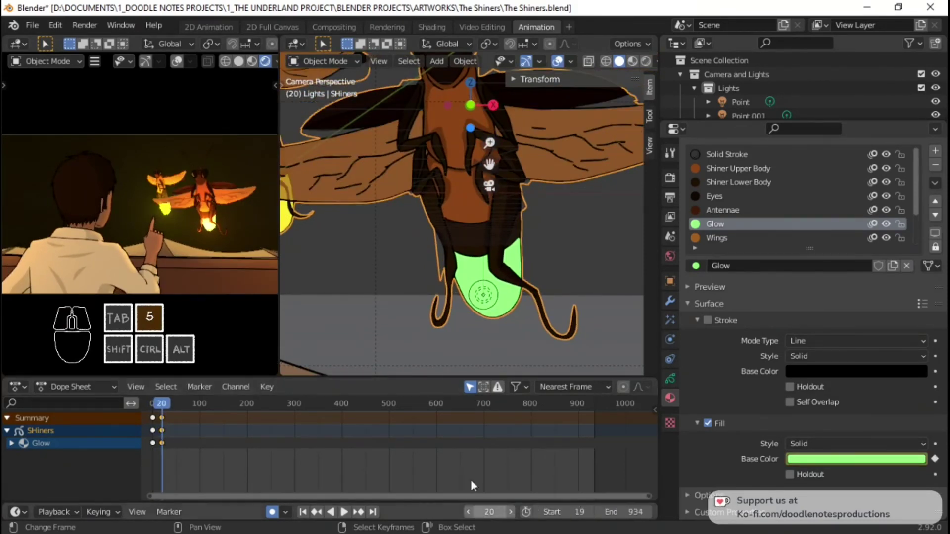
{"action": "key", "text": "ctrl+z"}
{"action": "key", "text": "ctrl+5"}
{"action": "left_click_drag", "start_coordinate": [153, 435], "coordinate": [181, 435]}
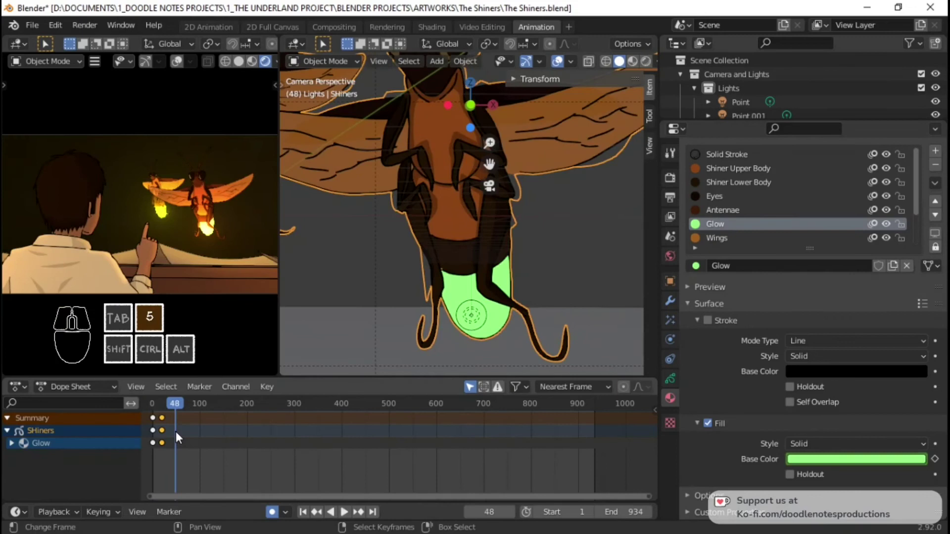
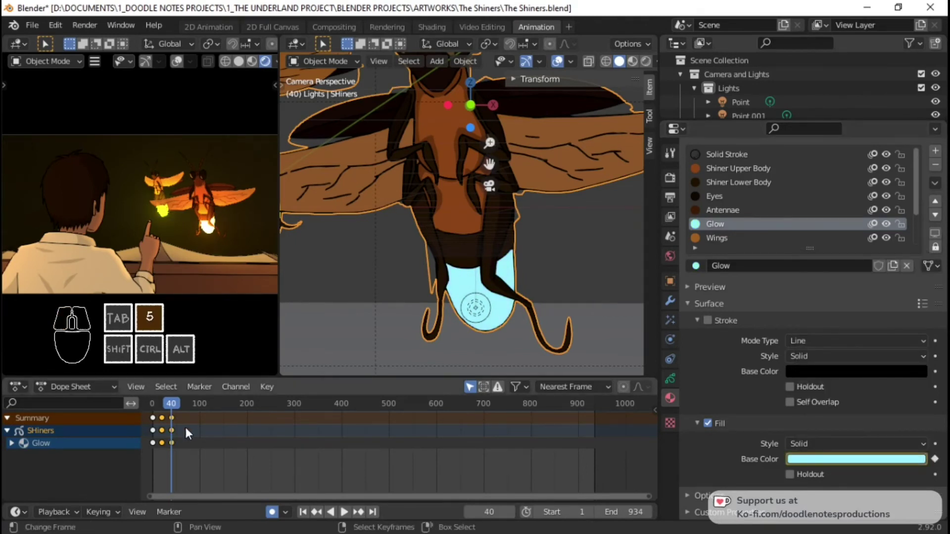
{"action": "left_click", "coordinate": [188, 433]}
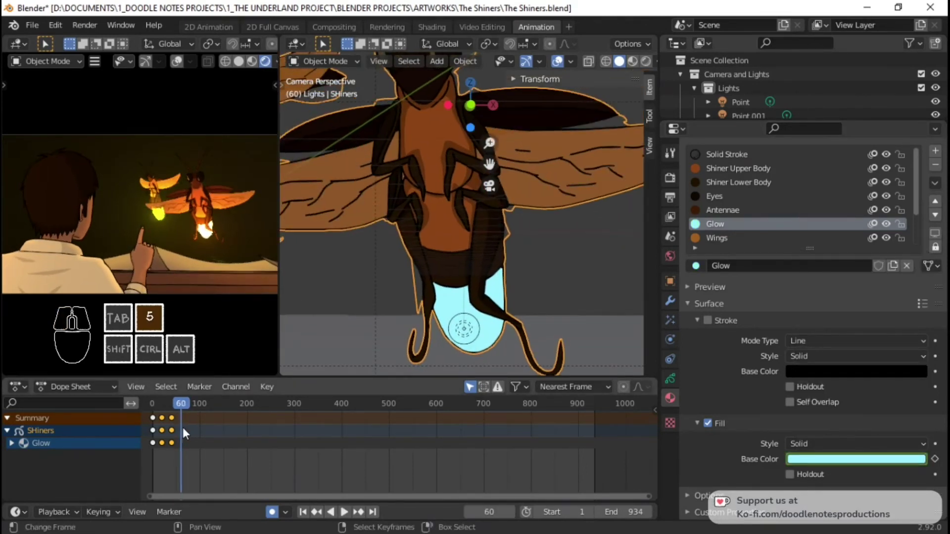
Keyframe a pink fill colour at frame 60 and red through frames 80 and 100
{"action": "left_click", "coordinate": [347, 510]}
{"action": "left_click", "coordinate": [347, 510]}
{"action": "left_click", "coordinate": [346, 510]}
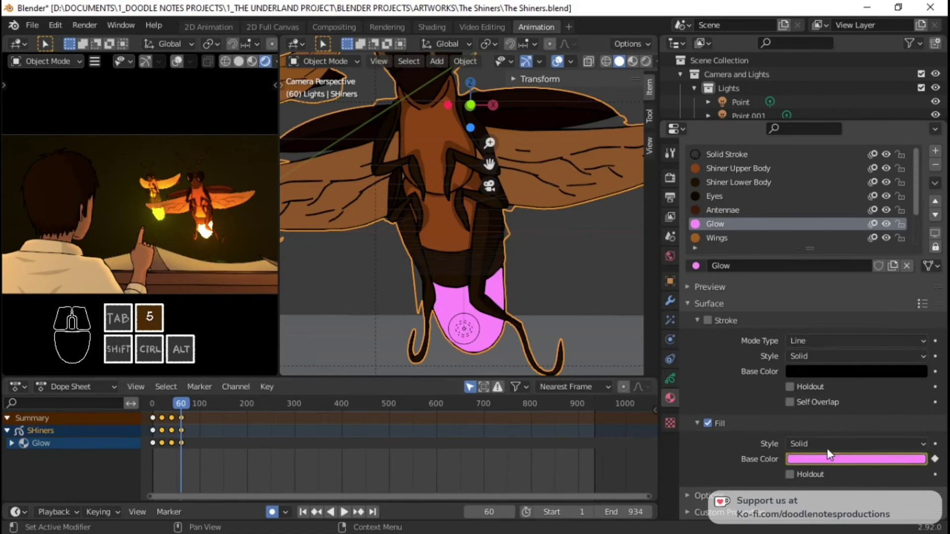
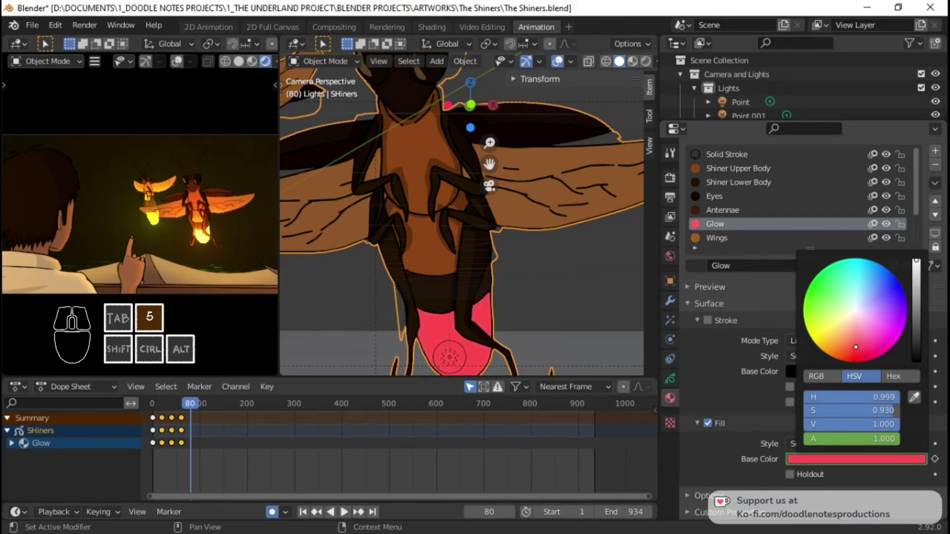
{"action": "left_click", "coordinate": [204, 437]}
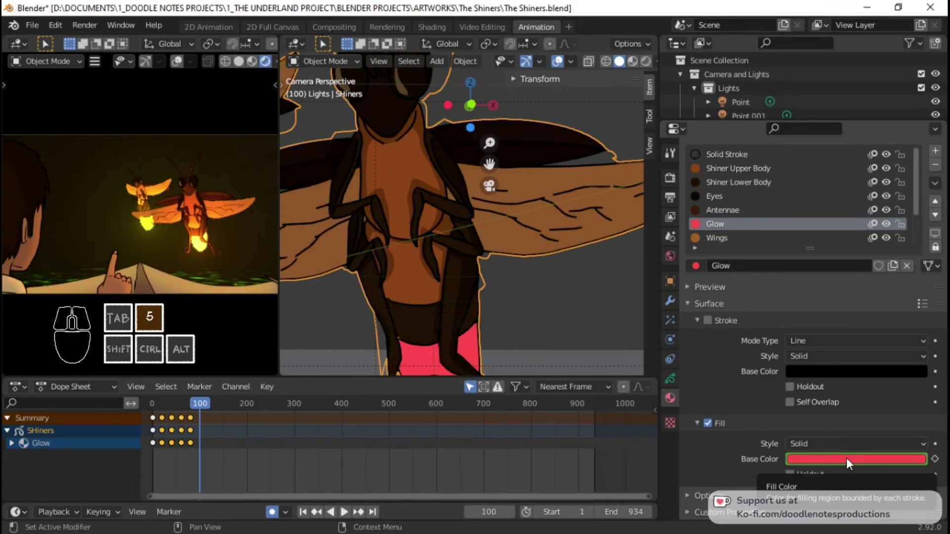
{"action": "left_click", "coordinate": [852, 463]}
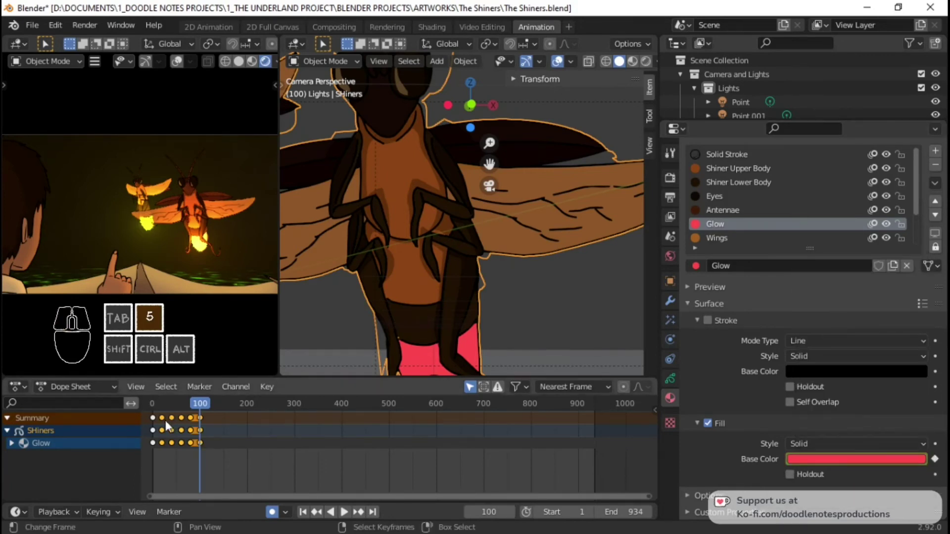
Copy the first colour keyframe after frame 100, play the cycle and expand the RGBA colour channels
{"action": "right_click", "coordinate": [153, 423]}
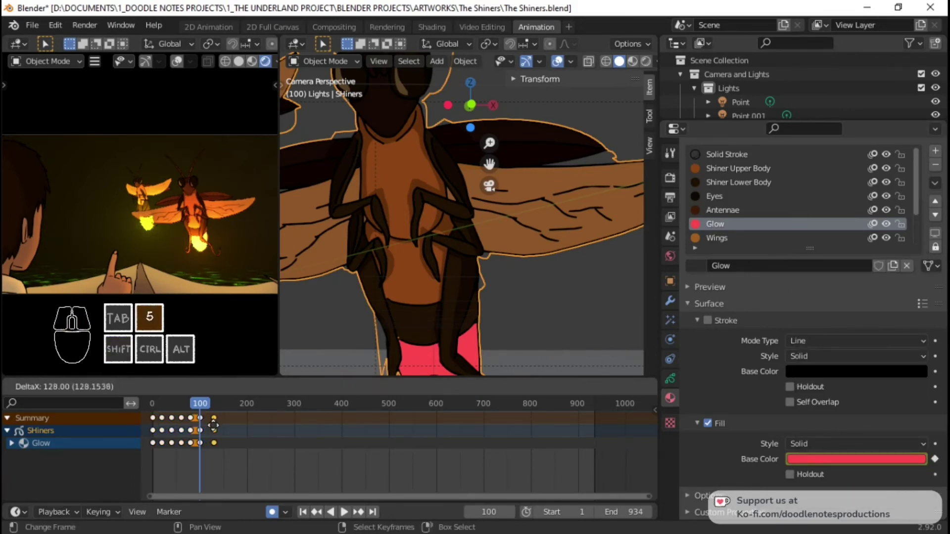
{"action": "left_click", "coordinate": [229, 430]}
{"action": "right_click", "coordinate": [208, 426]}
{"action": "left_click", "coordinate": [207, 423]}
{"action": "right_click", "coordinate": [238, 422]}
{"action": "right_click", "coordinate": [230, 421]}
{"action": "key", "text": "shift+s"}
{"action": "left_click", "coordinate": [158, 433]}
{"action": "key", "text": "space"}
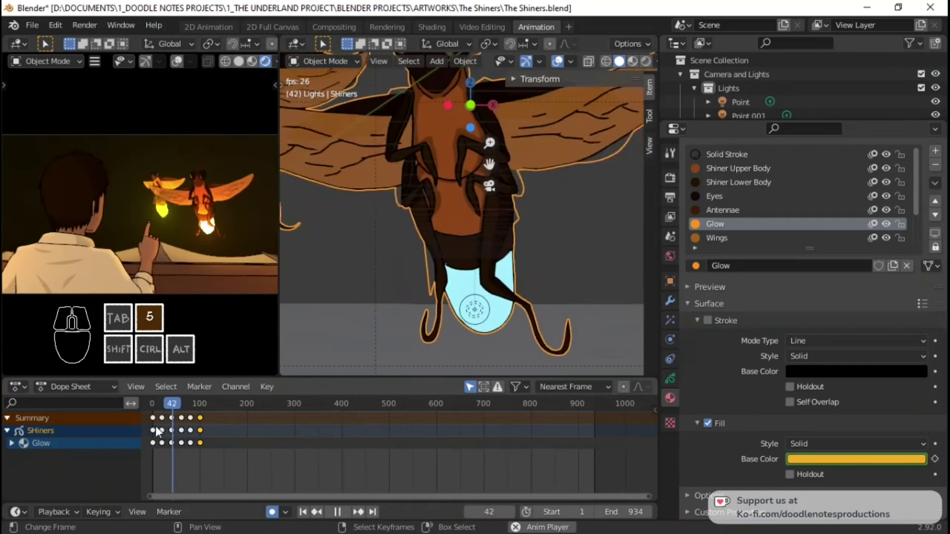
{"action": "key", "text": "space"}
{"action": "key", "text": "a"}
{"action": "left_click", "coordinate": [12, 451]}
Add a Cycles modifier to the R Fill Color curve in the Graph Editor sidebar
{"action": "left_click", "coordinate": [96, 454]}
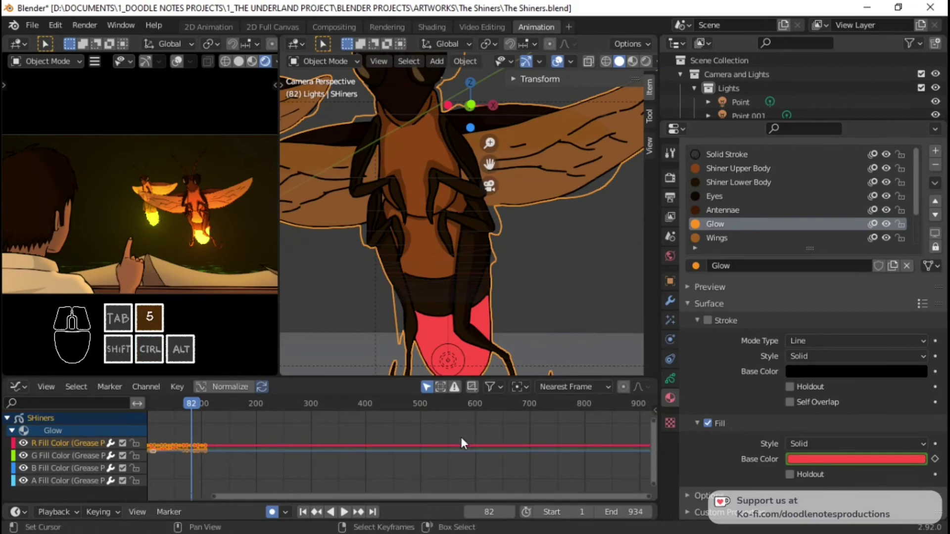
{"action": "key", "text": "5"}
{"action": "right_click", "coordinate": [470, 442]}
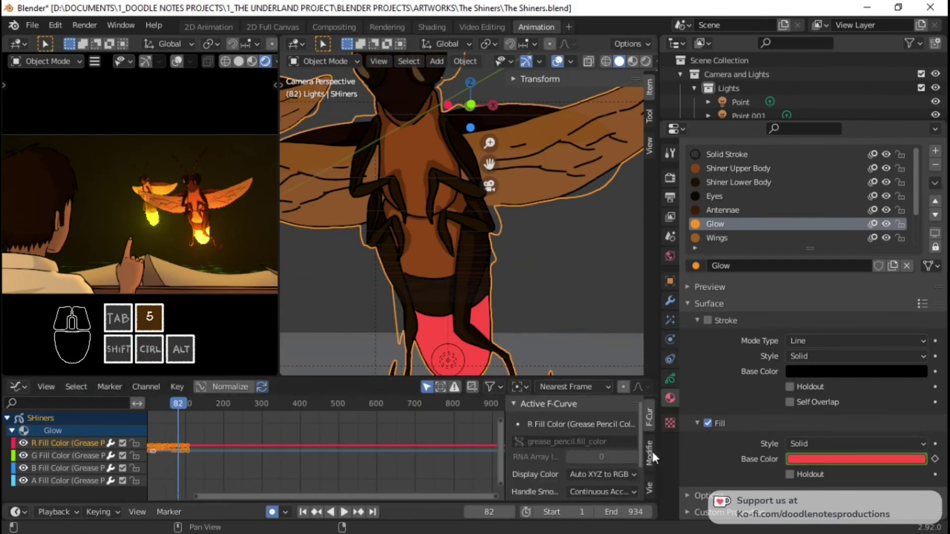
{"action": "left_click", "coordinate": [653, 458]}
{"action": "left_click", "coordinate": [567, 425]}
{"action": "left_click", "coordinate": [577, 366]}
{"action": "left_click", "coordinate": [166, 424]}
{"action": "key", "text": "space"}
{"action": "key", "text": "5"}
{"action": "key", "text": "space"}
{"action": "key", "text": "5"}
{"action": "left_click", "coordinate": [85, 460]}
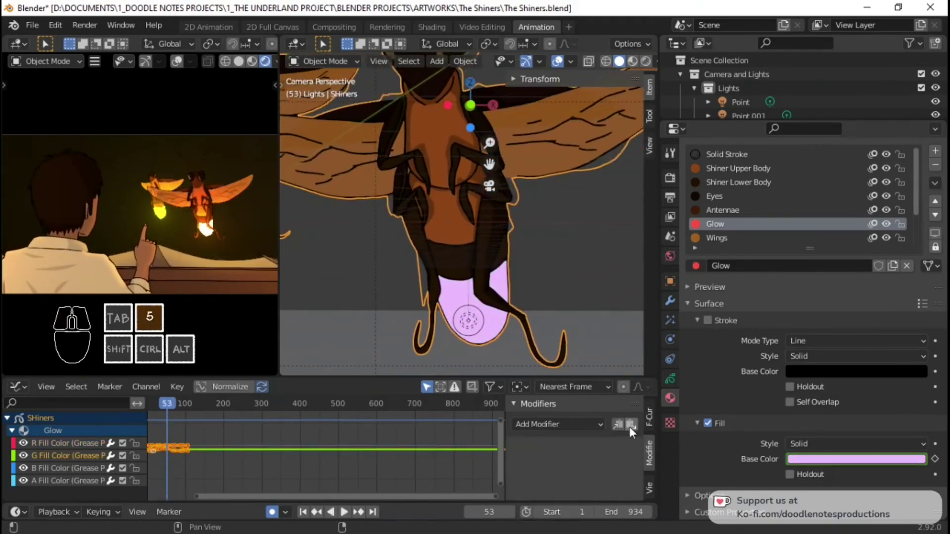
Add Cycles modifiers to the G, B and A Fill Color channels too
{"action": "left_click", "coordinate": [347, 510]}
{"action": "left_click", "coordinate": [344, 512]}
{"action": "left_click", "coordinate": [347, 511]}
{"action": "left_click", "coordinate": [562, 429]}
{"action": "left_click", "coordinate": [568, 372]}
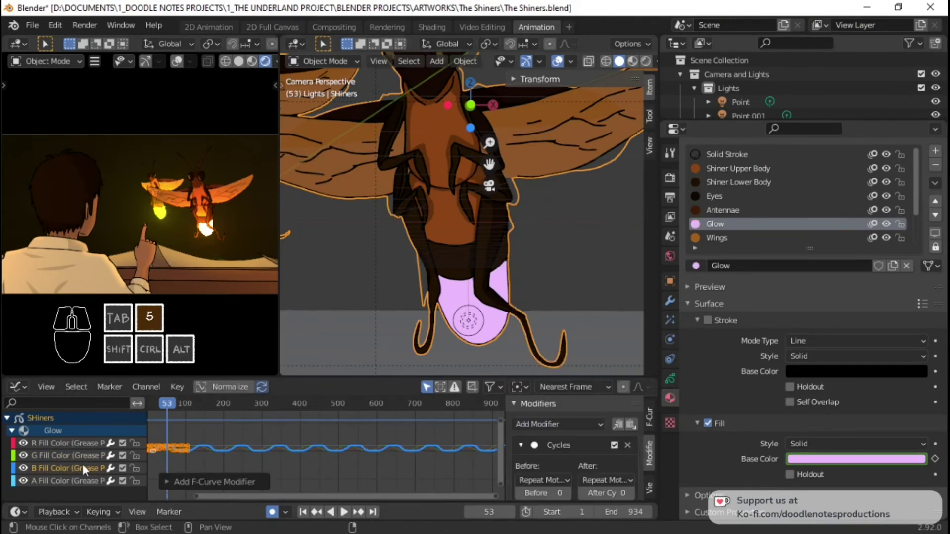
{"action": "left_click", "coordinate": [86, 474]}
{"action": "left_click", "coordinate": [77, 482]}
{"action": "left_click", "coordinate": [576, 425]}
{"action": "left_click", "coordinate": [347, 510]}
Play back to confirm the glow colours keep looping past frame 100
{"action": "key", "text": "space"}
{"action": "key", "text": "space"}
{"action": "key", "text": "5"}
{"action": "key", "text": "space"}
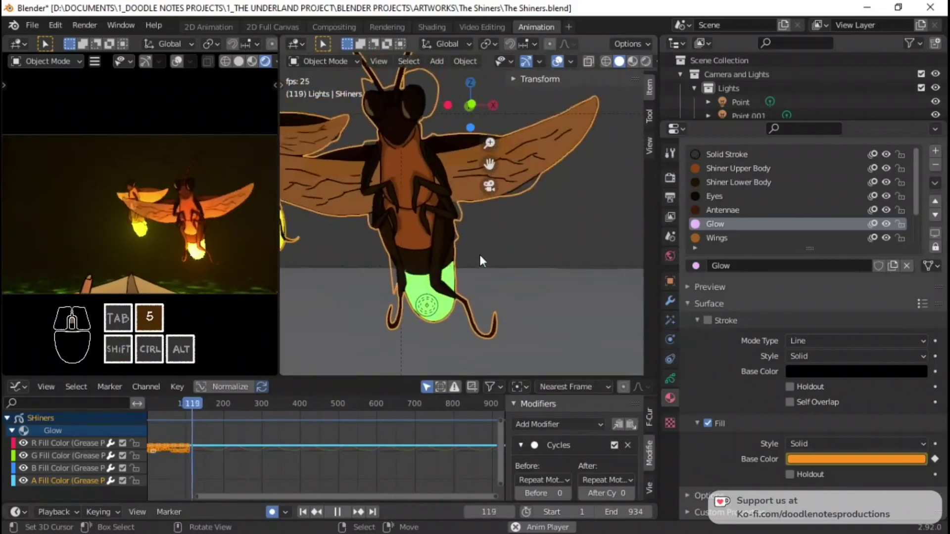
{"action": "key", "text": "space"}
Stop playback, select the firefly's Point.002 light and save the file
{"action": "key", "text": "5"}
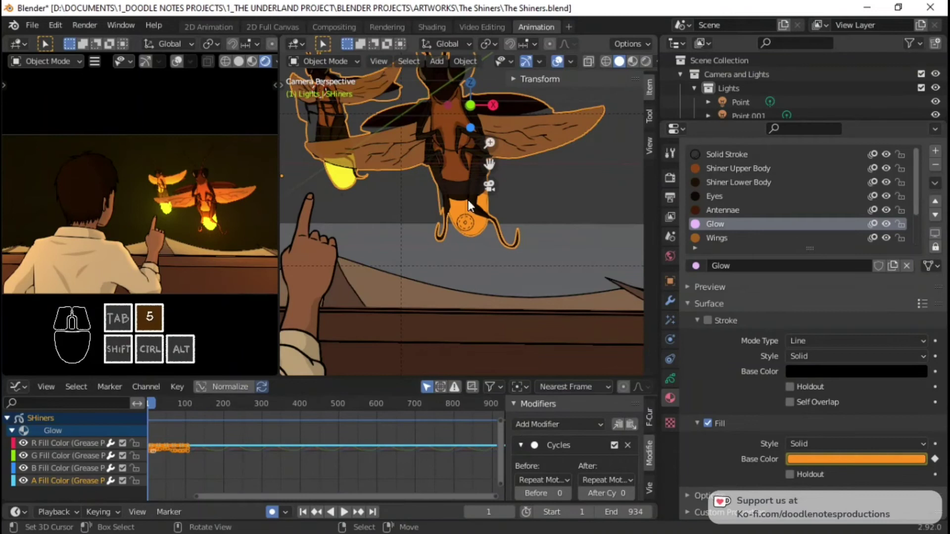
{"action": "right_click", "coordinate": [472, 222]}
{"action": "right_click", "coordinate": [474, 223]}
{"action": "right_click", "coordinate": [474, 224]}
{"action": "key", "text": "ctrl+Tab"}
{"action": "key", "text": "ctrl+5"}
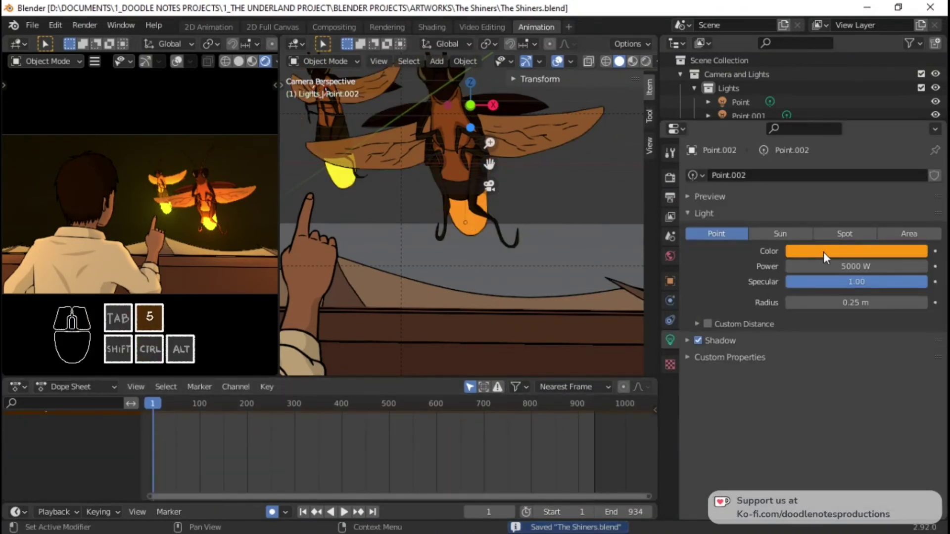
Keyframe the light colour orange at frame 1, green at frame 20 and further colours up to frame 80
{"action": "key", "text": "5"}
{"action": "left_click", "coordinate": [17, 438]}
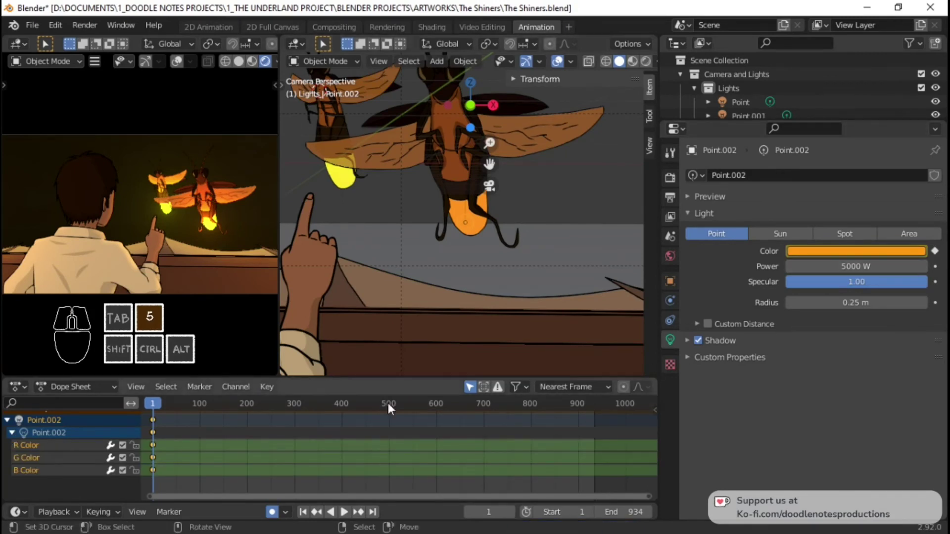
{"action": "left_click", "coordinate": [174, 431]}
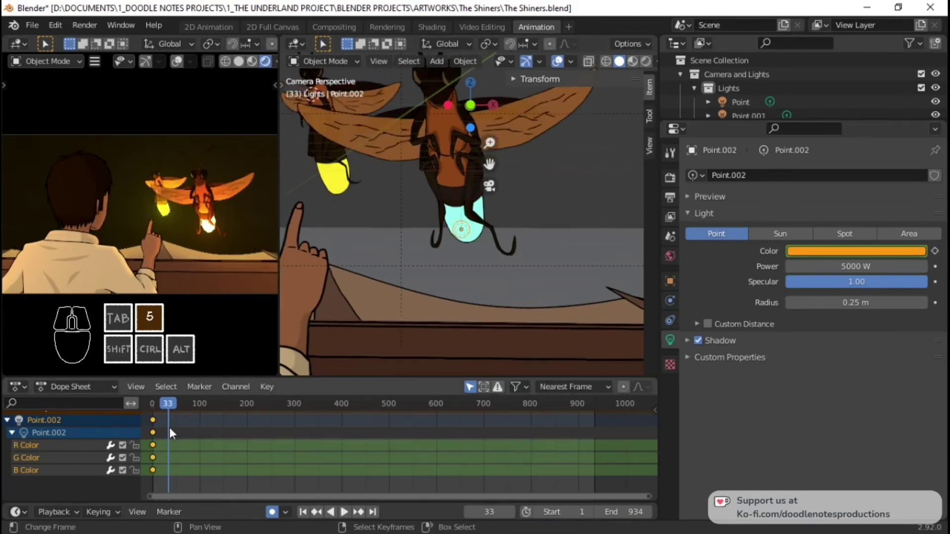
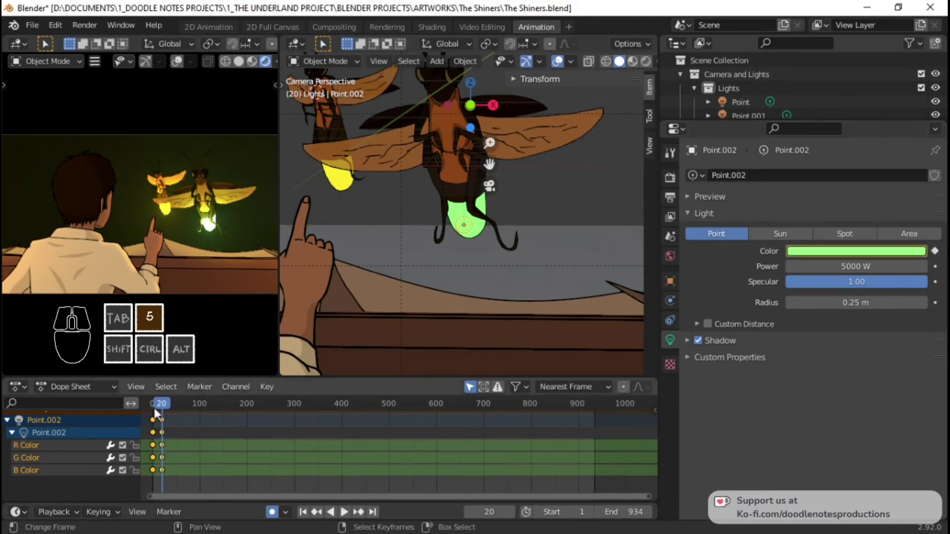
{"action": "left_click", "coordinate": [183, 431]}
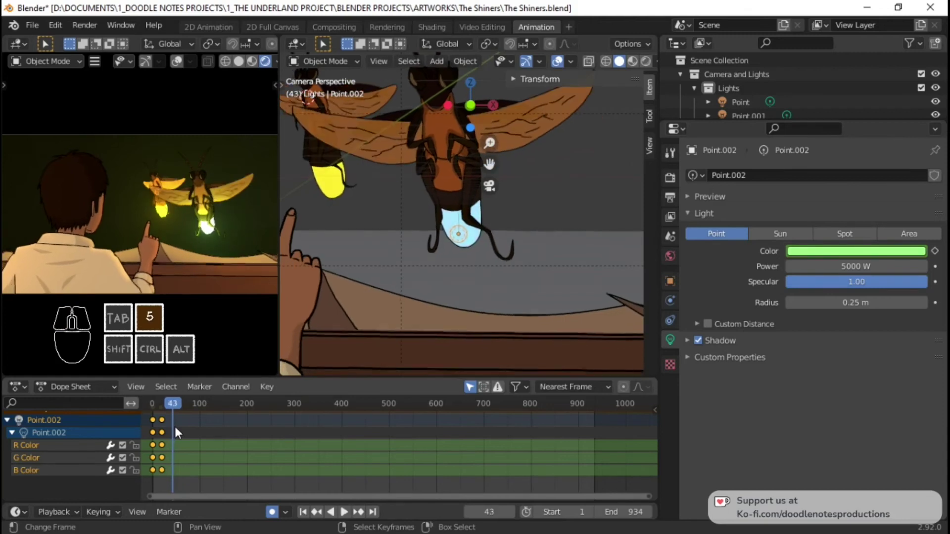
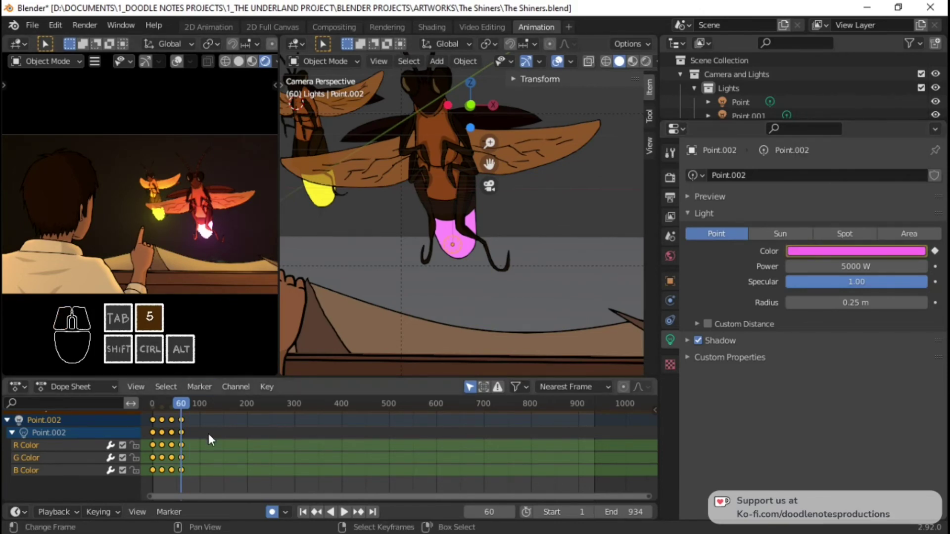
{"action": "left_click", "coordinate": [197, 438]}
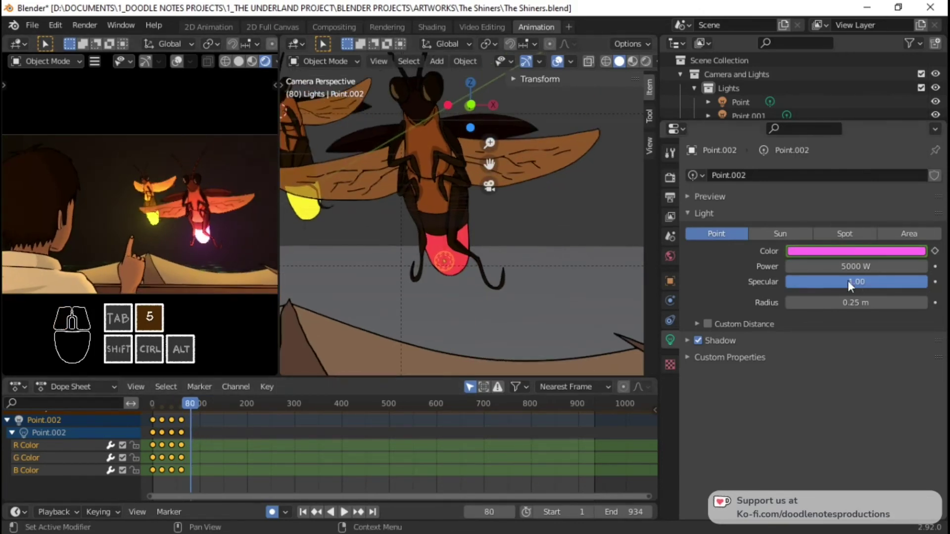
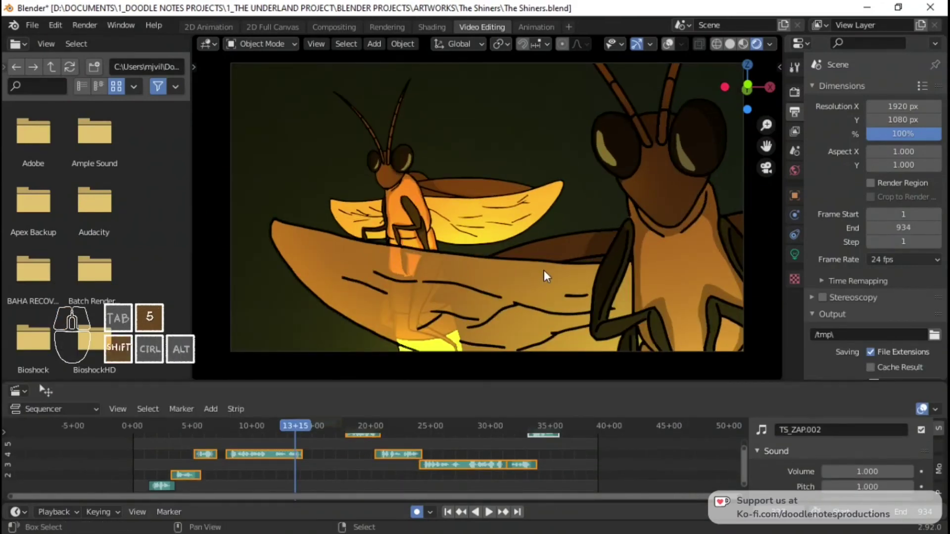
Play the scene preview, stop it and save The Shiners file
{"action": "key", "text": "space"}
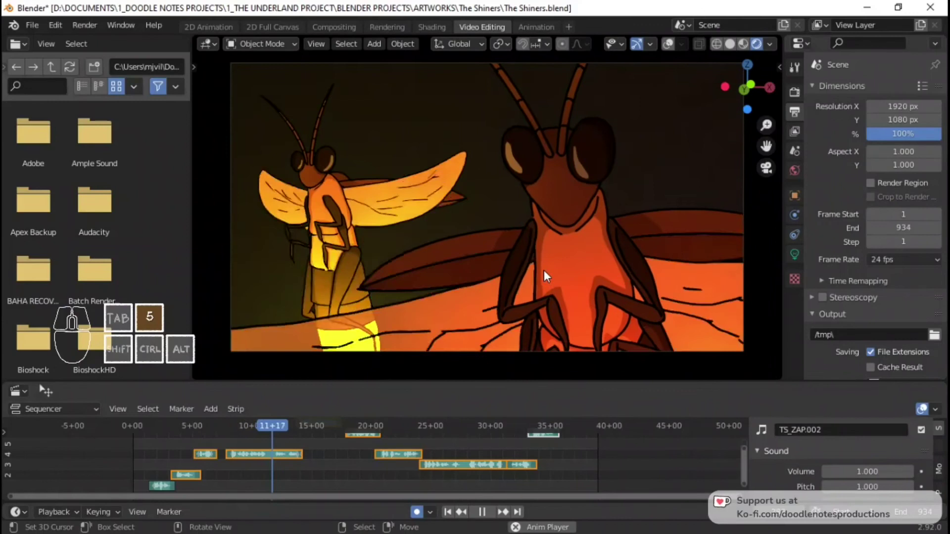
{"action": "key", "text": "space"}
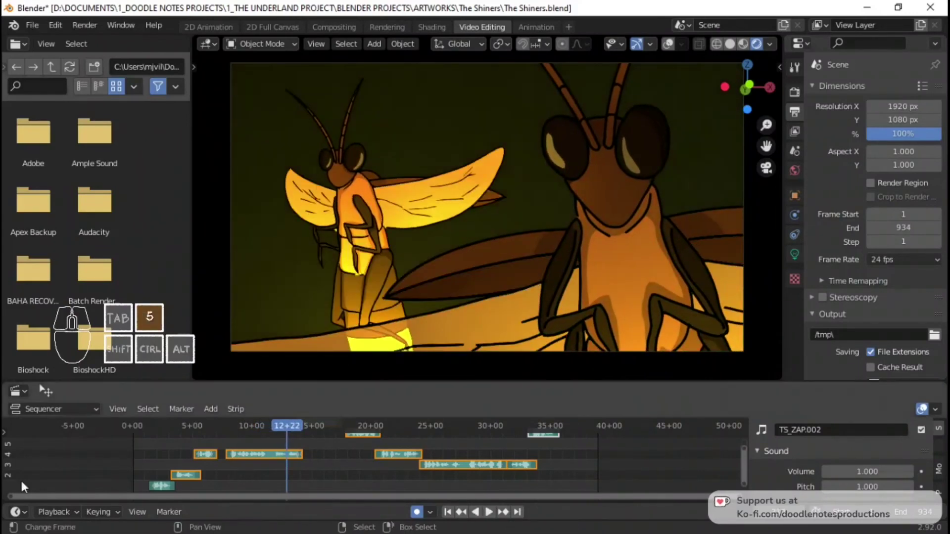
{"action": "left_click", "coordinate": [69, 518]}
{"action": "left_click", "coordinate": [405, 344]}
{"action": "left_click", "coordinate": [405, 344]}
{"action": "key", "text": "ctrl+s"}
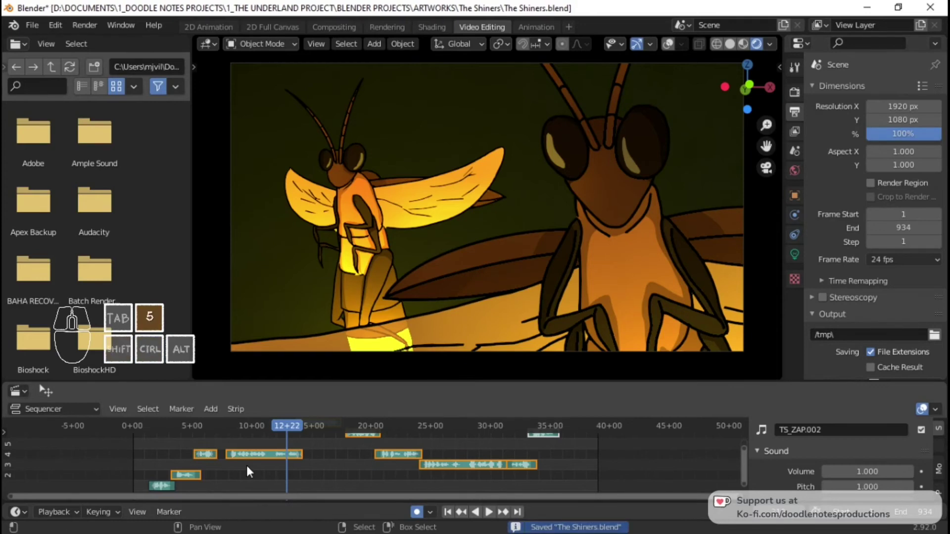
Play the sequence again in Video Editing and save once more
{"action": "key", "text": "space"}
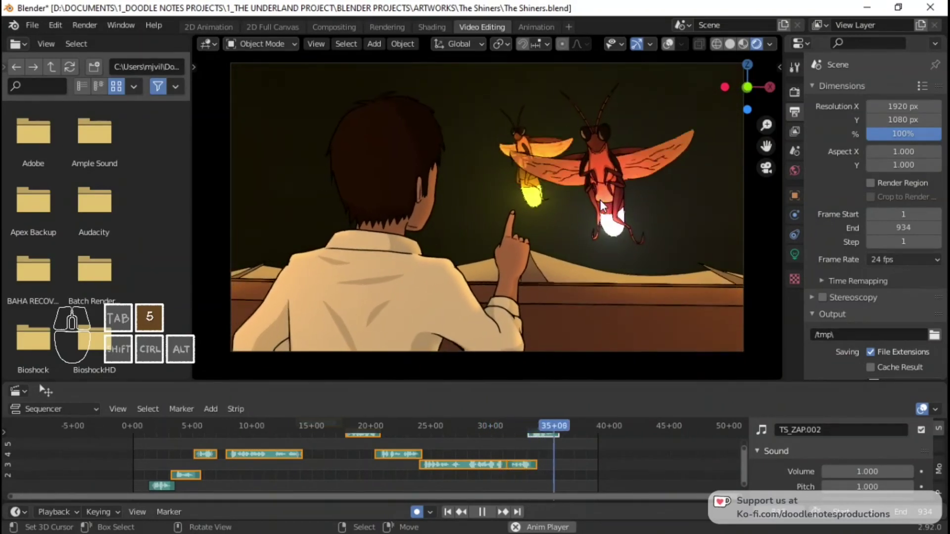
{"action": "key", "text": "space"}
{"action": "key", "text": "5"}
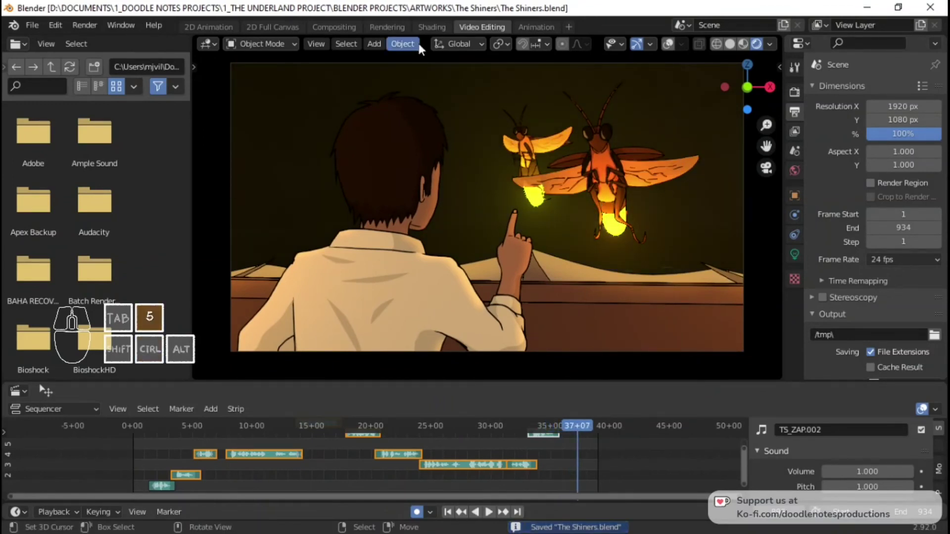
Switch to the Dope Sheet and scrub and play the timeline to check the light's colour cycle
{"action": "left_click", "coordinate": [540, 33]}
{"action": "left_click_drag", "start_coordinate": [173, 242], "coordinate": [203, 236]}
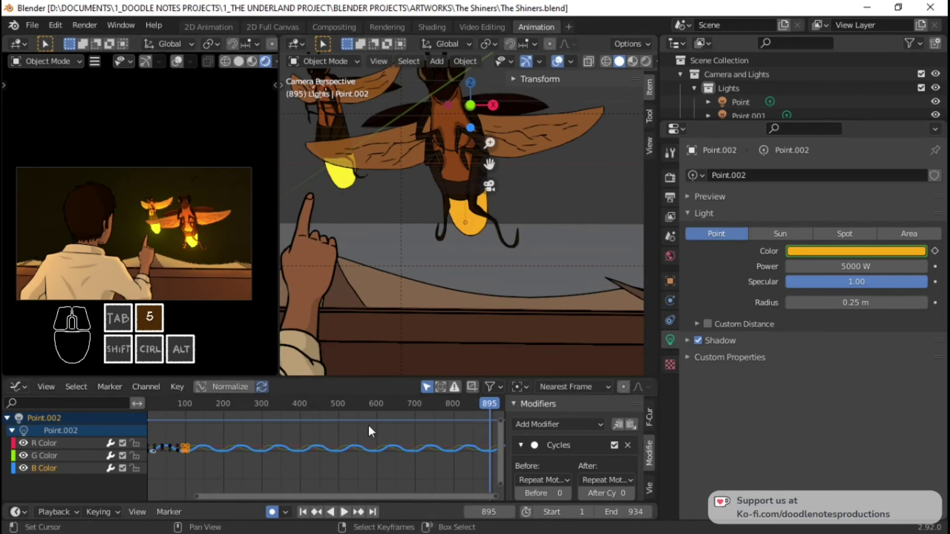
{"action": "key", "text": "ctrl+s"}
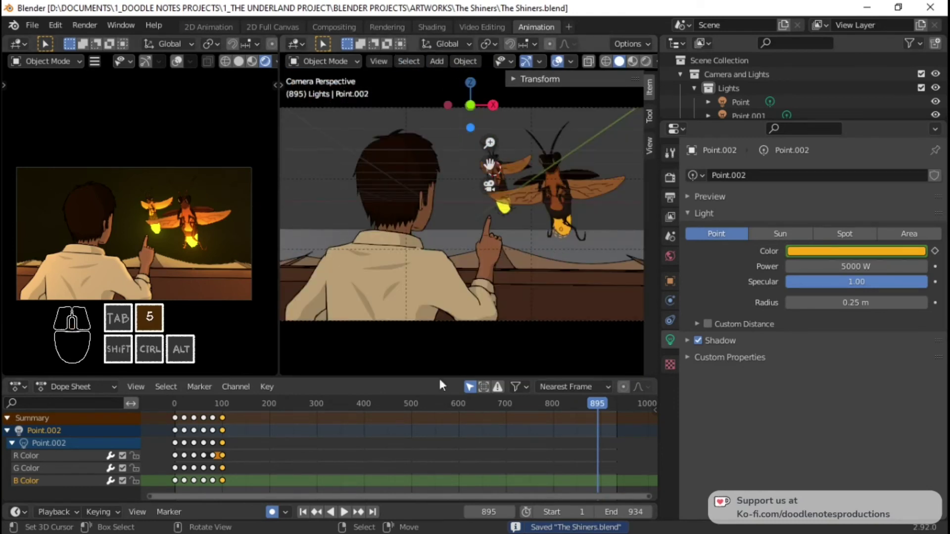
{"action": "left_click", "coordinate": [190, 467]}
{"action": "key", "text": "space"}
{"action": "key", "text": "space"}
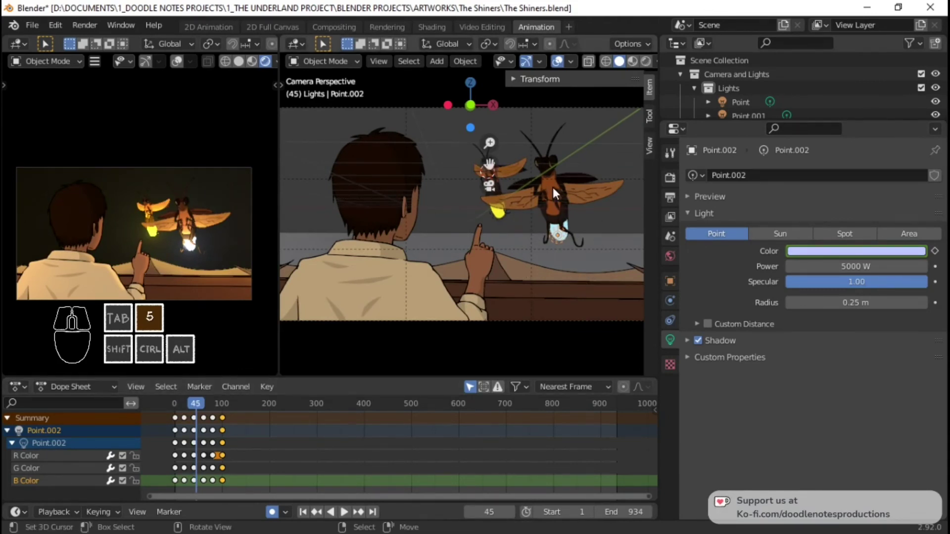
{"action": "key", "text": "space"}
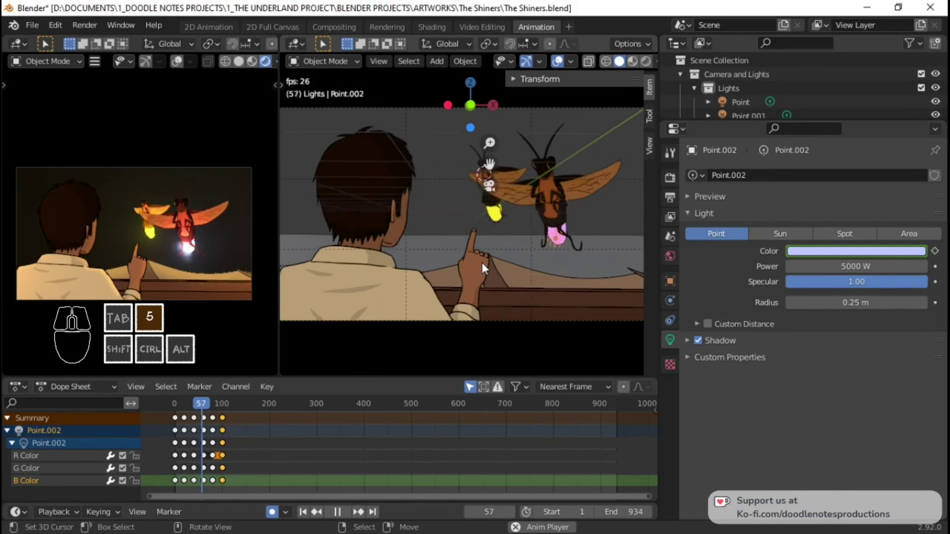
{"action": "key", "text": "space"}
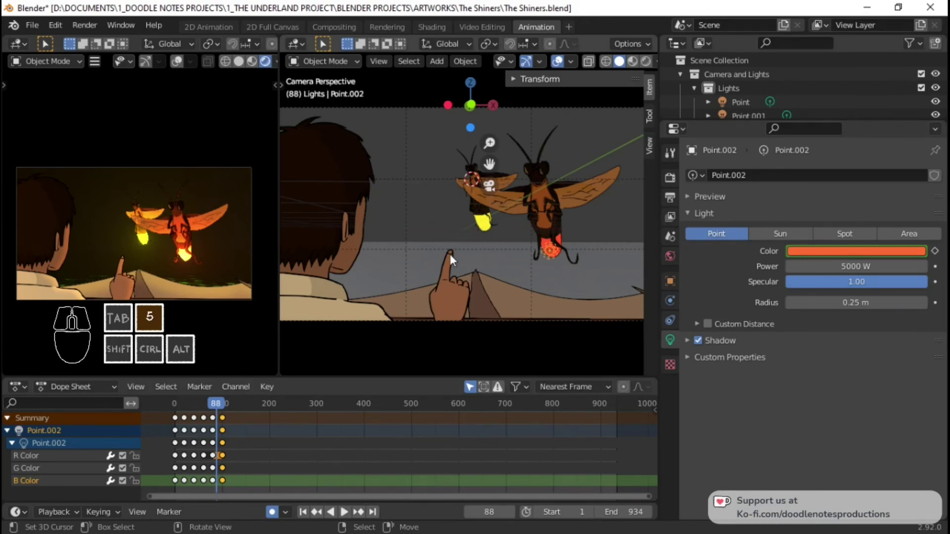
Rewind, save the file and play the sequence in the Video Editing preview
{"action": "left_click", "coordinate": [182, 439]}
{"action": "key", "text": "ctrl+5"}
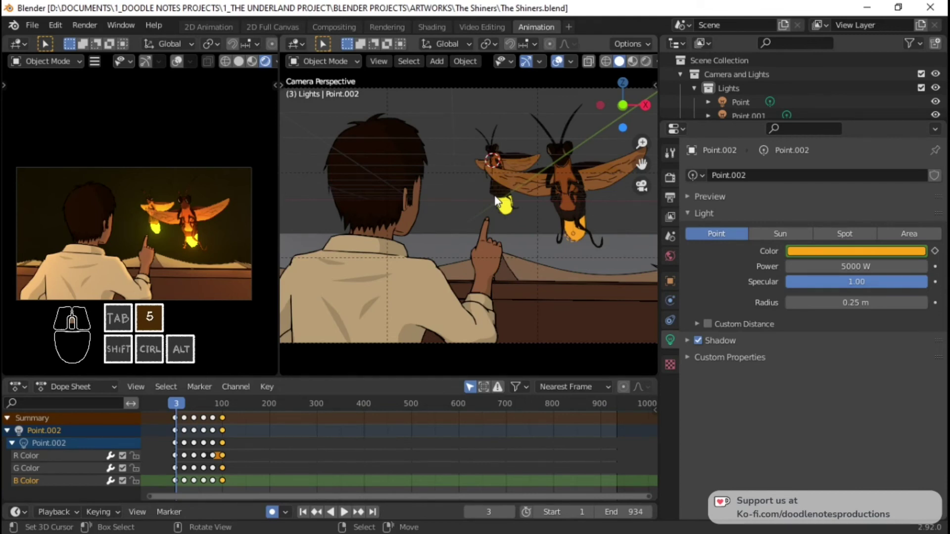
{"action": "key", "text": "ctrl+5"}
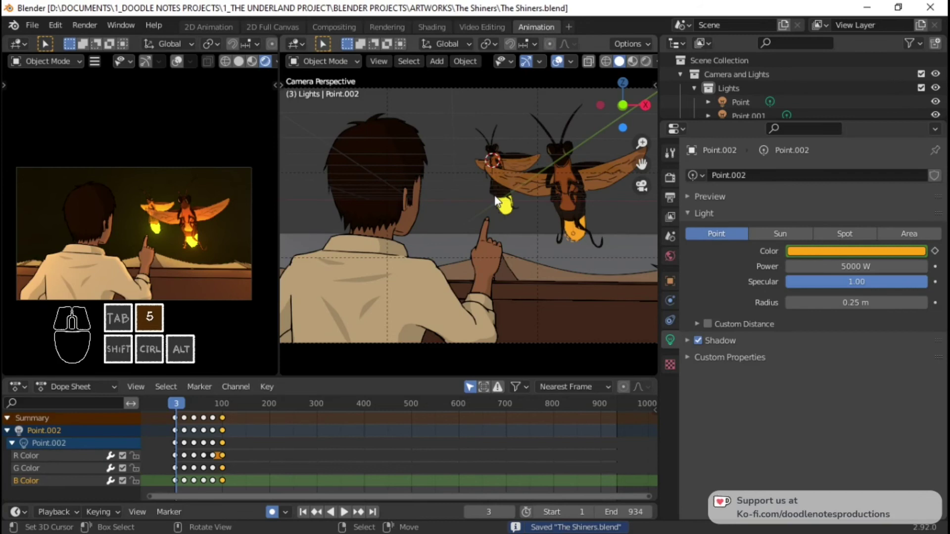
{"action": "key", "text": "space"}
{"action": "key", "text": "space"}
{"action": "left_click", "coordinate": [482, 26]}
{"action": "key", "text": "space"}
{"action": "key", "text": "space"}
{"action": "key", "text": "ctrl+space"}
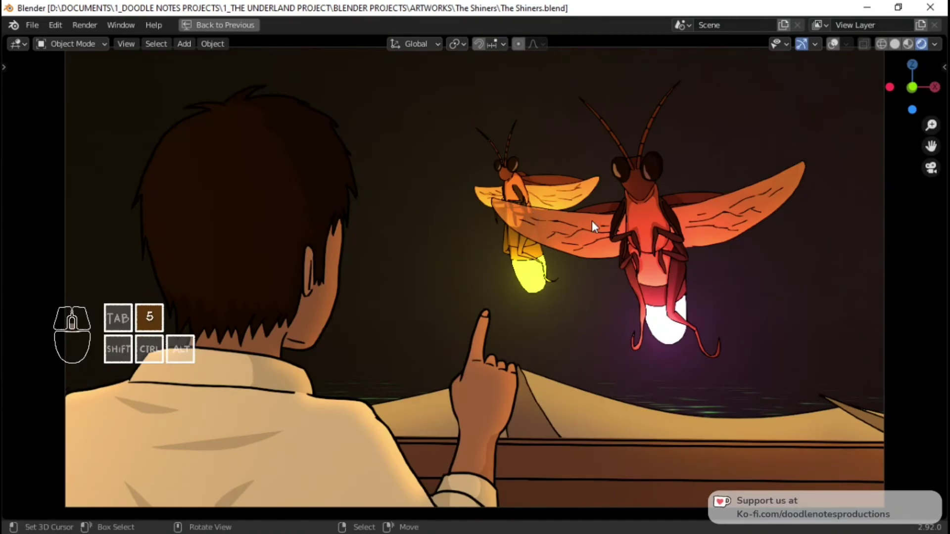
{"action": "key", "text": "space"}
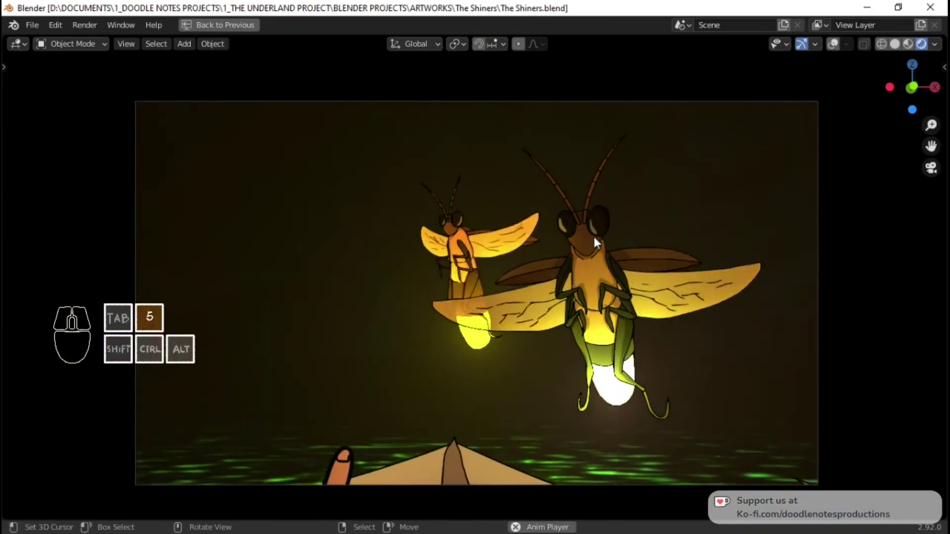
{"action": "key", "text": "space"}
{"action": "key", "text": "5"}
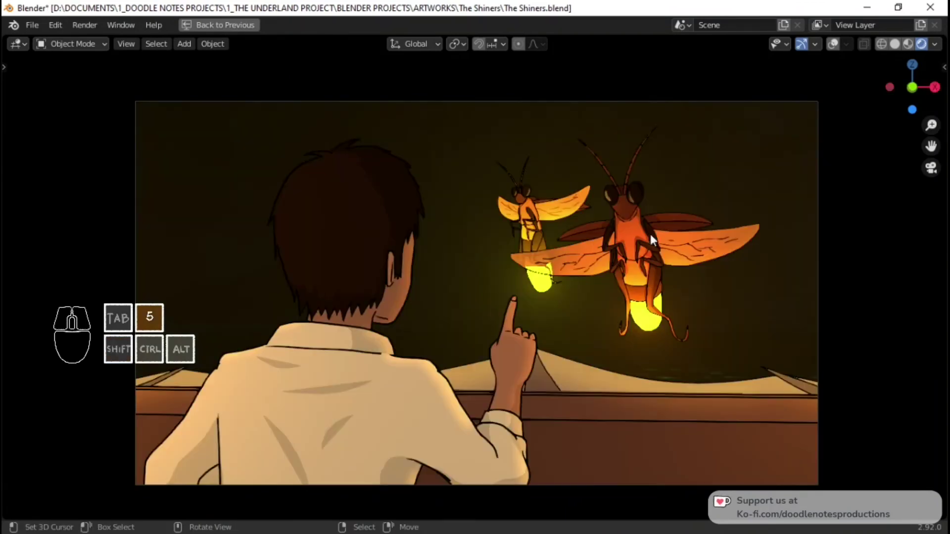
{"action": "double_click", "coordinate": [221, 35]}
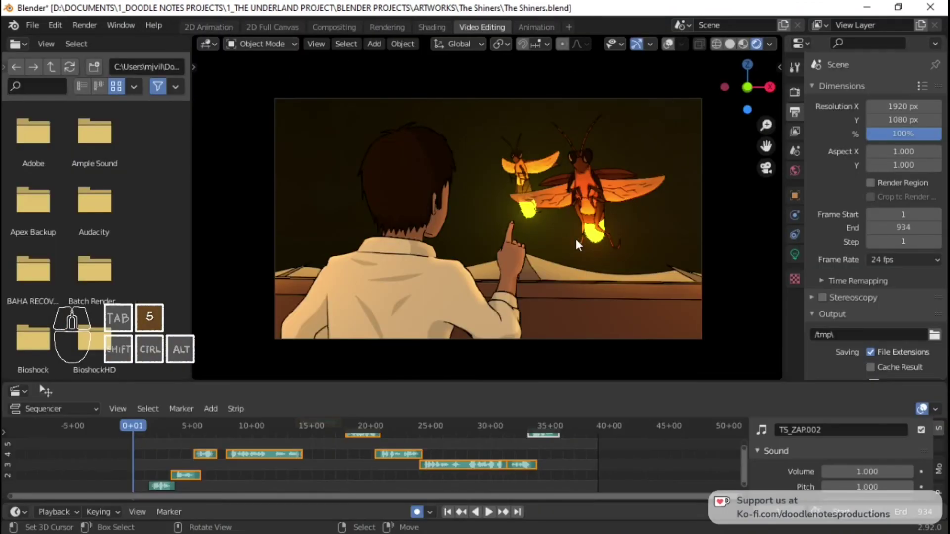
{"action": "right_click", "coordinate": [598, 272]}
In Shading, add a Vector Mapping node feeding the Waterway Noise Texture's vector input
{"action": "left_click", "coordinate": [456, 28]}
{"action": "key", "text": "space"}
{"action": "key", "text": "5"}
{"action": "key", "text": "space"}
{"action": "key", "text": "5"}
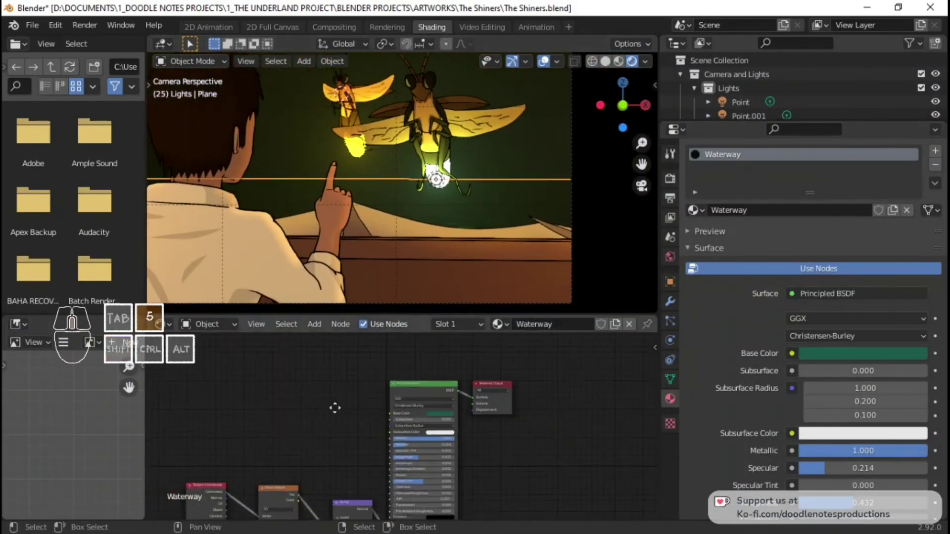
{"action": "left_click", "coordinate": [241, 386]}
{"action": "left_click", "coordinate": [257, 366]}
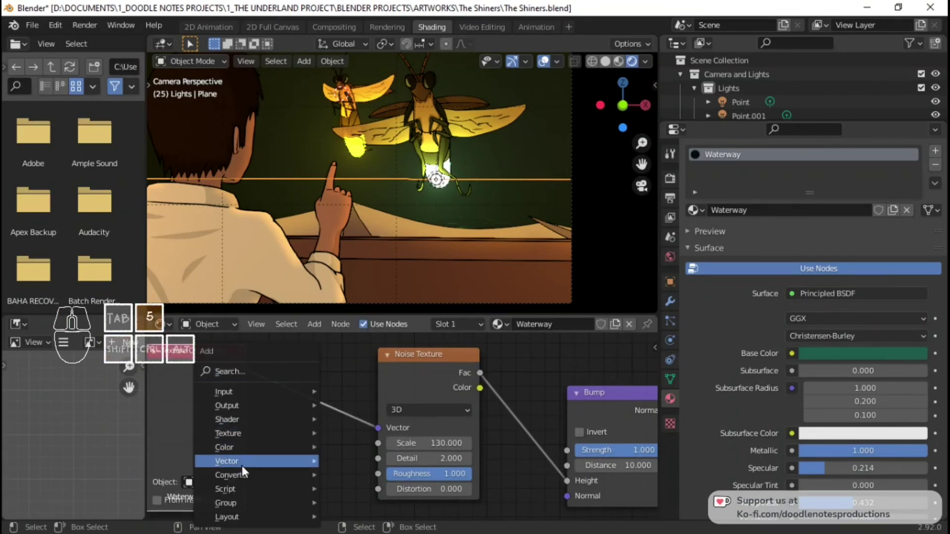
{"action": "left_click", "coordinate": [382, 367]}
{"action": "left_click", "coordinate": [282, 350]}
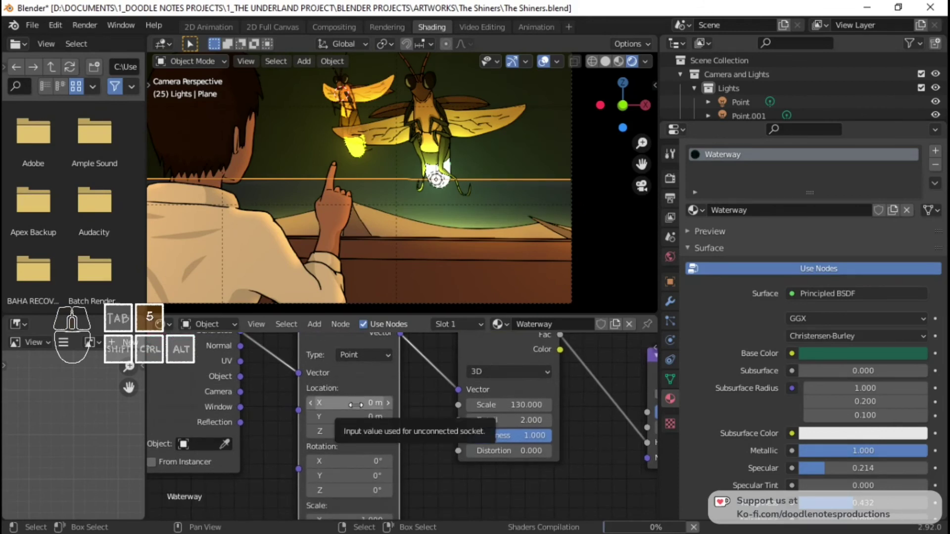
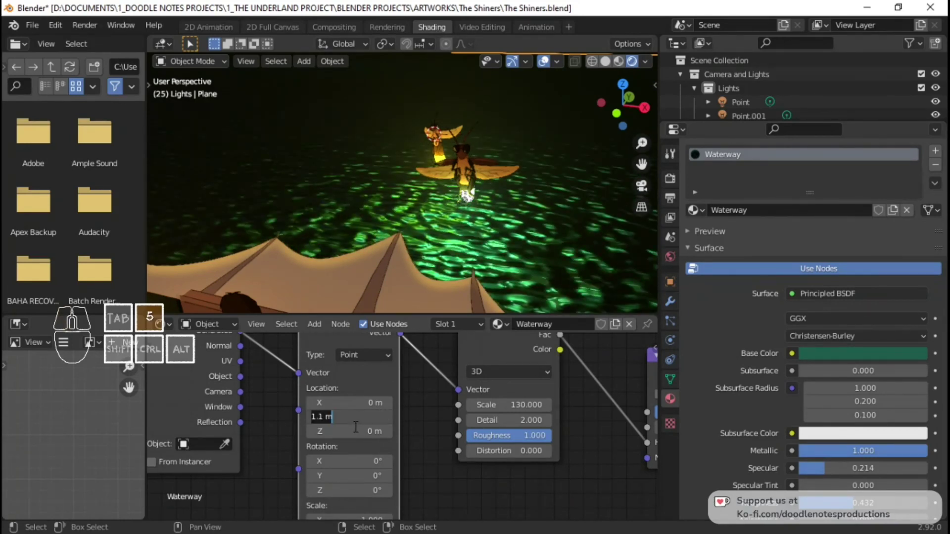
Keyframe the Mapping location at frame 1 and split off a timeline editor below
{"action": "key", "text": "0"}
{"action": "key", "text": "Return"}
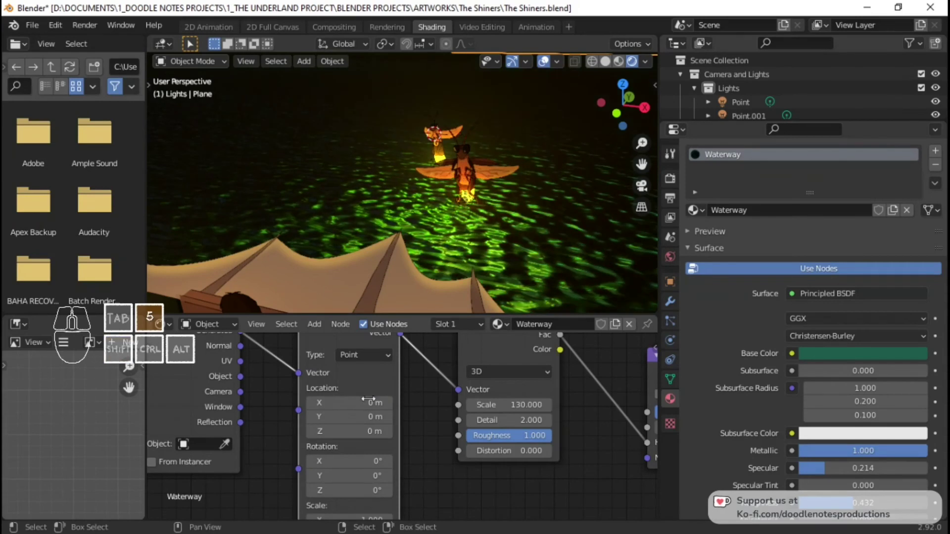
{"action": "key", "text": "5"}
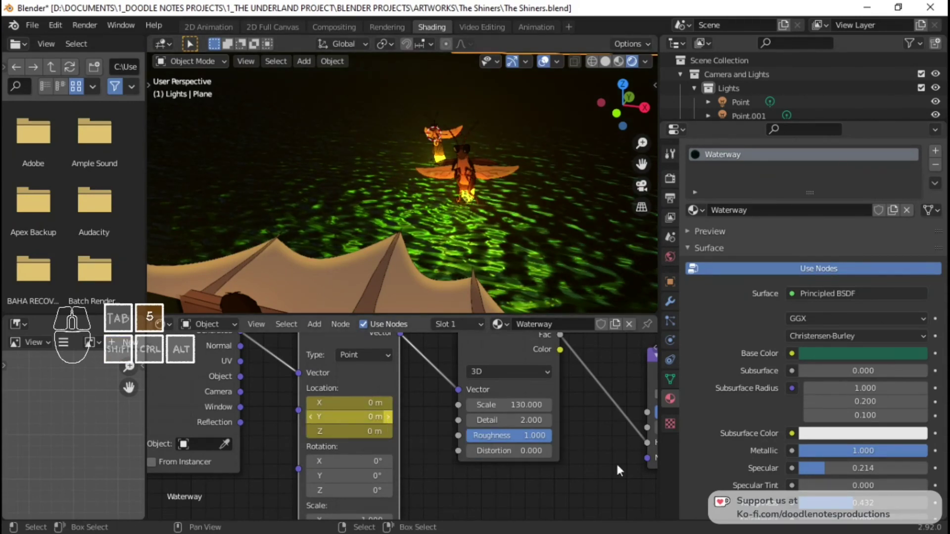
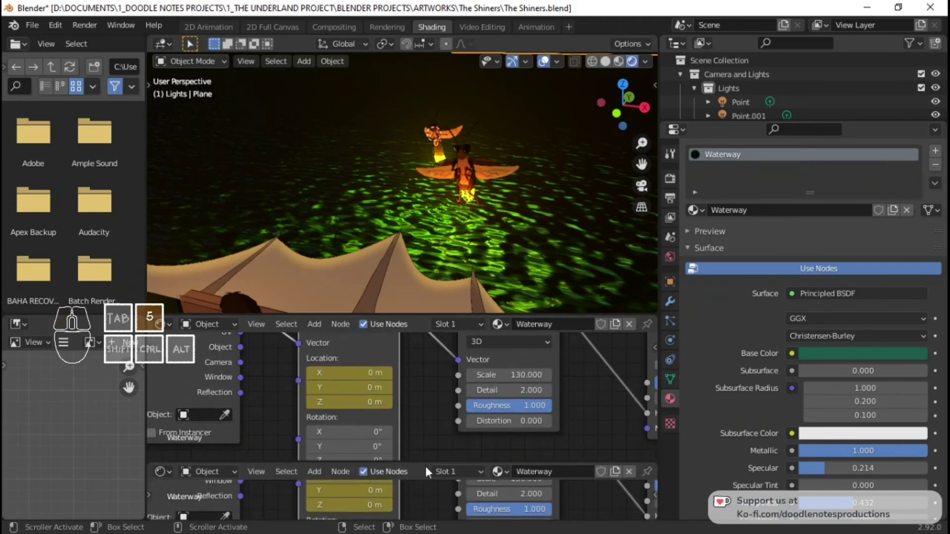
{"action": "left_click", "coordinate": [173, 476]}
Key the Waterway mapping's Location Y to 1 m at frame 100 in the new timeline area
{"action": "left_click", "coordinate": [321, 359]}
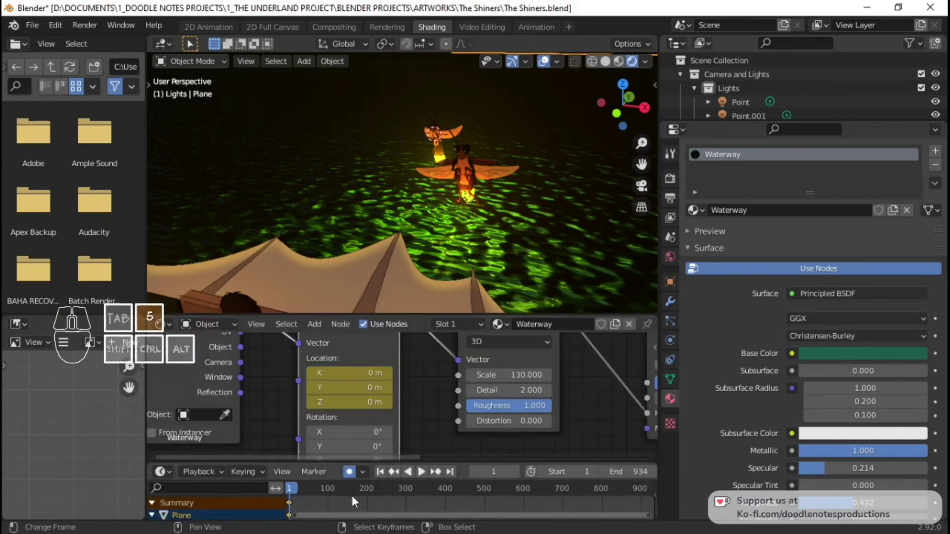
{"action": "left_click", "coordinate": [331, 503]}
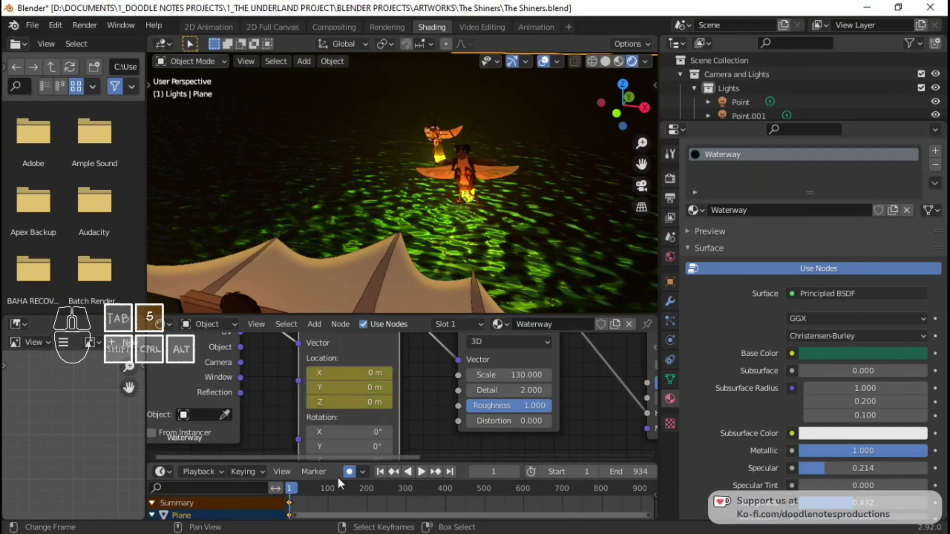
{"action": "left_click", "coordinate": [334, 503]}
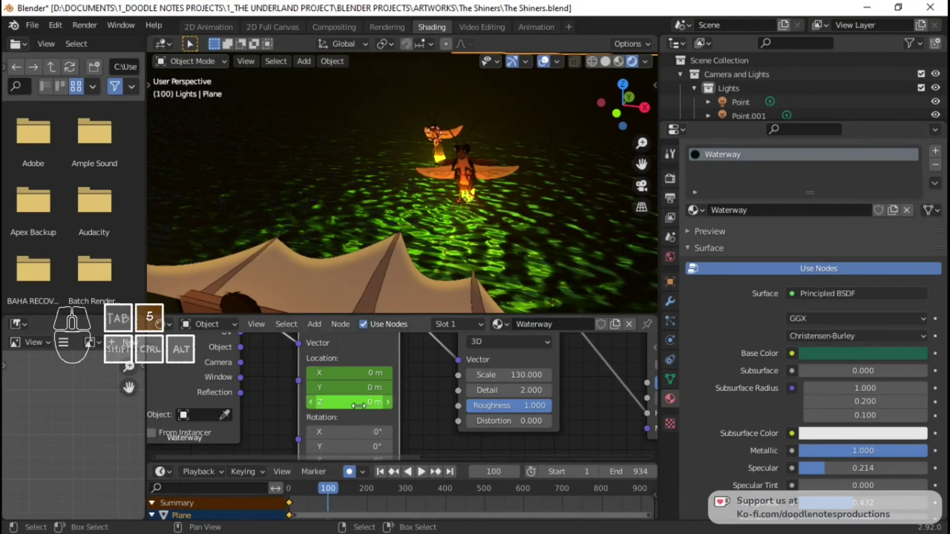
{"action": "left_click", "coordinate": [423, 470]}
{"action": "key", "text": "5"}
{"action": "key", "text": "Return"}
{"action": "key", "text": "5"}
{"action": "key", "text": "5"}
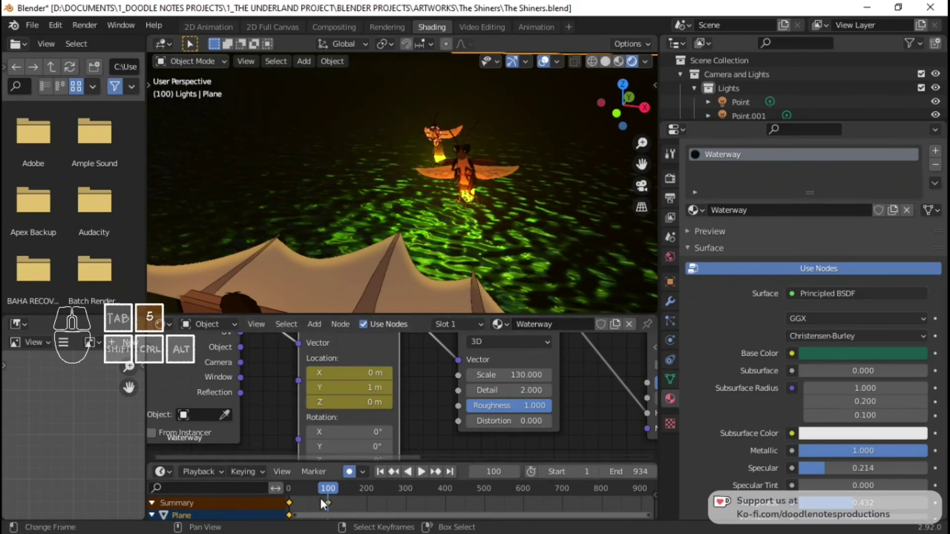
Make the location animation cyclic in the Graph Editor and play the drifting ripples
{"action": "key", "text": "ctrl+Tab"}
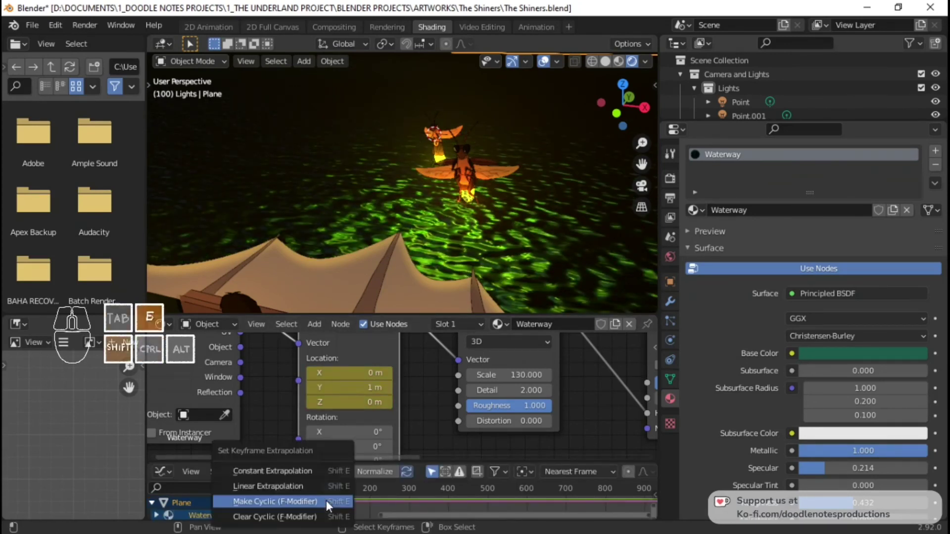
{"action": "left_click", "coordinate": [323, 490]}
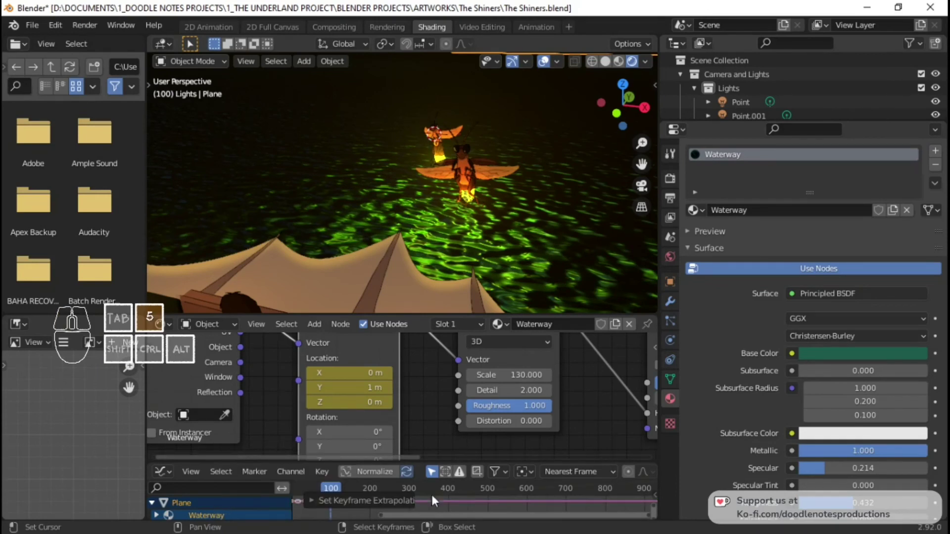
{"action": "key", "text": "Tab"}
{"action": "key", "text": "s"}
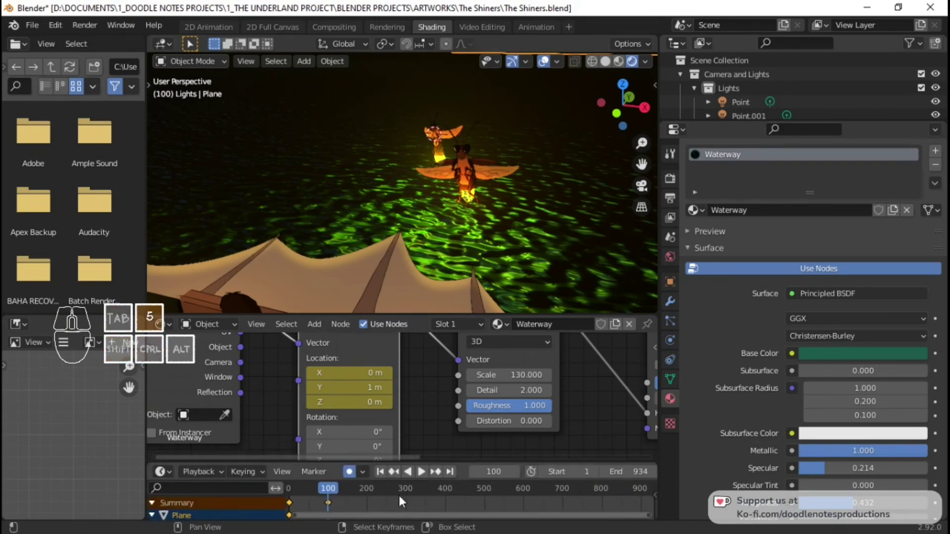
{"action": "key", "text": "space"}
{"action": "key", "text": "s"}
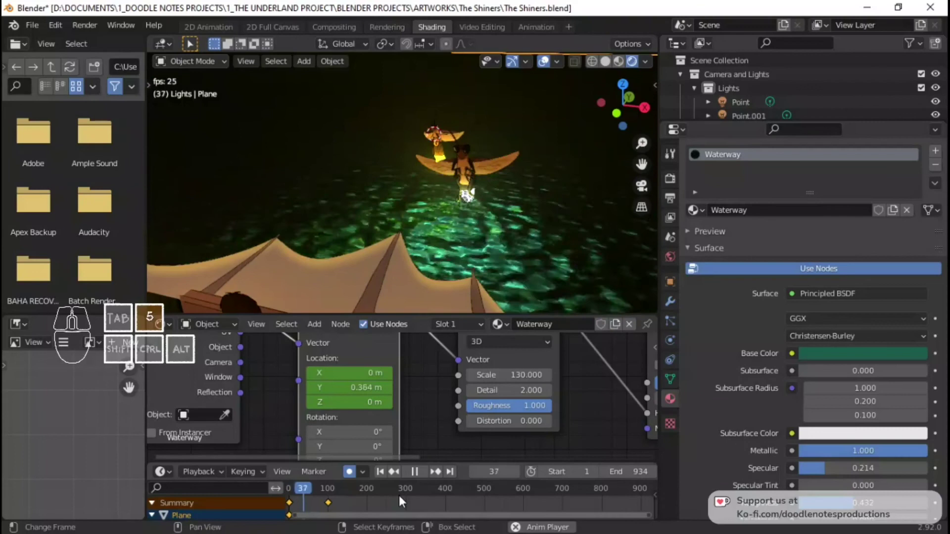
{"action": "key", "text": "space"}
{"action": "key", "text": "s"}
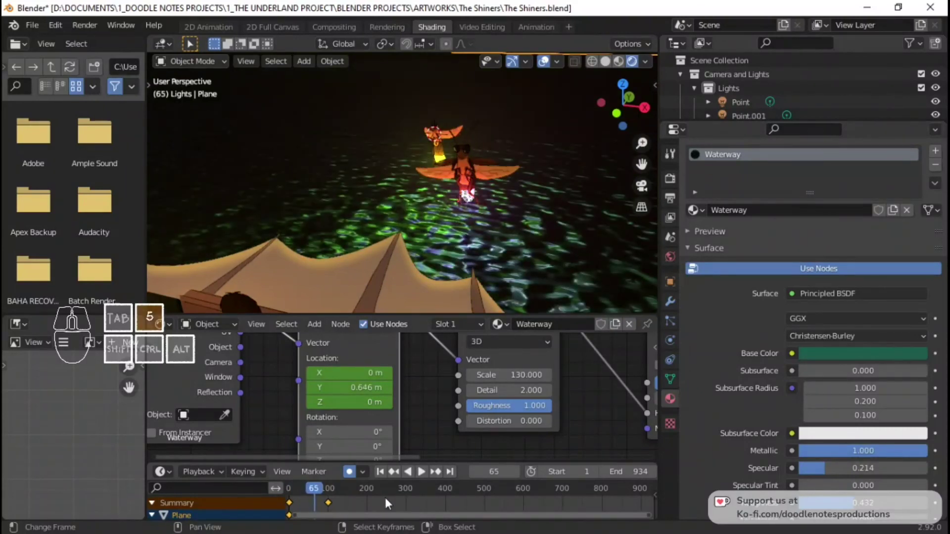
Return to the first frame and undo an accidental Z location change
{"action": "right_click", "coordinate": [331, 505]}
{"action": "left_click", "coordinate": [423, 470]}
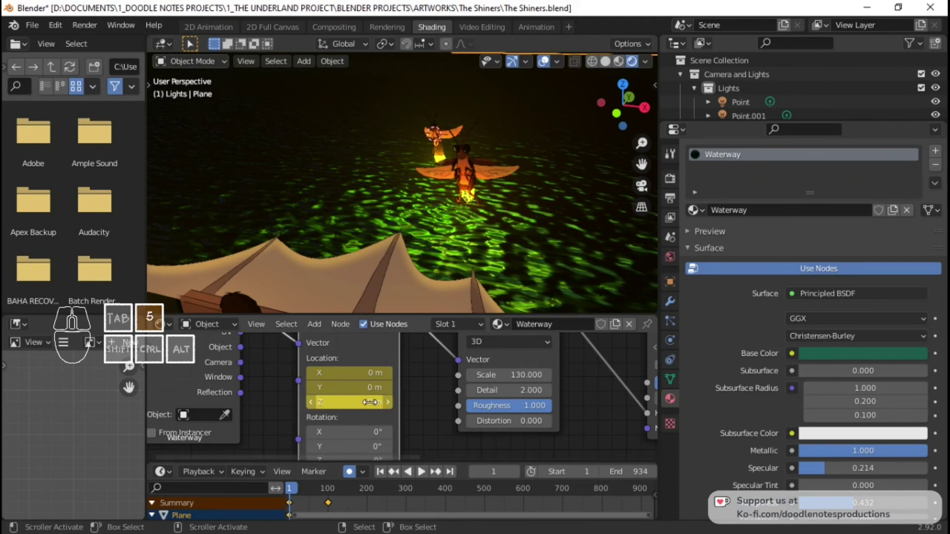
{"action": "left_click", "coordinate": [423, 470]}
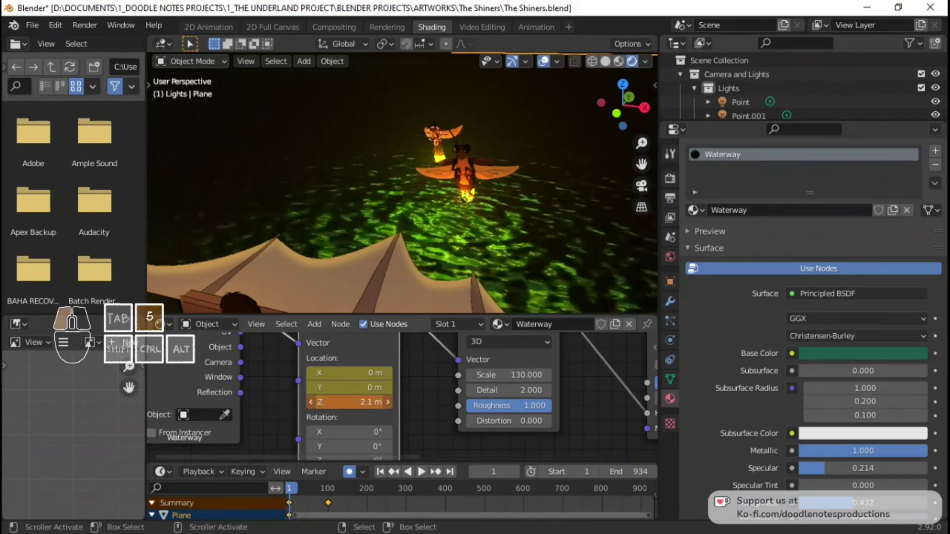
{"action": "key", "text": "ctrl+z"}
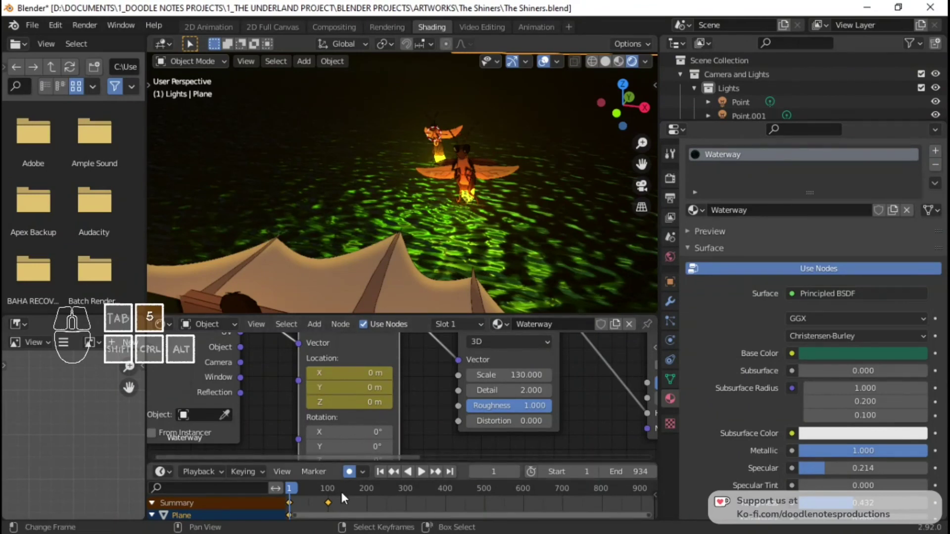
Set the Waterway mapping's X and Y rotation to 0 and key them at frame 1
{"action": "left_click", "coordinate": [346, 497]}
{"action": "left_click", "coordinate": [345, 478]}
{"action": "left_click", "coordinate": [423, 470]}
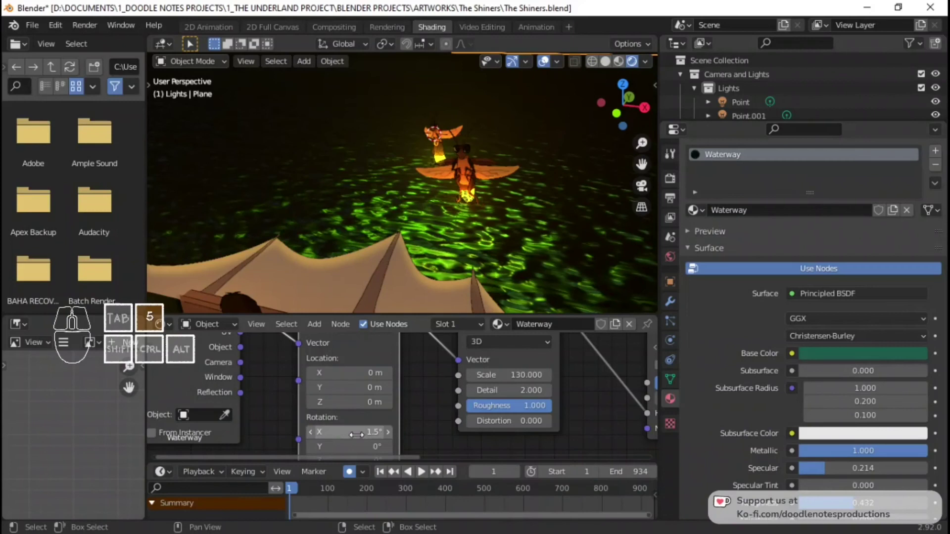
{"action": "left_click", "coordinate": [423, 469]}
{"action": "key", "text": "0"}
{"action": "key", "text": "Return"}
{"action": "key", "text": "5"}
{"action": "left_click", "coordinate": [423, 469]}
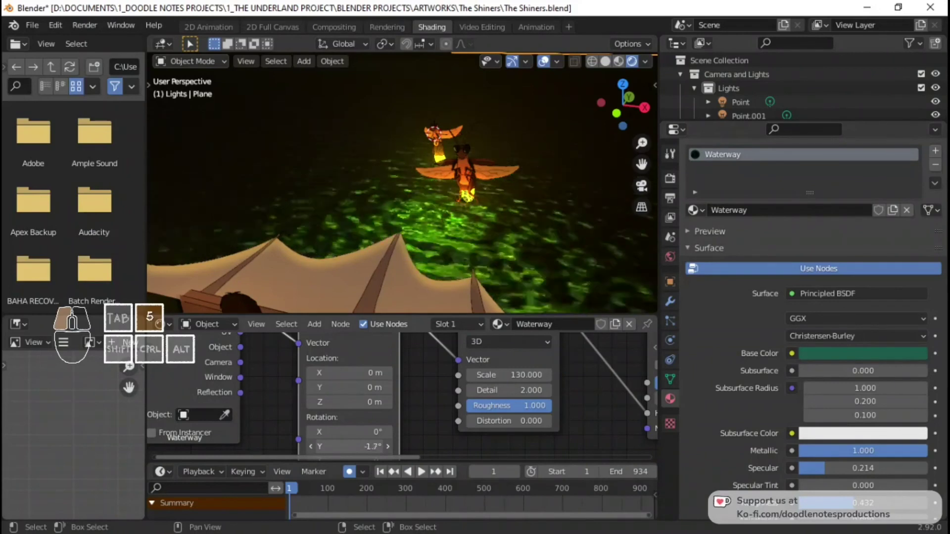
{"action": "left_click", "coordinate": [423, 469]}
{"action": "key", "text": "0"}
{"action": "key", "text": "Return"}
{"action": "key", "text": "5"}
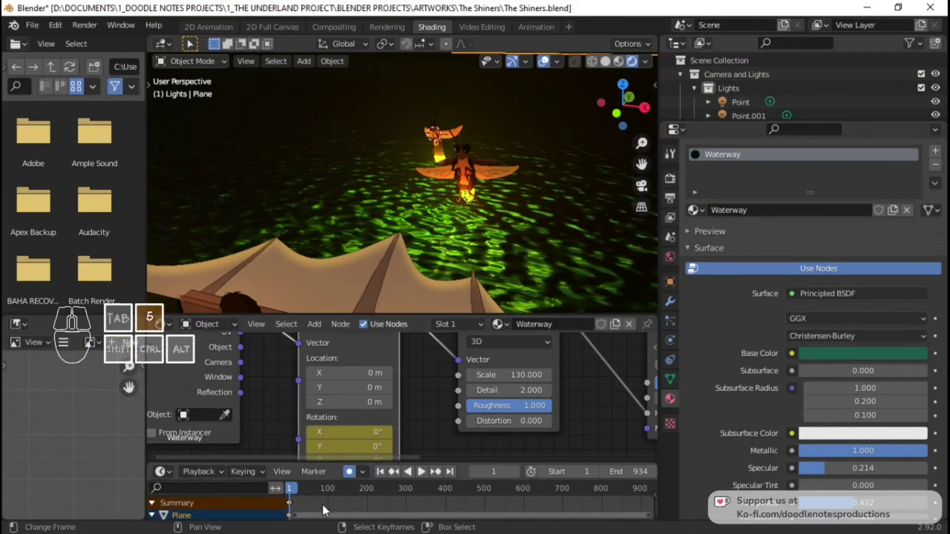
Key a rotation of 5 at frame 100 and play to check the ripples
{"action": "left_click", "coordinate": [332, 510]}
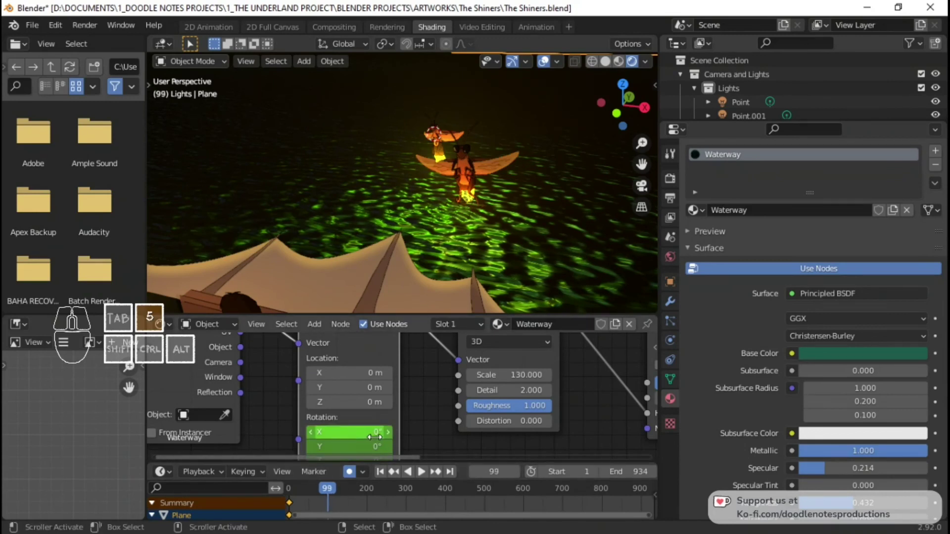
{"action": "left_click", "coordinate": [423, 469]}
{"action": "key", "text": "5"}
{"action": "key", "text": "Return"}
{"action": "key", "text": "i"}
{"action": "key", "text": "space"}
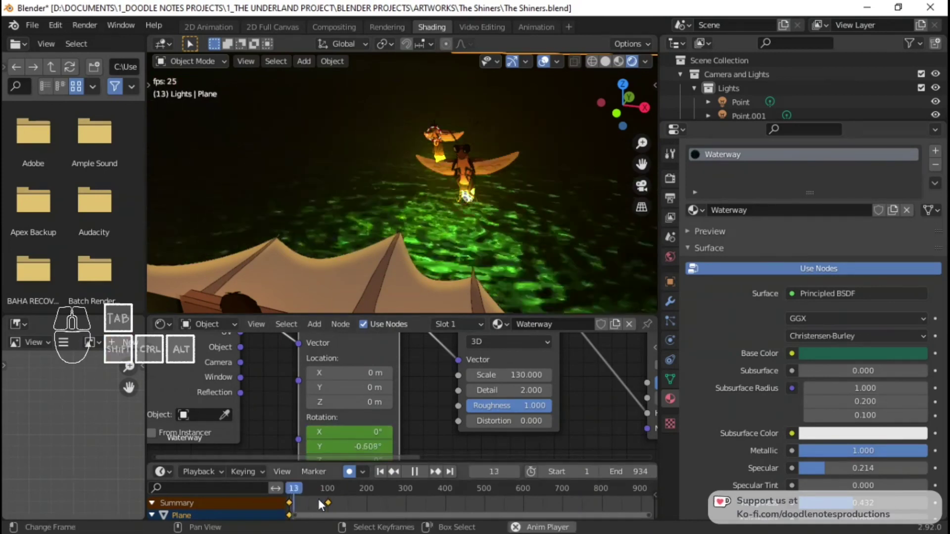
{"action": "key", "text": "space"}
Re-key the Y rotation at frame 100 to -5 and replay the ripple motion
{"action": "left_click", "coordinate": [424, 469]}
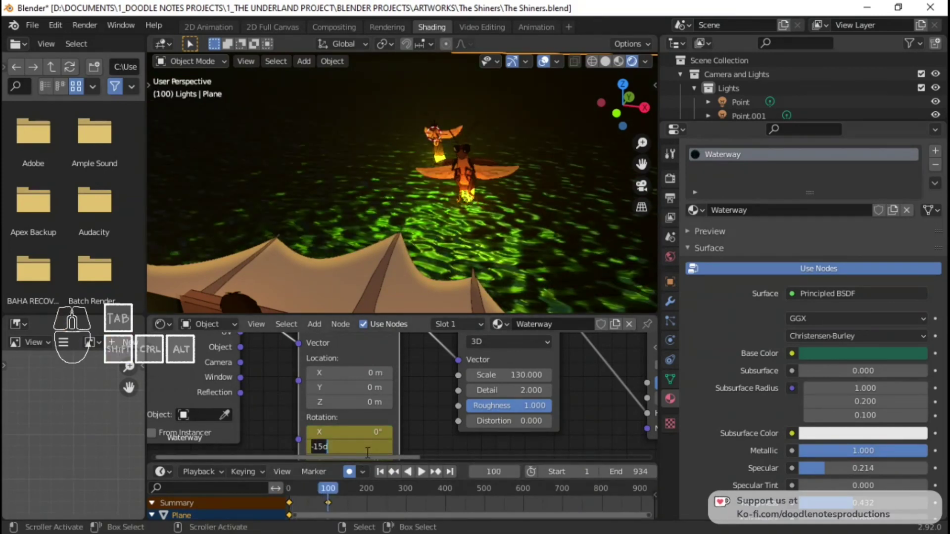
{"action": "key", "text": "-"}
{"action": "key", "text": "5"}
{"action": "key", "text": "Return"}
{"action": "key", "text": "i"}
{"action": "key", "text": "space"}
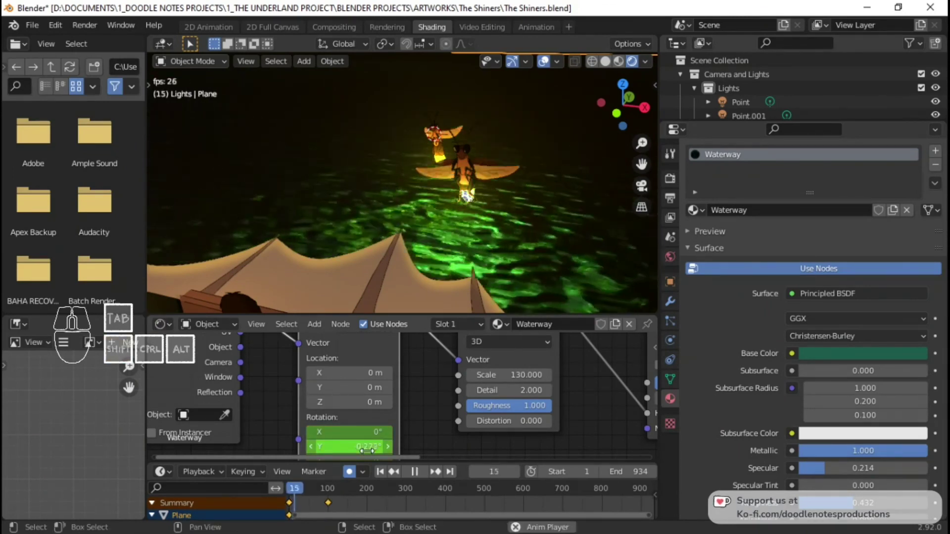
{"action": "key", "text": "space"}
{"action": "left_click", "coordinate": [352, 469]}
{"action": "key", "text": "Return"}
{"action": "key", "text": "i"}
{"action": "key", "text": "space"}
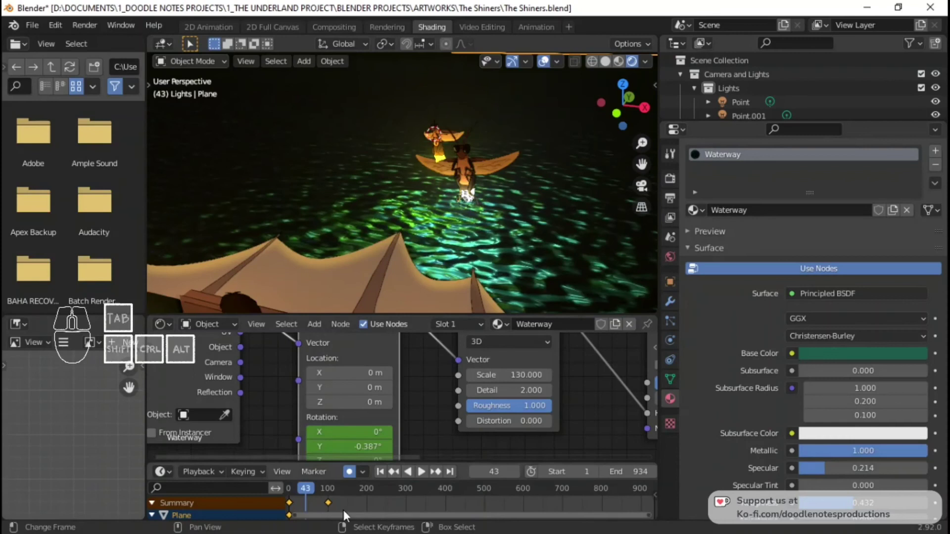
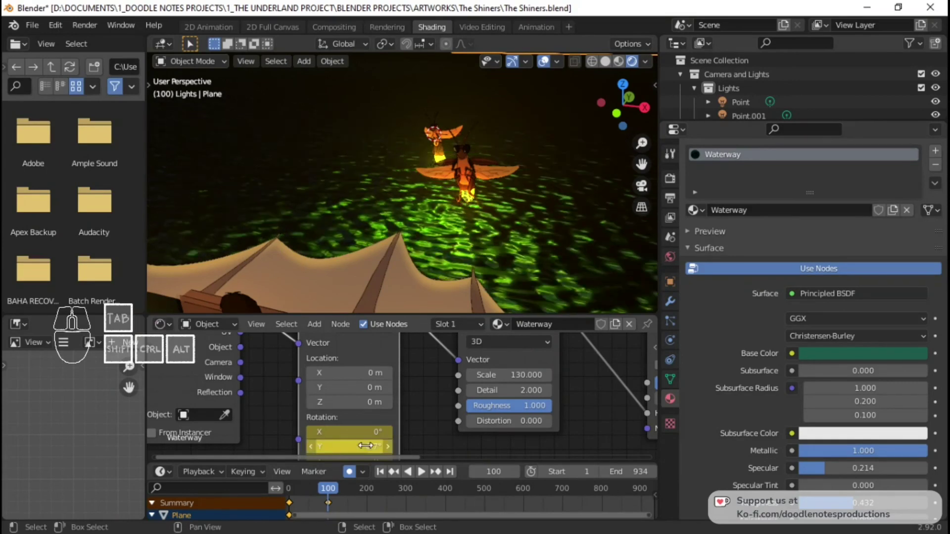
Re-key a smaller Y rotation of -0.5° at frame 100 and save the blend file
{"action": "left_click", "coordinate": [352, 470]}
{"action": "key", "text": "Return"}
{"action": "key", "text": "i"}
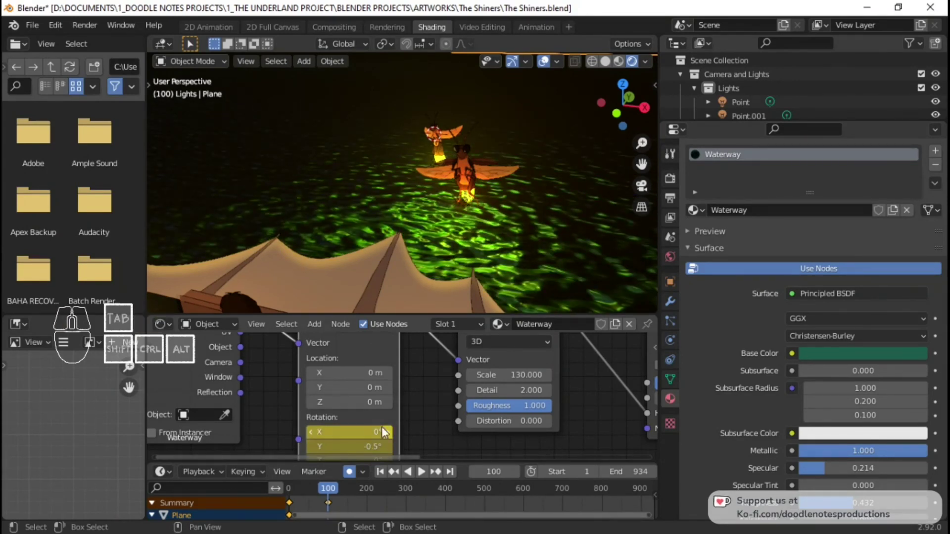
{"action": "key", "text": "ctrl+s"}
{"action": "key", "text": "a"}
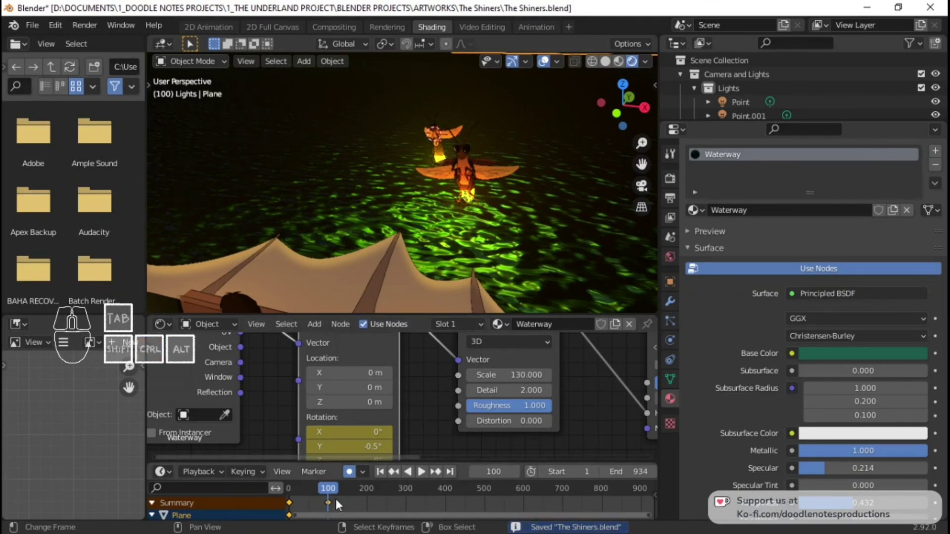
Make the rotation animation cyclic, save again and play the rippling water
{"action": "key", "text": "shift+e"}
{"action": "left_click", "coordinate": [339, 490]}
{"action": "key", "text": "ctrl+s"}
{"action": "key", "text": "space"}
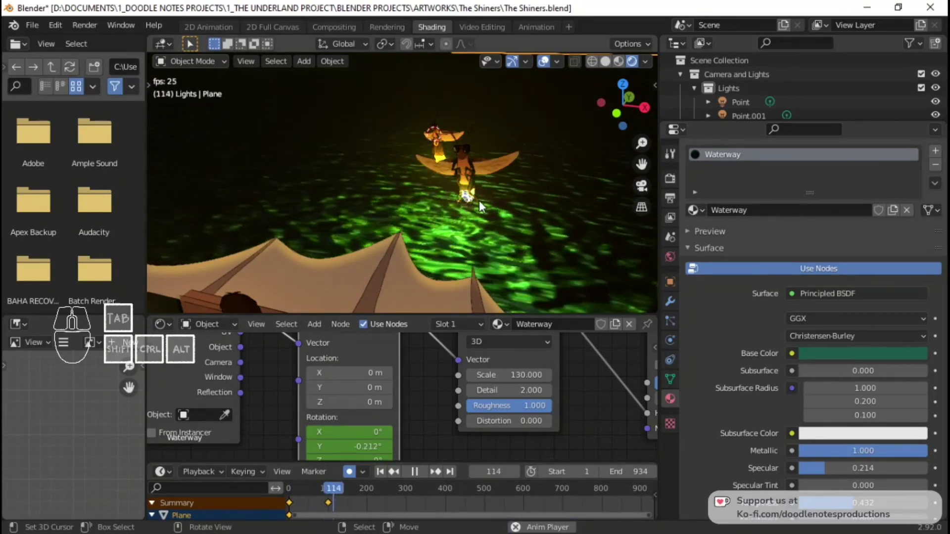
{"action": "key", "text": "space"}
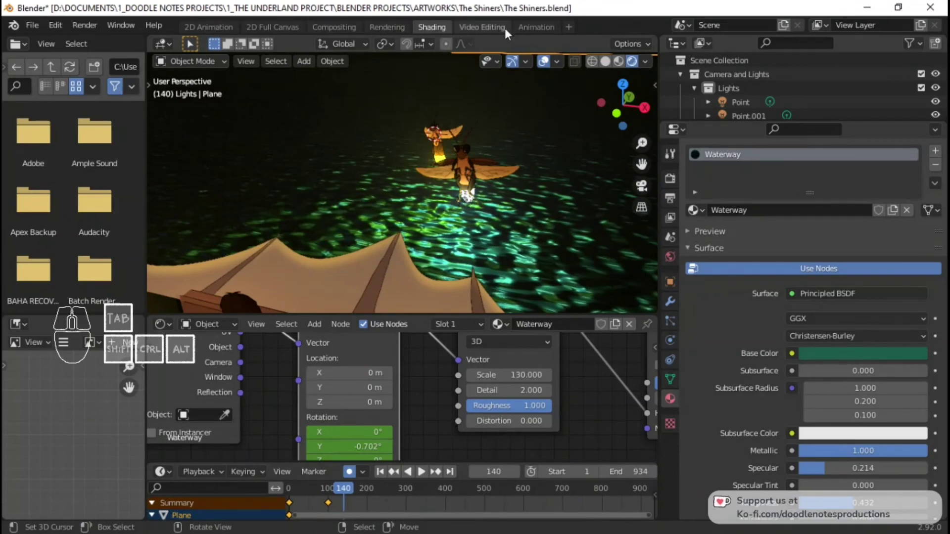
{"action": "left_click", "coordinate": [473, 24]}
{"action": "key", "text": "ctrl+s"}
{"action": "key", "text": "space"}
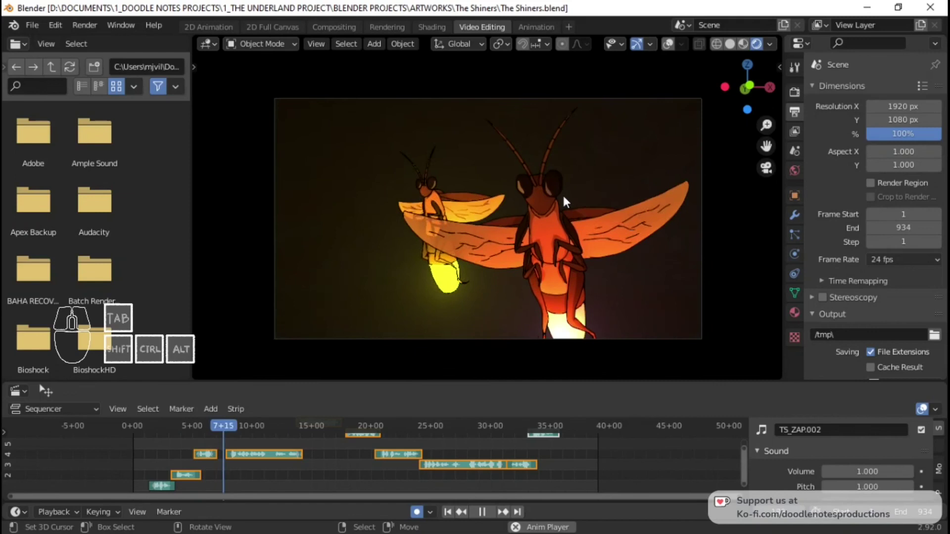
{"action": "key", "text": "space"}
{"action": "left_click", "coordinate": [404, 472]}
{"action": "key", "text": "space"}
{"action": "key", "text": "space"}
{"action": "left_click", "coordinate": [451, 476]}
{"action": "key", "text": "space"}
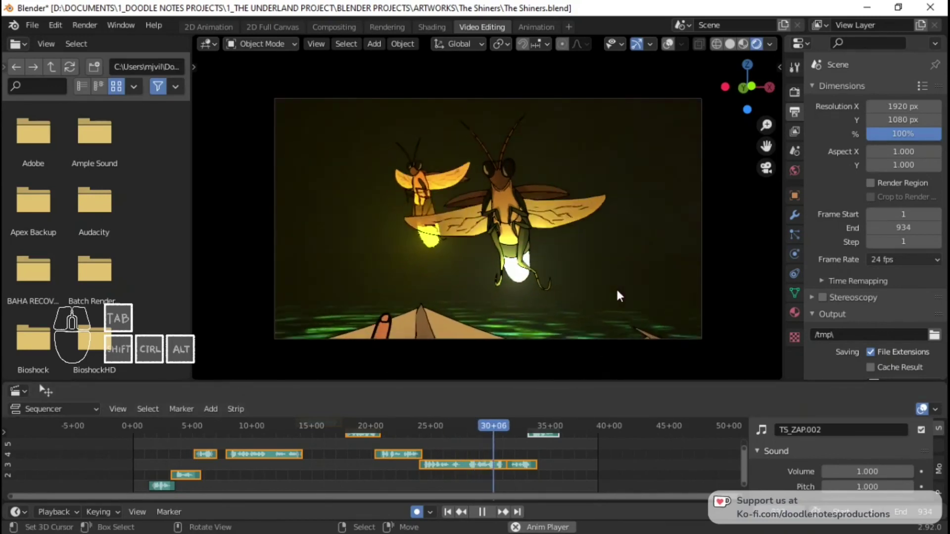
{"action": "key", "text": "space"}
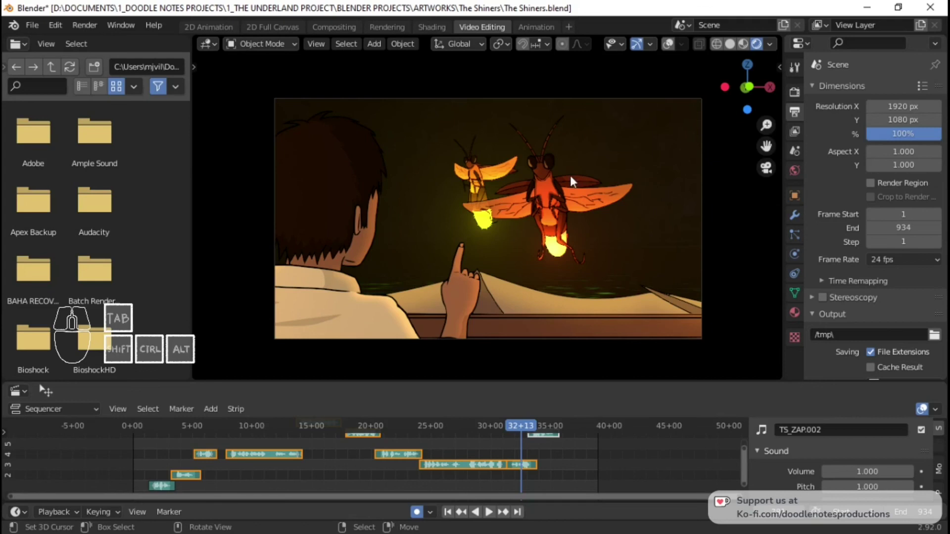
{"action": "left_click_drag", "start_coordinate": [465, 278], "coordinate": [631, 278]}
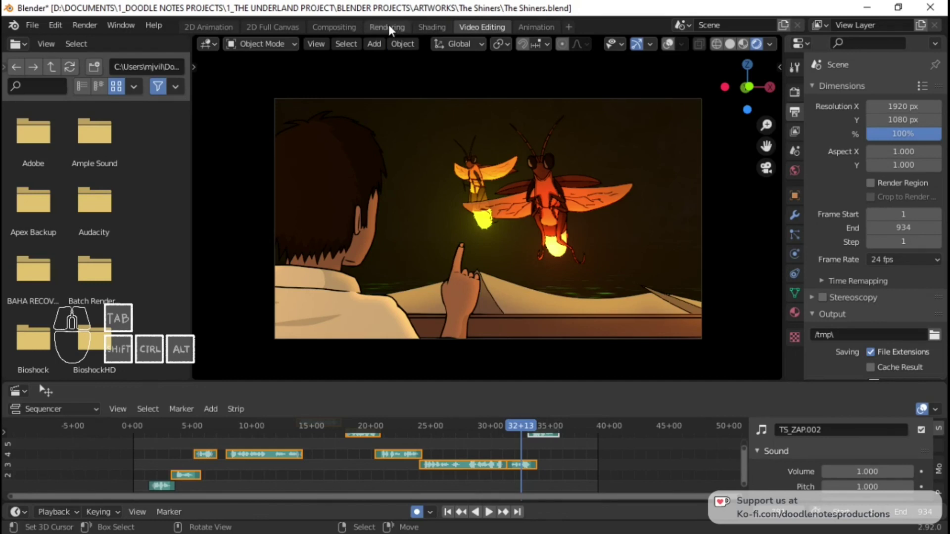
In the Shading workspace, re-key the Waterway Y rotation at frame 100 to .25
{"action": "left_click", "coordinate": [424, 31]}
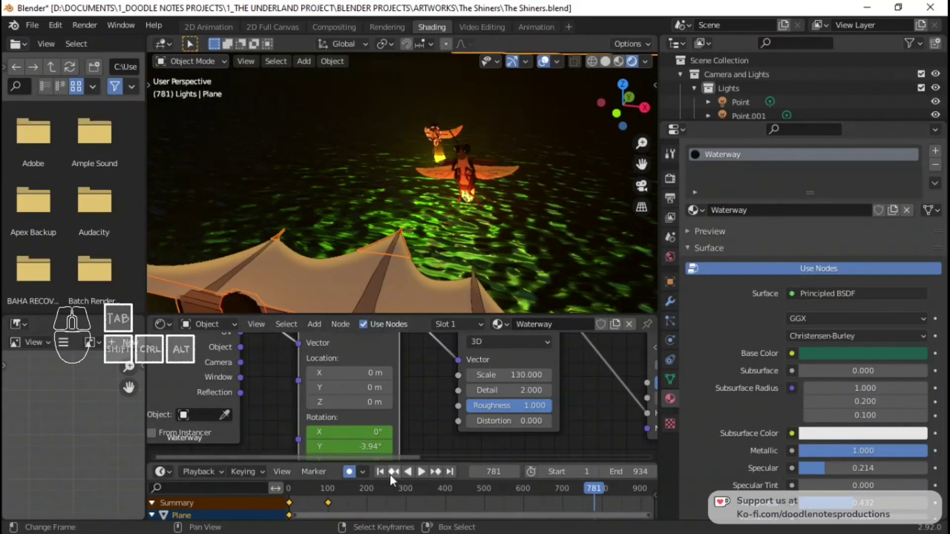
{"action": "left_click", "coordinate": [423, 470]}
{"action": "right_click", "coordinate": [423, 470]}
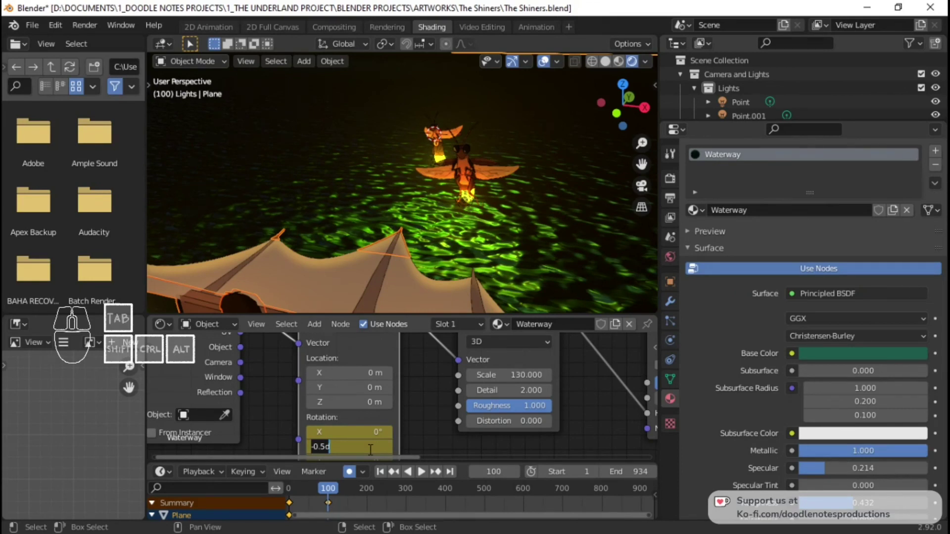
{"action": "key", "text": "."}
{"action": "key", "text": "2"}
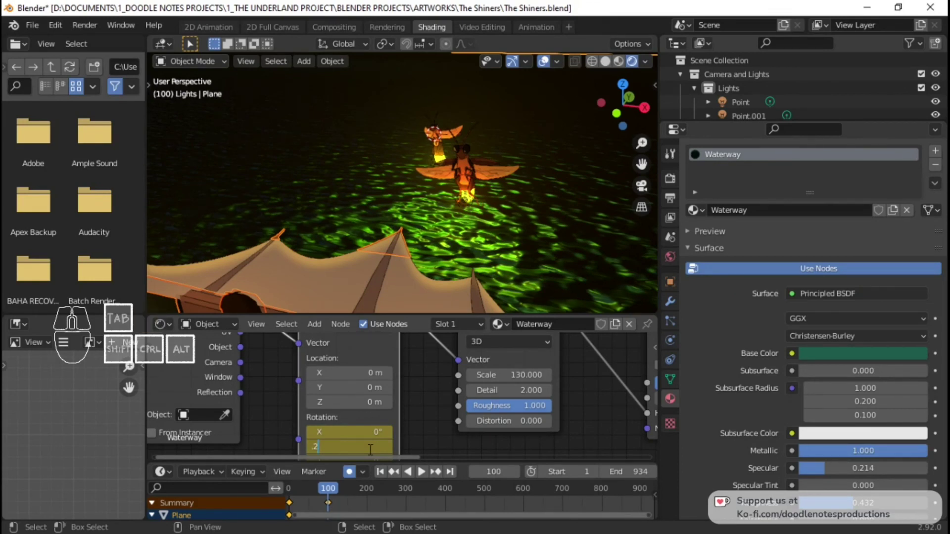
{"action": "key", "text": "5"}
{"action": "key", "text": "Return"}
{"action": "key", "text": "i"}
Play the rippling water animation from the timeline and stop it
{"action": "left_click", "coordinate": [292, 508]}
{"action": "key", "text": "space"}
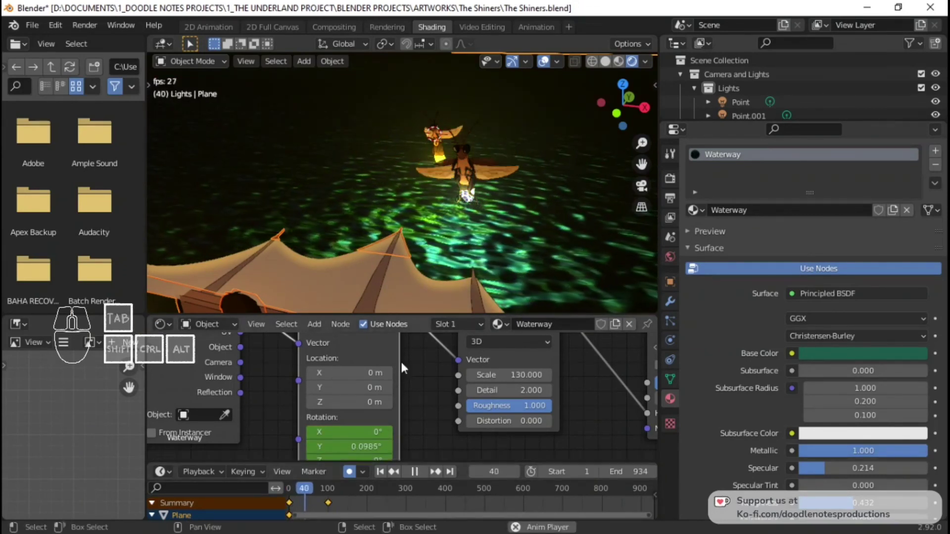
{"action": "key", "text": "space"}
Preview the Shiners sequence in Video Editing, playing and scrubbing through the fireflies scene
{"action": "left_click", "coordinate": [480, 29]}
{"action": "key", "text": "space"}
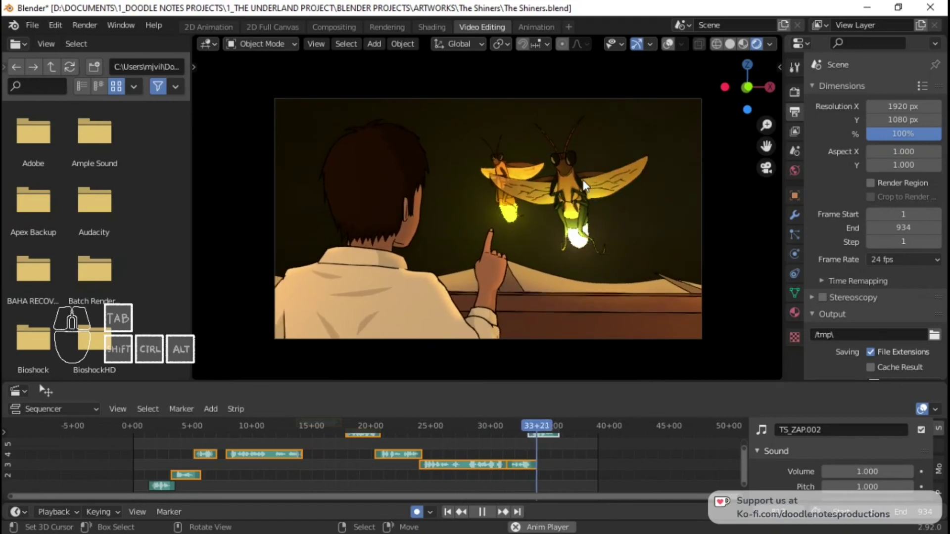
{"action": "key", "text": "space"}
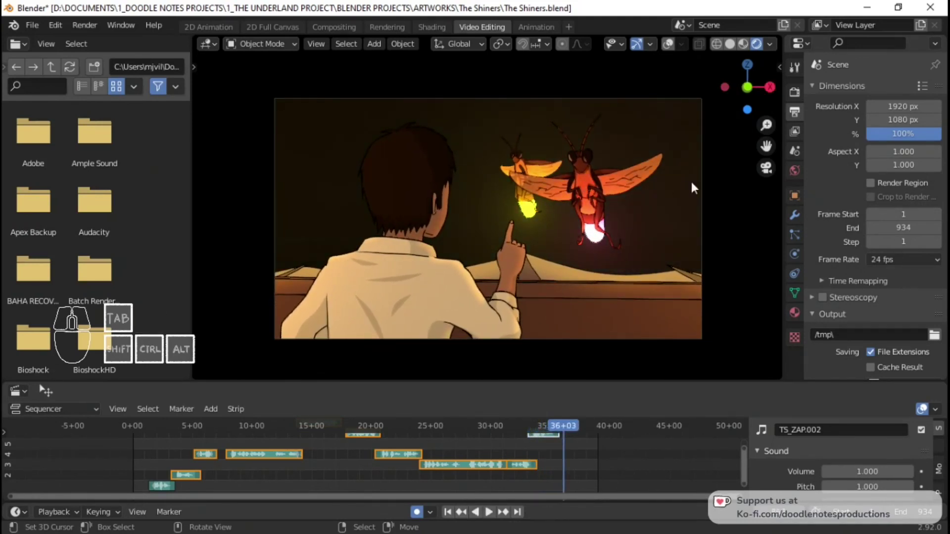
{"action": "left_click", "coordinate": [564, 452]}
{"action": "key", "text": "space"}
{"action": "key", "text": "space"}
{"action": "left_click", "coordinate": [564, 450]}
{"action": "key", "text": "space"}
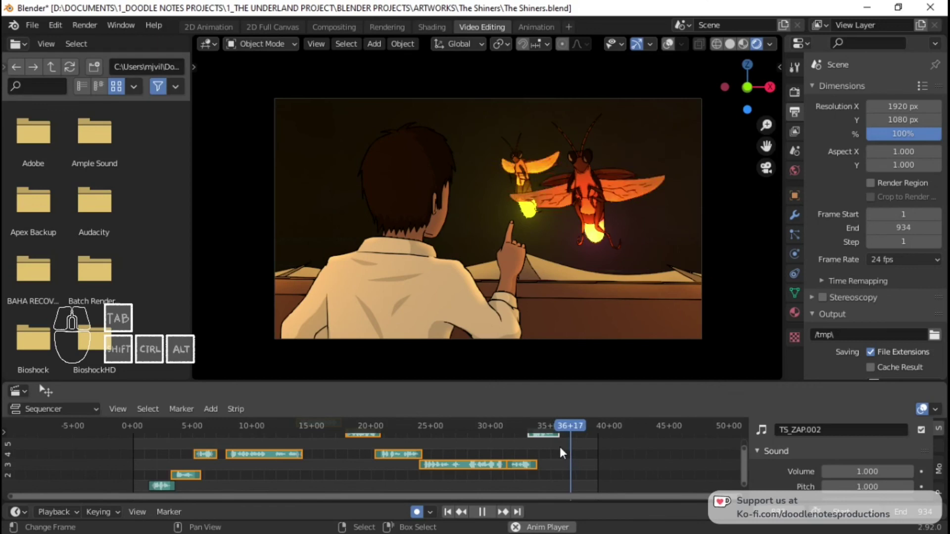
{"action": "key", "text": "space"}
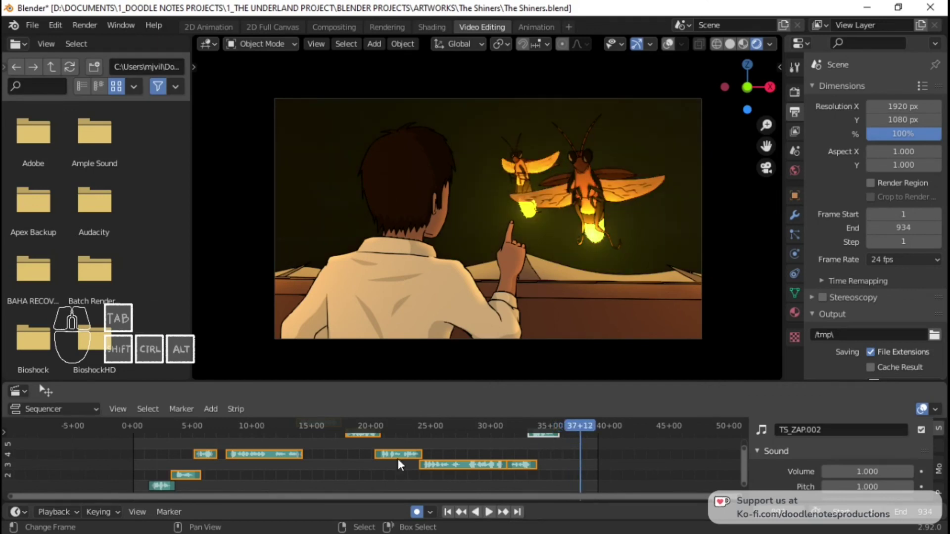
{"action": "left_click", "coordinate": [556, 444]}
Save The Shiners blend file and enlarge the scene preview
{"action": "key", "text": "ctrl+s"}
{"action": "key", "text": "ctrl+s"}
{"action": "key", "text": "ctrl+s"}
{"action": "key", "text": "ctrl+s"}
{"action": "key", "text": "ctrl+s"}
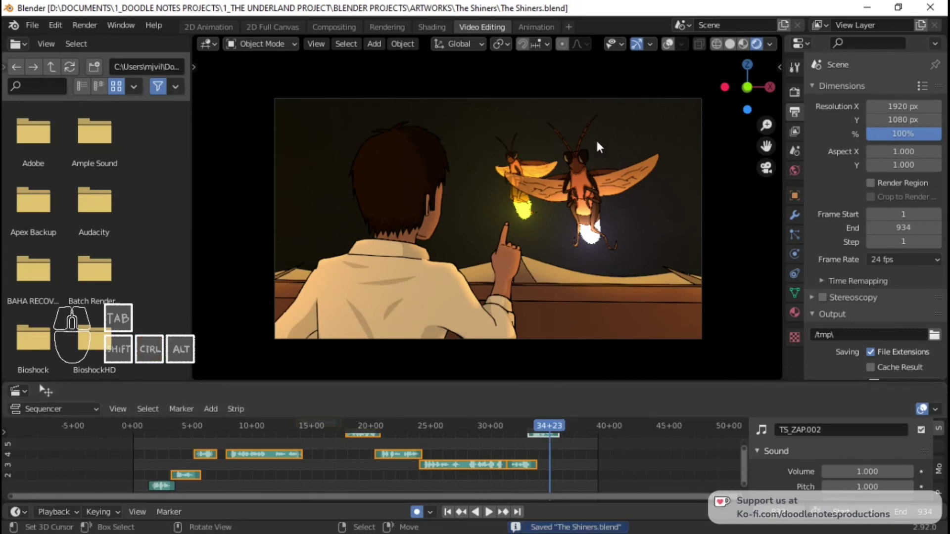
{"action": "left_click_drag", "start_coordinate": [607, 181], "coordinate": [608, 184]}
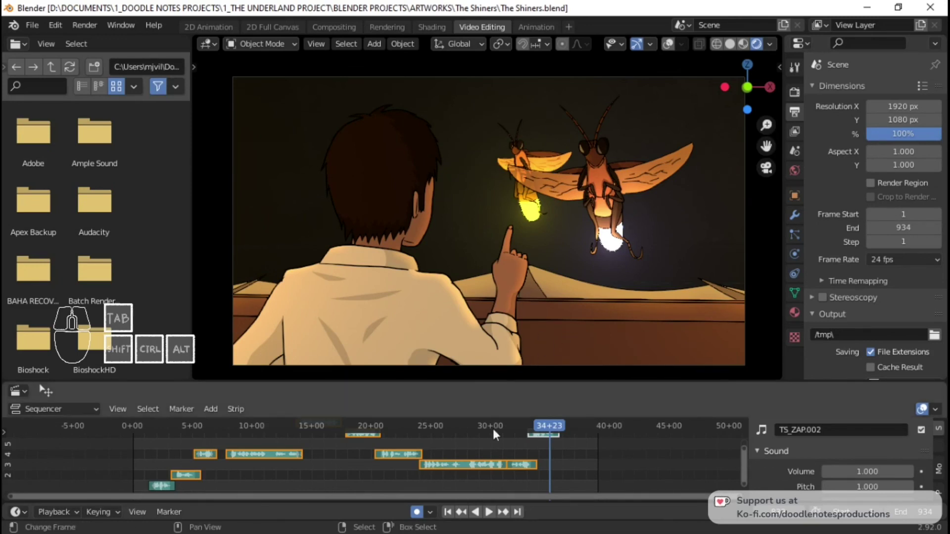
Replay the sequence to around 37 seconds and save the file again
{"action": "key", "text": "space"}
{"action": "key", "text": "space"}
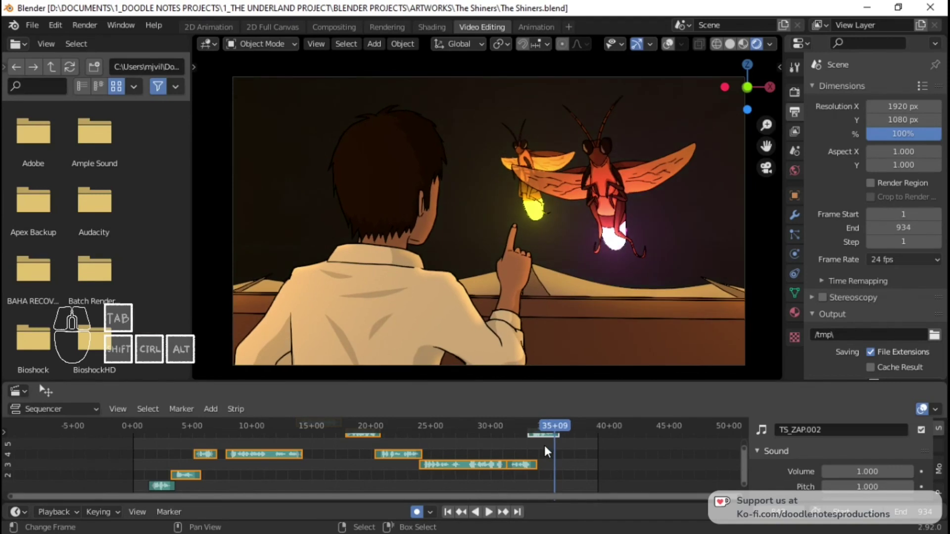
{"action": "key", "text": "space"}
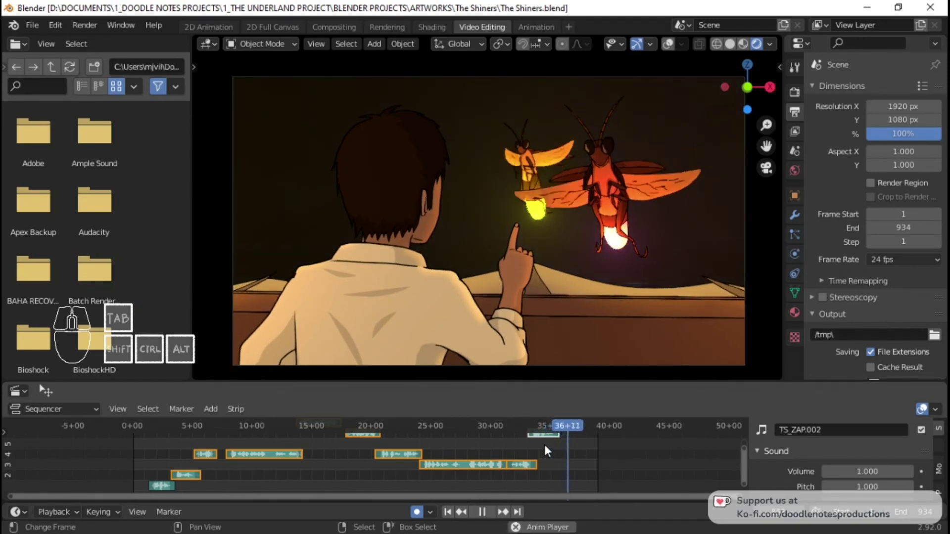
{"action": "key", "text": "space"}
{"action": "key", "text": "ctrl+s"}
{"action": "key", "text": "ctrl+s"}
{"action": "key", "text": "ctrl+s"}
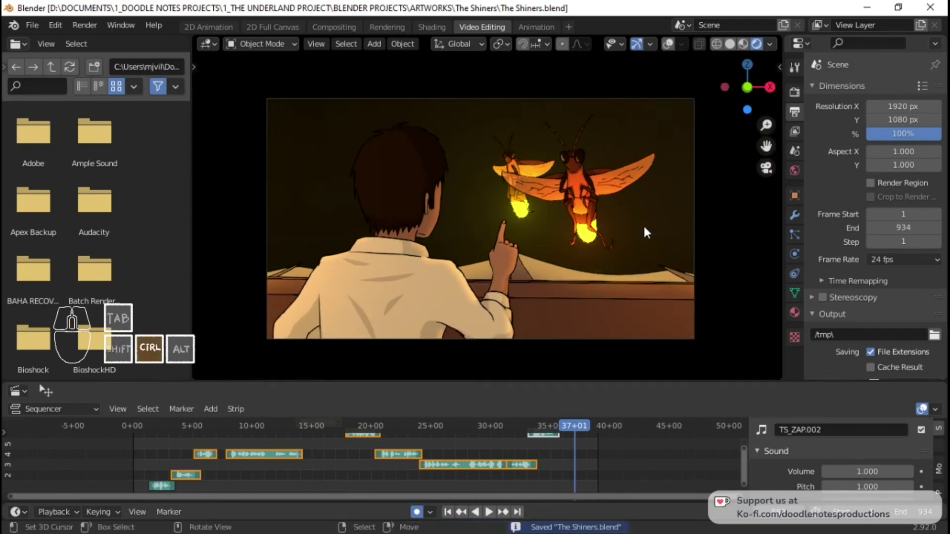